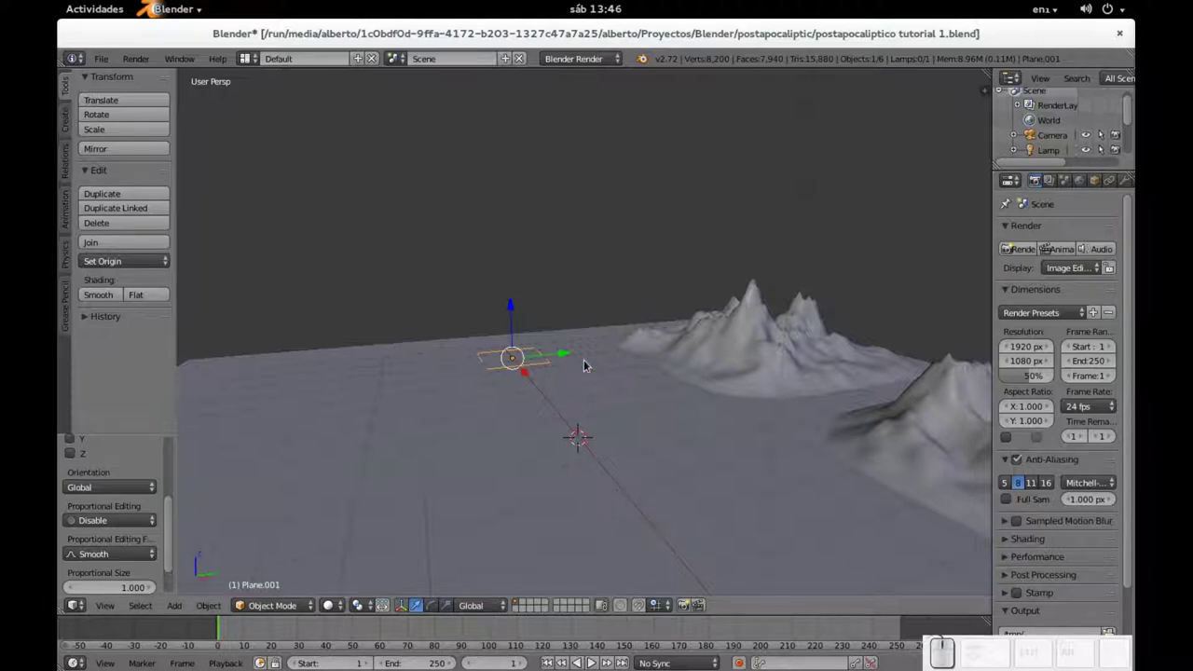
- Extrude the plane upward into a tall block and inset its top face
{"action": "key", "text": "Tab"}
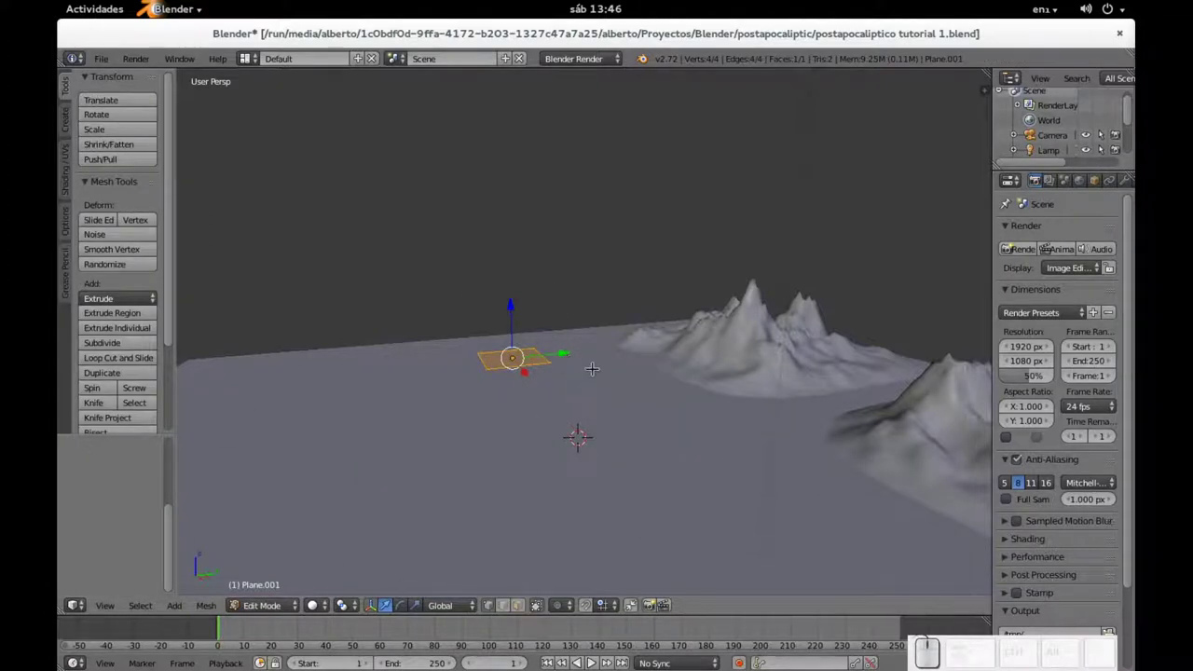
{"action": "key", "text": "e"}
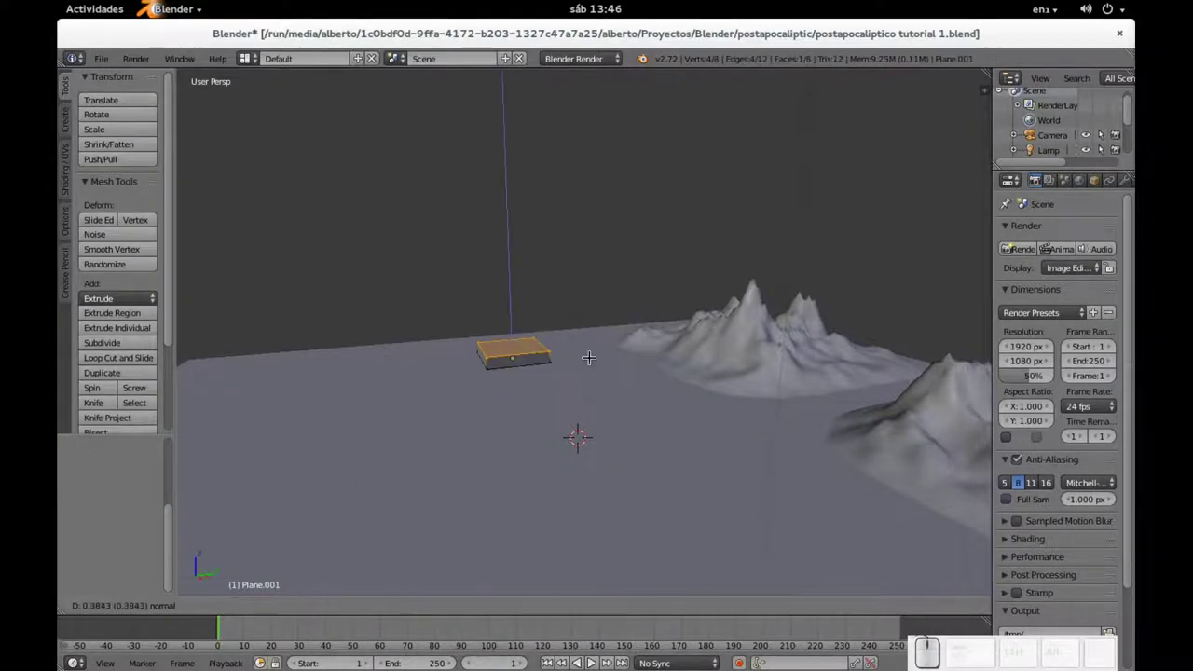
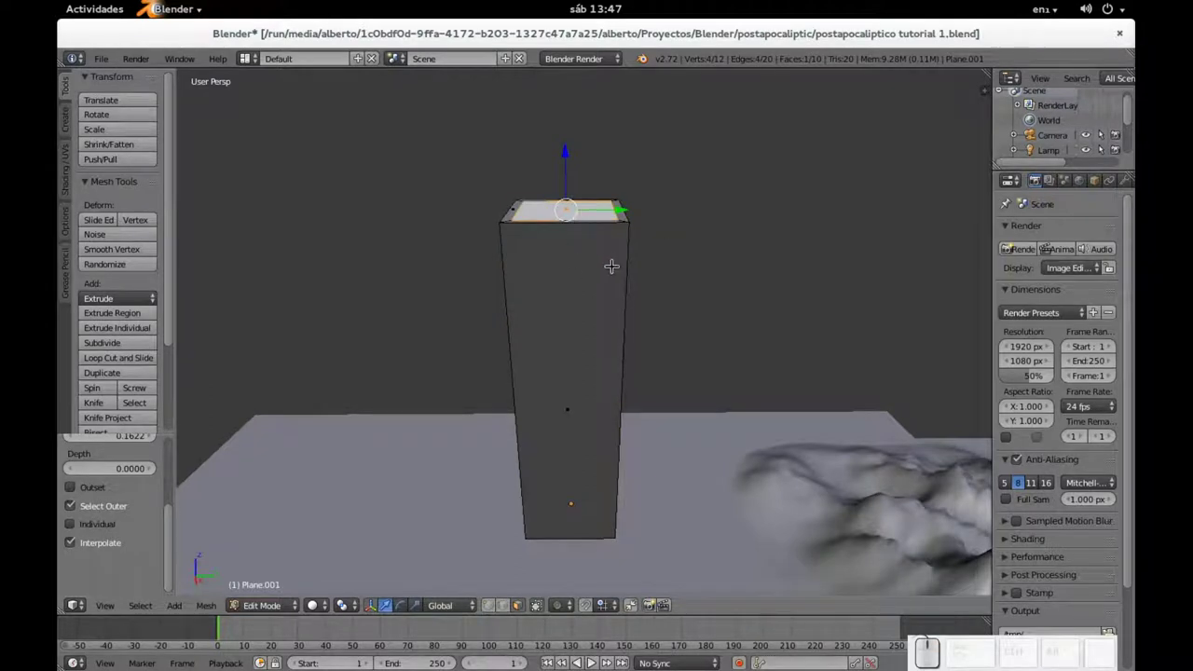
{"action": "key", "text": "e"}
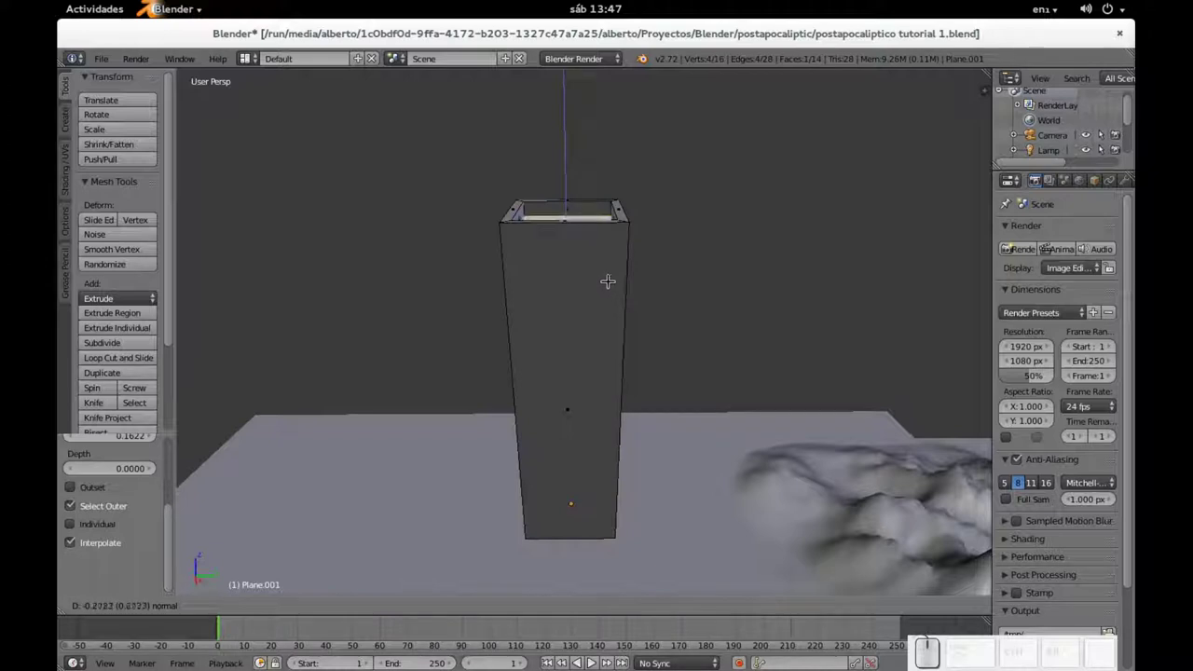
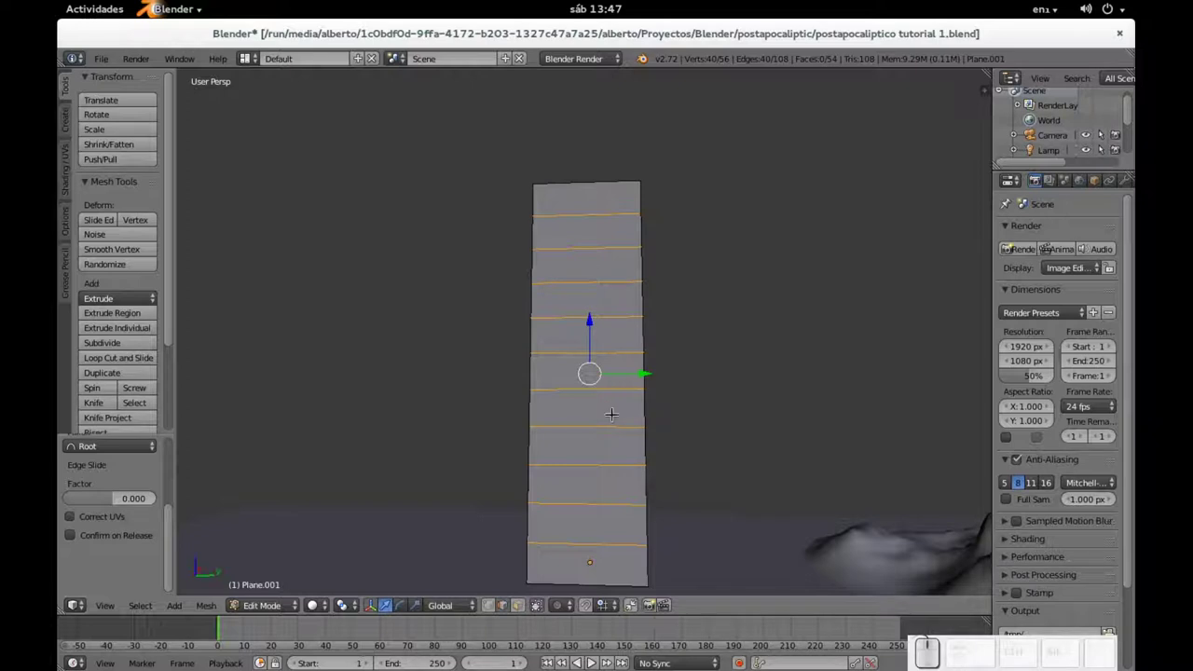
- Cancel the stray inset and undo the earlier floor loop cuts
{"action": "key", "text": "i"}
{"action": "key", "text": "Escape"}
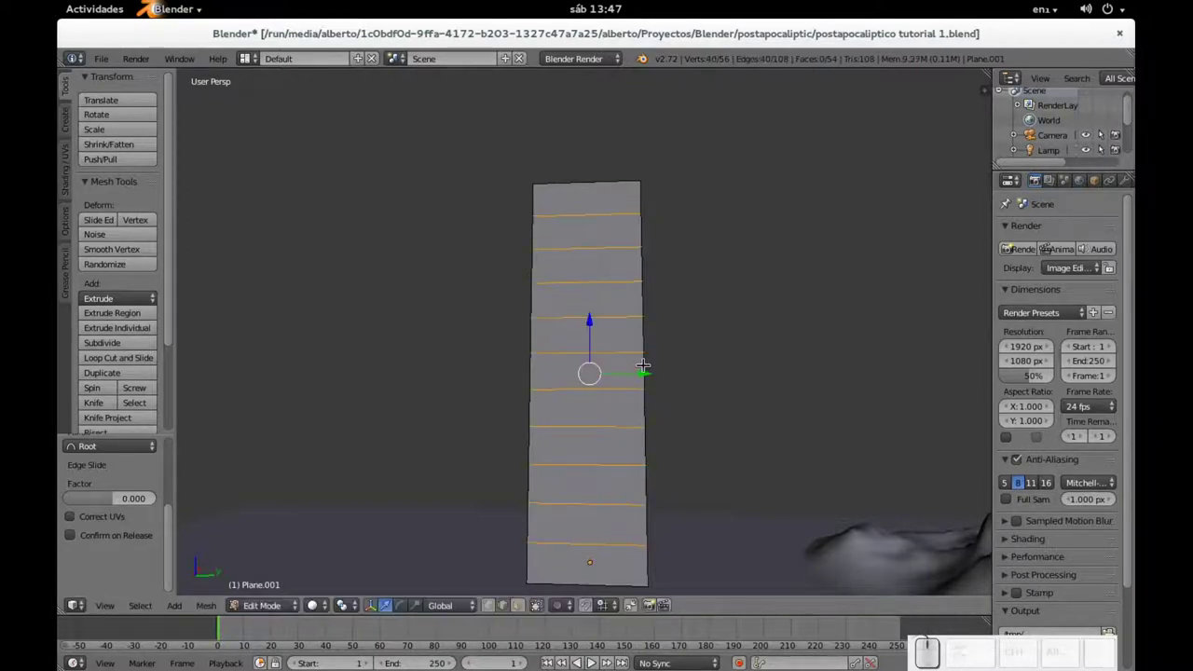
{"action": "key", "text": "ctrl+z"}
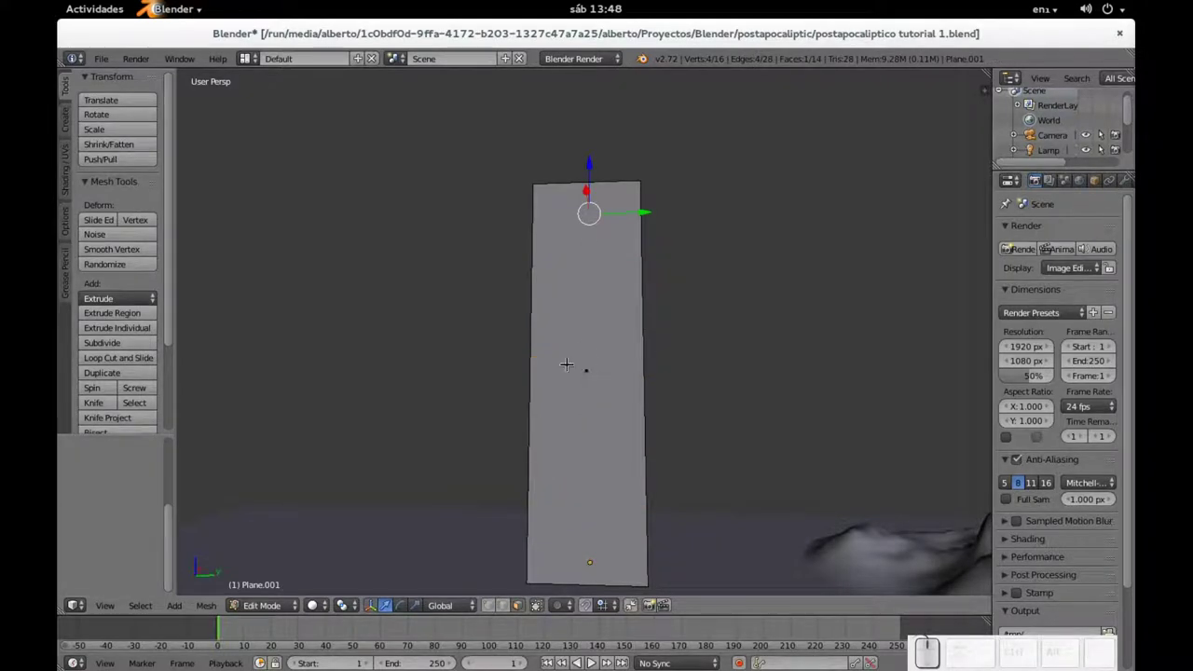
- Add new horizontal loop cuts splitting the block into nine stacked storeys
{"action": "key", "text": "ctrl+r"}
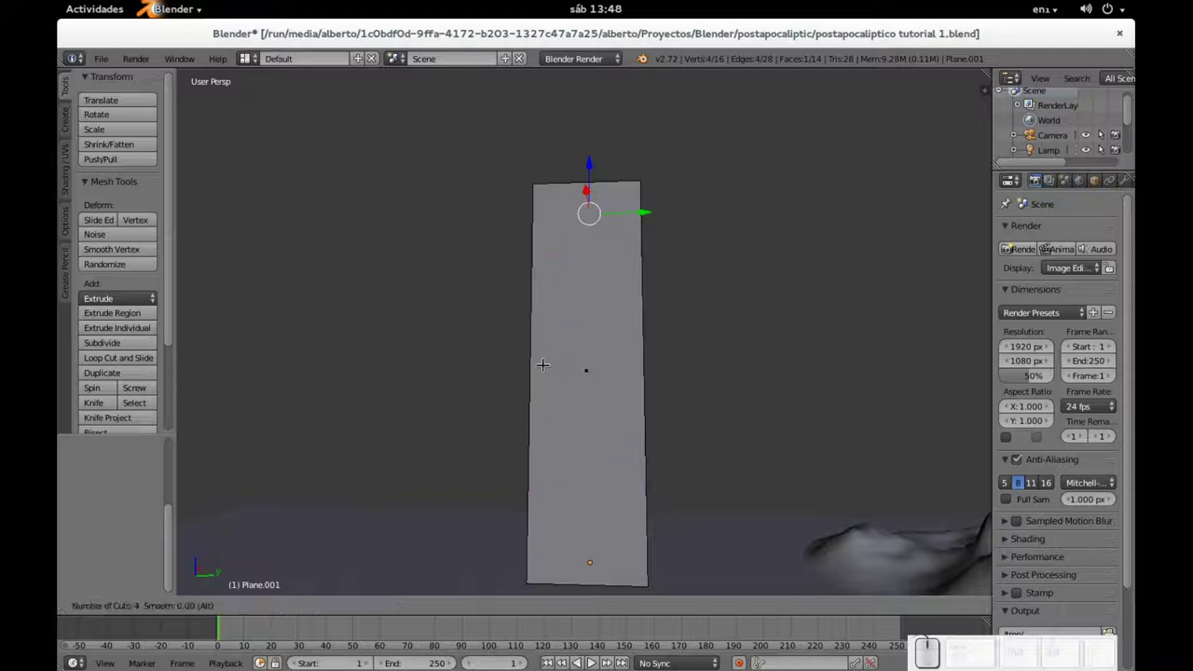
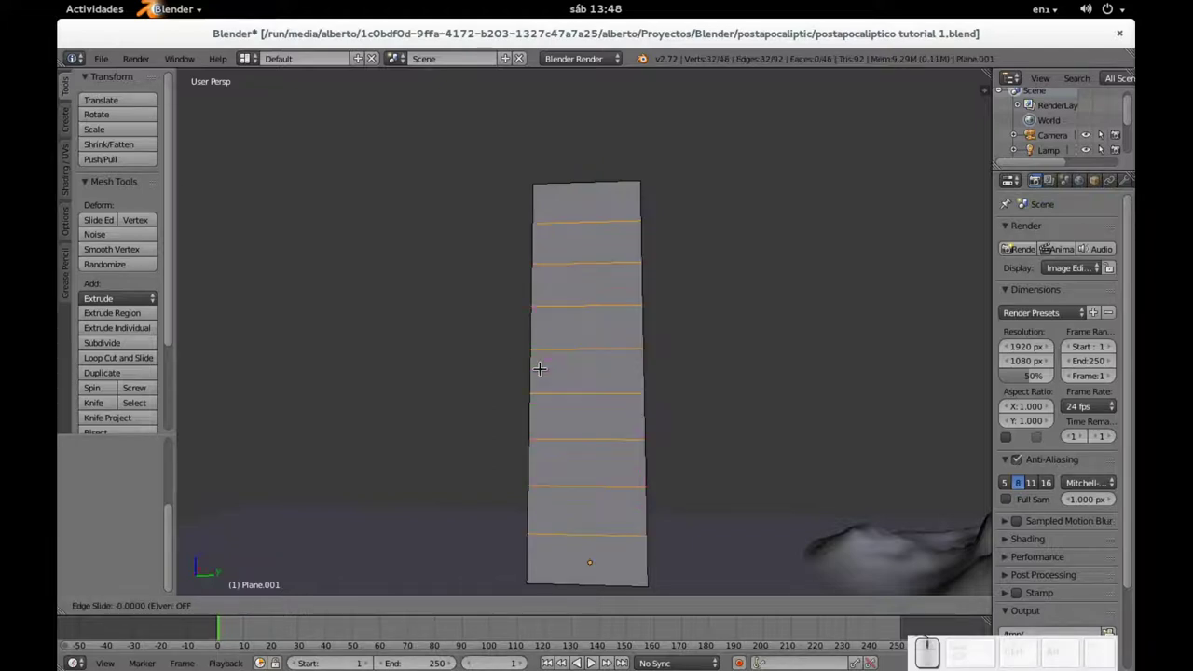
{"action": "key", "text": "Escape"}
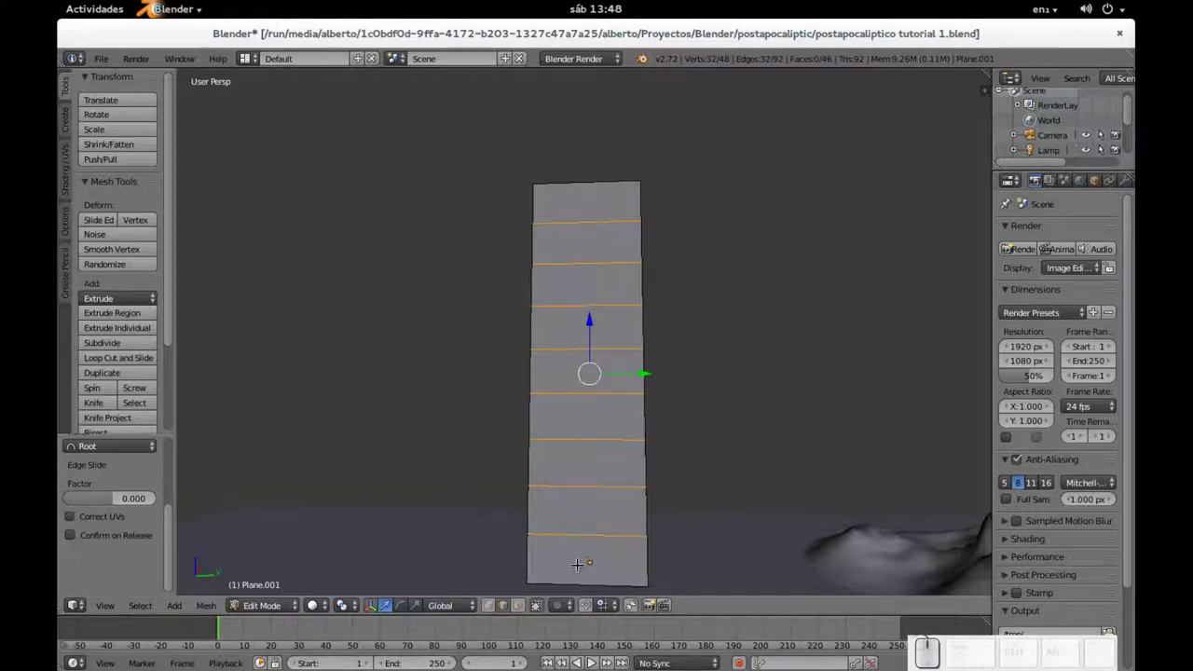
{"action": "left_click", "coordinate": [524, 610]}
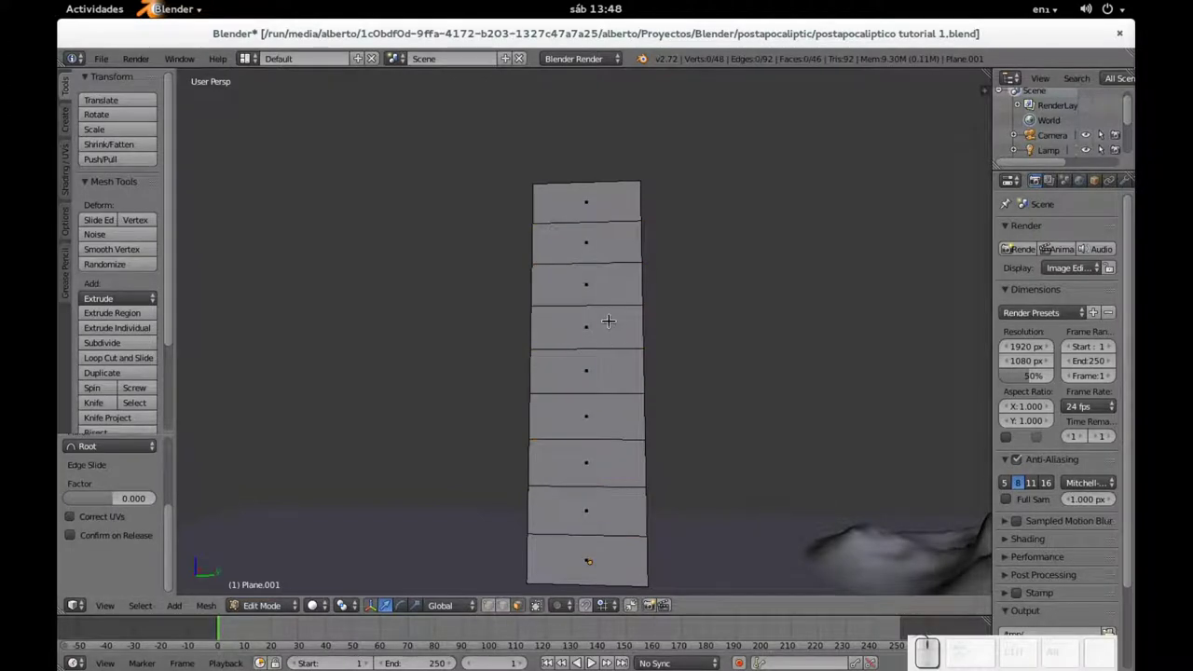
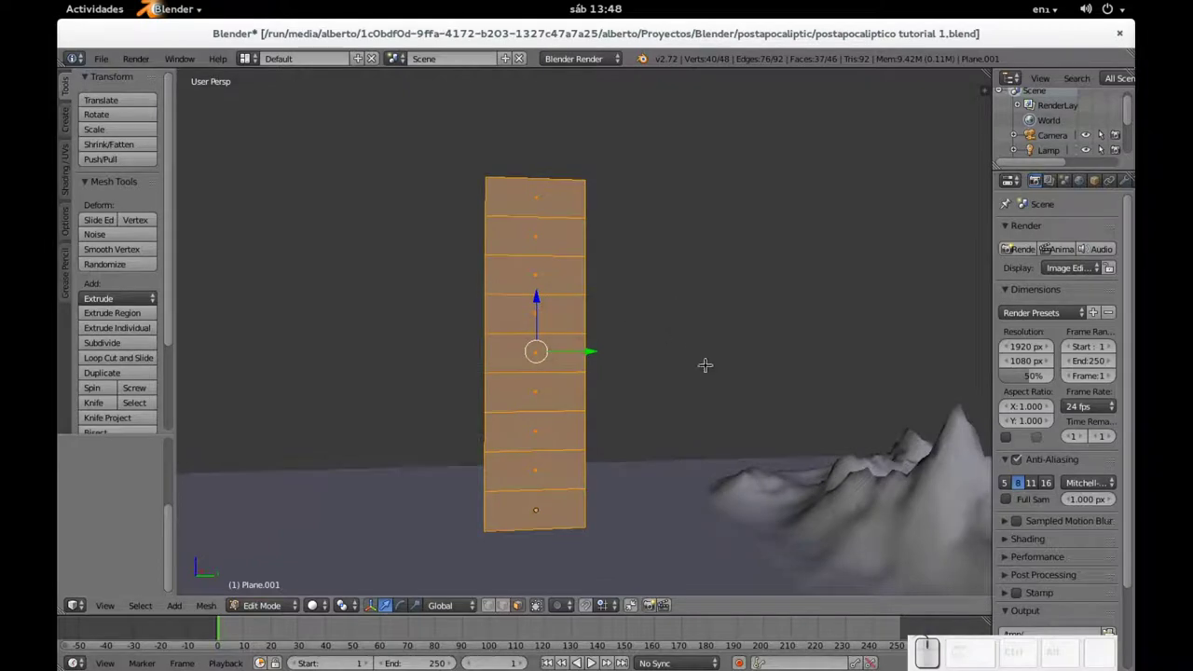
- Inset each storey face individually, extrude the window panels and scale them without changing height
{"action": "key", "text": "i"}
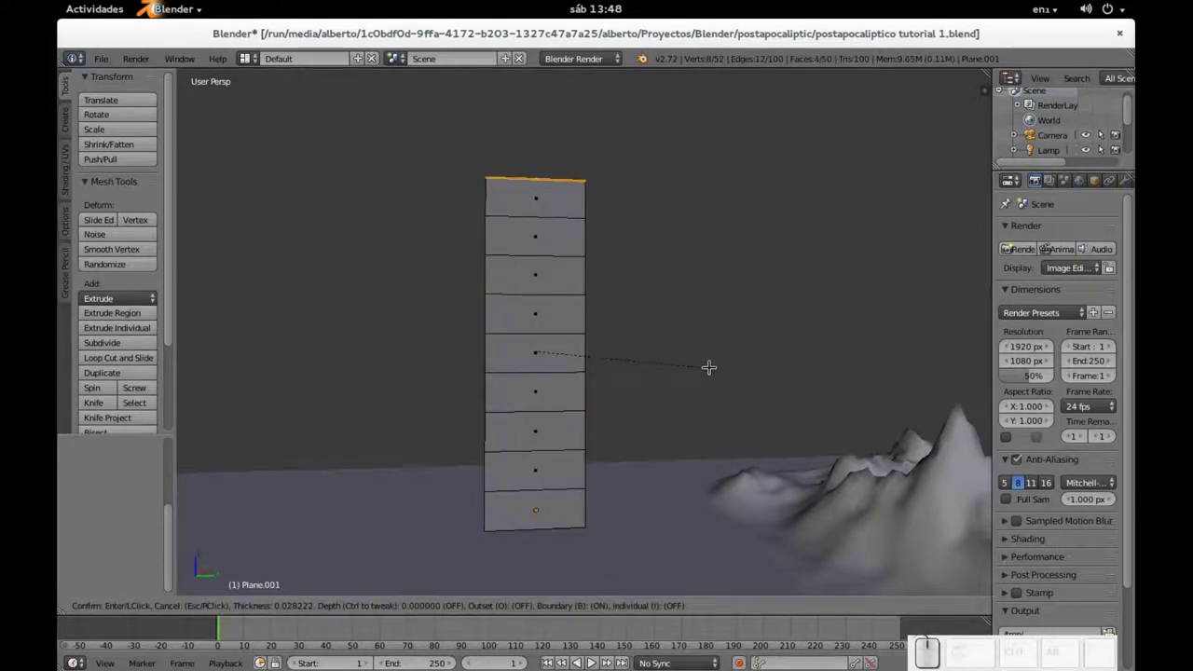
{"action": "key", "text": "i"}
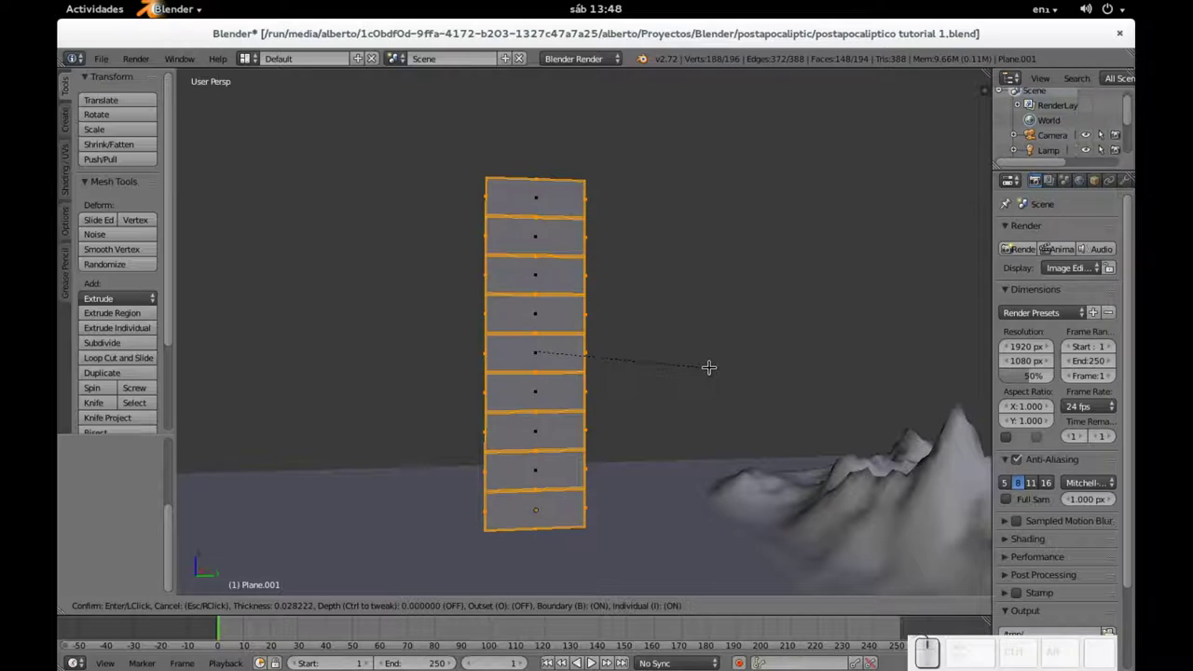
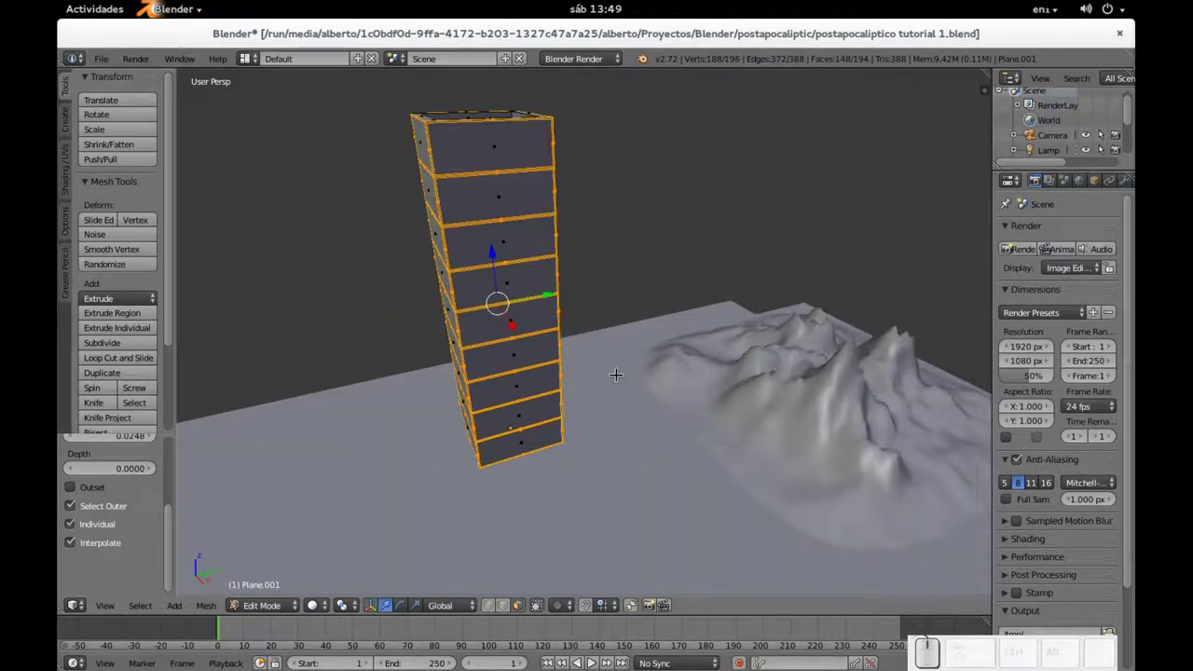
{"action": "key", "text": "e"}
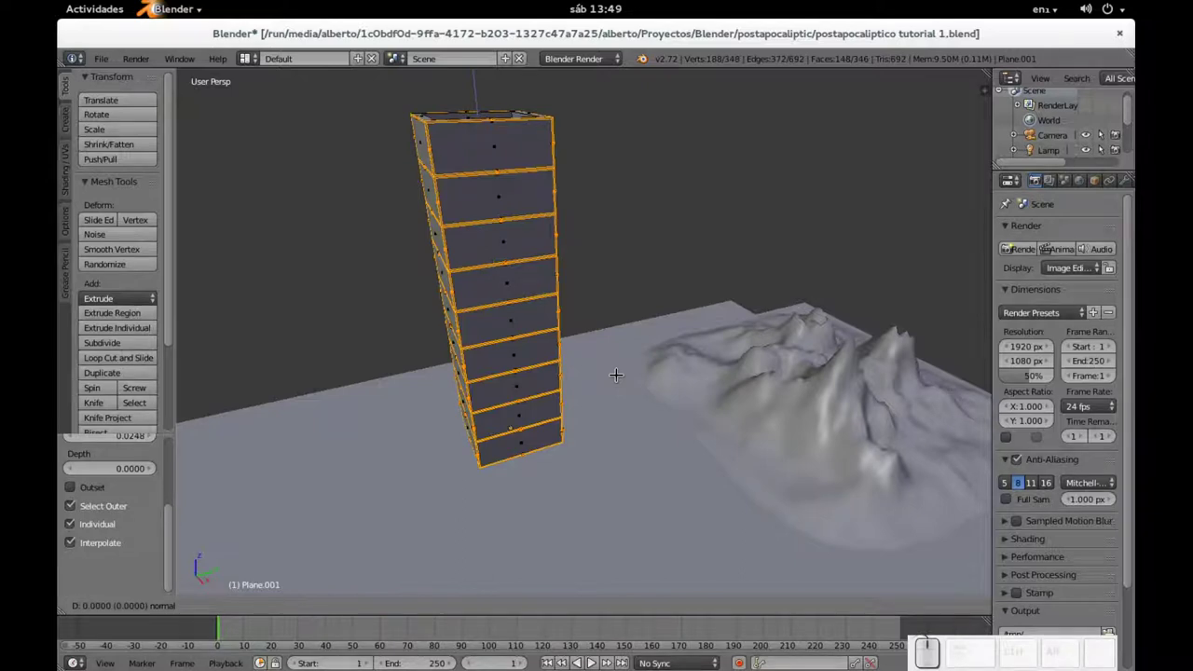
{"action": "key", "text": "s"}
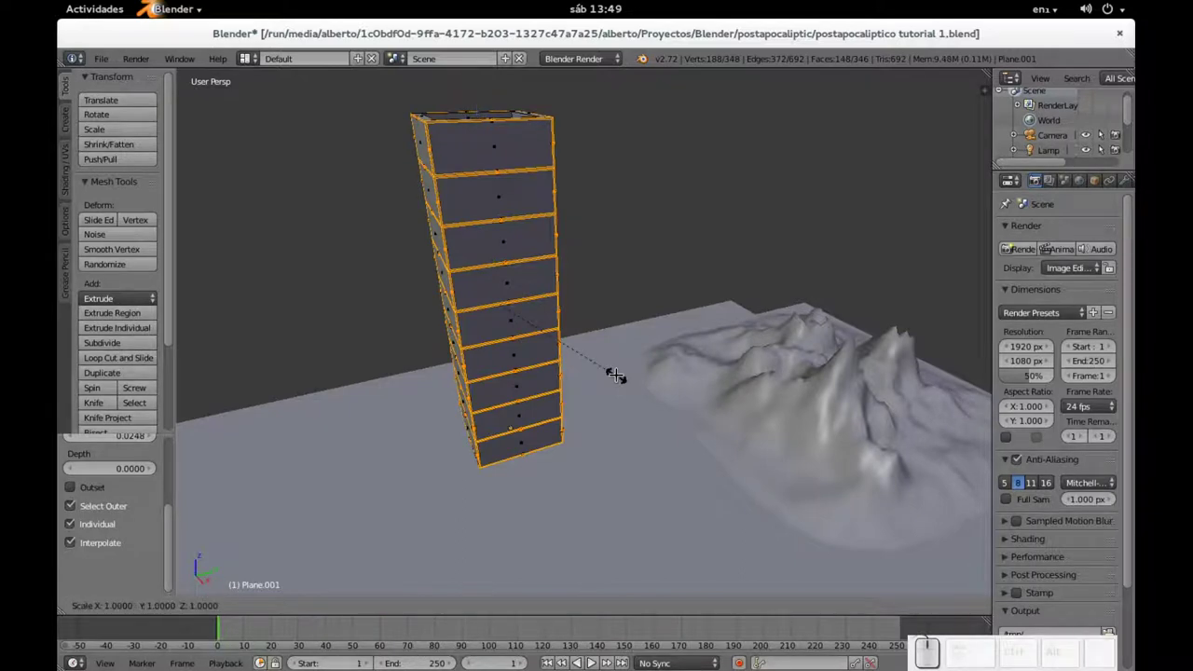
{"action": "key", "text": "shift+z"}
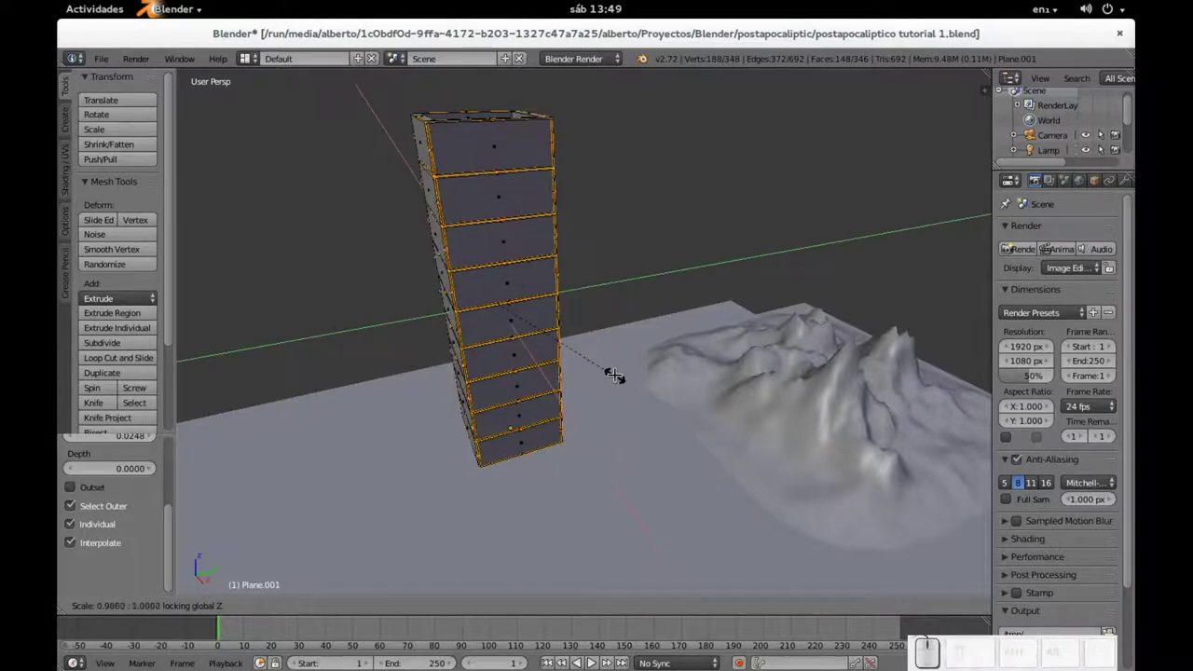
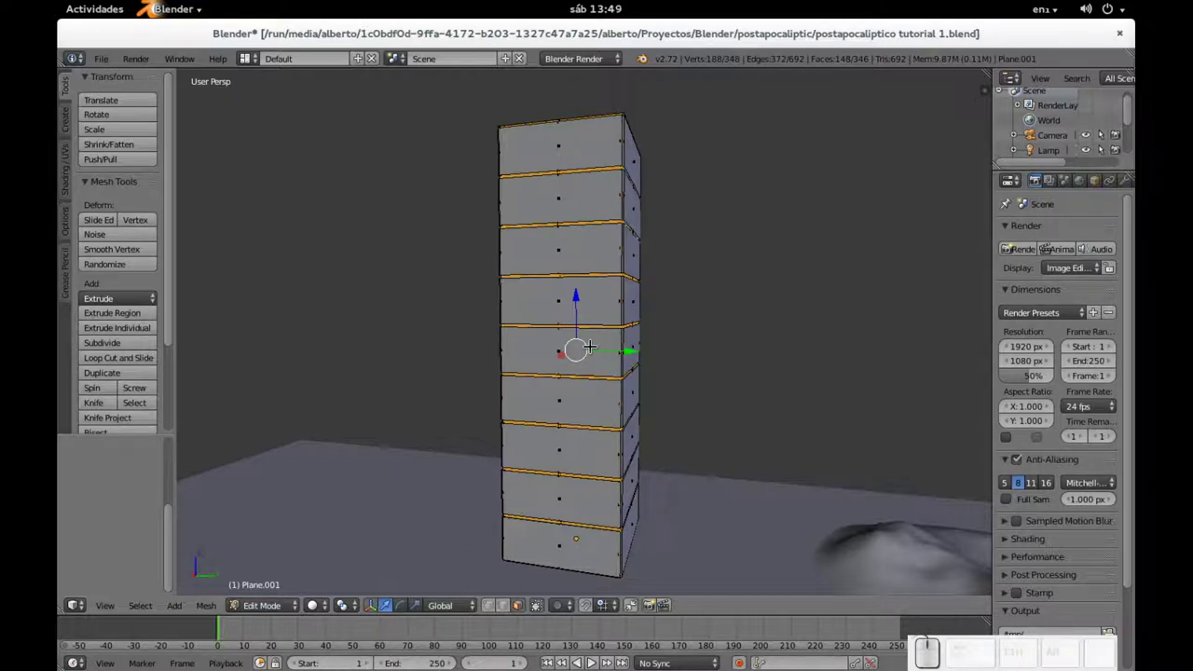
- Undo the window insets and redo them individually with thinner frames
{"action": "key", "text": "ctrl+z"}
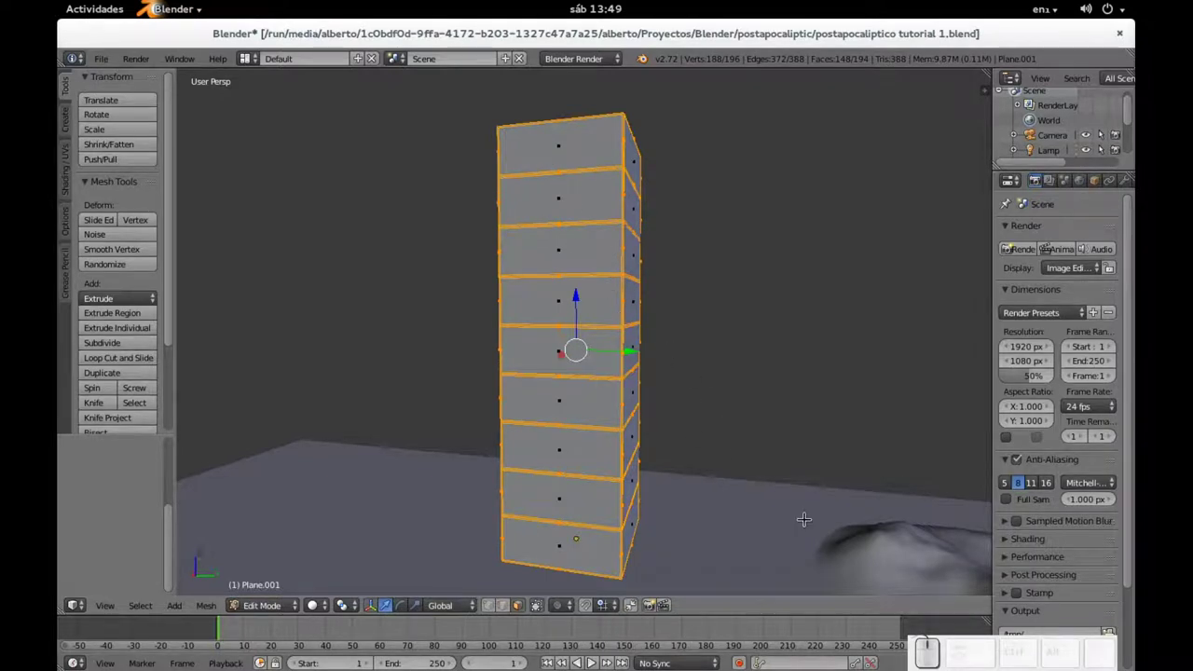
{"action": "key", "text": "ctrl+z"}
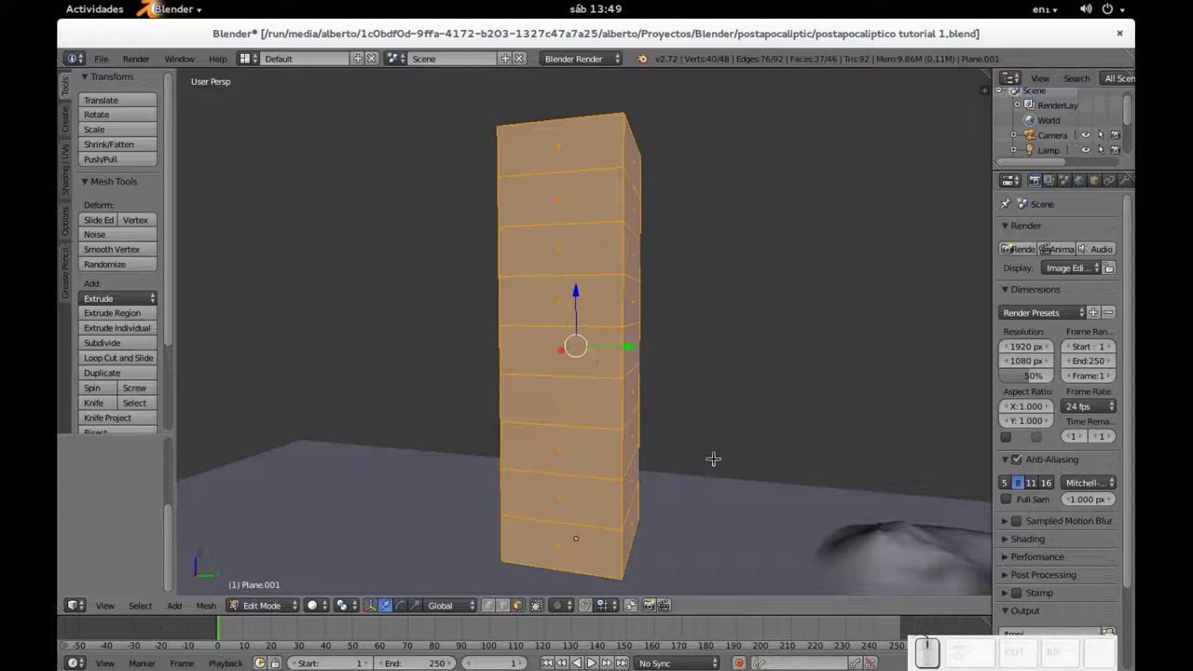
{"action": "key", "text": "i"}
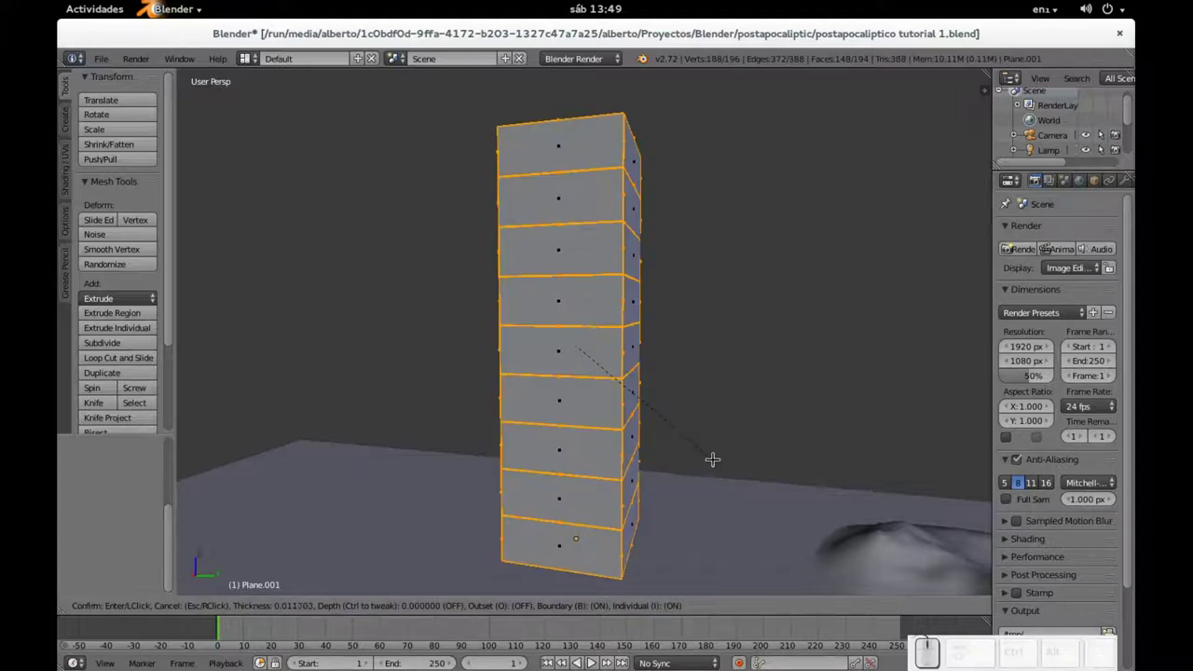
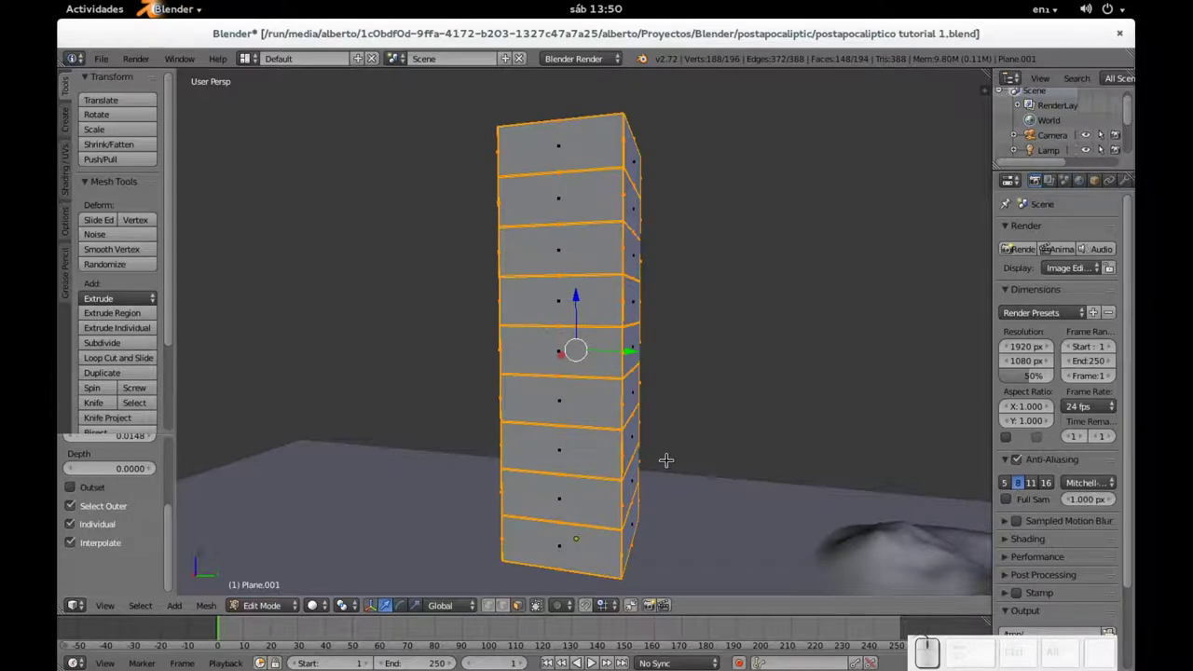
- Extrude the new window panels and start a height-locked horizontal scale-down
{"action": "key", "text": "e"}
{"action": "key", "text": "s"}
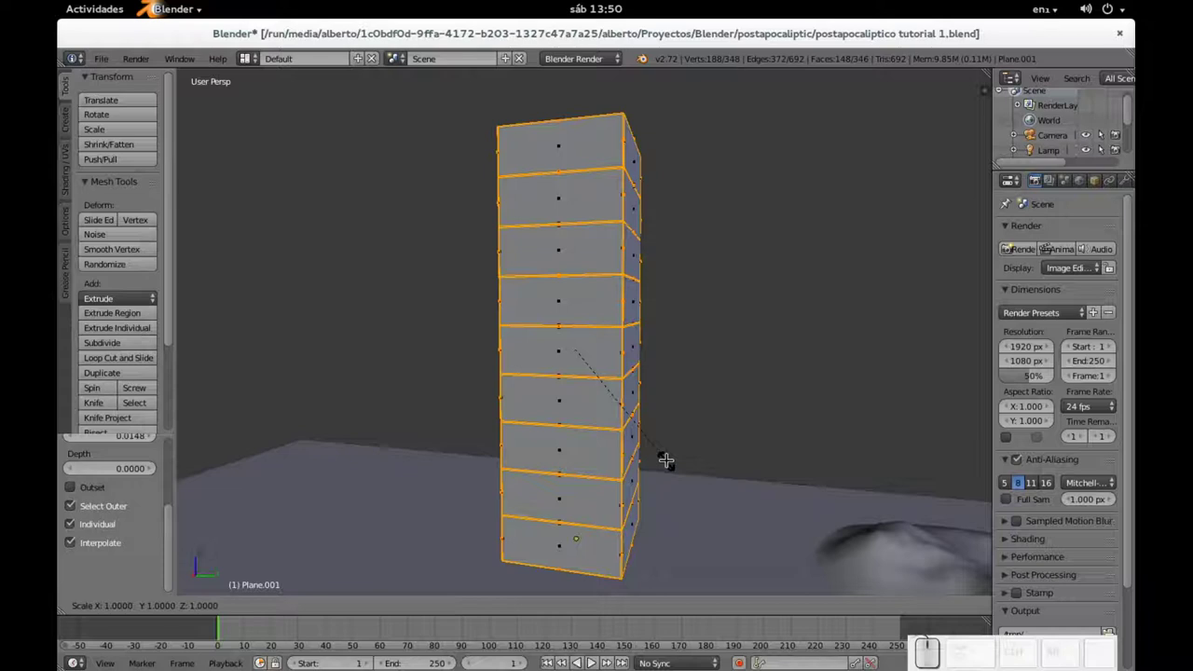
{"action": "key", "text": "shift+z"}
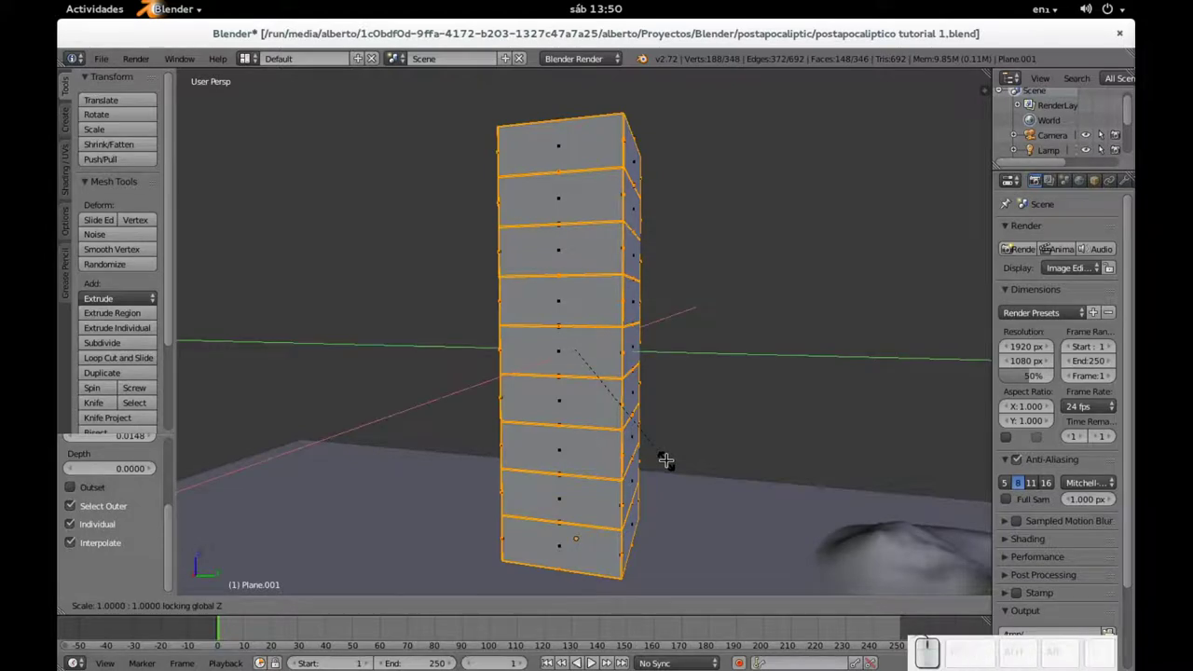
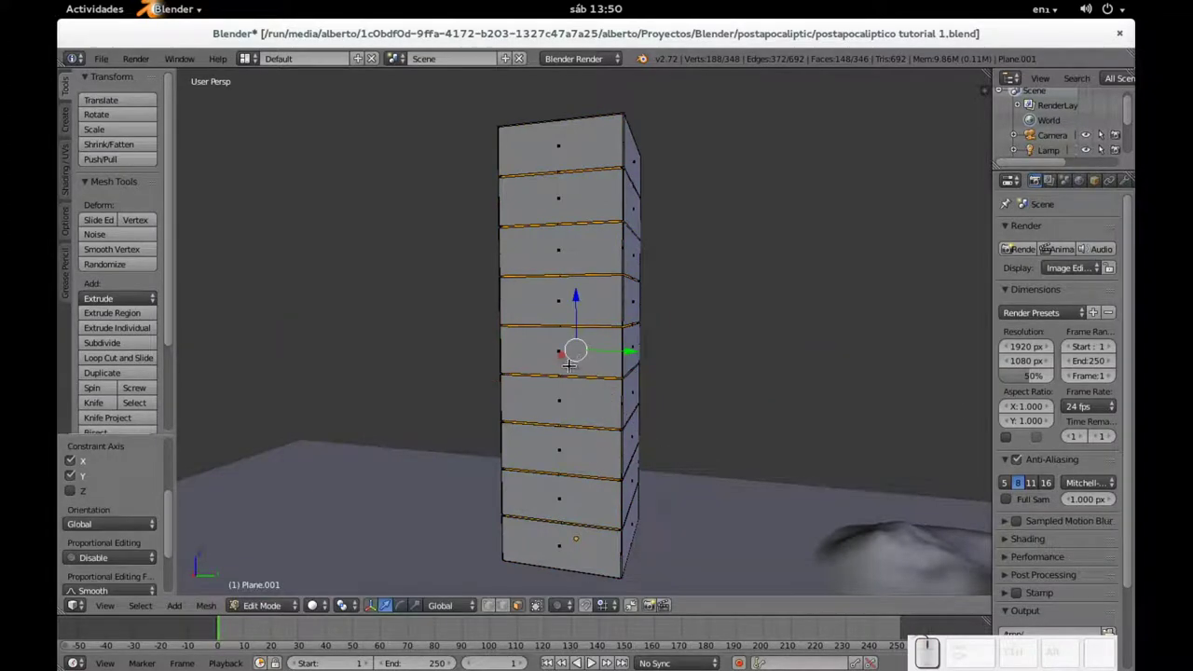
- Zoom the view in on the tower's lower storeys and return to editing its geometry
{"action": "key", "text": "Tab"}
{"action": "left_click_drag", "start_coordinate": [637, 404], "coordinate": [516, 419]}
{"action": "scroll", "scroll_direction": "up", "scroll_amount": 3}
{"action": "left_click_drag", "start_coordinate": [514, 403], "coordinate": [562, 482]}
{"action": "scroll", "scroll_direction": "up", "scroll_amount": 3}
{"action": "left_click_drag", "start_coordinate": [546, 481], "coordinate": [574, 427]}
{"action": "scroll", "scroll_direction": "up", "scroll_amount": 3}
{"action": "key", "text": "Tab"}
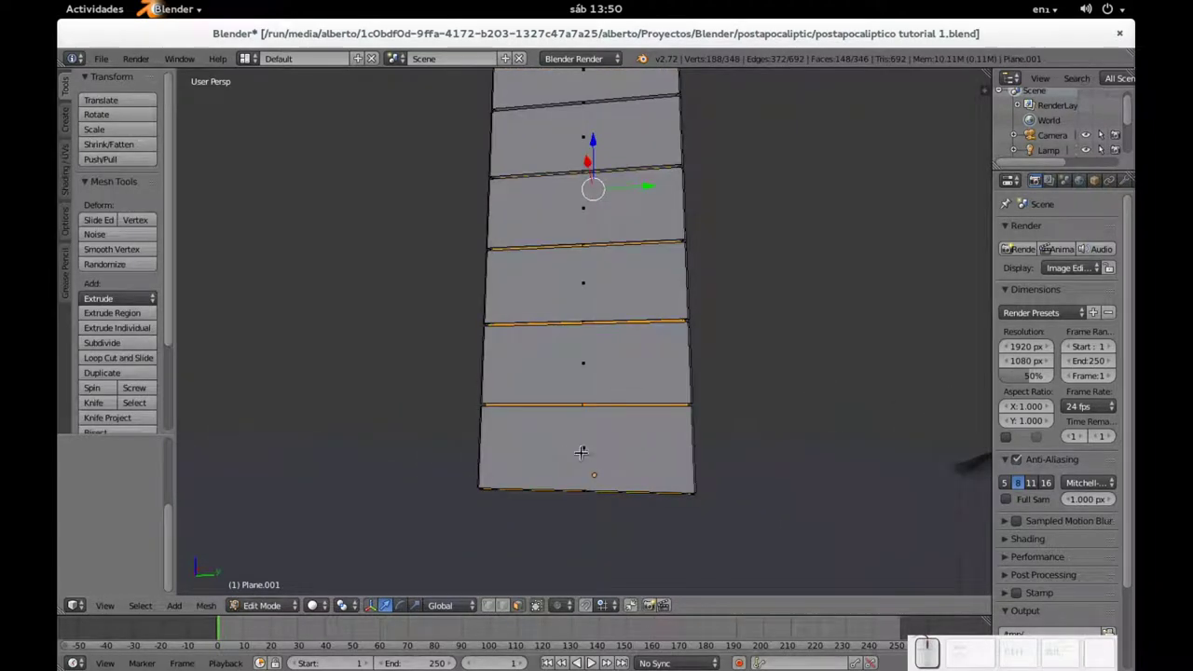
- Cut vertical loops splitting each storey into three panels and push the ground-floor center face inward as a doorway
{"action": "key", "text": "ctrl+r"}
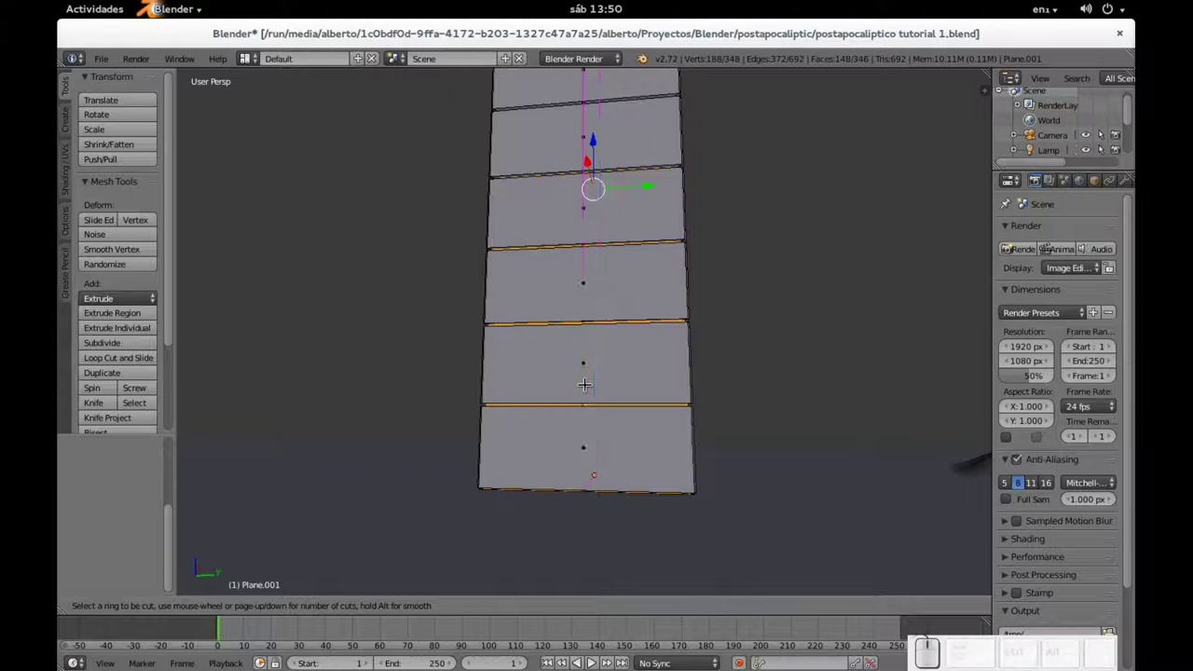
{"action": "scroll", "scroll_direction": "up", "scroll_amount": 3}
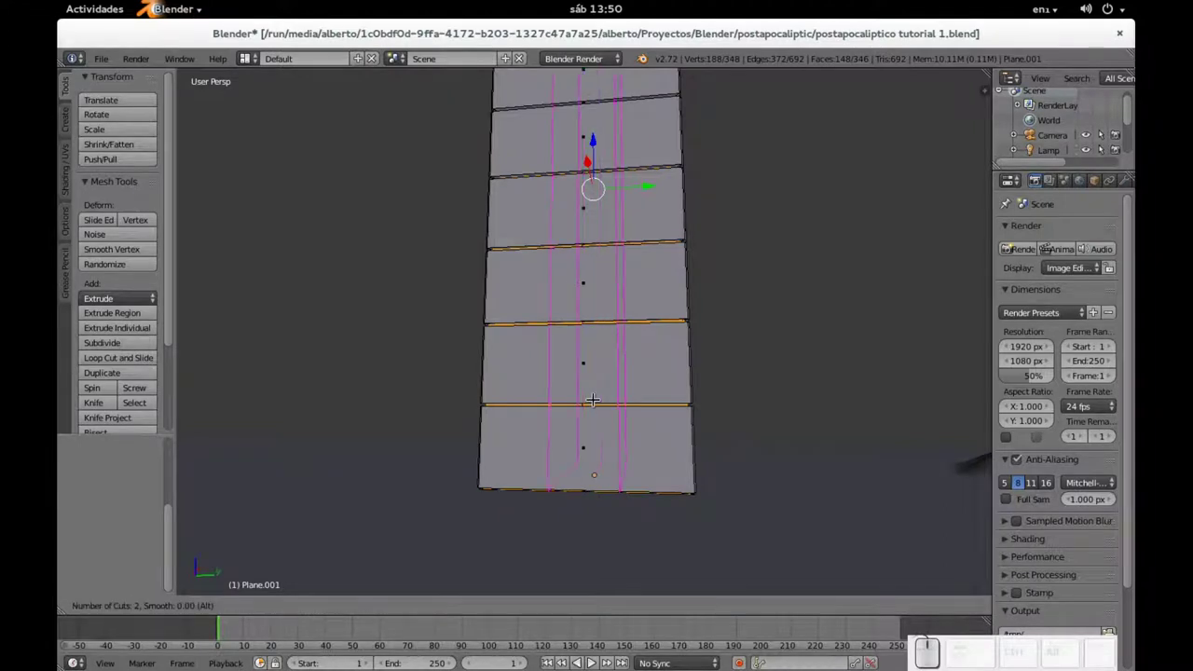
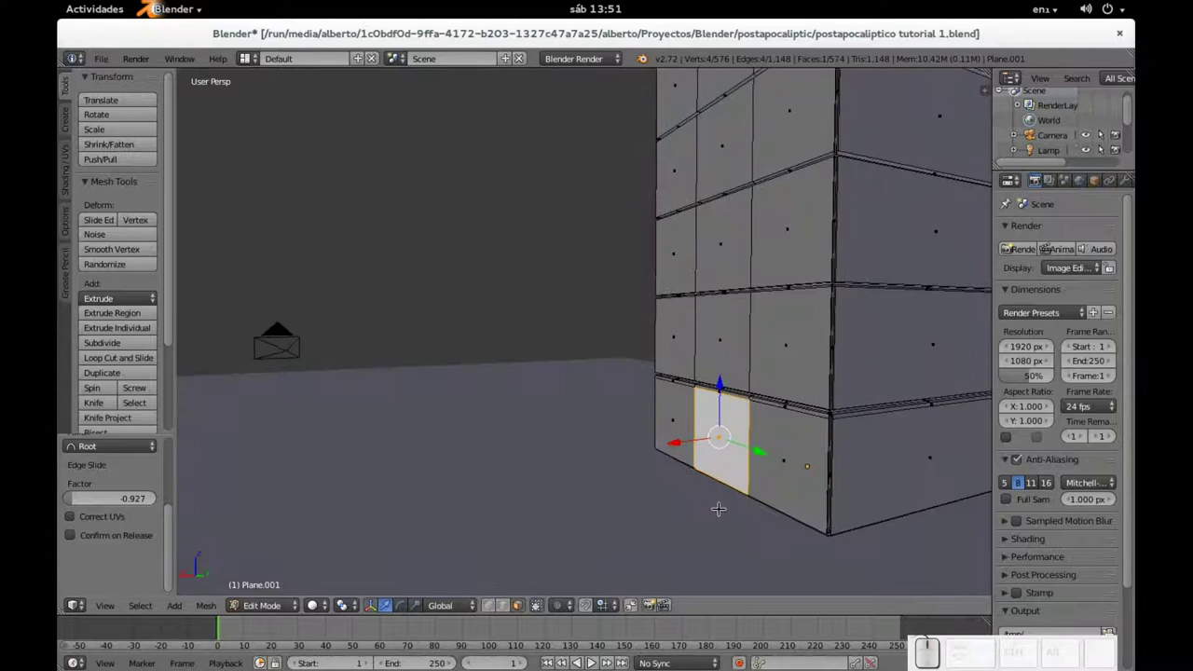
{"action": "key", "text": "e"}
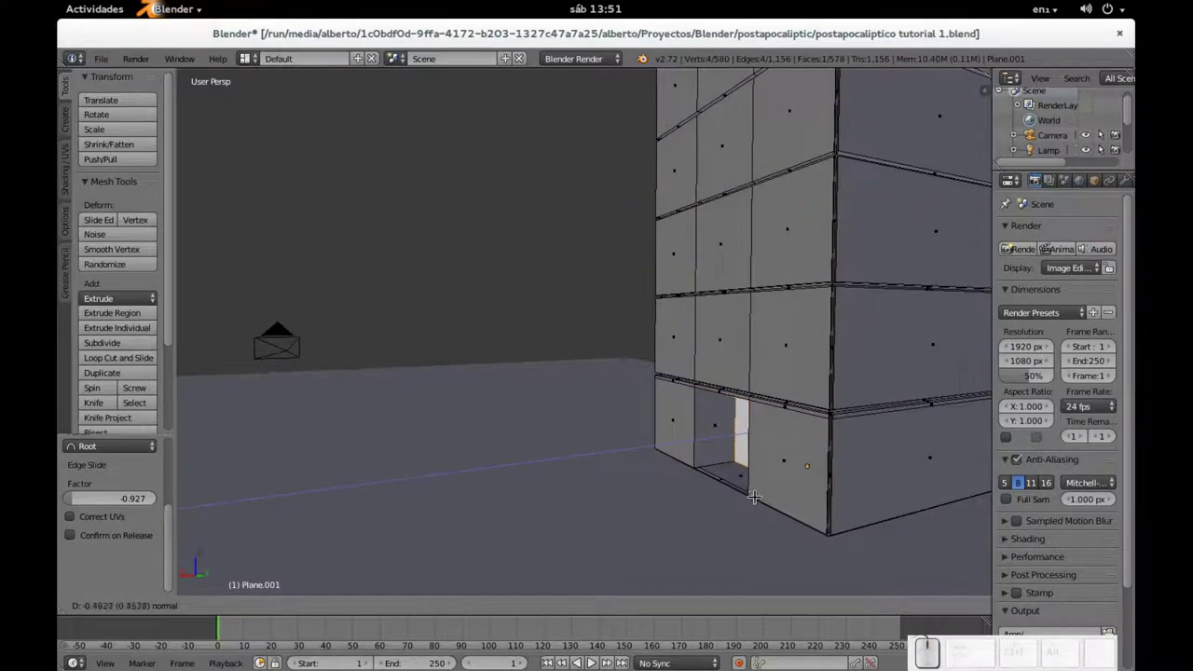
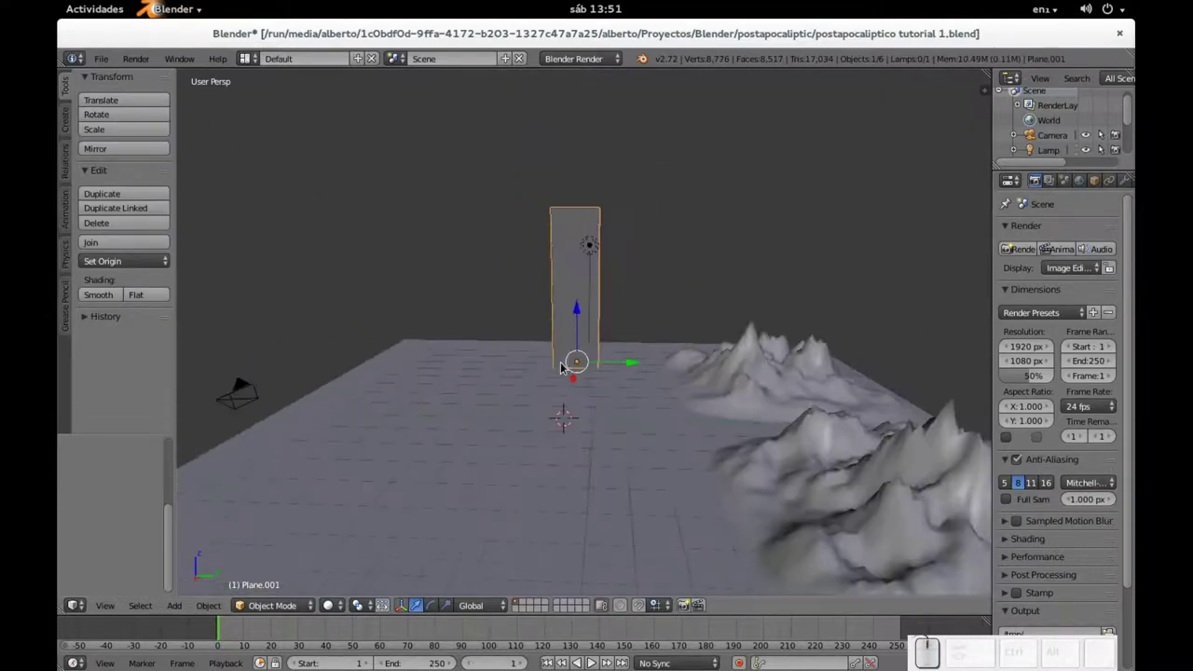
- Check the framing through the scene camera and shift the tall building within it
{"action": "scroll", "scroll_direction": "down", "scroll_amount": 3}
{"action": "middle_click", "coordinate": [527, 350]}
{"action": "key", "text": "KP_0"}
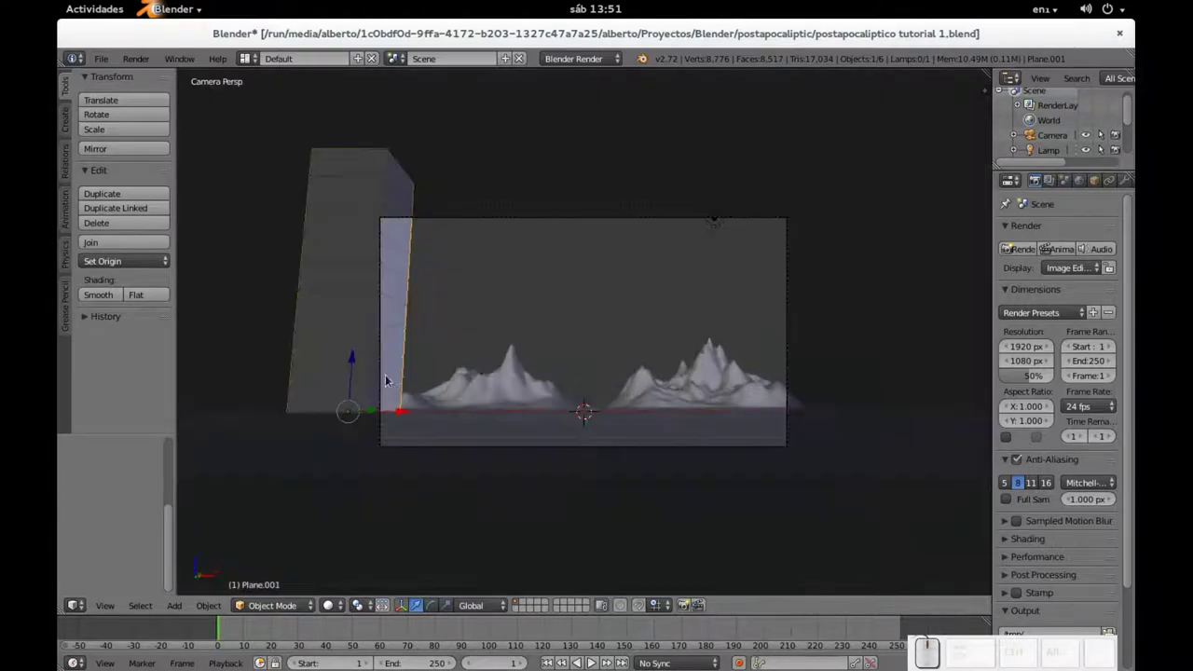
{"action": "left_click_drag", "start_coordinate": [410, 416], "coordinate": [455, 409]}
- Leave camera view and reposition the tower on the ground beside the terrain hills
{"action": "scroll", "scroll_direction": "down", "scroll_amount": 3}
{"action": "middle_click", "coordinate": [651, 405]}
{"action": "scroll", "scroll_direction": "down", "scroll_amount": 3}
{"action": "left_click_drag", "start_coordinate": [540, 423], "coordinate": [528, 404]}
{"action": "scroll", "scroll_direction": "down", "scroll_amount": 3}
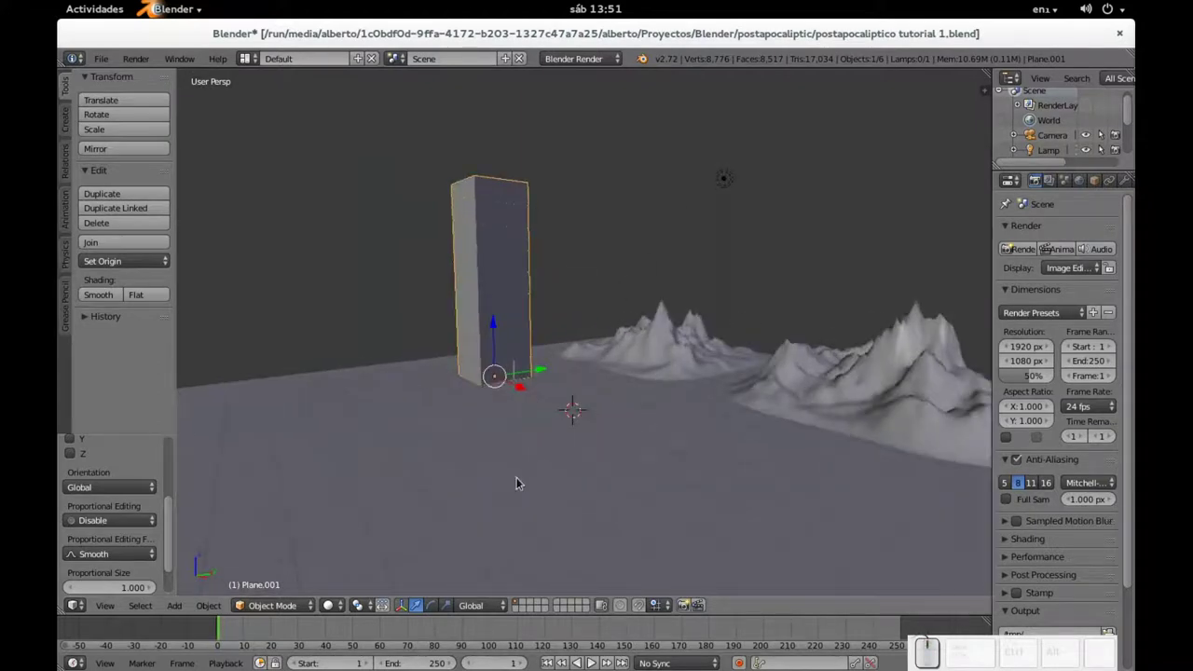
{"action": "scroll", "scroll_direction": "down", "scroll_amount": 3}
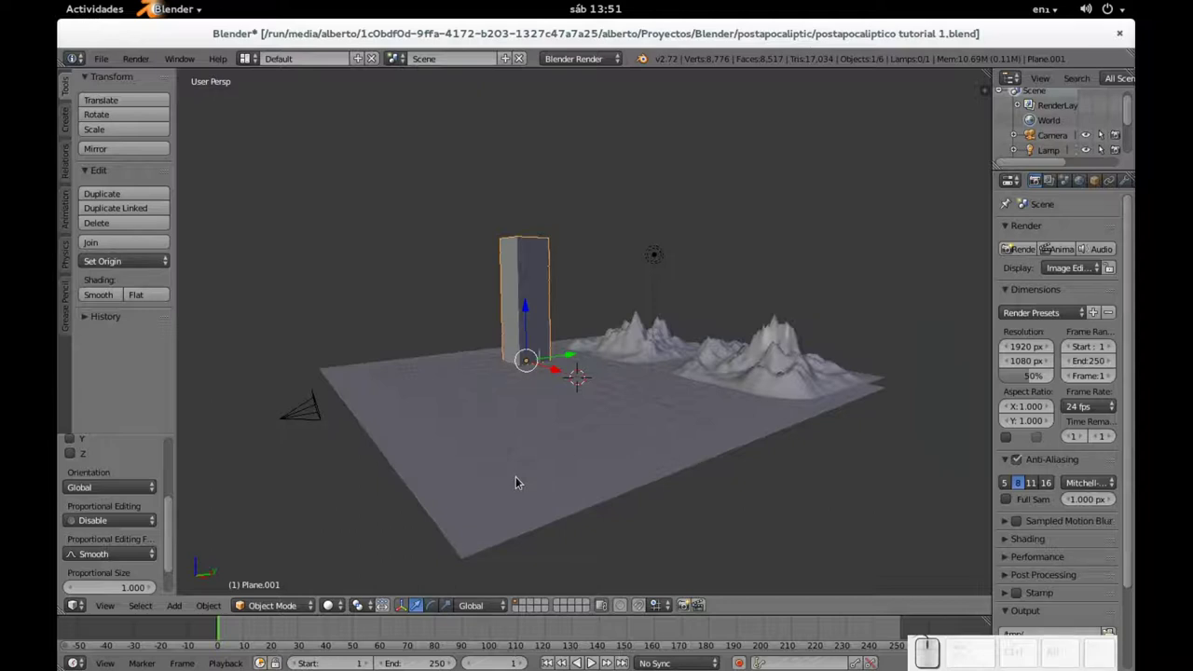
- Add a new mesh plane and scale it by 10 into a large ground plane
{"action": "key", "text": "shift+a"}
{"action": "left_click", "coordinate": [578, 435]}
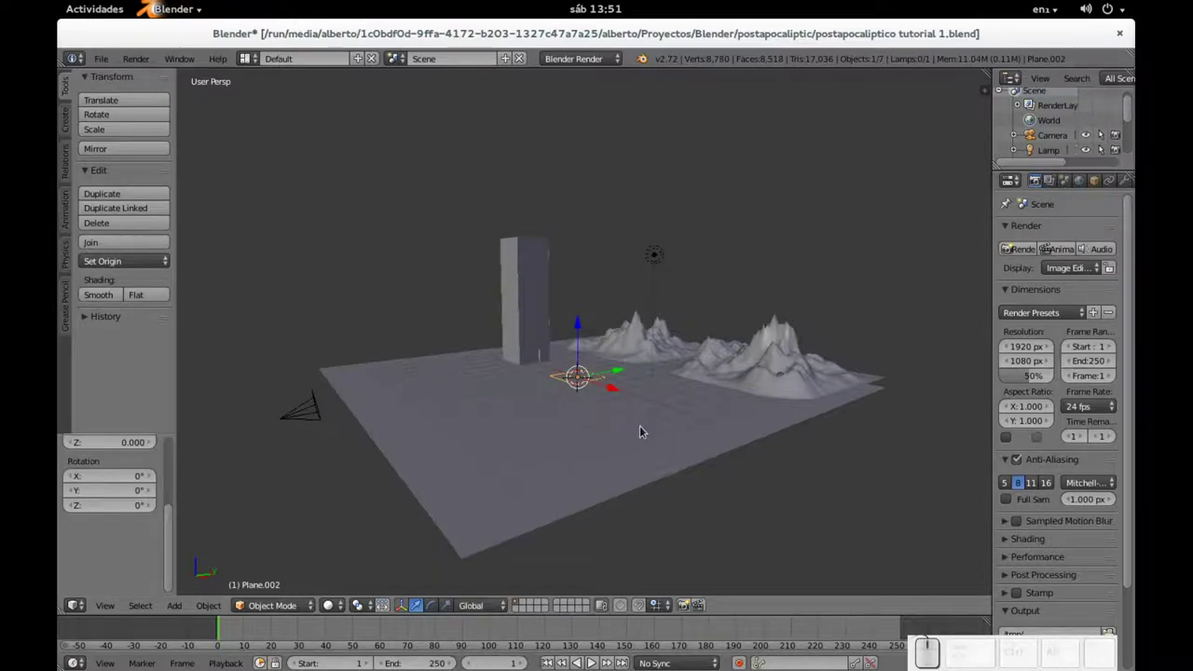
{"action": "key", "text": "s"}
{"action": "key", "text": "KP_1"}
{"action": "key", "text": "KP_0"}
{"action": "key", "text": "KP_Enter"}
- Enter Edit Mode on the ground plane to begin subdividing it
{"action": "key", "text": "Tab"}
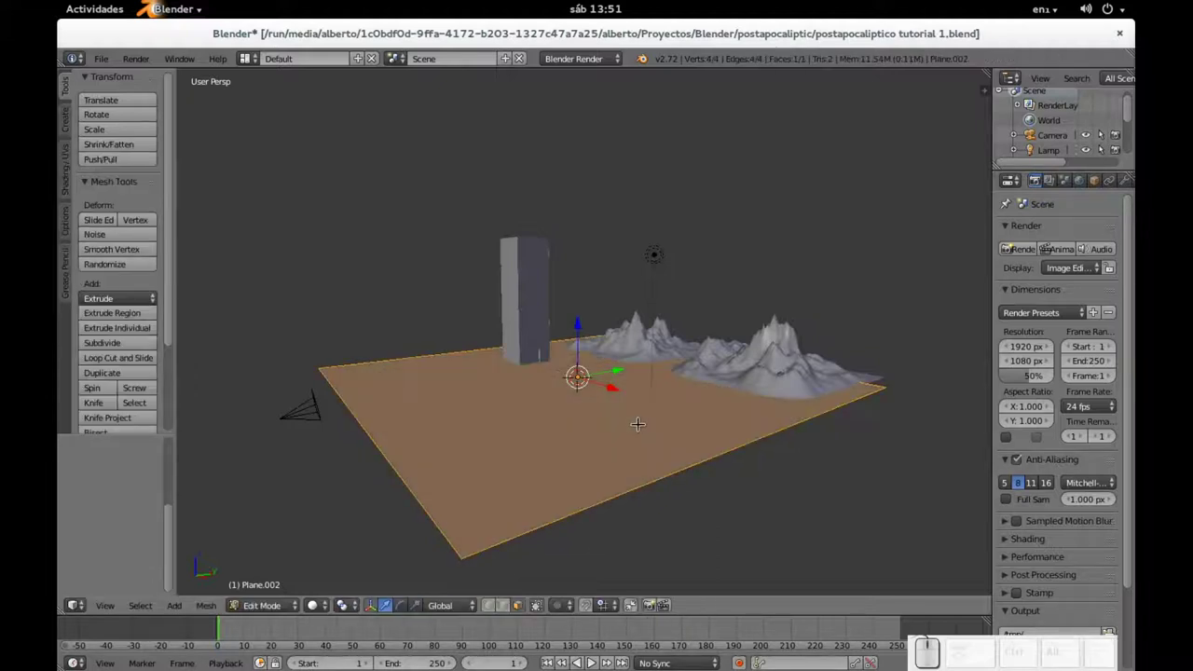
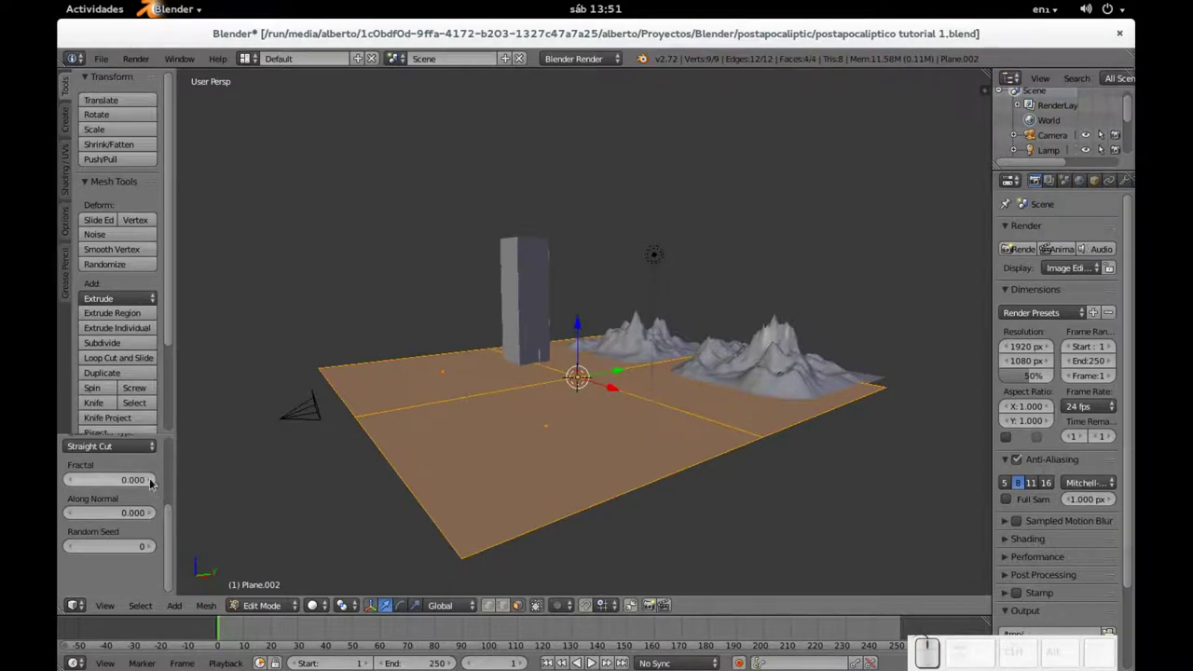
{"action": "scroll", "scroll_direction": "up", "scroll_amount": 3}
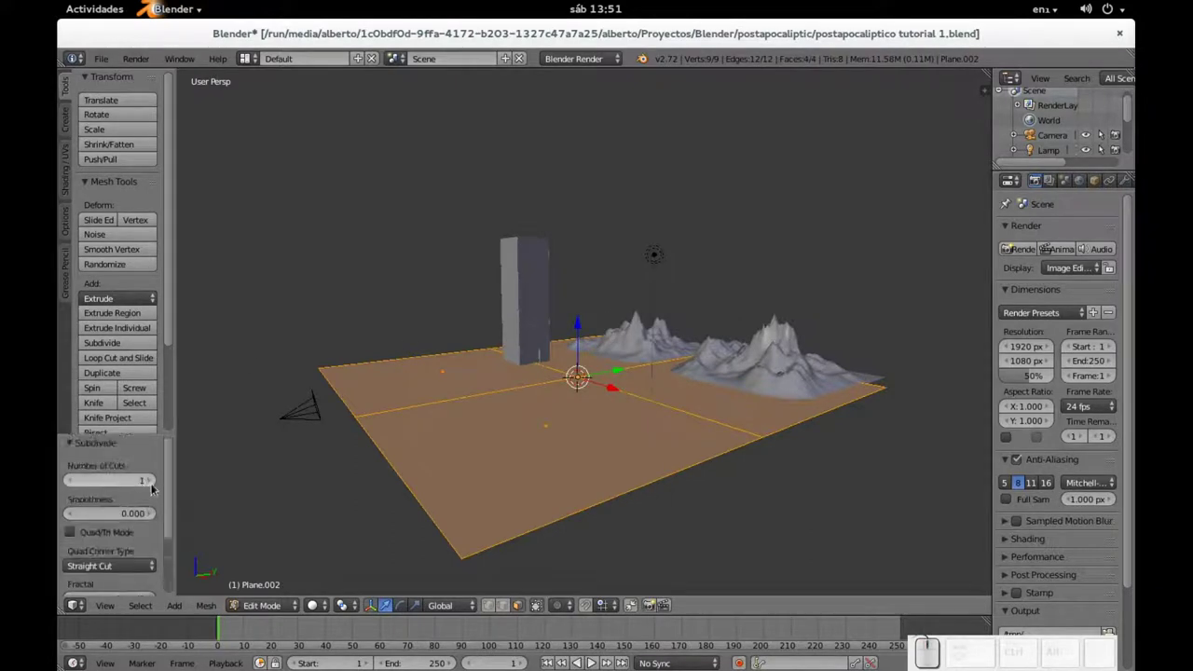
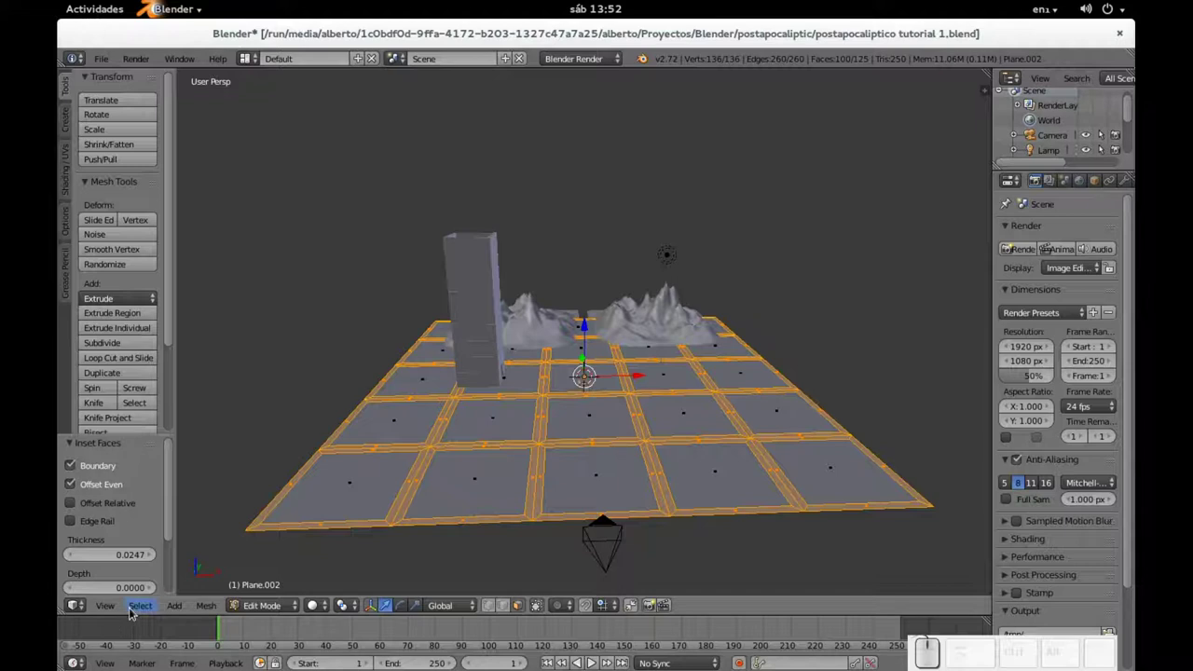
- Invert the selection to the tiles, try extruding them into blocks, then undo back to the plain 5×5 grid
{"action": "left_click", "coordinate": [136, 613]}
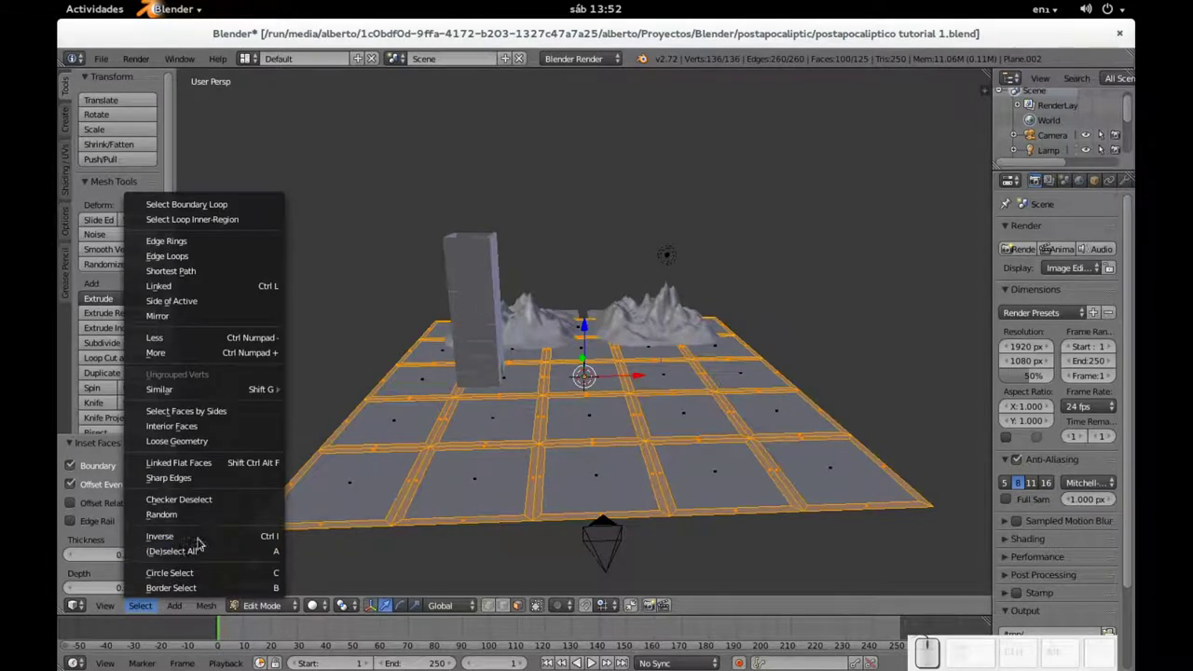
{"action": "left_click", "coordinate": [201, 544]}
{"action": "key", "text": "e"}
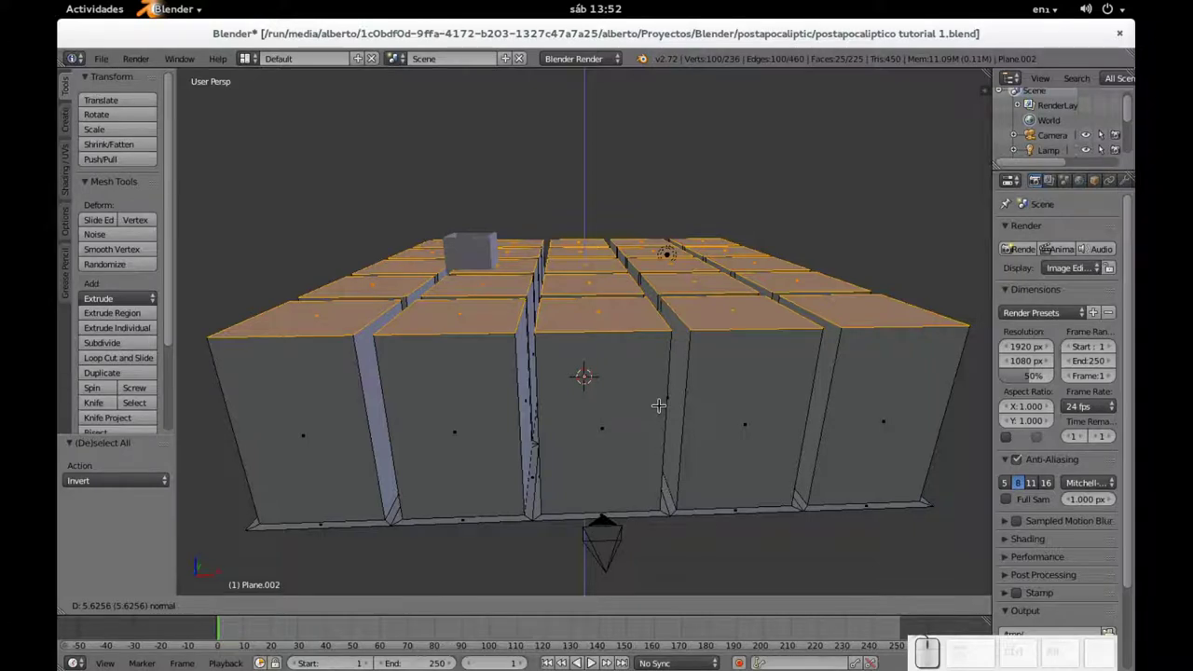
{"action": "key", "text": "Escape"}
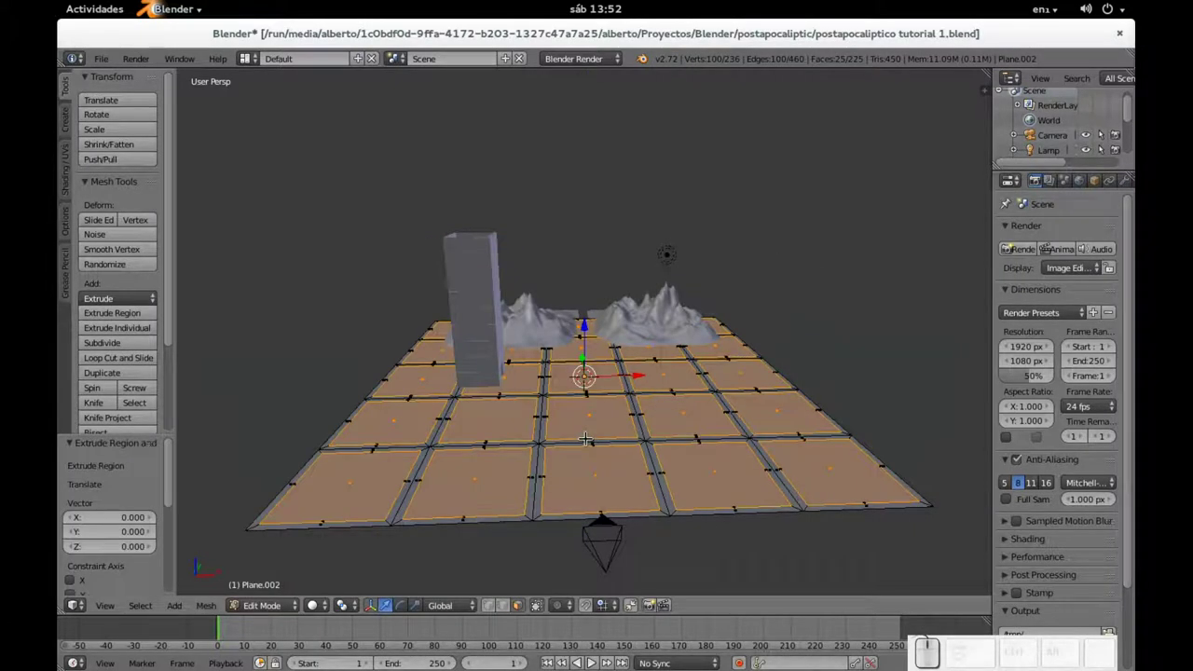
{"action": "key", "text": "ctrl+z"}
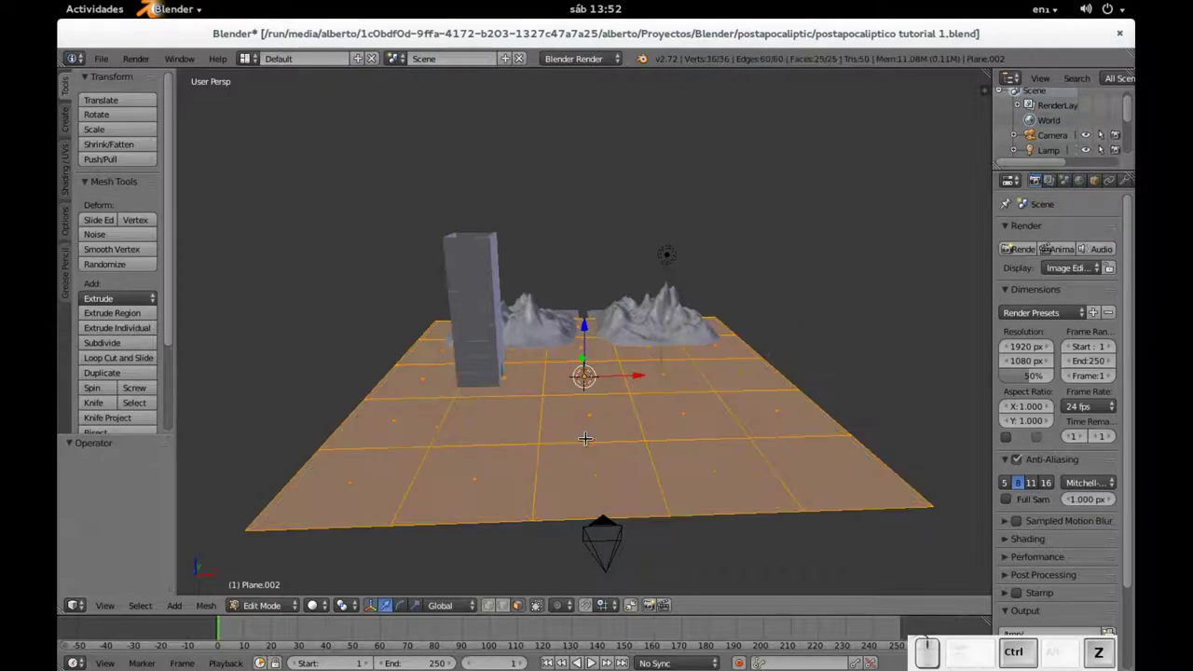
- Undo to a single face, then inset each of the 25 tiles individually, redoing it with a small thickness
{"action": "key", "text": "ctrl+z"}
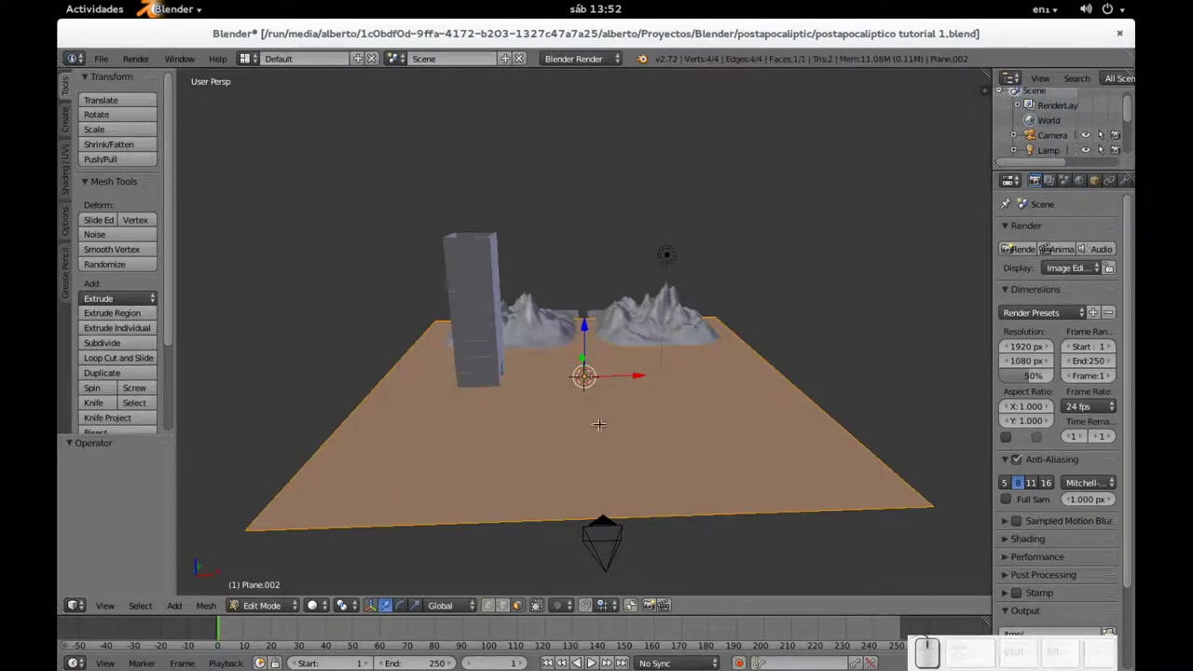
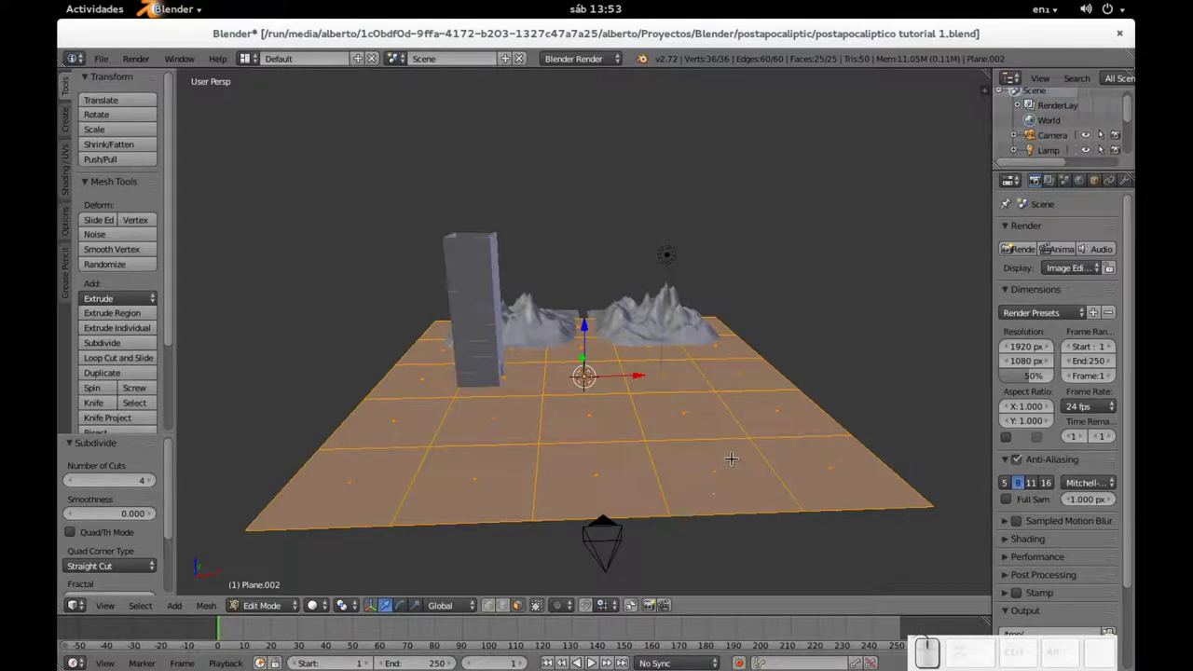
{"action": "key", "text": "i"}
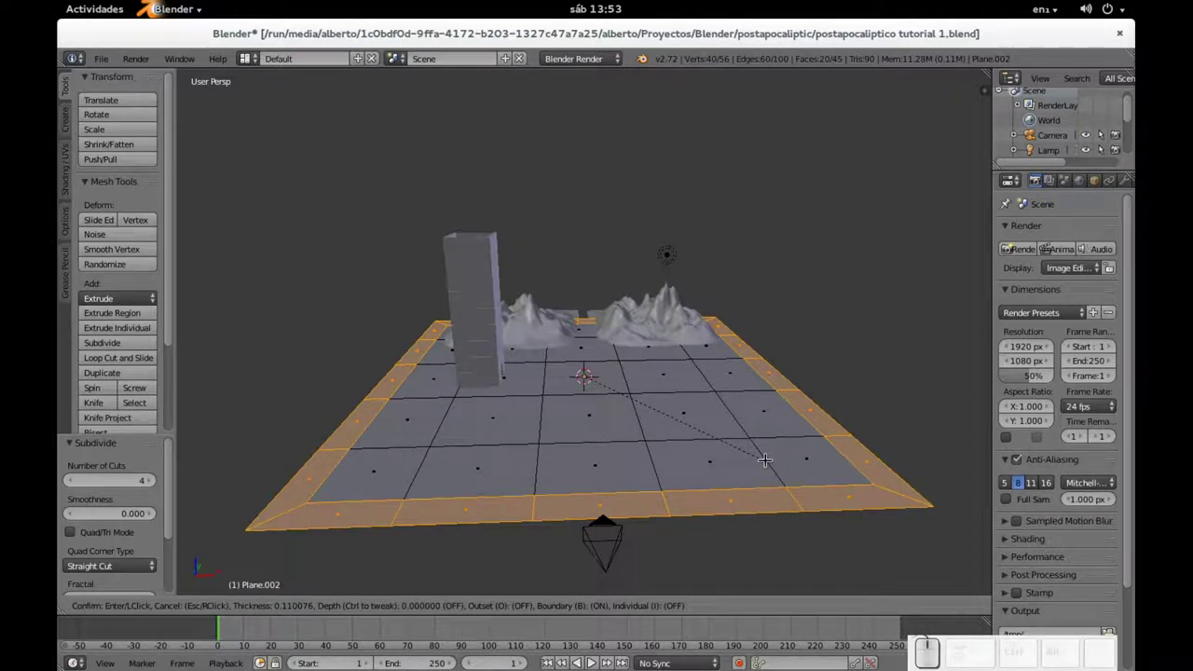
{"action": "key", "text": "i"}
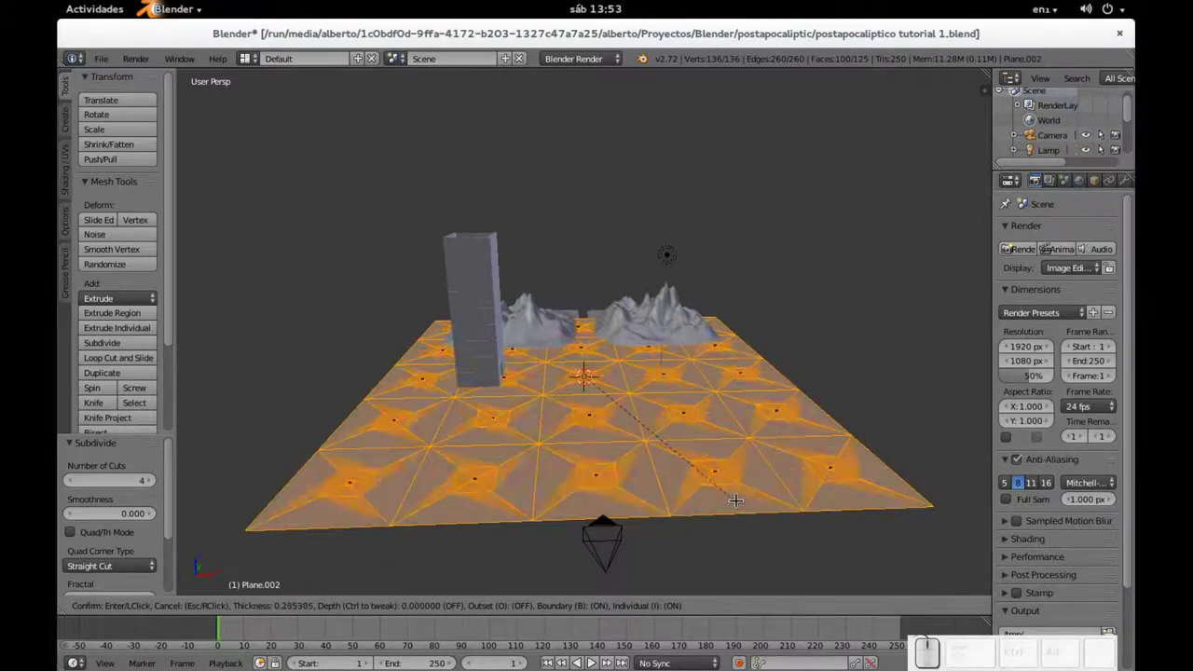
{"action": "key", "text": "Escape"}
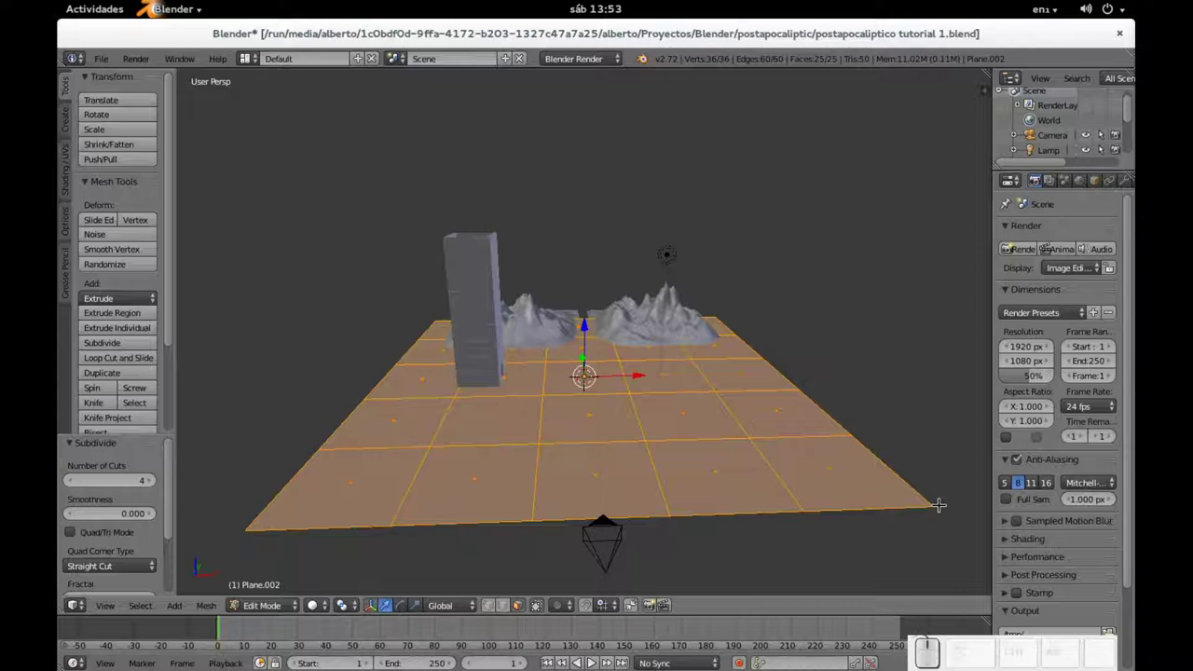
{"action": "key", "text": "i"}
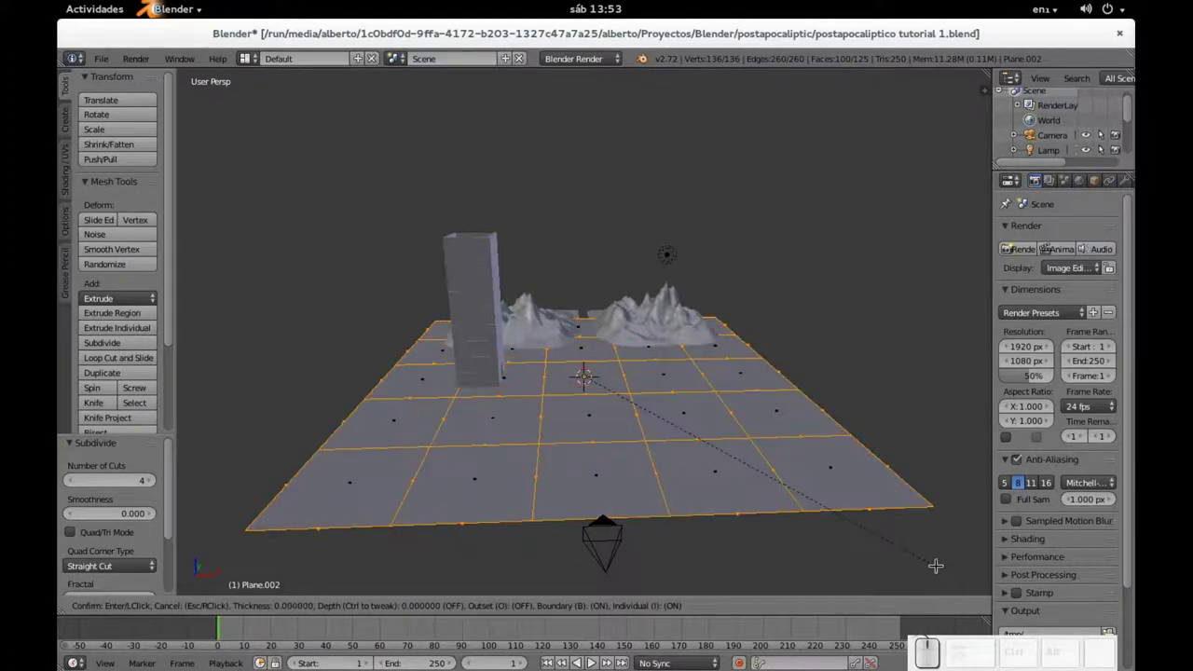
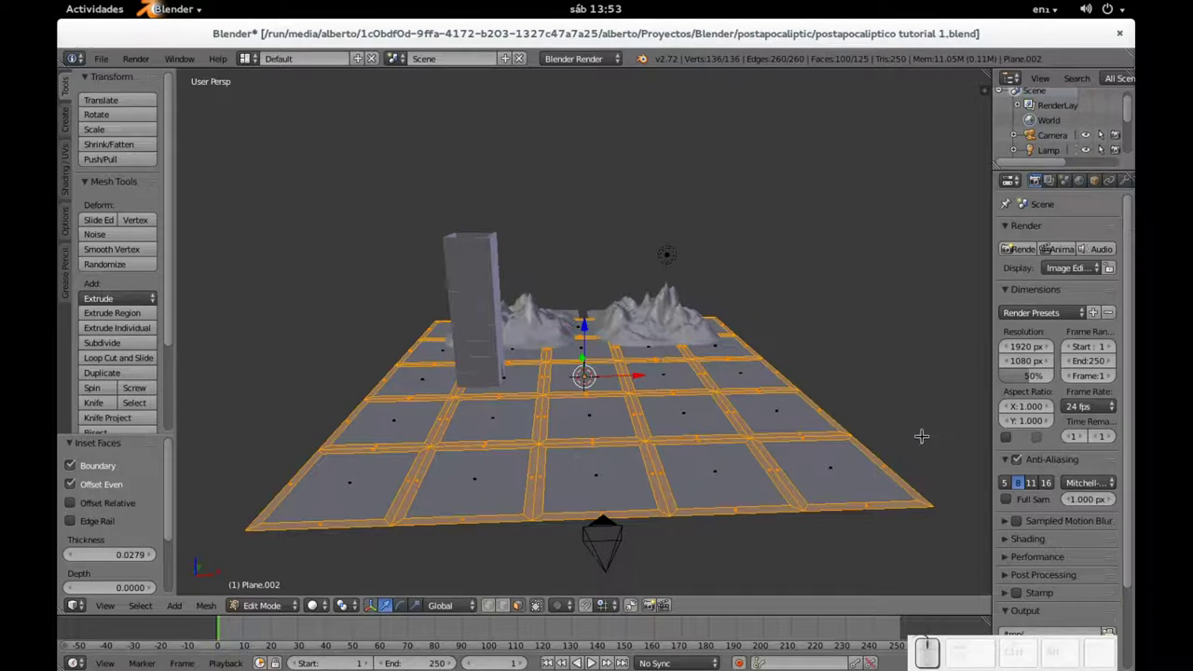
- Invert the selection to the 25 tiles and extrude them upward into tall blocks, adjusting their height
{"action": "key", "text": "ctrl+i"}
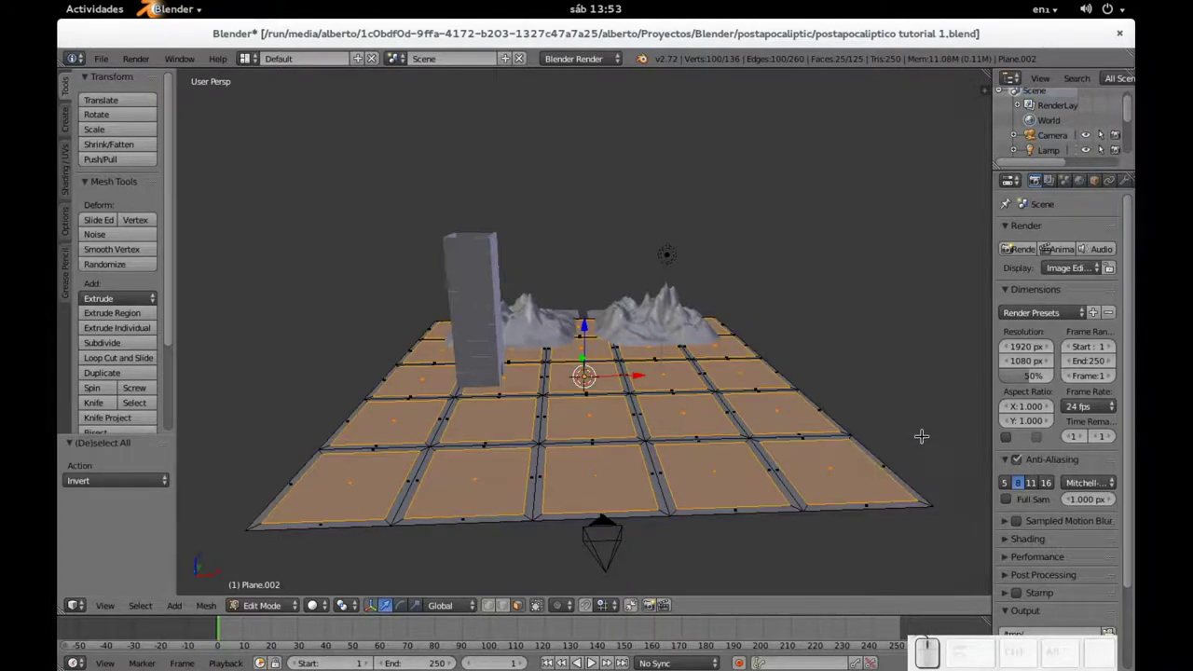
{"action": "key", "text": "e"}
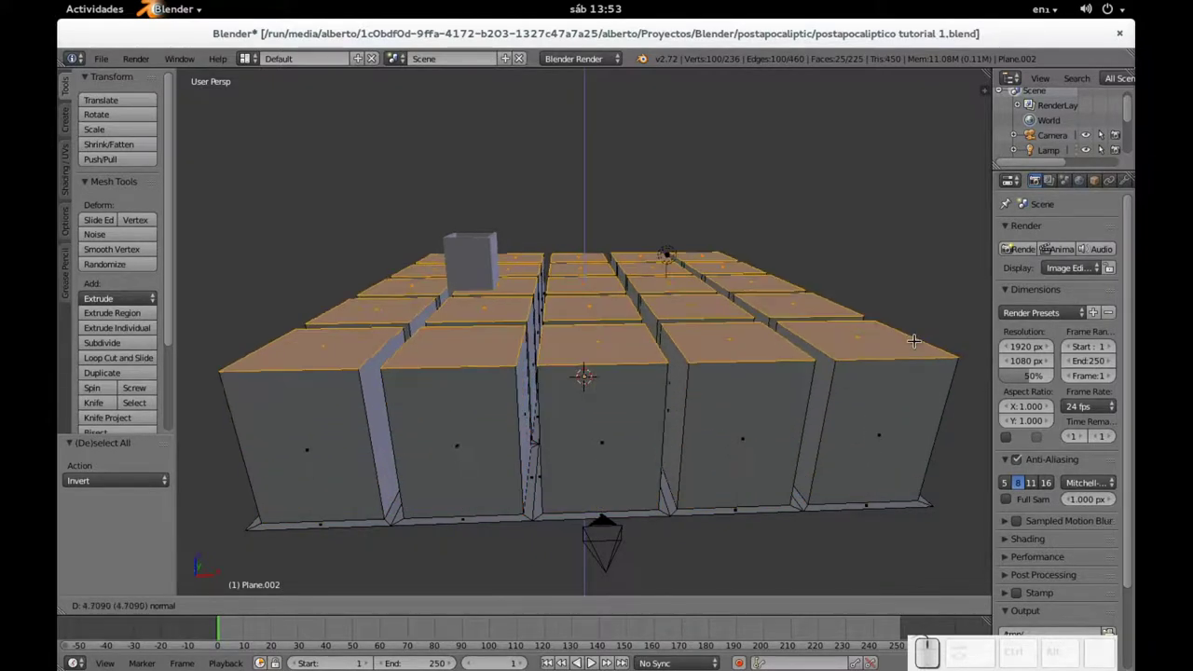
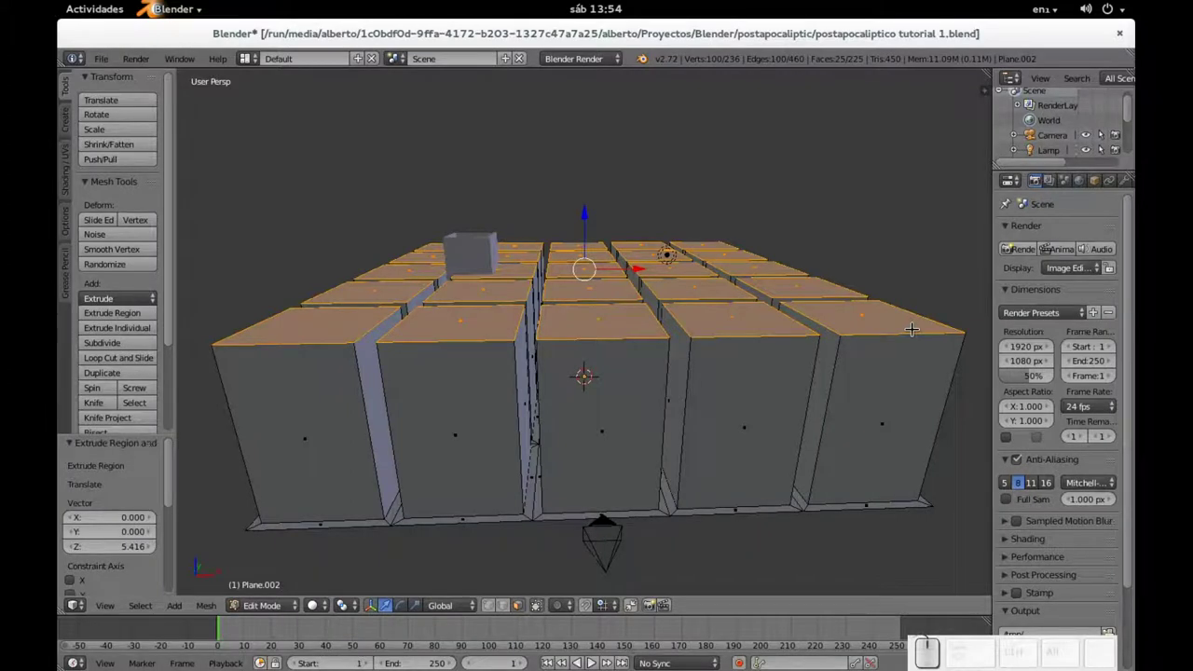
{"action": "key", "text": "ctrl+i"}
{"action": "key", "text": "ctrl+z"}
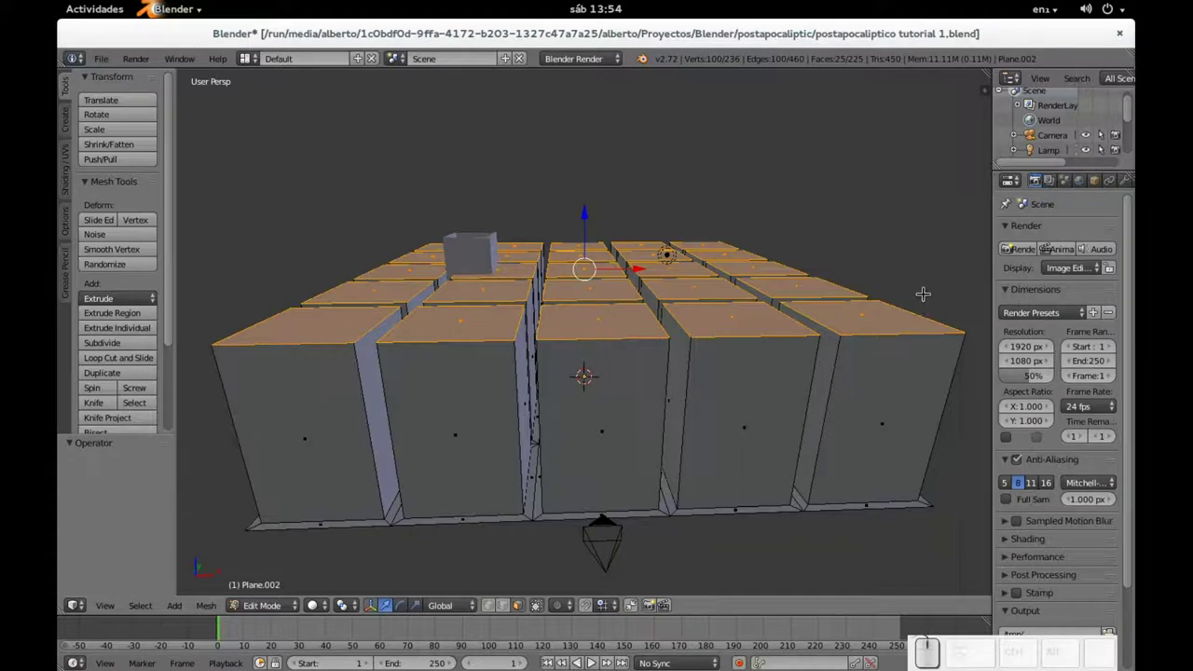
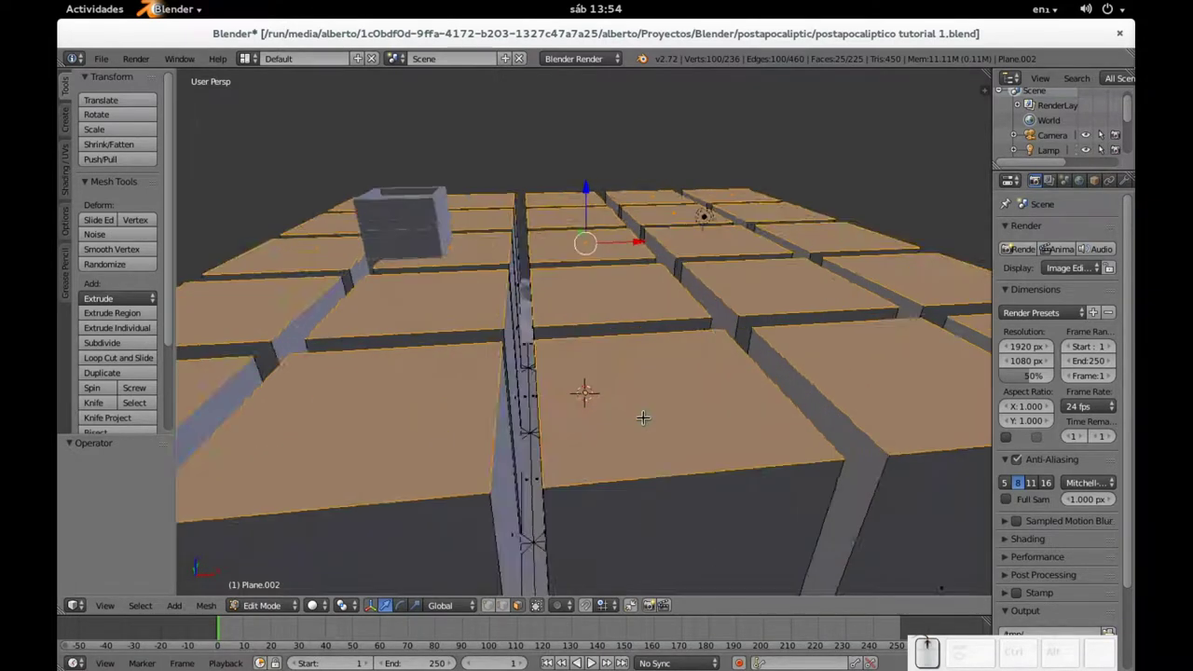
{"action": "scroll", "scroll_direction": "down", "scroll_amount": 3}
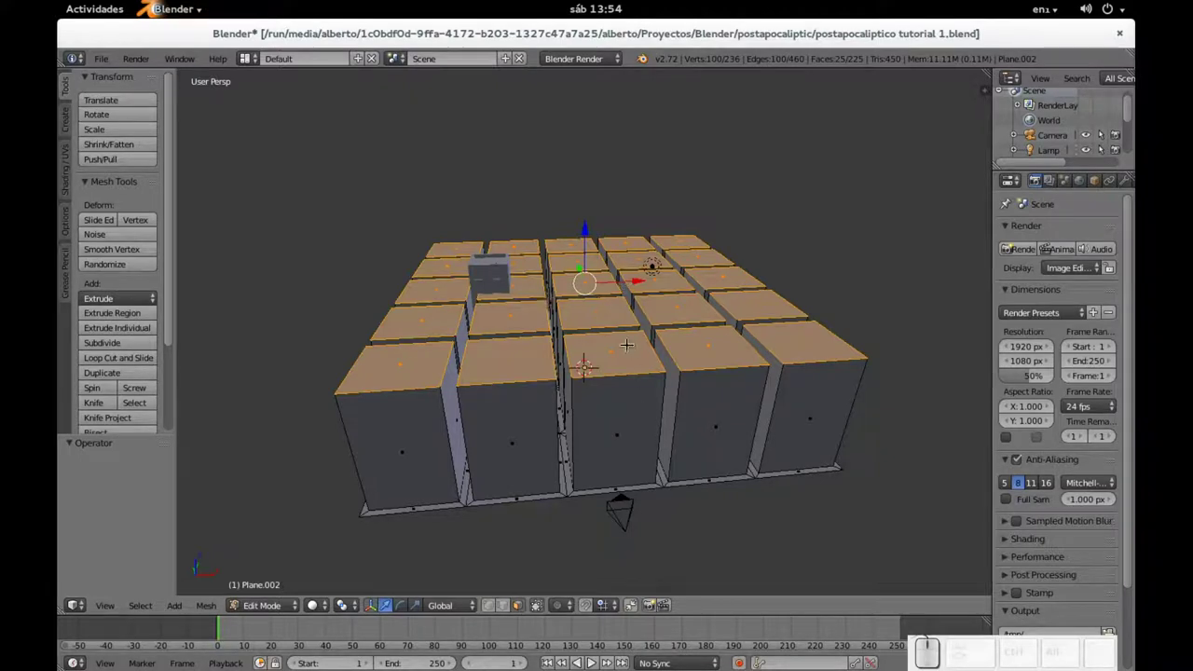
- Delete the faces of the middle block column to open a street, then view it through the camera
{"action": "key", "text": "KP_0"}
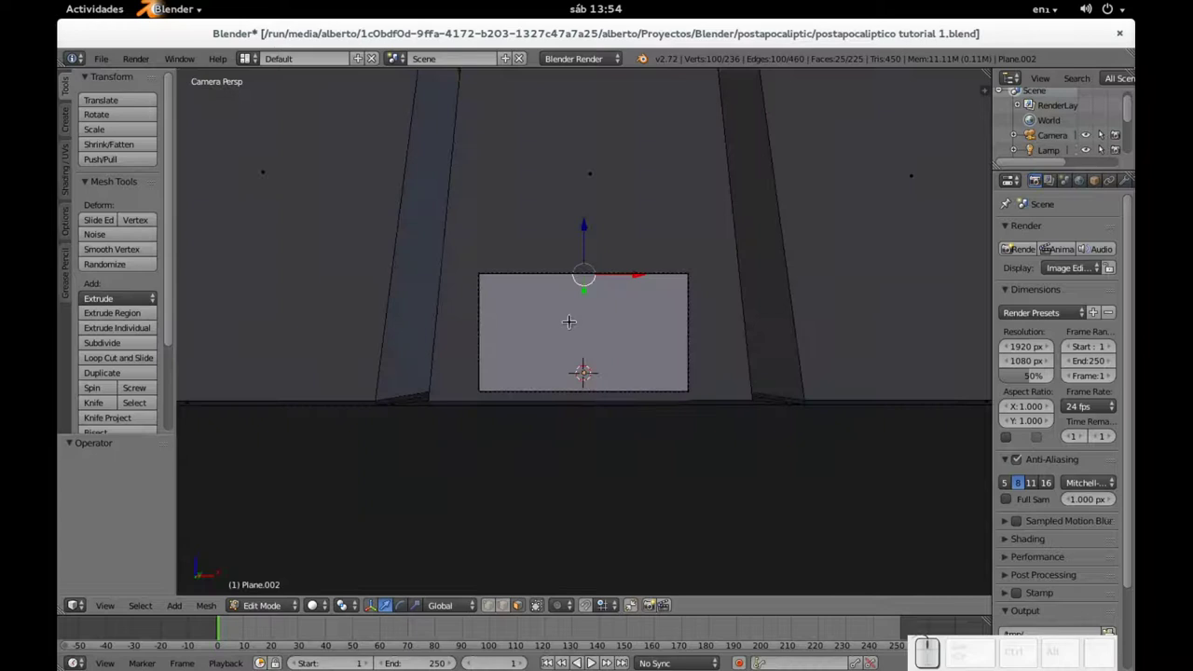
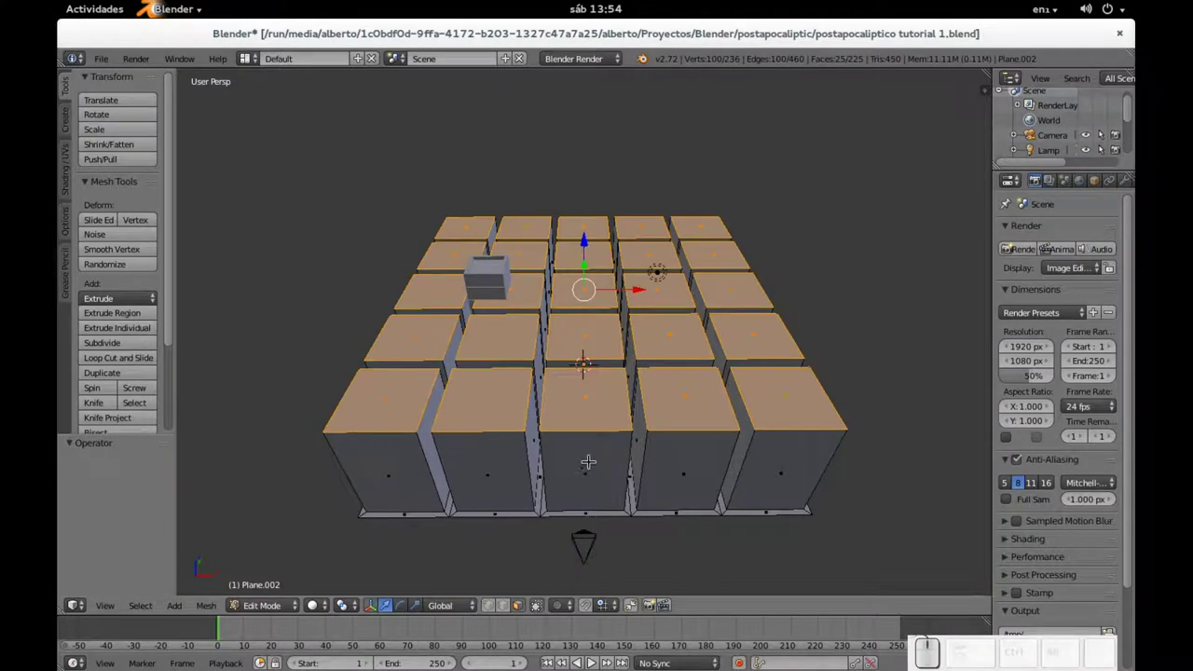
{"action": "left_click", "coordinate": [541, 611]}
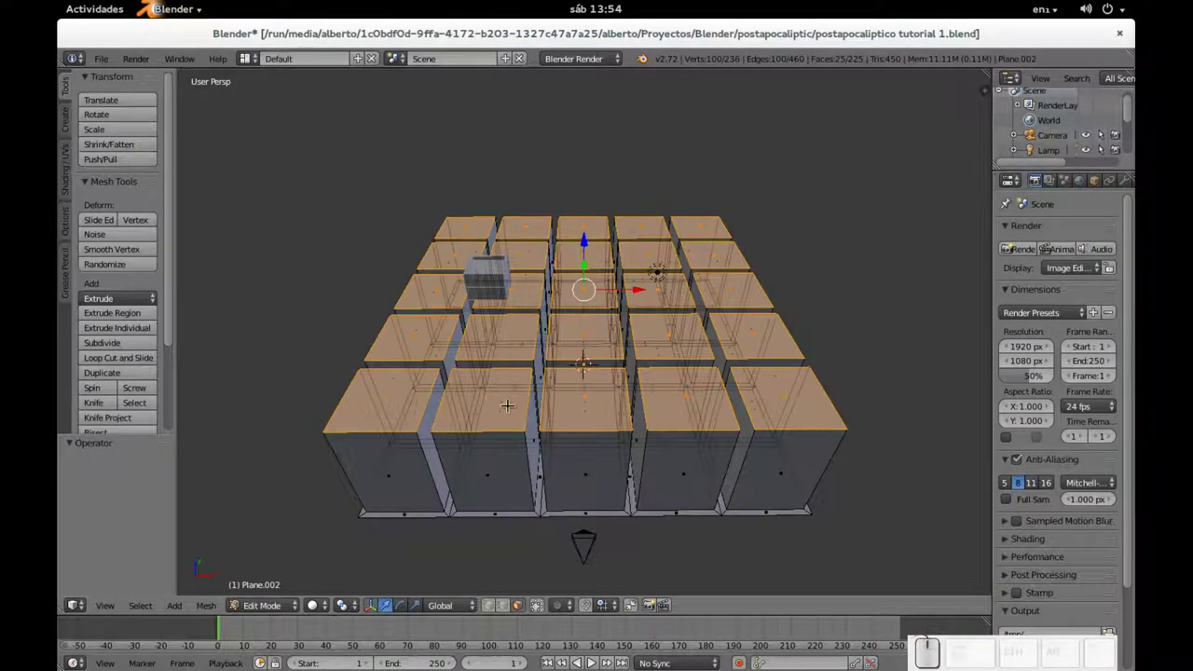
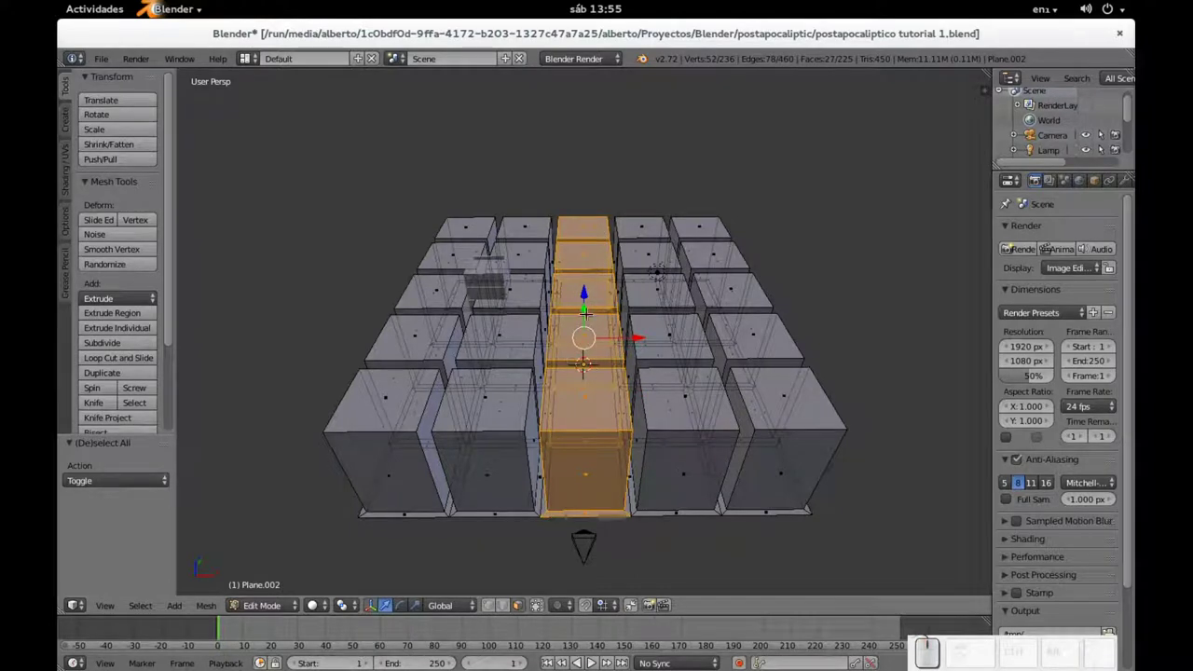
{"action": "key", "text": "c"}
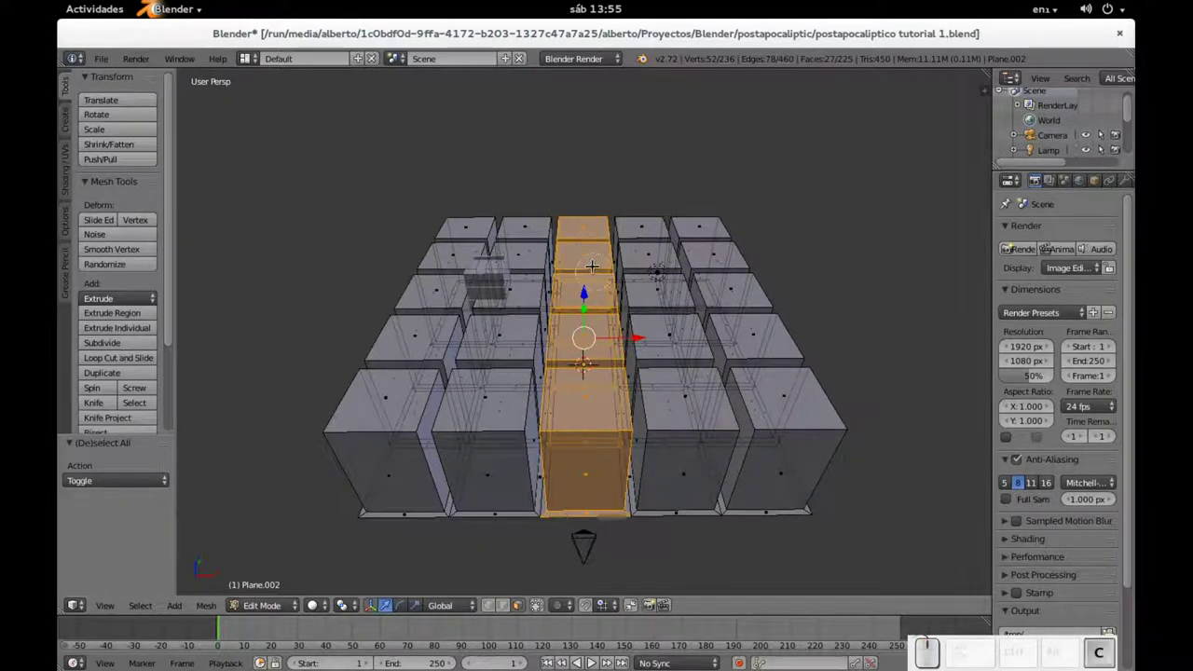
{"action": "key", "text": "Escape"}
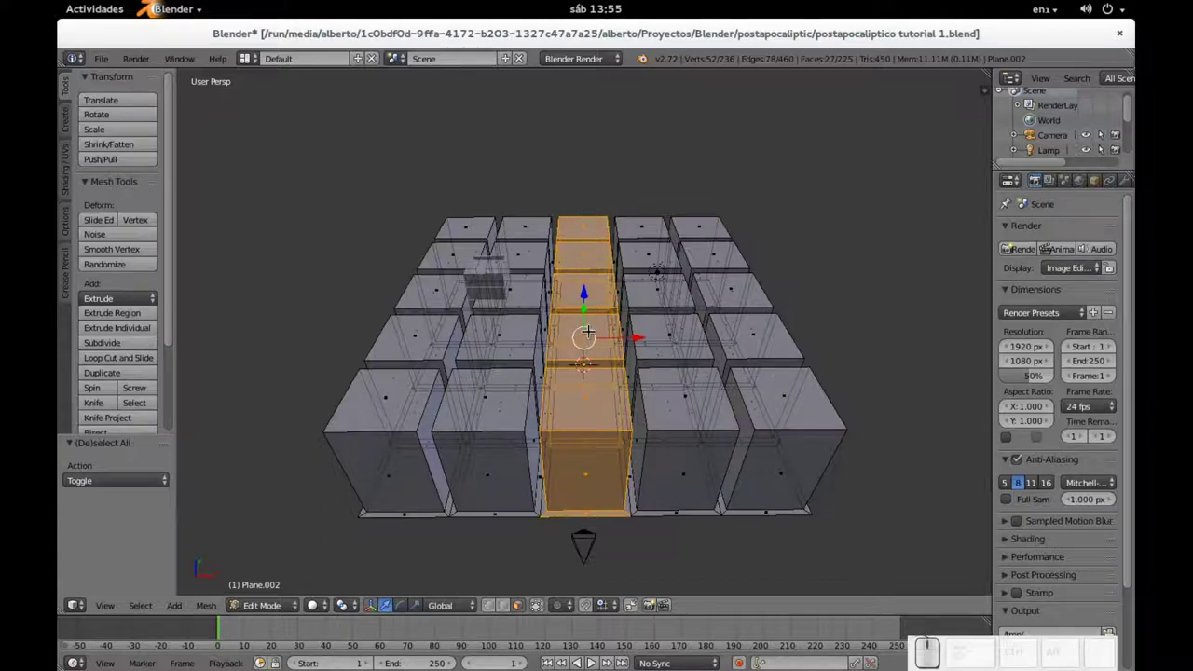
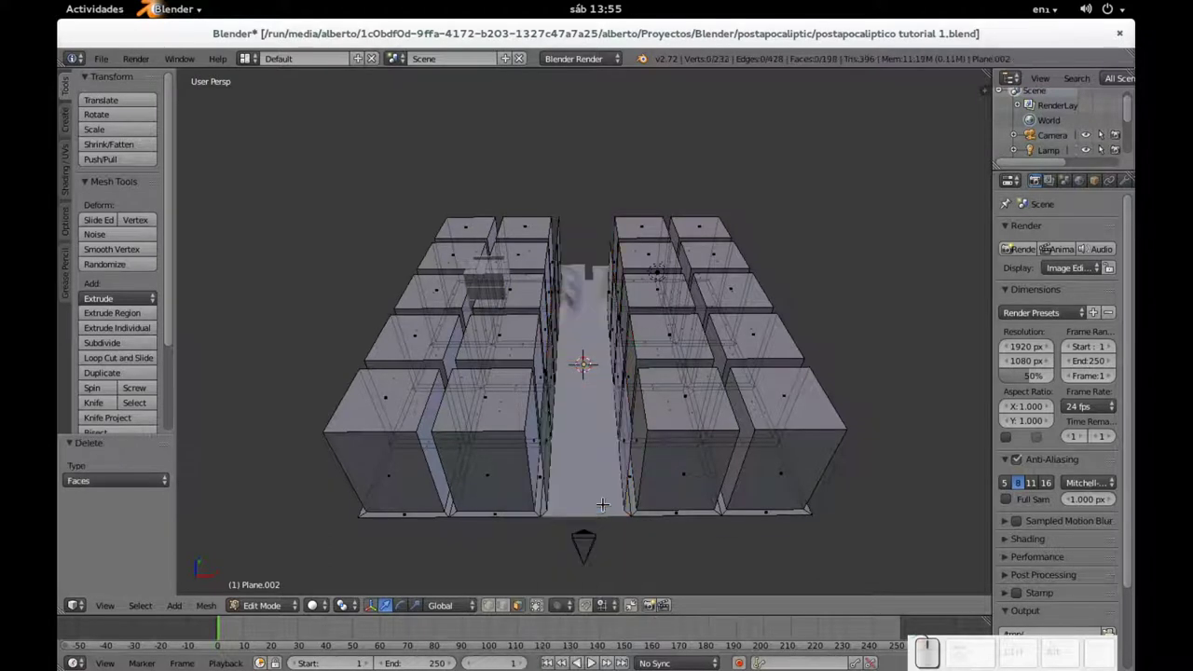
{"action": "key", "text": "KP_0"}
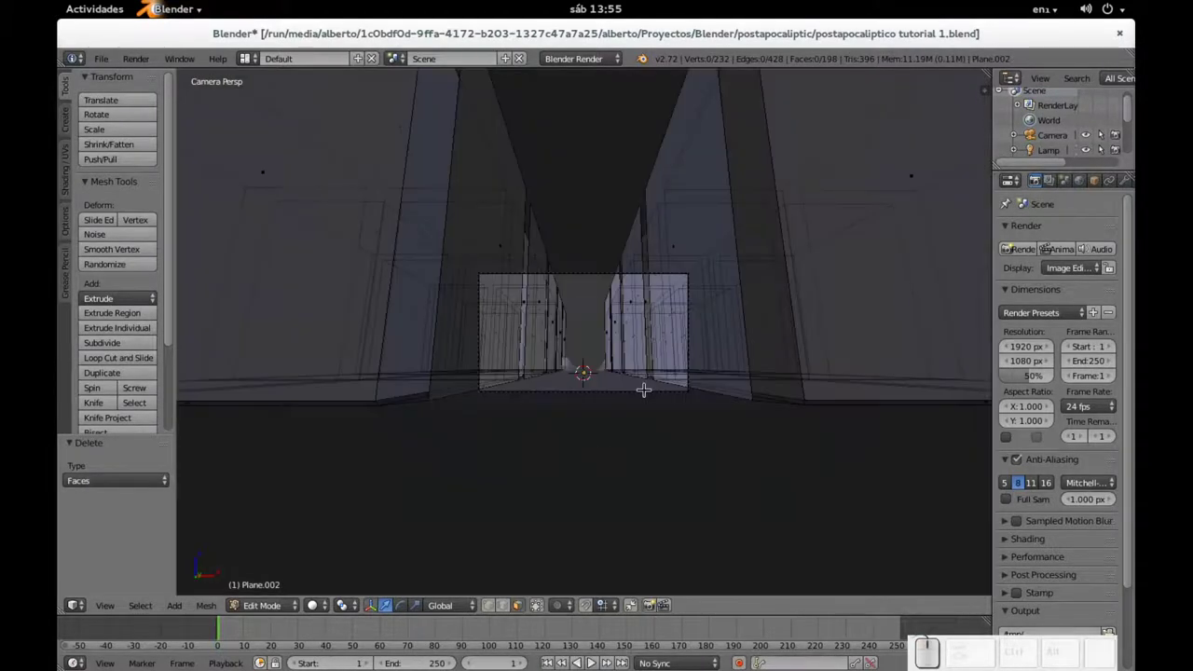
- Inspect the street for stray faces, then leave edit mode back to object mode
{"action": "left_click", "coordinate": [546, 606]}
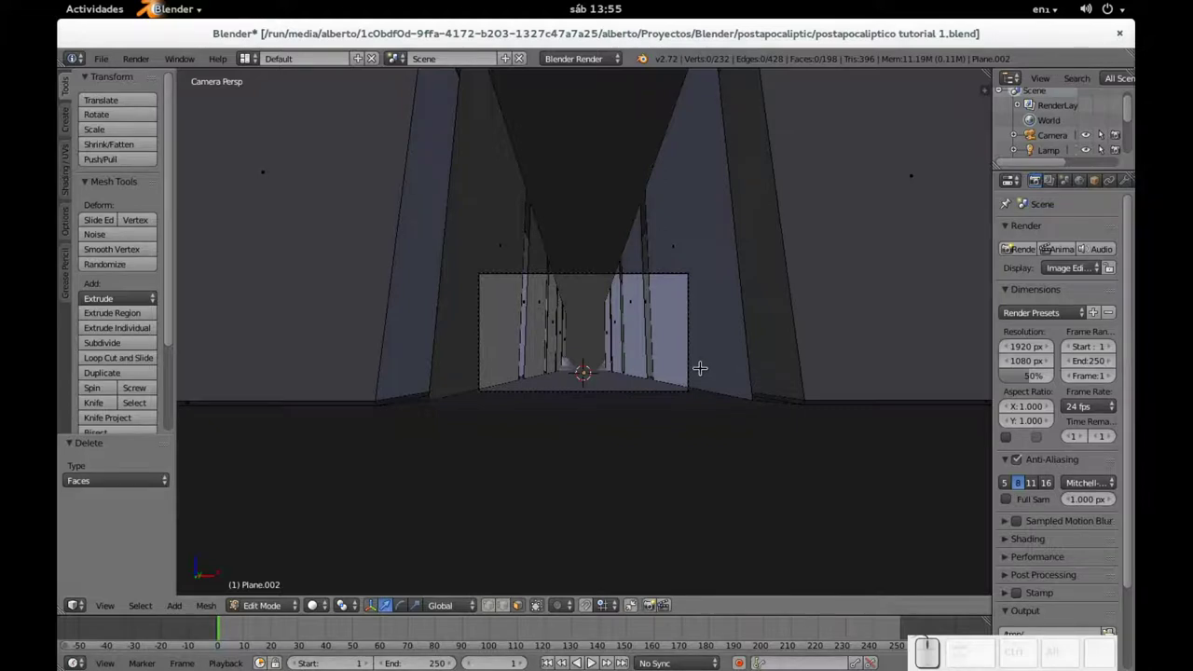
{"action": "scroll", "scroll_direction": "up", "scroll_amount": 3}
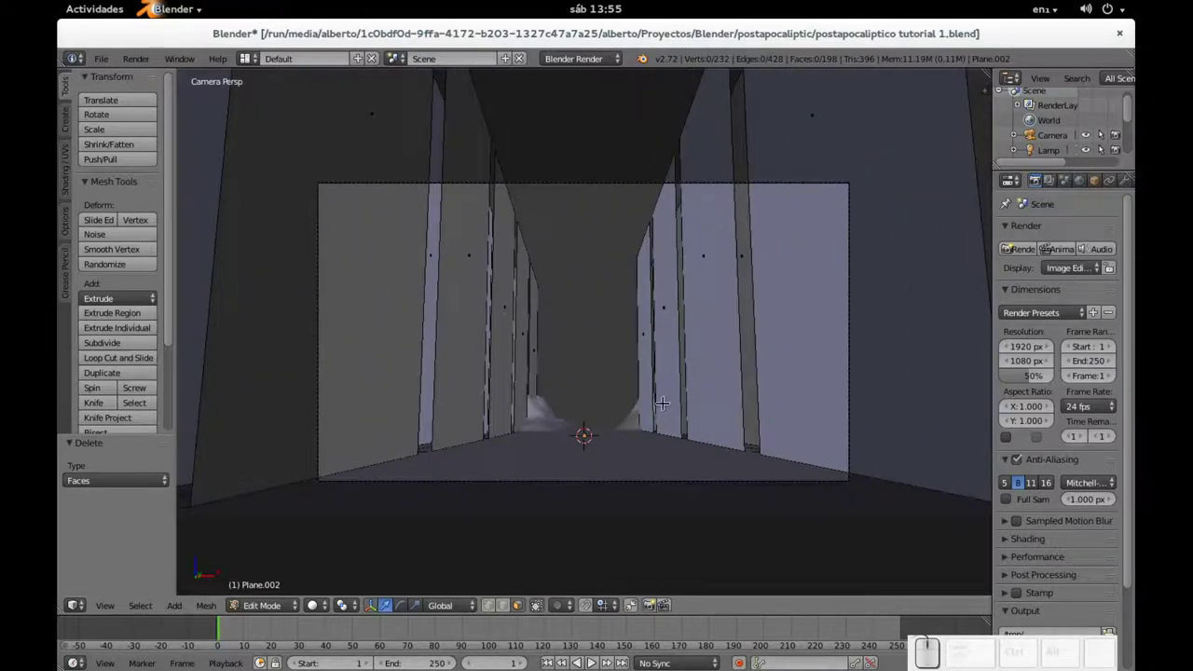
{"action": "scroll", "scroll_direction": "down", "scroll_amount": 3}
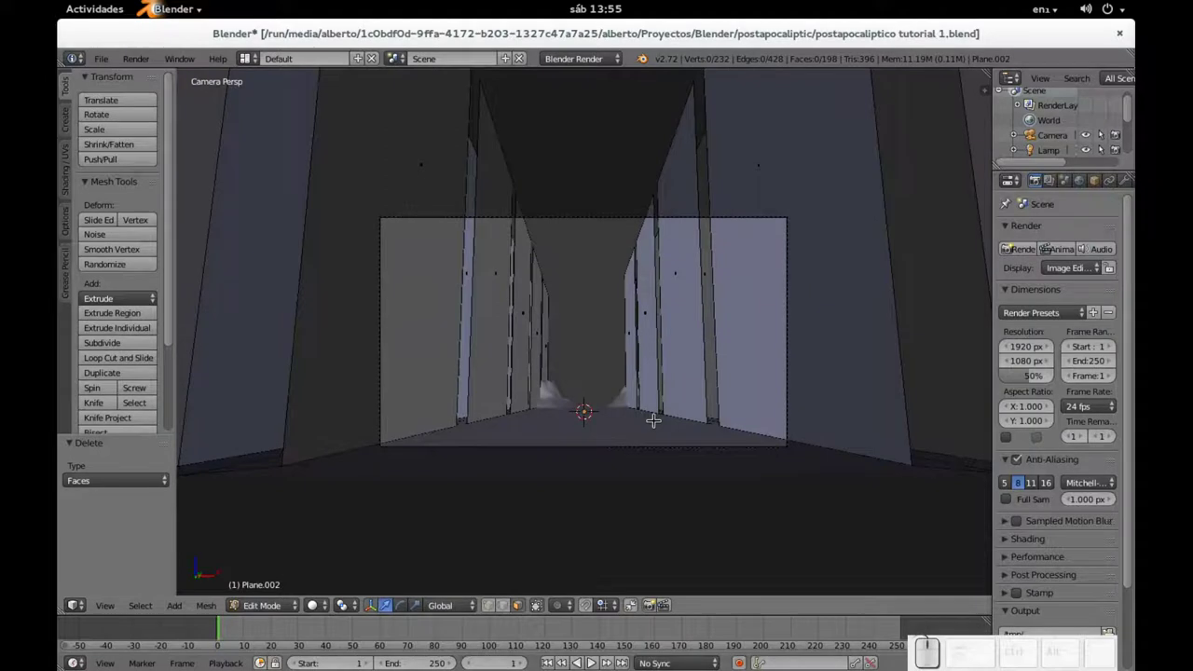
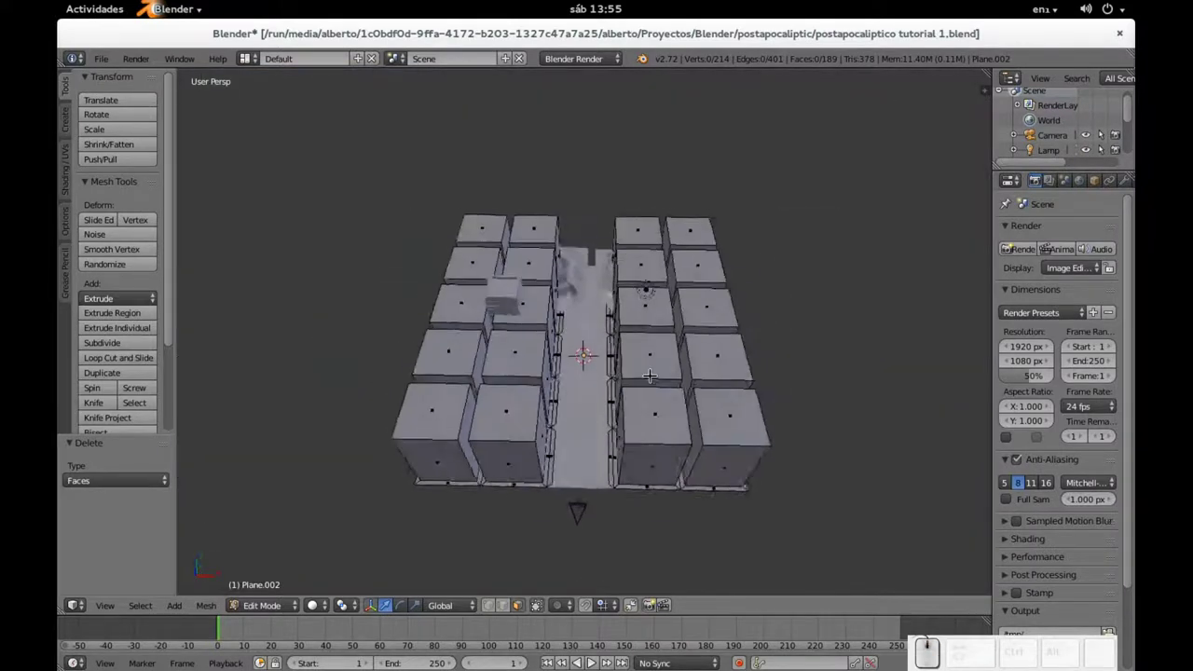
{"action": "scroll", "scroll_direction": "up", "scroll_amount": 3}
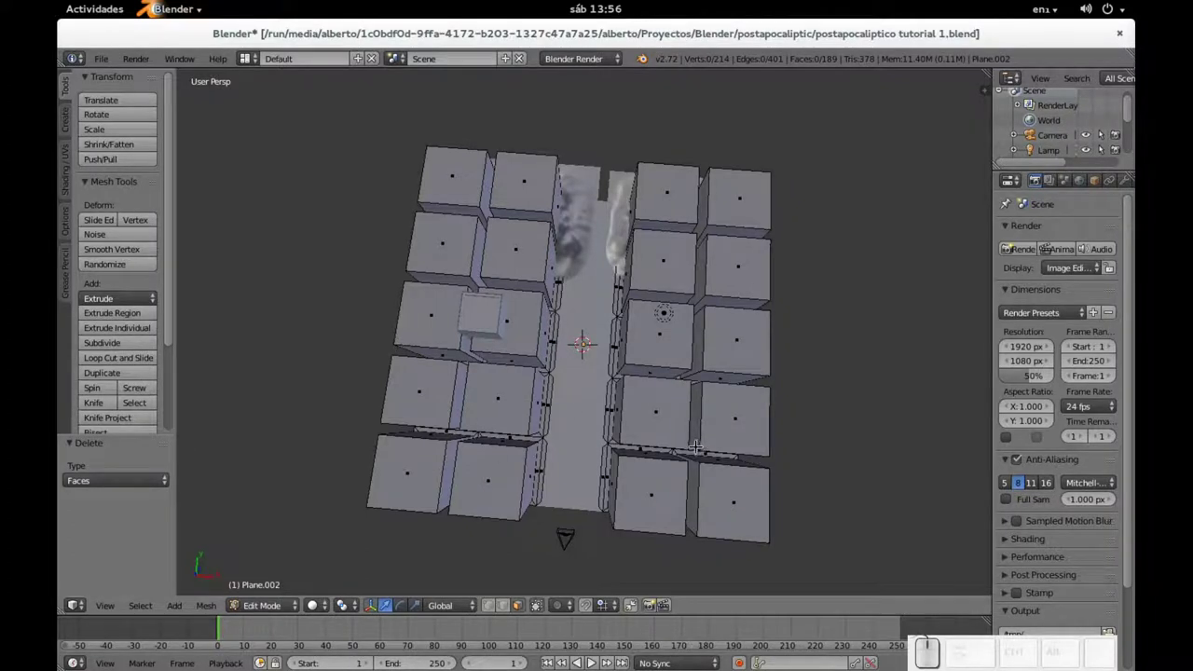
{"action": "key", "text": "KP_0"}
{"action": "scroll", "scroll_direction": "up", "scroll_amount": 3}
{"action": "scroll", "scroll_direction": "up", "scroll_amount": 3}
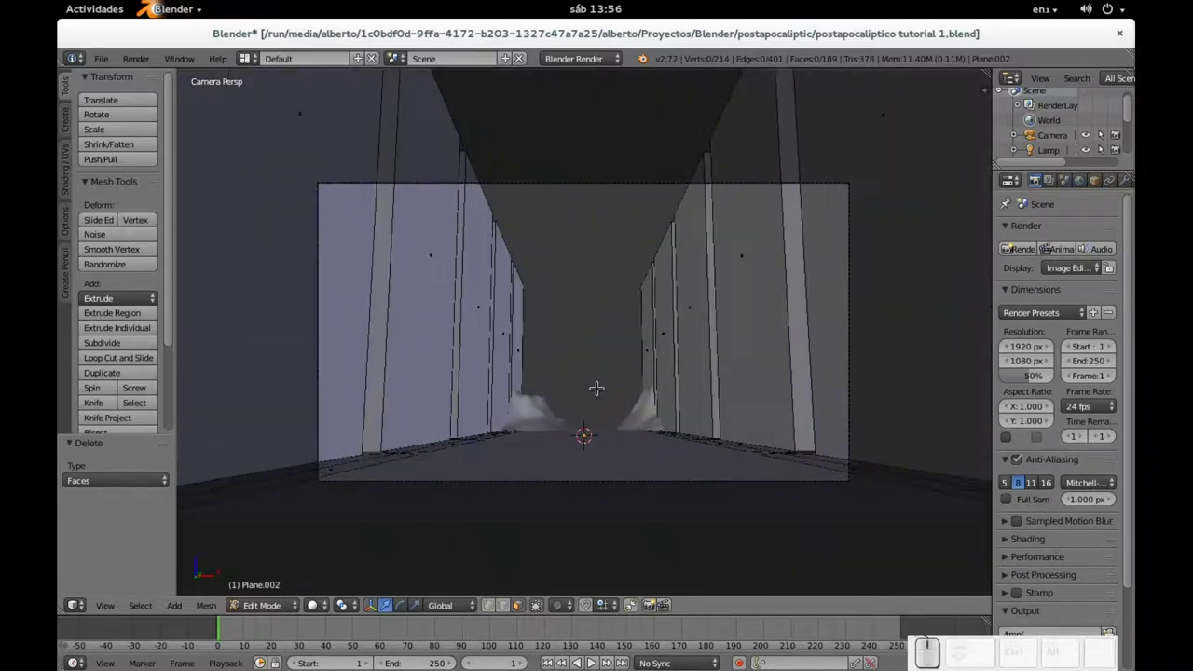
{"action": "scroll", "scroll_direction": "up", "scroll_amount": 3}
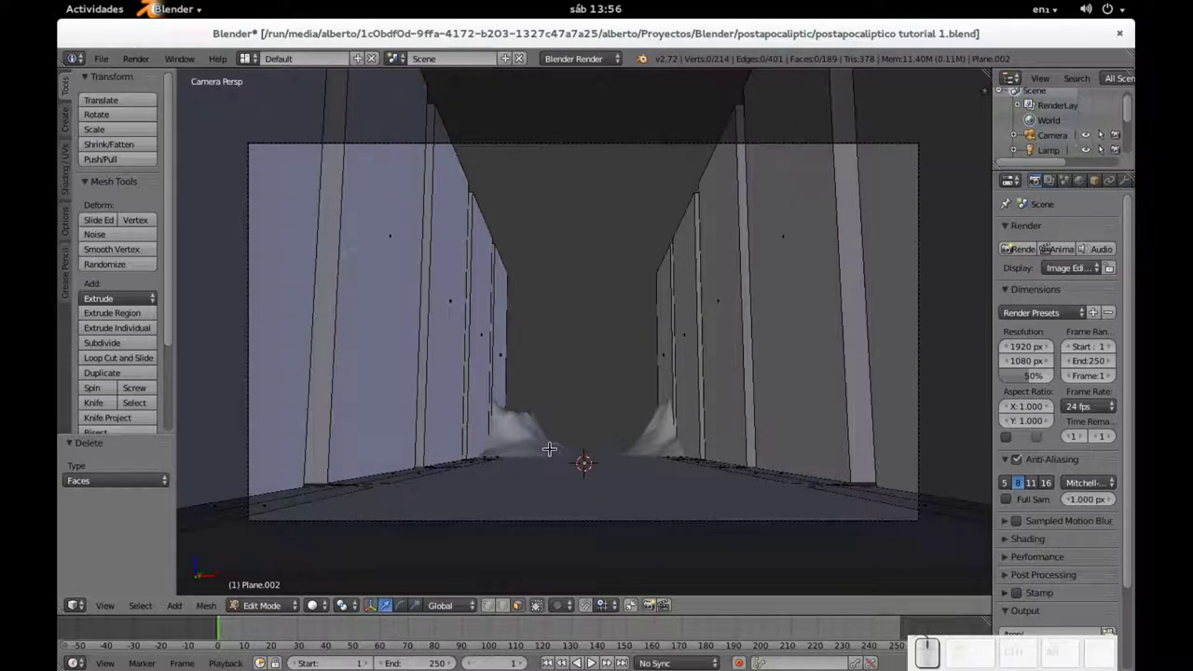
{"action": "key", "text": "Tab"}
- Select the camera and apply the Canon 1100D sensor preset
{"action": "right_click", "coordinate": [609, 142]}
{"action": "left_click", "coordinate": [1129, 185]}
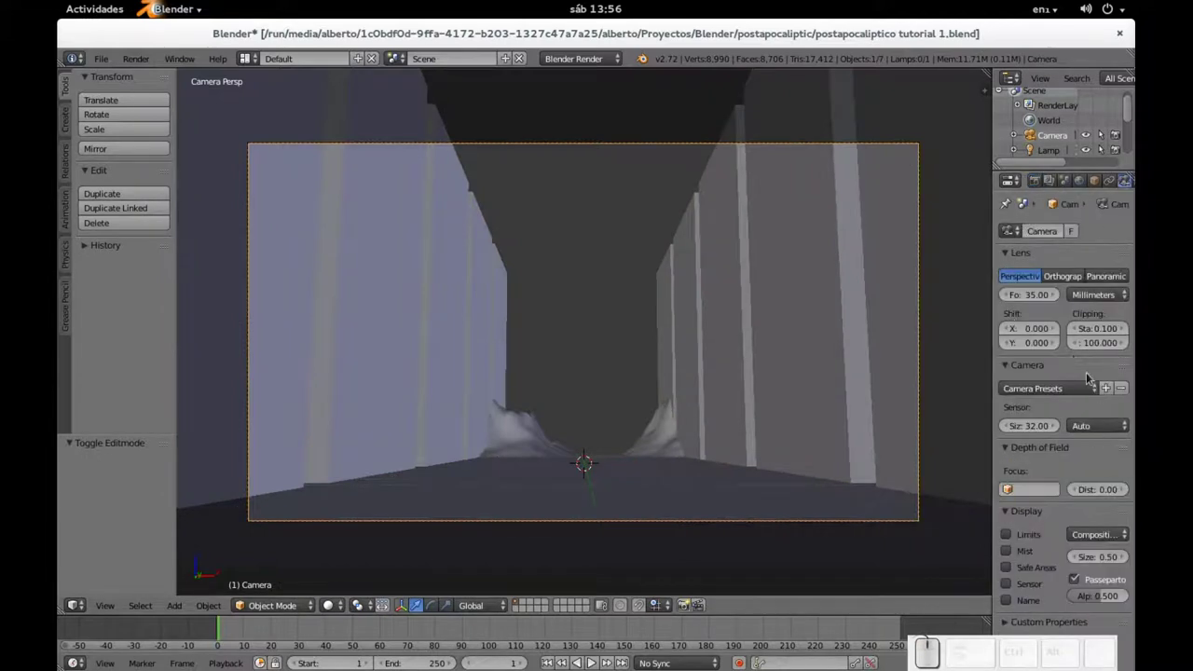
{"action": "left_click", "coordinate": [1062, 392]}
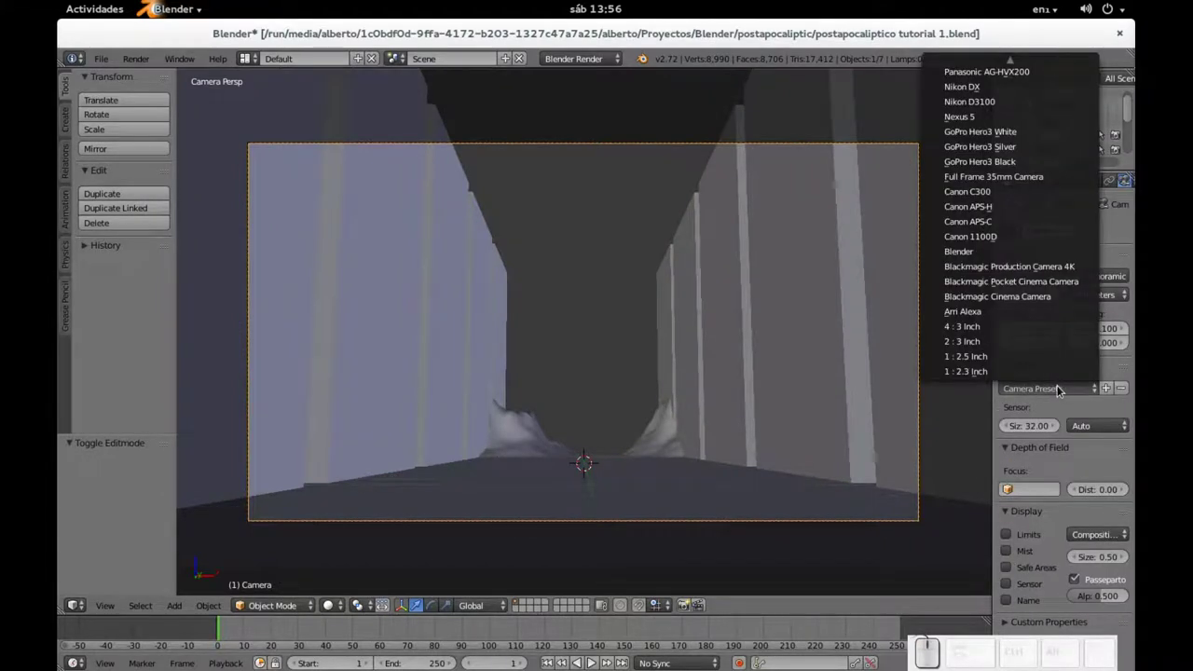
{"action": "left_click", "coordinate": [1001, 240]}
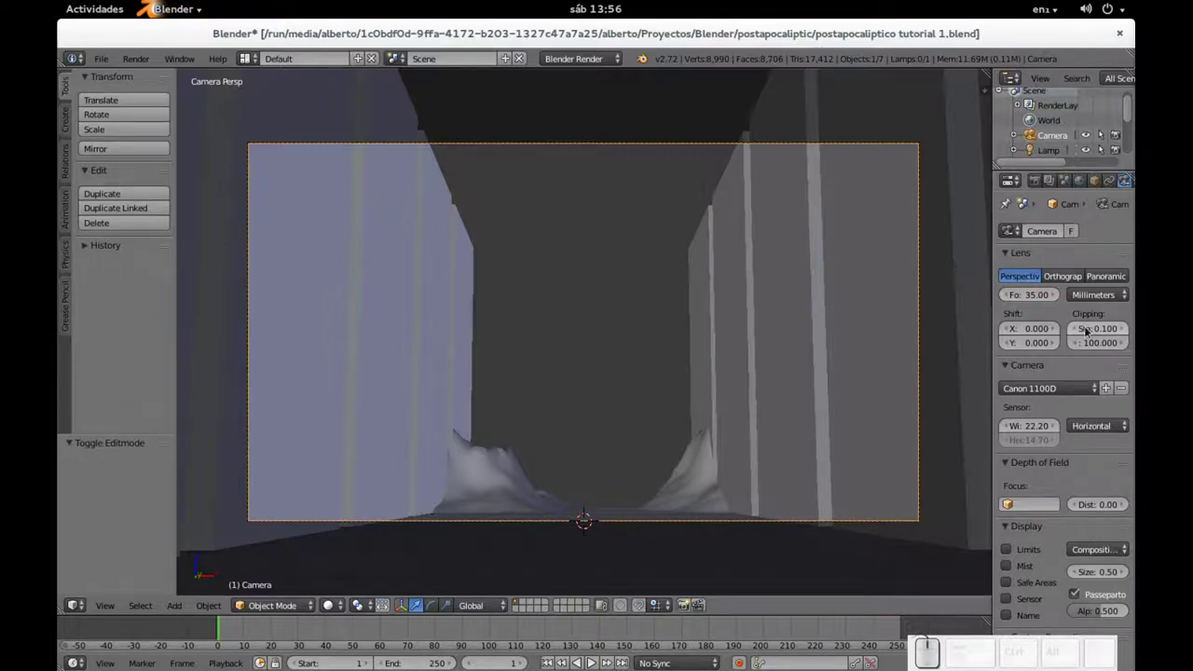
- Set the camera's focal length to 12 mm
{"action": "left_click", "coordinate": [1032, 302]}
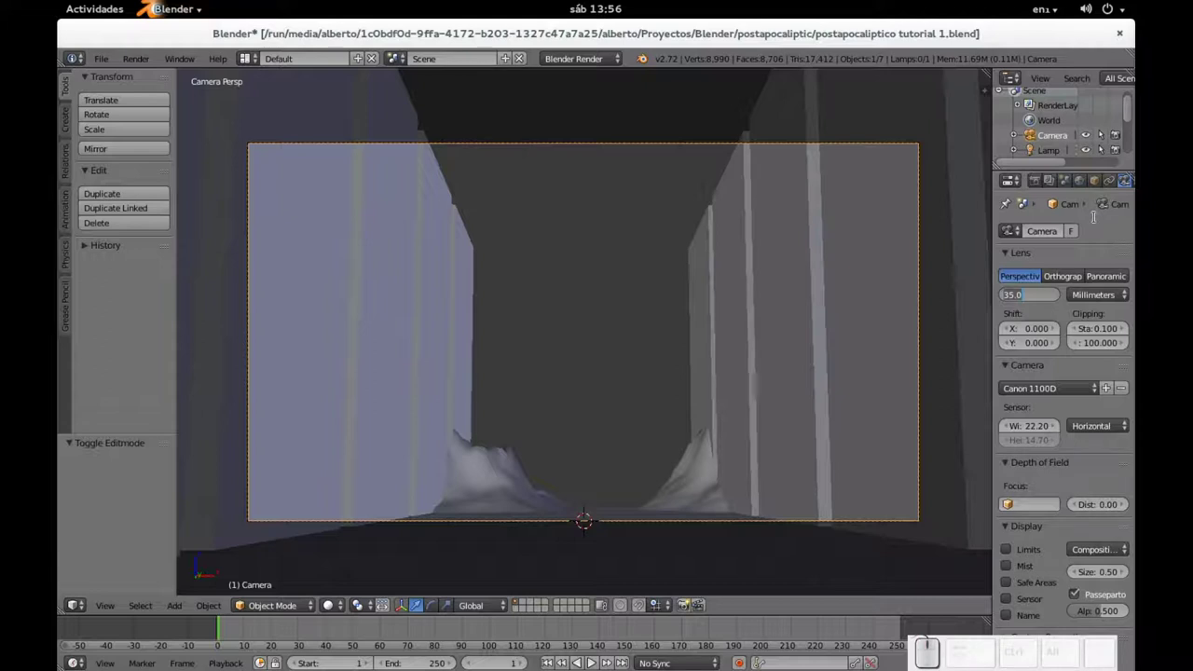
{"action": "key", "text": "KP_2"}
{"action": "key", "text": "KP_Enter"}
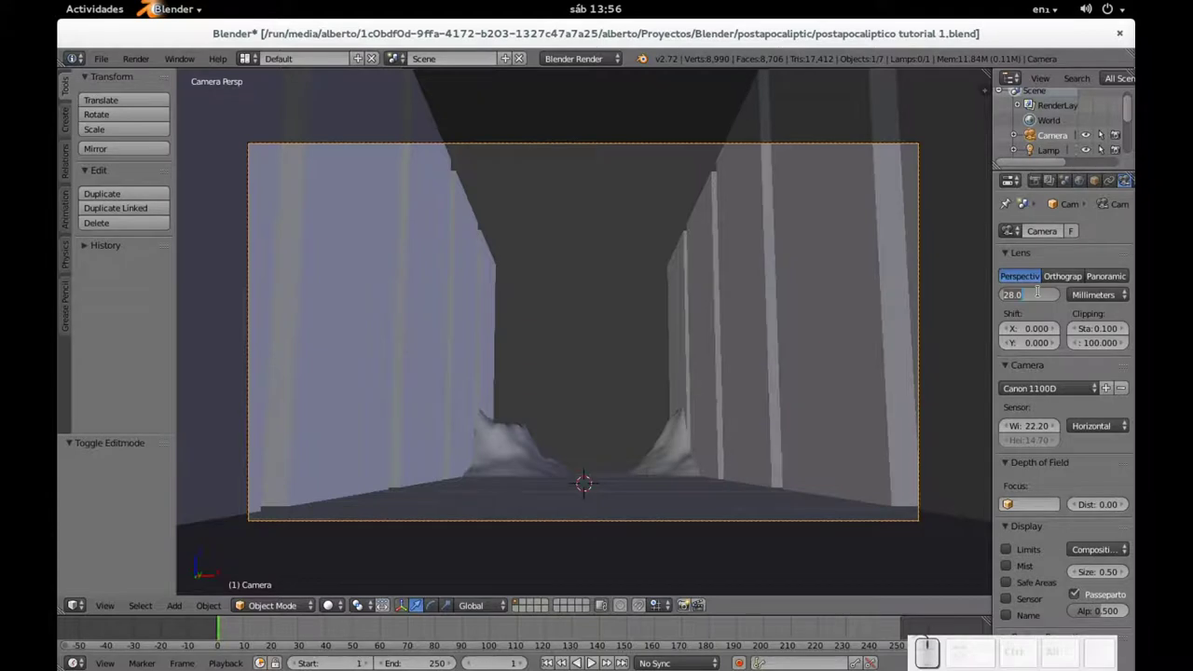
{"action": "key", "text": "KP_1"}
{"action": "key", "text": "KP_2"}
{"action": "key", "text": "KP_Enter"}
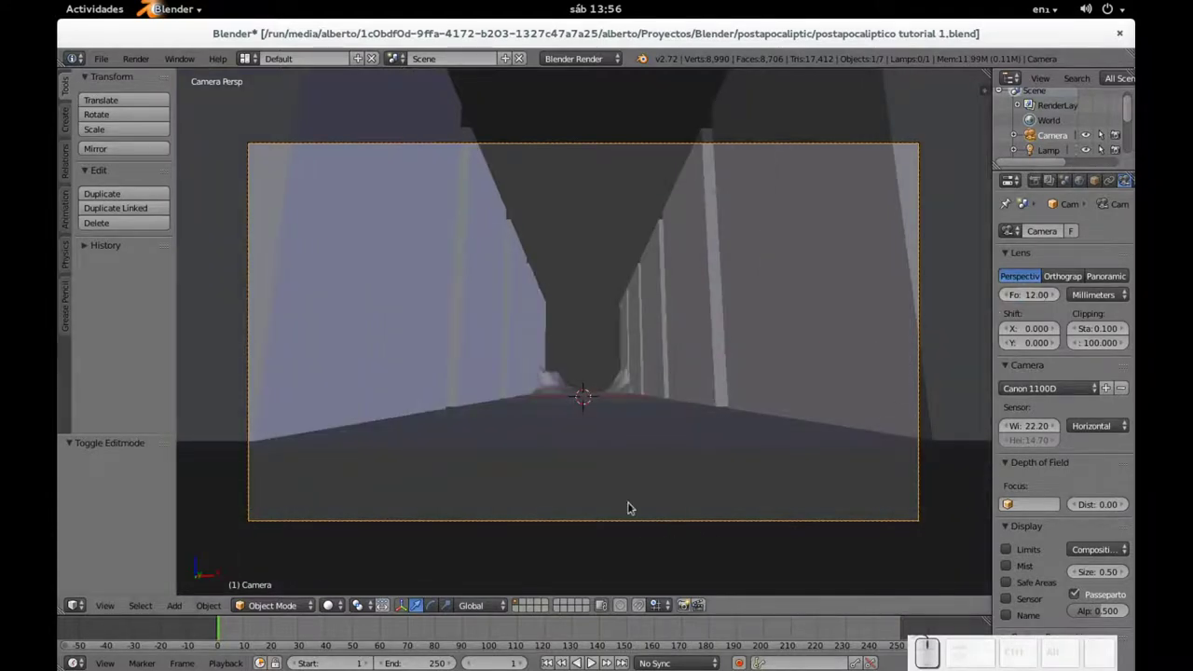
- Tilt the camera freely with a trackball rotation to look along the street
{"action": "key", "text": "r"}
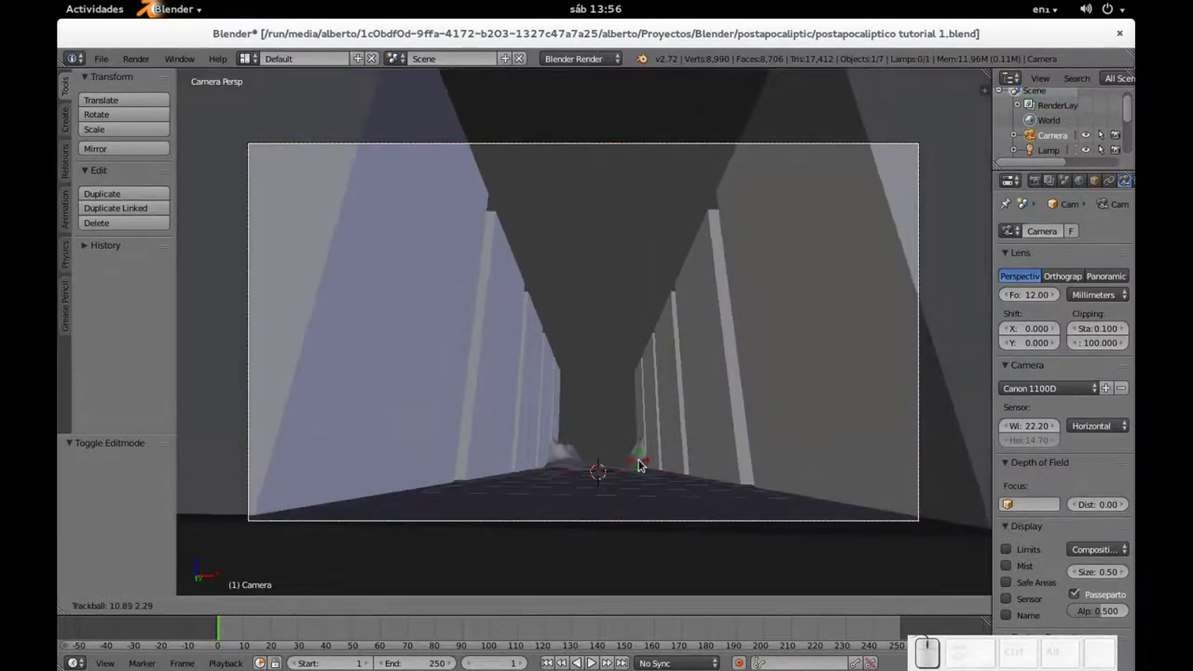
{"action": "left_click", "coordinate": [640, 465]}
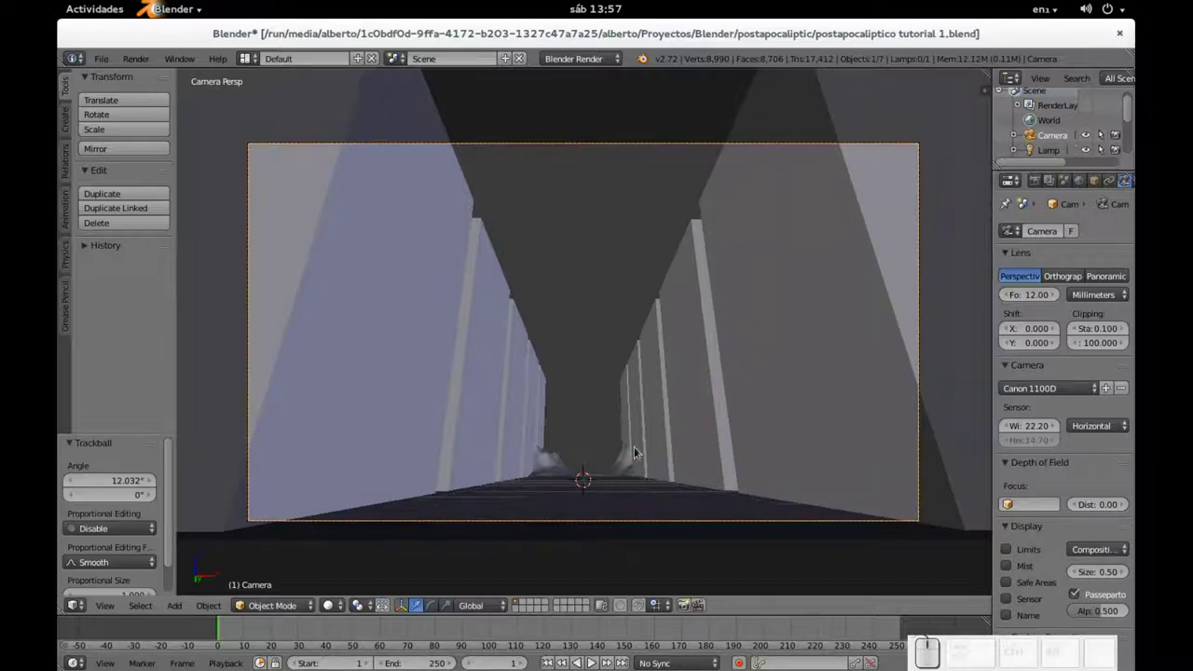
{"action": "middle_click", "coordinate": [651, 480]}
{"action": "scroll", "scroll_direction": "down", "scroll_amount": 3}
- Select the city block object and delete it
{"action": "right_click", "coordinate": [597, 407]}
{"action": "left_click_drag", "start_coordinate": [626, 369], "coordinate": [593, 335]}
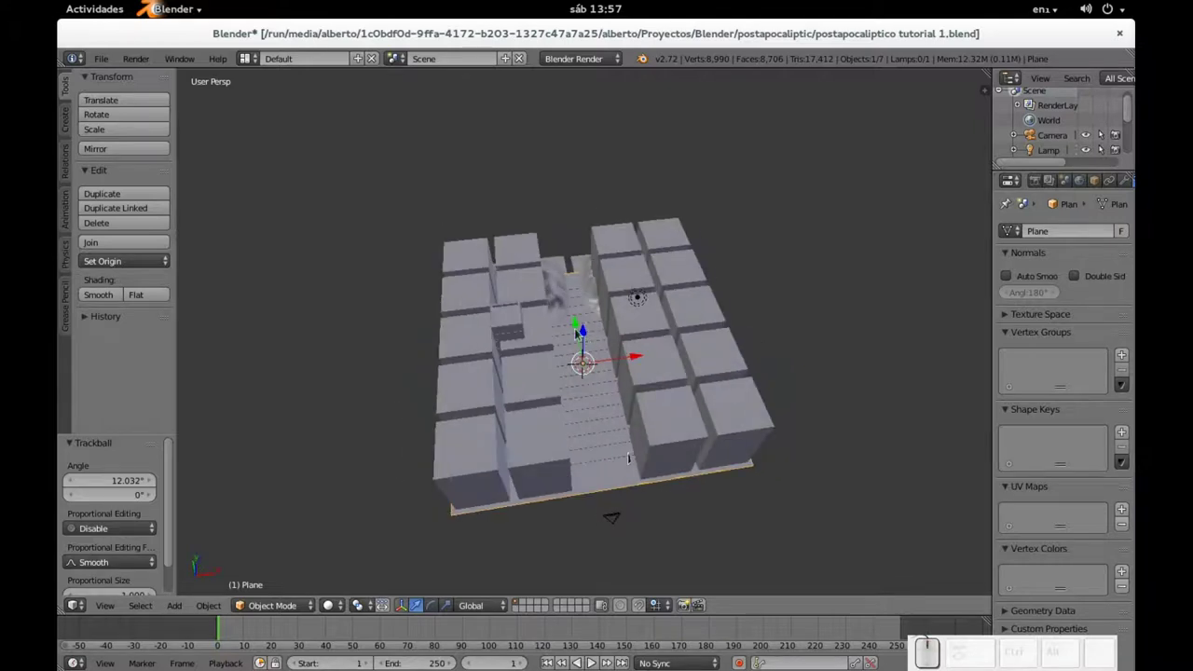
{"action": "right_click", "coordinate": [537, 389]}
{"action": "key", "text": "x"}
{"action": "left_click", "coordinate": [692, 401]}
- Select the small leftover plane and delete it too
{"action": "right_click", "coordinate": [557, 307]}
{"action": "right_click", "coordinate": [630, 288]}
{"action": "right_click", "coordinate": [519, 355]}
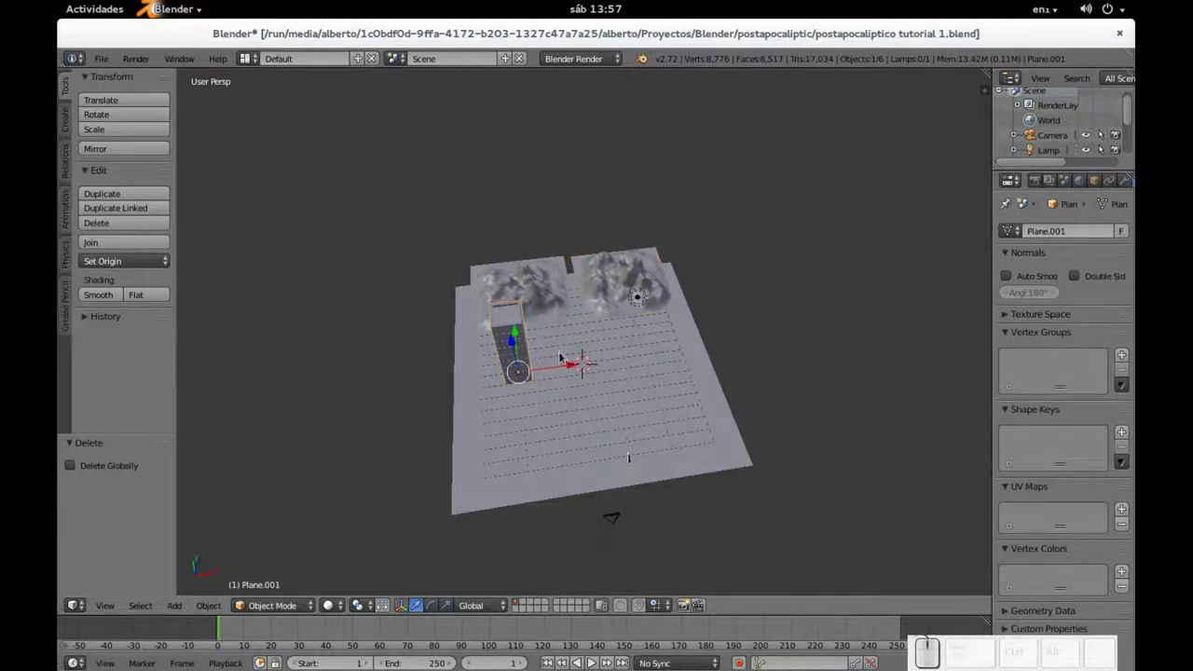
{"action": "key", "text": "x"}
{"action": "left_click", "coordinate": [561, 355]}
- Select the mountain landscape and look through the scene camera
{"action": "right_click", "coordinate": [556, 307]}
{"action": "right_click", "coordinate": [630, 278]}
{"action": "right_click", "coordinate": [564, 288]}
{"action": "key", "text": "shift+KP_0"}
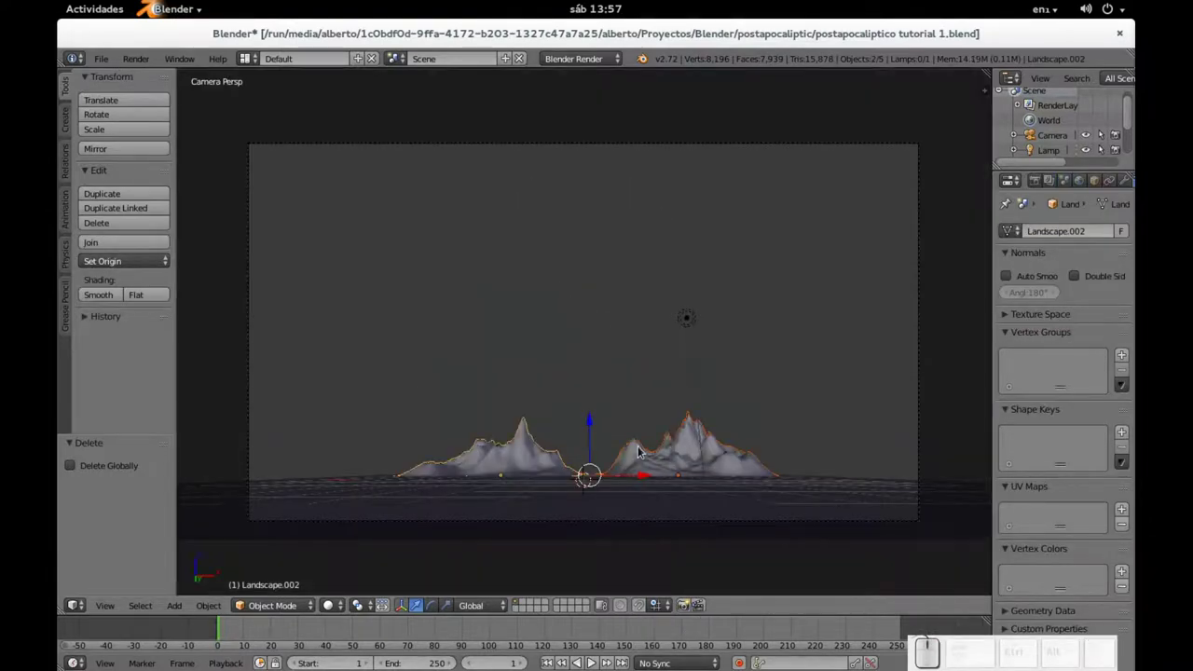
- Orbit above the ground and mountains, then check the framing through the camera
{"action": "middle_click", "coordinate": [623, 366]}
{"action": "middle_click", "coordinate": [628, 522]}
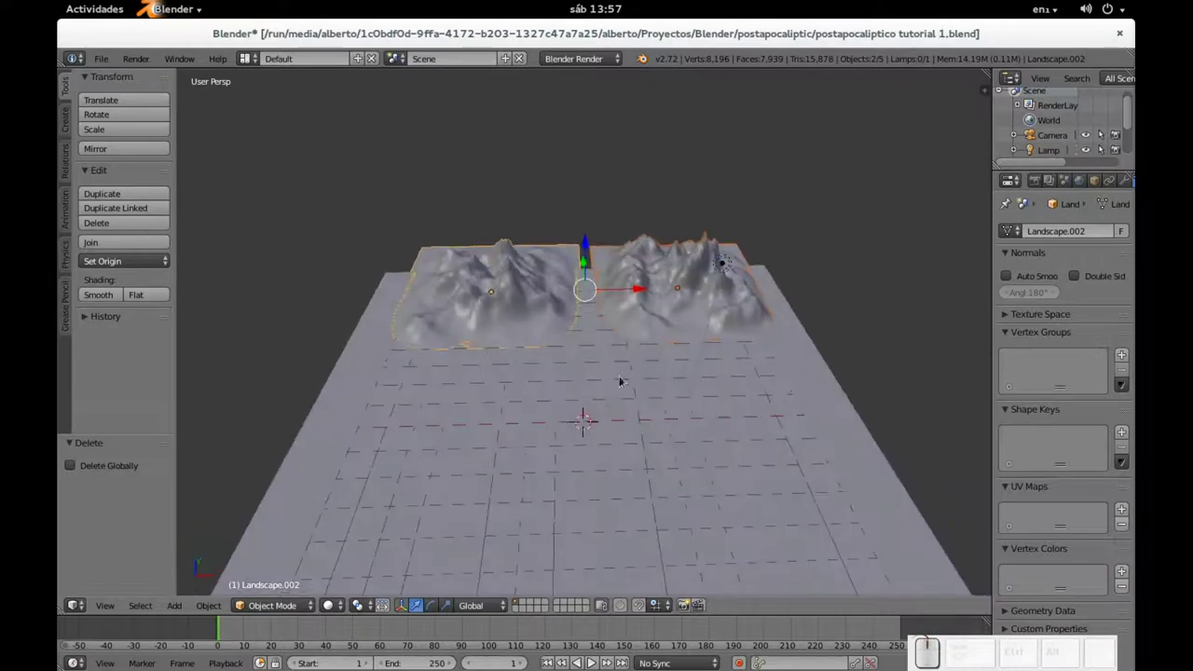
{"action": "scroll", "scroll_direction": "down", "scroll_amount": 3}
{"action": "left_click_drag", "start_coordinate": [586, 238], "coordinate": [593, 238]}
{"action": "scroll", "scroll_direction": "down", "scroll_amount": 3}
{"action": "left_click_drag", "start_coordinate": [573, 235], "coordinate": [639, 551]}
{"action": "key", "text": "KP_0"}
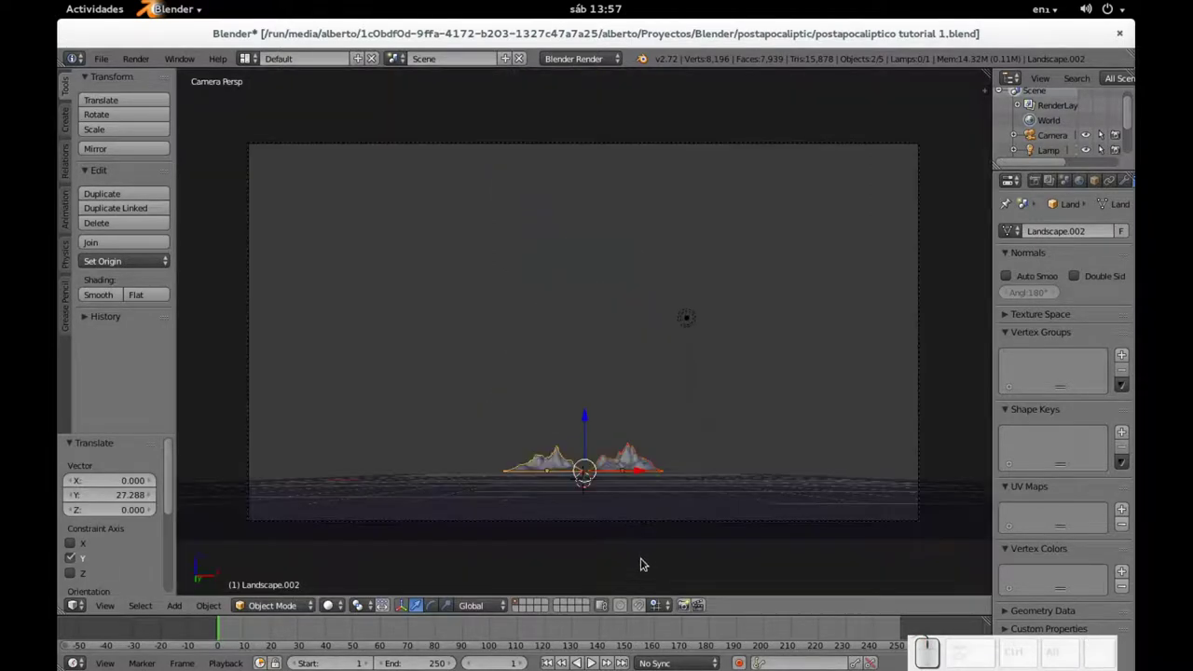
{"action": "left_click_drag", "start_coordinate": [635, 418], "coordinate": [647, 521]}
{"action": "scroll", "scroll_direction": "down", "scroll_amount": 3}
{"action": "left_click_drag", "start_coordinate": [588, 308], "coordinate": [582, 336]}
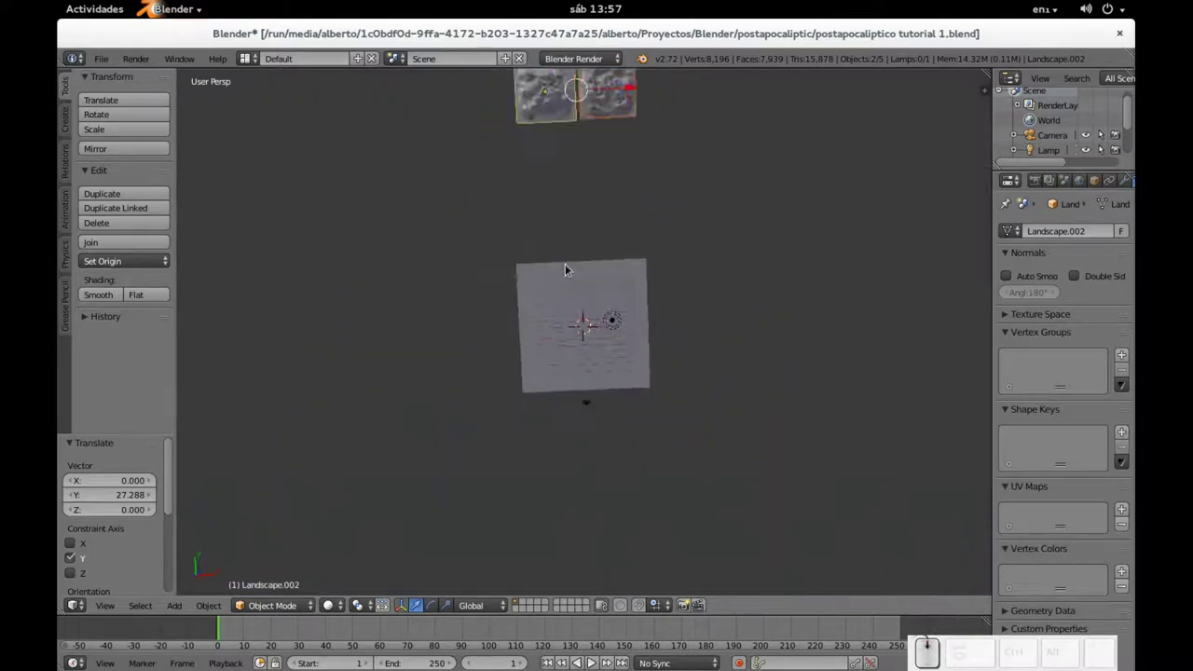
{"action": "left_click_drag", "start_coordinate": [579, 120], "coordinate": [575, 157]}
{"action": "key", "text": "KP_0"}
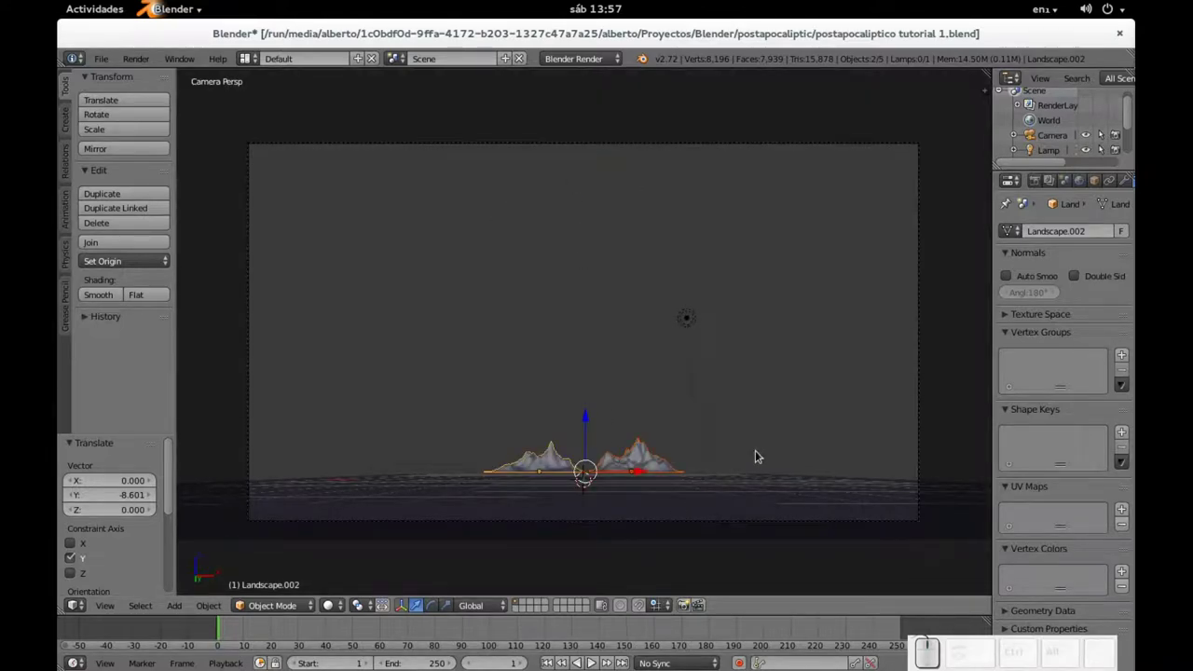
- Move the mountain landscapes back along Y to the far edge of the ground
{"action": "key", "text": "g"}
{"action": "key", "text": "y"}
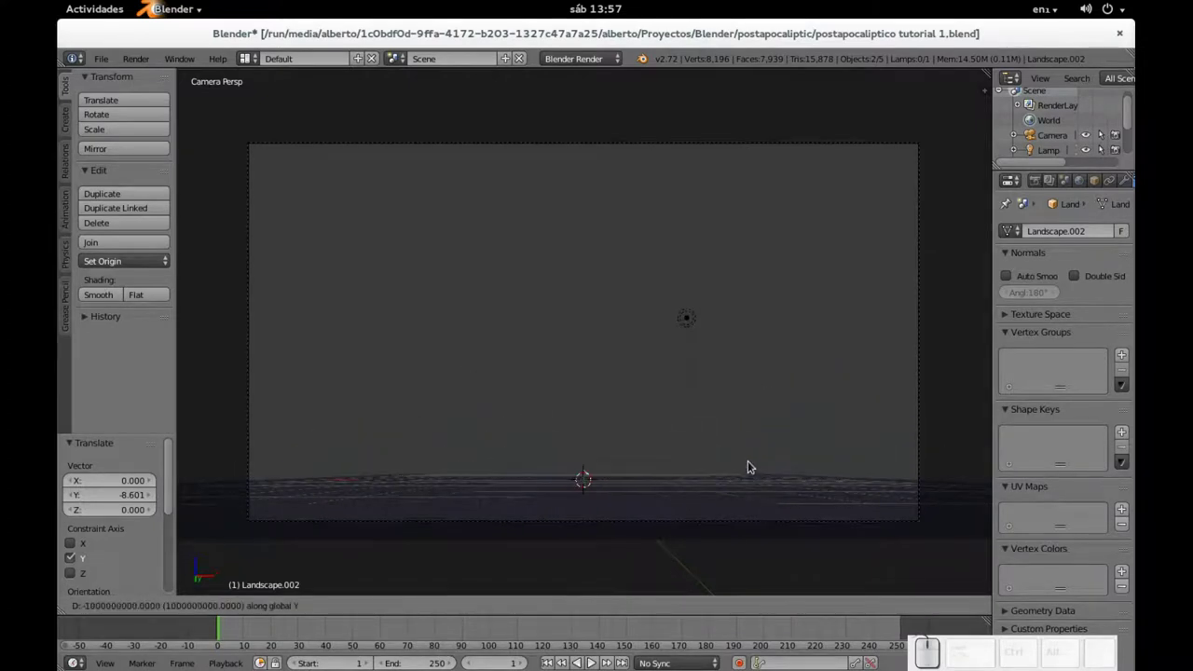
{"action": "left_click", "coordinate": [754, 466]}
{"action": "middle_click", "coordinate": [687, 470]}
{"action": "scroll", "scroll_direction": "down", "scroll_amount": 3}
{"action": "middle_click", "coordinate": [598, 428]}
{"action": "scroll", "scroll_direction": "down", "scroll_amount": 3}
{"action": "left_click_drag", "start_coordinate": [729, 423], "coordinate": [609, 341]}
- Select the ground plane, briefly enter its mesh editing, and view it from above
{"action": "right_click", "coordinate": [607, 342]}
{"action": "left_click_drag", "start_coordinate": [565, 380], "coordinate": [584, 369]}
{"action": "key", "text": "Tab"}
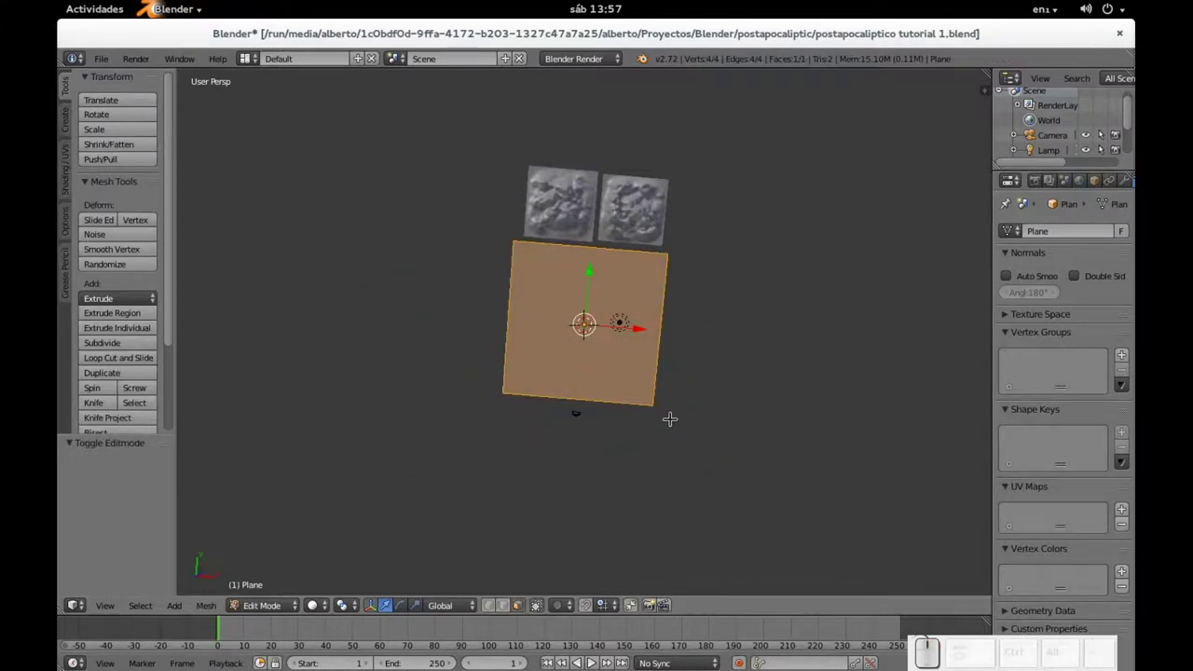
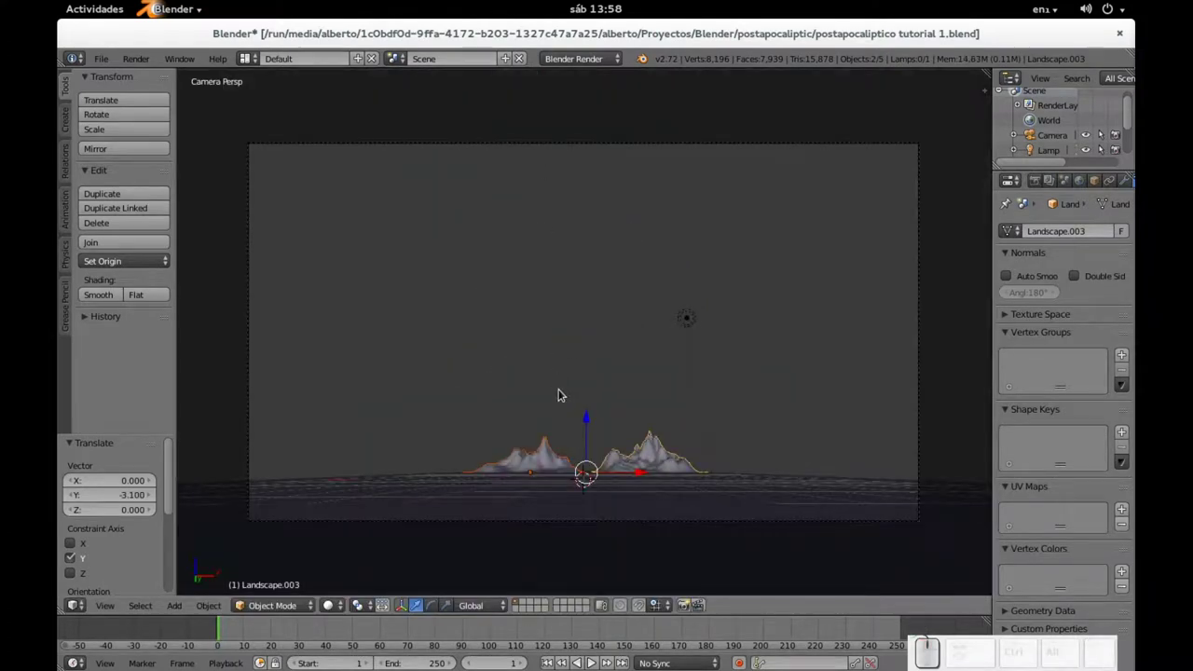
{"action": "scroll", "scroll_direction": "down", "scroll_amount": 3}
{"action": "scroll", "scroll_direction": "up", "scroll_amount": 3}
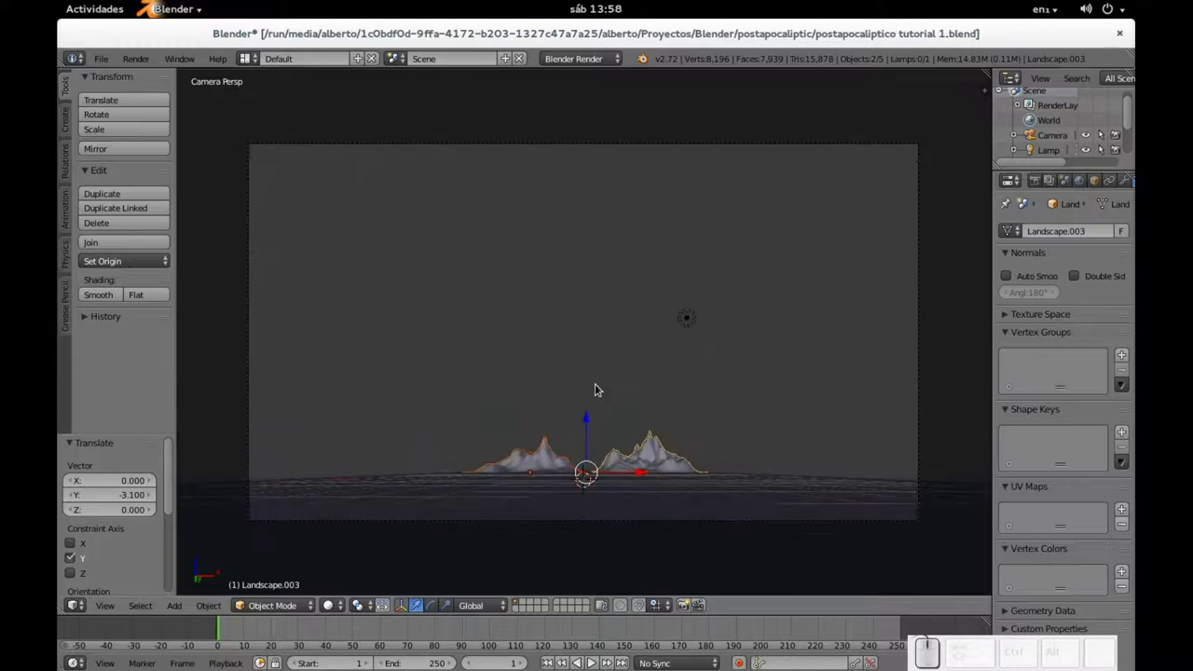
{"action": "left_click_drag", "start_coordinate": [631, 415], "coordinate": [641, 463]}
{"action": "scroll", "scroll_direction": "down", "scroll_amount": 3}
{"action": "left_click_drag", "start_coordinate": [669, 424], "coordinate": [682, 459]}
{"action": "right_click", "coordinate": [681, 459]}
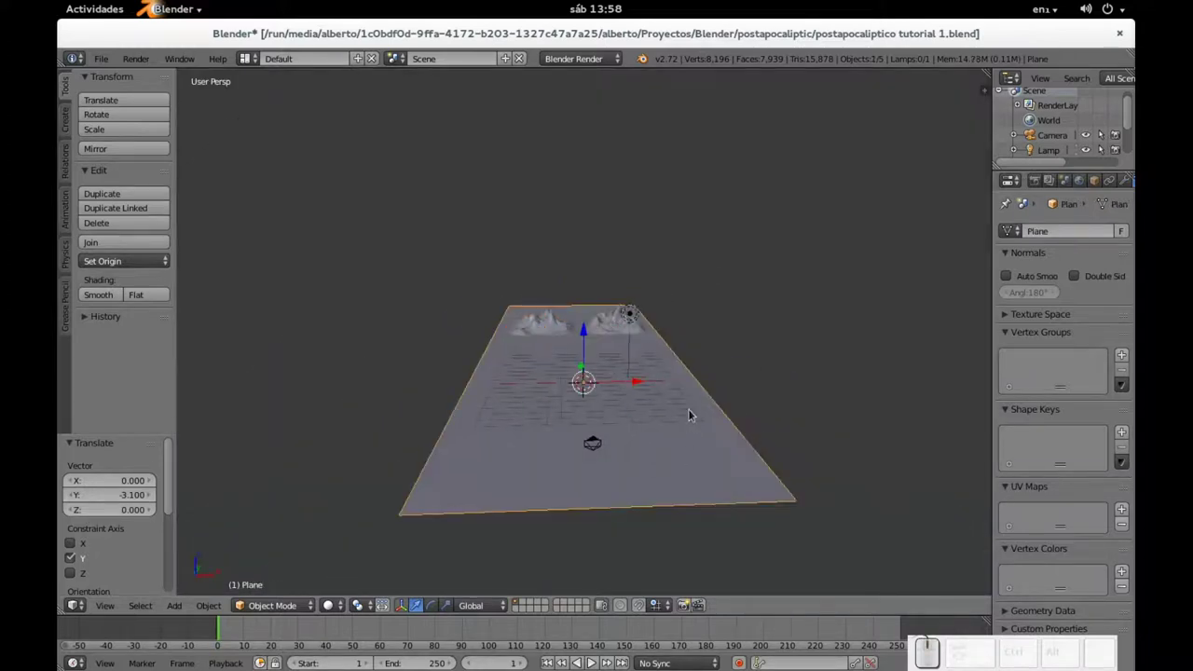
- Add a new plane and scale it up fifteen times
{"action": "key", "text": "shift+a"}
{"action": "left_click", "coordinate": [698, 443]}
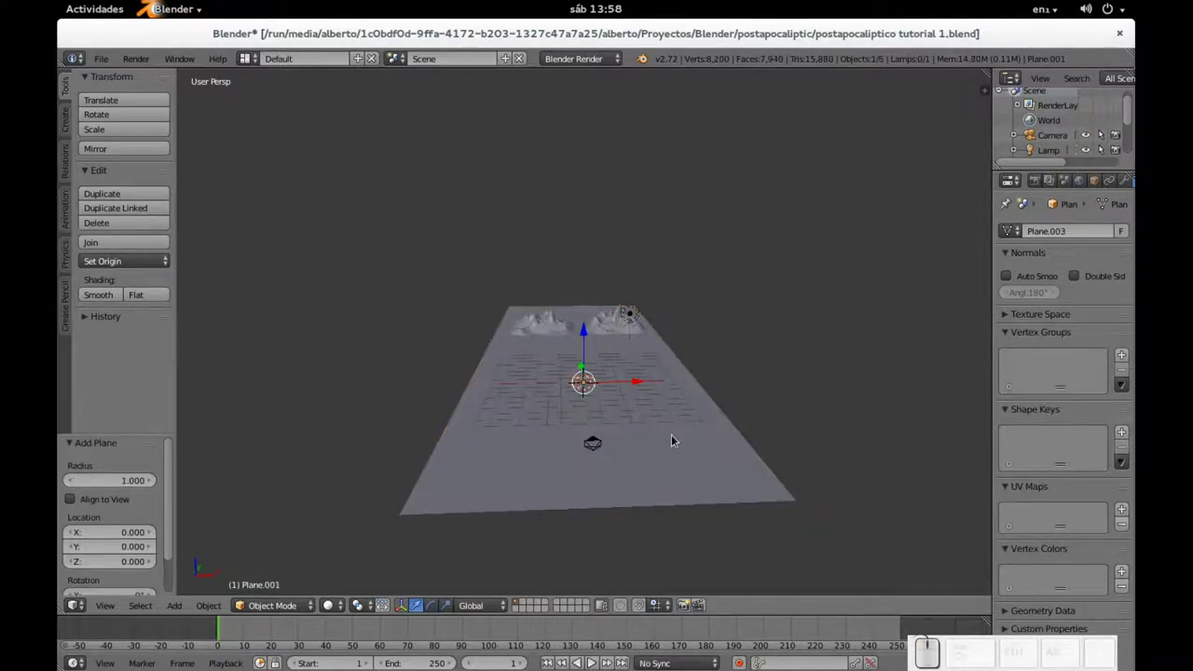
{"action": "key", "text": "s"}
{"action": "key", "text": "KP_1"}
{"action": "key", "text": "KP_5"}
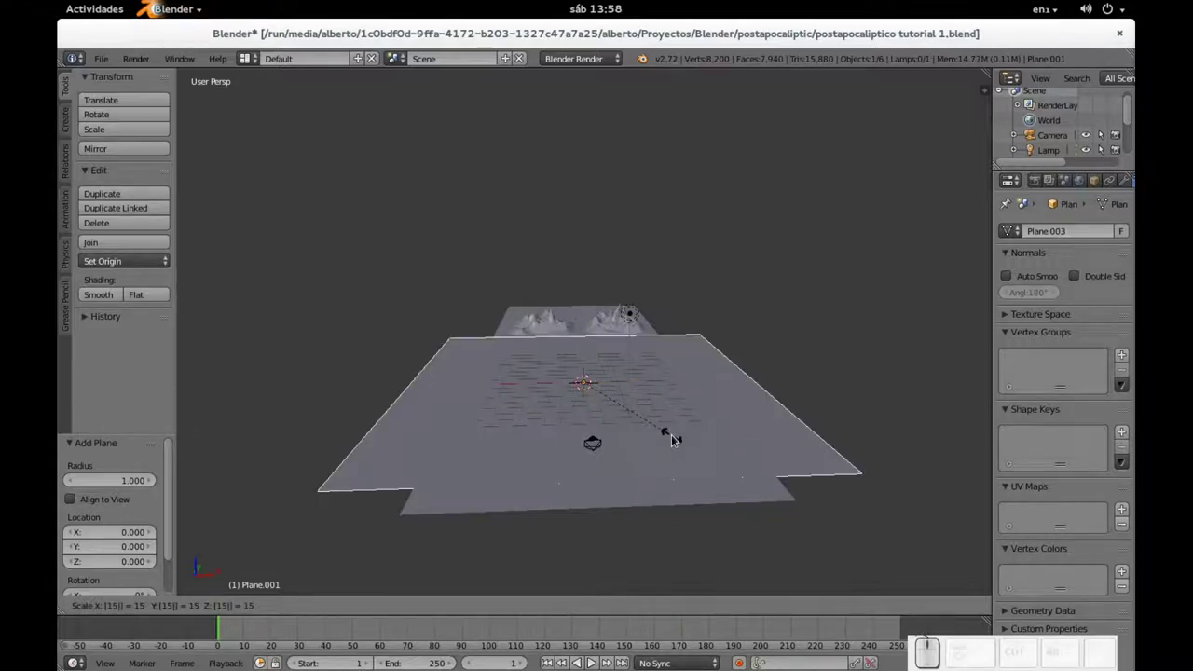
{"action": "key", "text": "Return"}
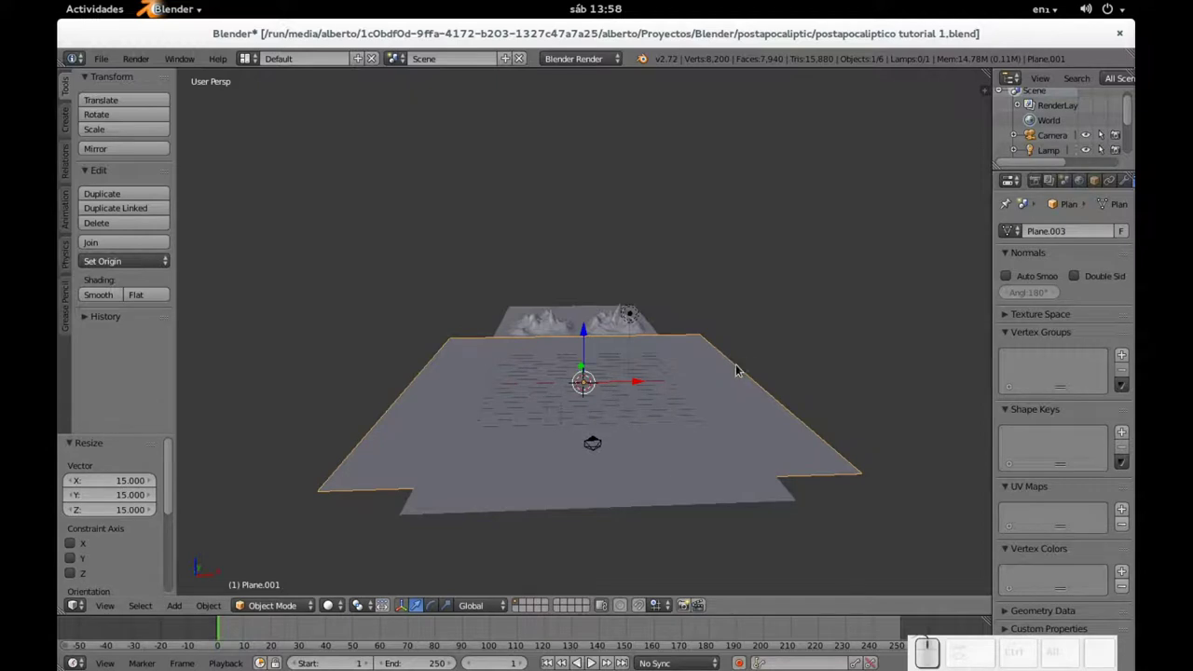
- Nudge the new plane forward along Y and switch it into edit mode
{"action": "left_click_drag", "start_coordinate": [612, 430], "coordinate": [620, 449]}
{"action": "left_click_drag", "start_coordinate": [615, 456], "coordinate": [609, 560]}
{"action": "left_click_drag", "start_coordinate": [589, 284], "coordinate": [658, 335]}
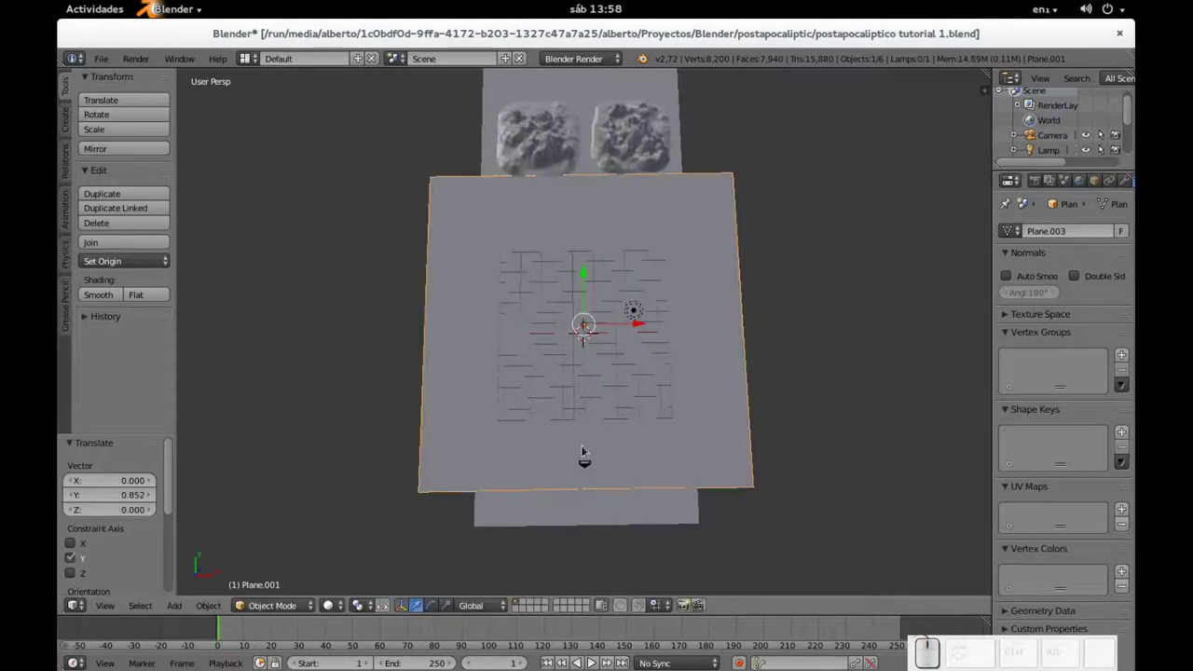
{"action": "key", "text": "KP_0"}
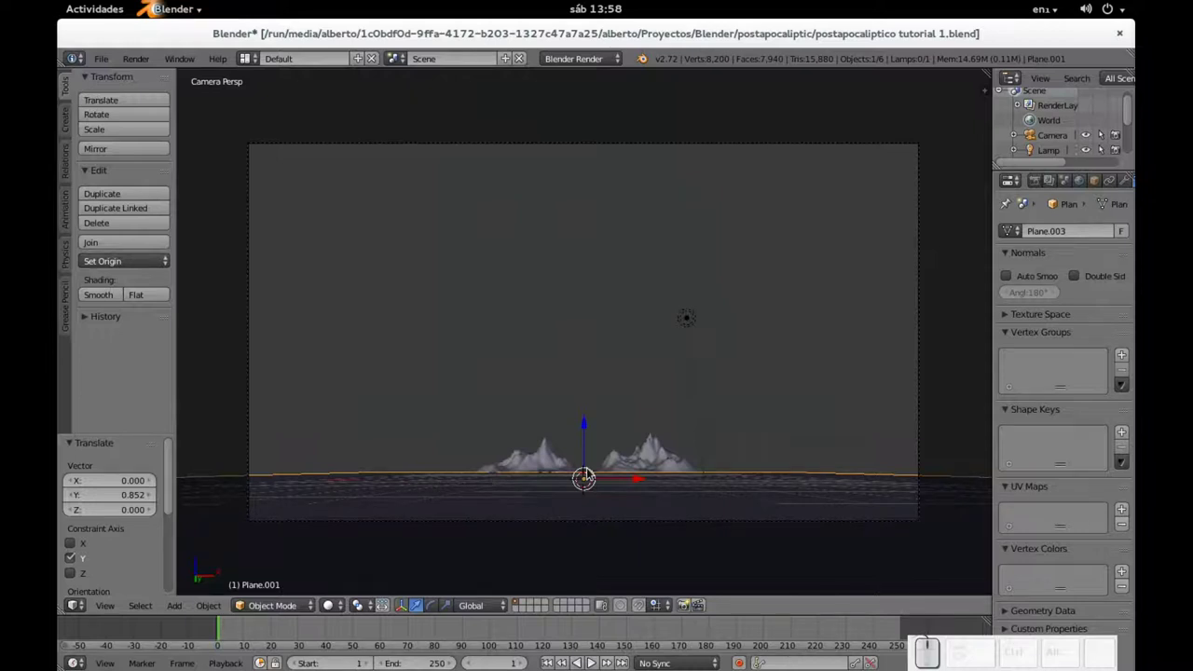
{"action": "scroll", "scroll_direction": "down", "scroll_amount": 3}
{"action": "left_click_drag", "start_coordinate": [564, 342], "coordinate": [576, 447]}
{"action": "scroll", "scroll_direction": "down", "scroll_amount": 3}
{"action": "key", "text": "Tab"}
{"action": "scroll", "scroll_direction": "down", "scroll_amount": 3}
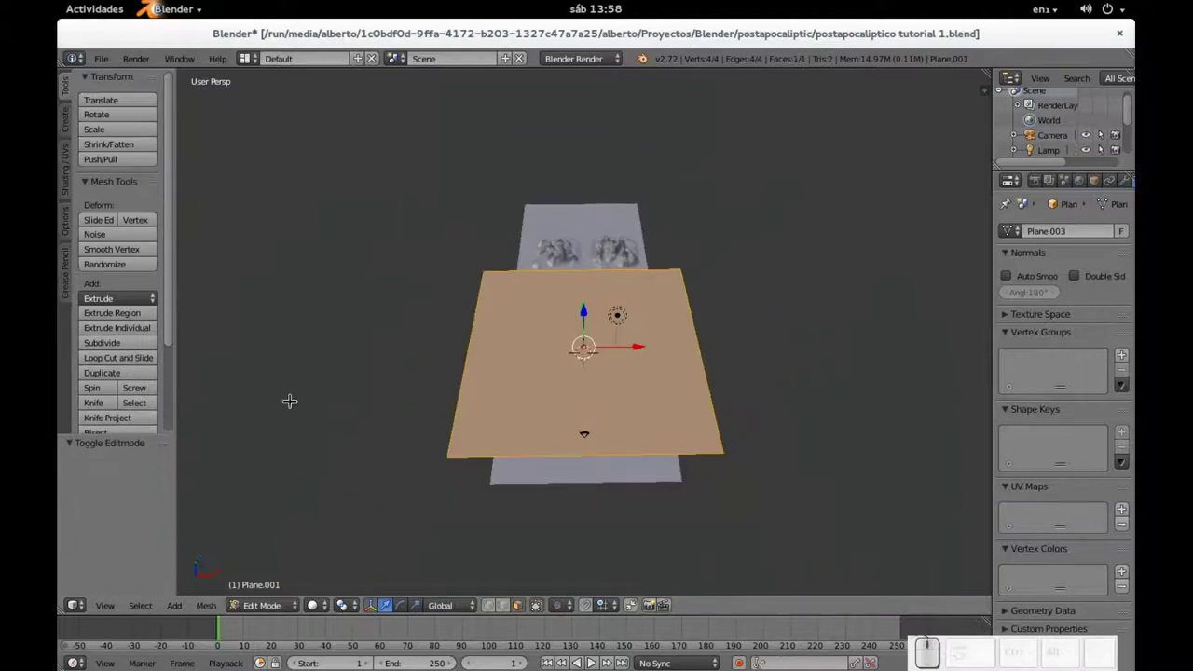
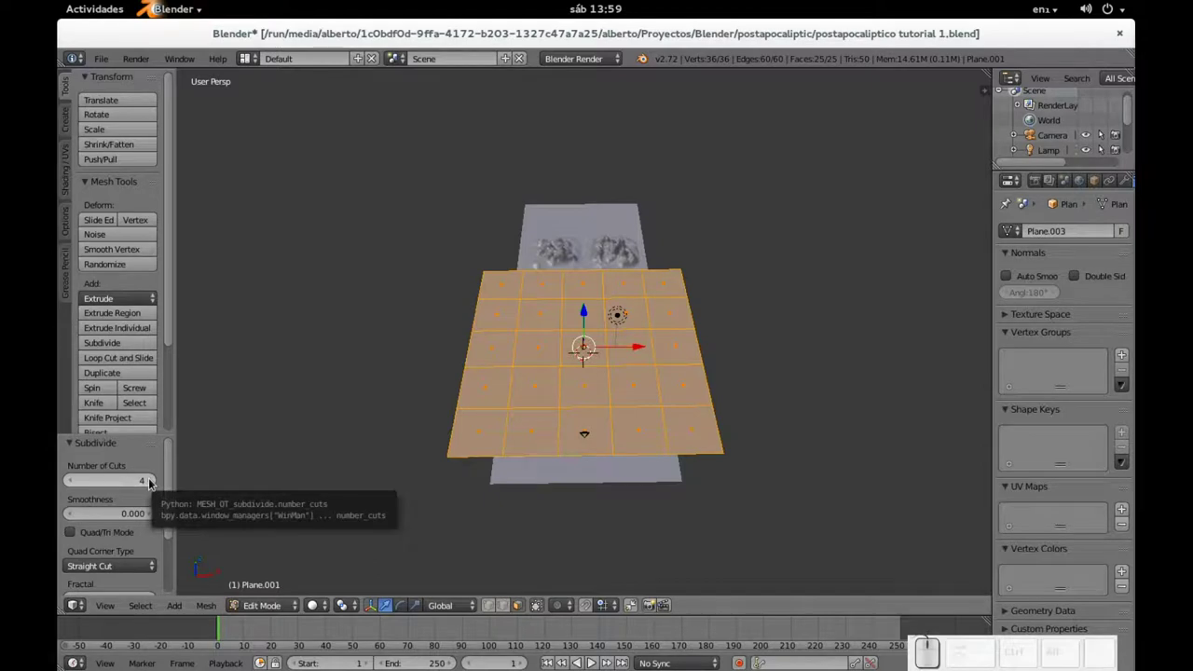
- Subdivide the plane with 6 cuts into a 7×7 grid of faces
{"action": "key", "text": "KP_0"}
{"action": "key", "text": "KP_0"}
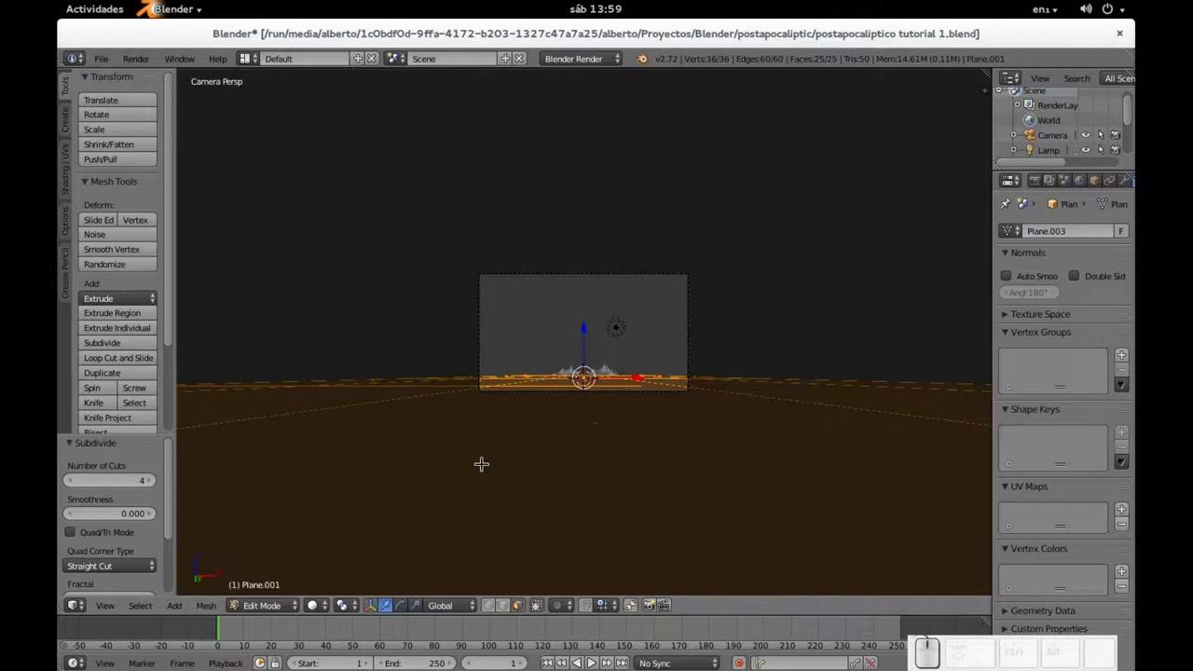
{"action": "scroll", "scroll_direction": "up", "scroll_amount": 3}
{"action": "scroll", "scroll_direction": "up", "scroll_amount": 3}
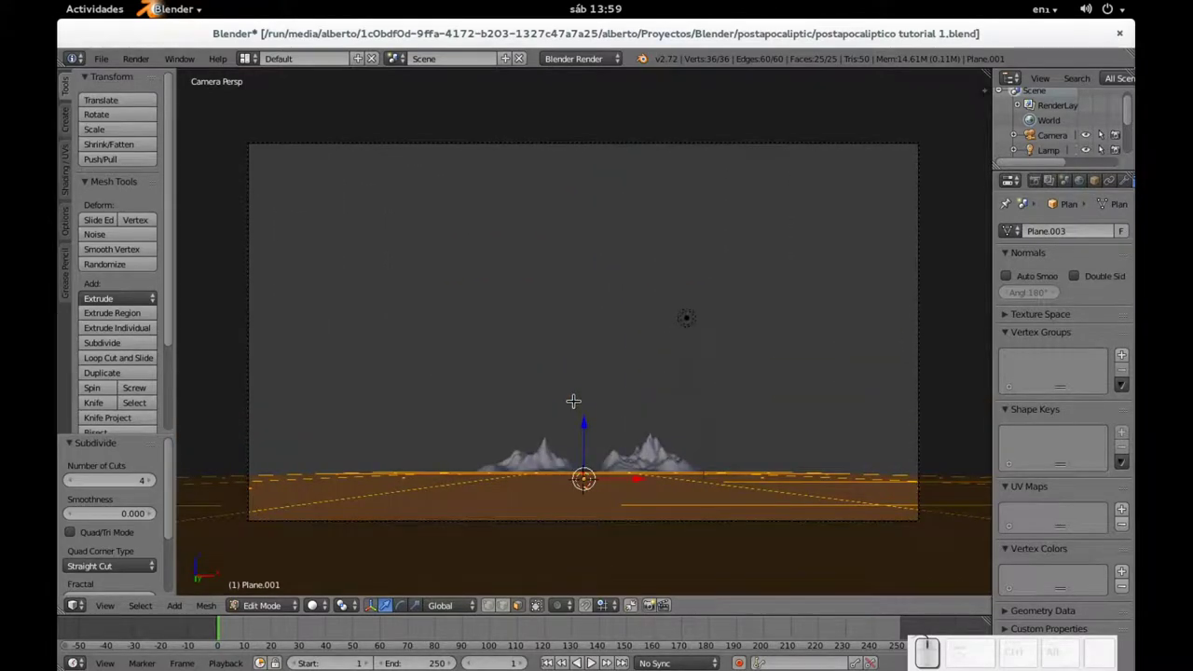
{"action": "left_click", "coordinate": [155, 482]}
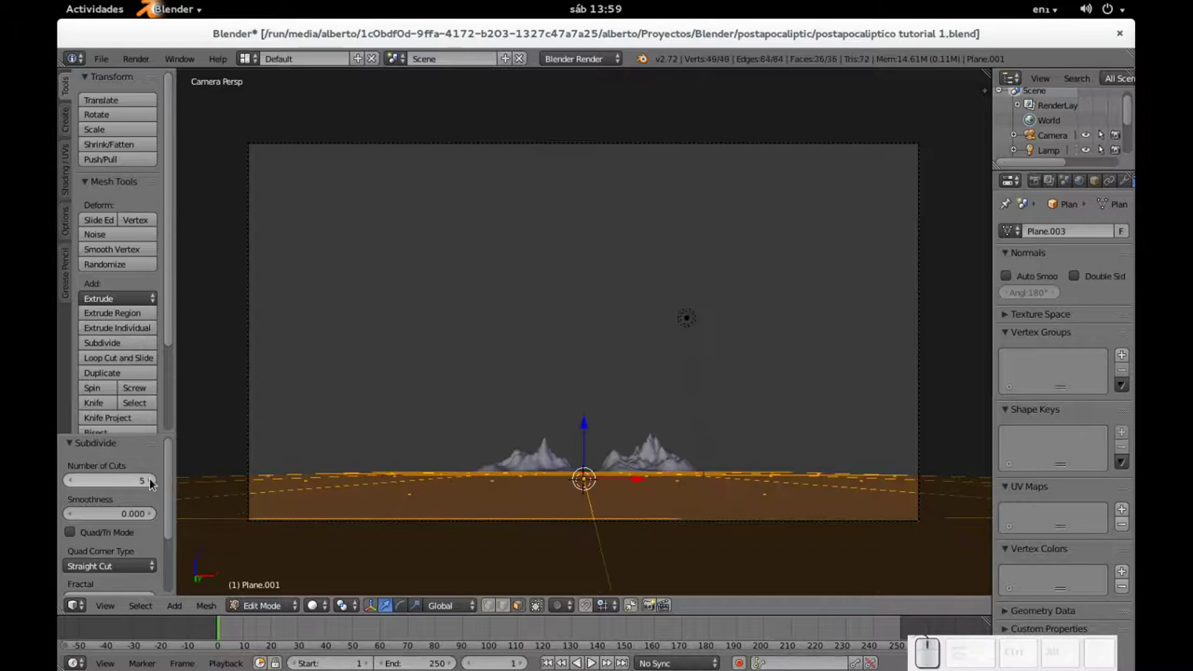
{"action": "left_click", "coordinate": [155, 482]}
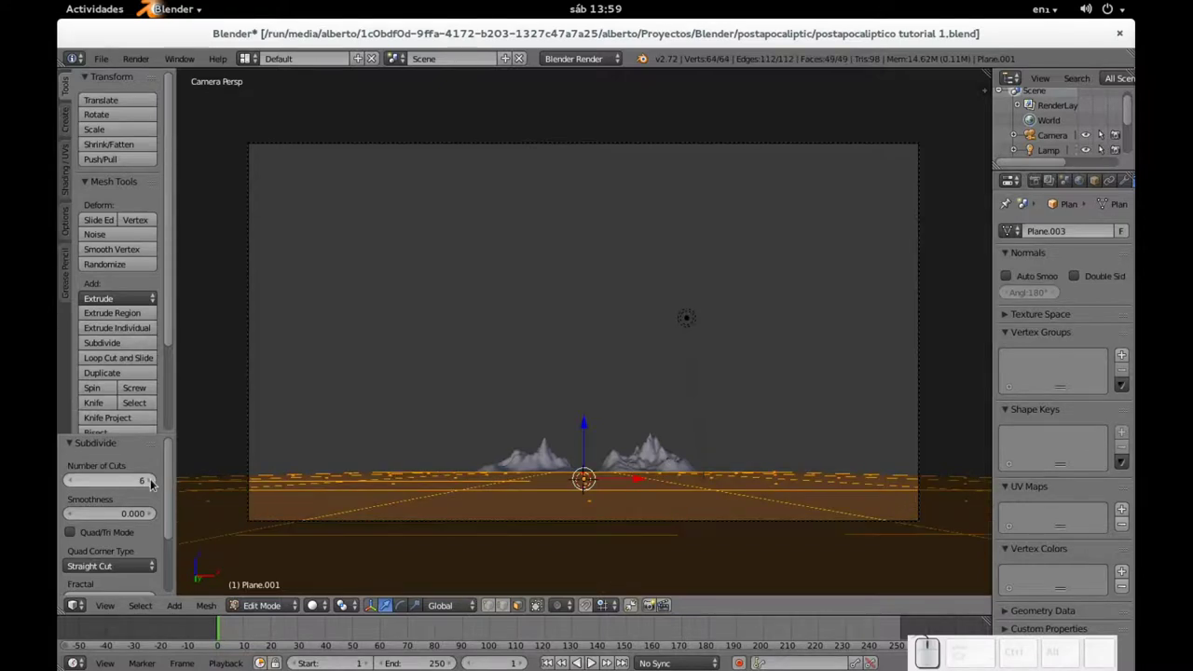
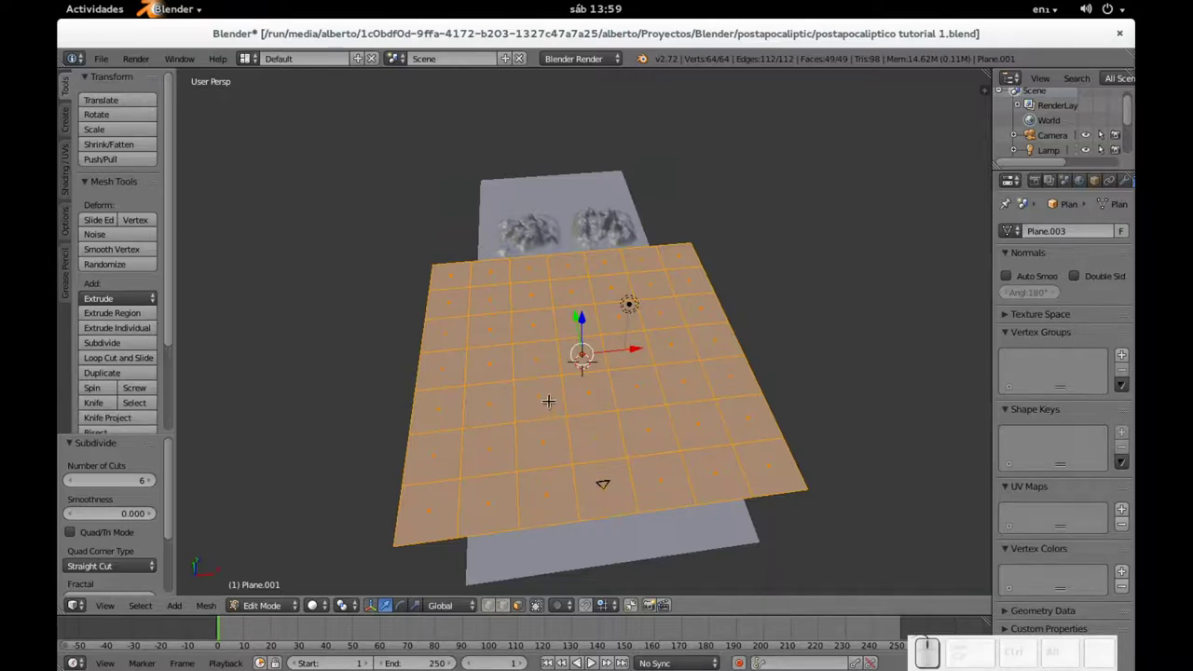
- Inset each grid square individually, invert to the inner squares and extrude them up into blocks
{"action": "key", "text": "i"}
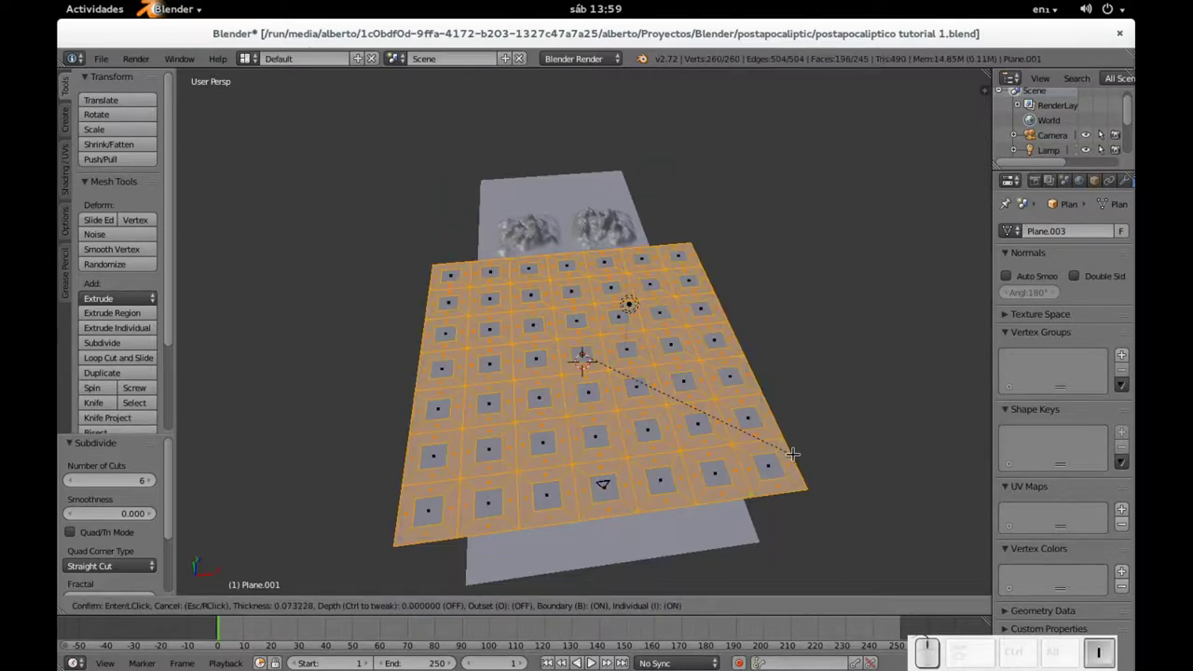
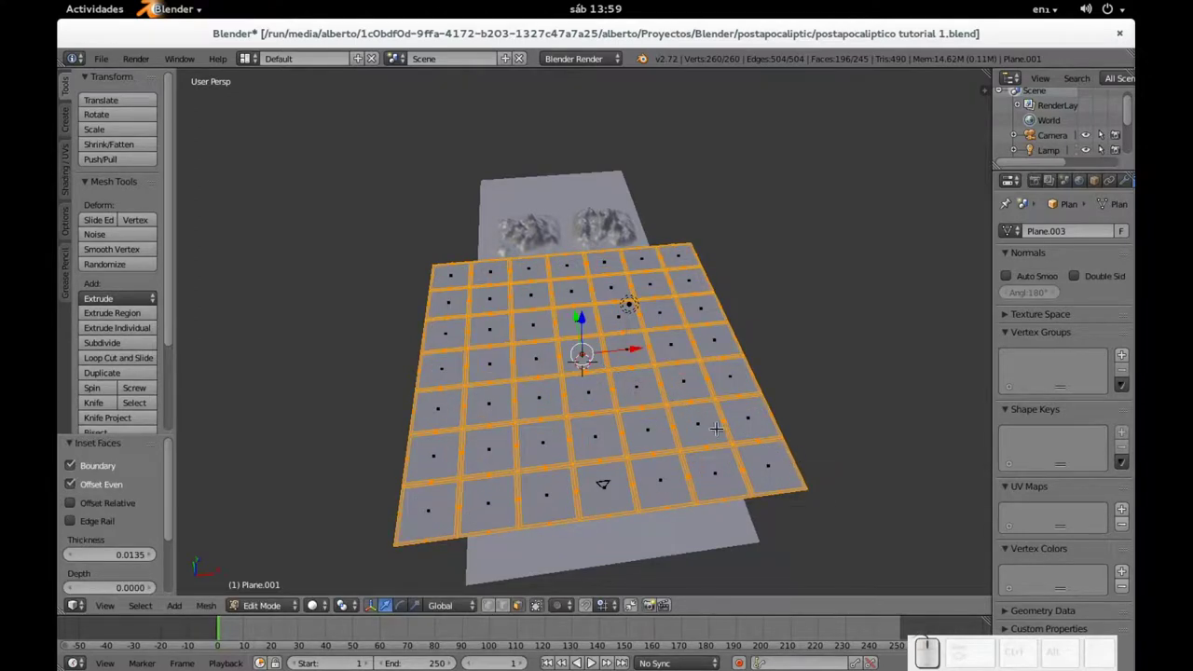
{"action": "key", "text": "ctrl+i"}
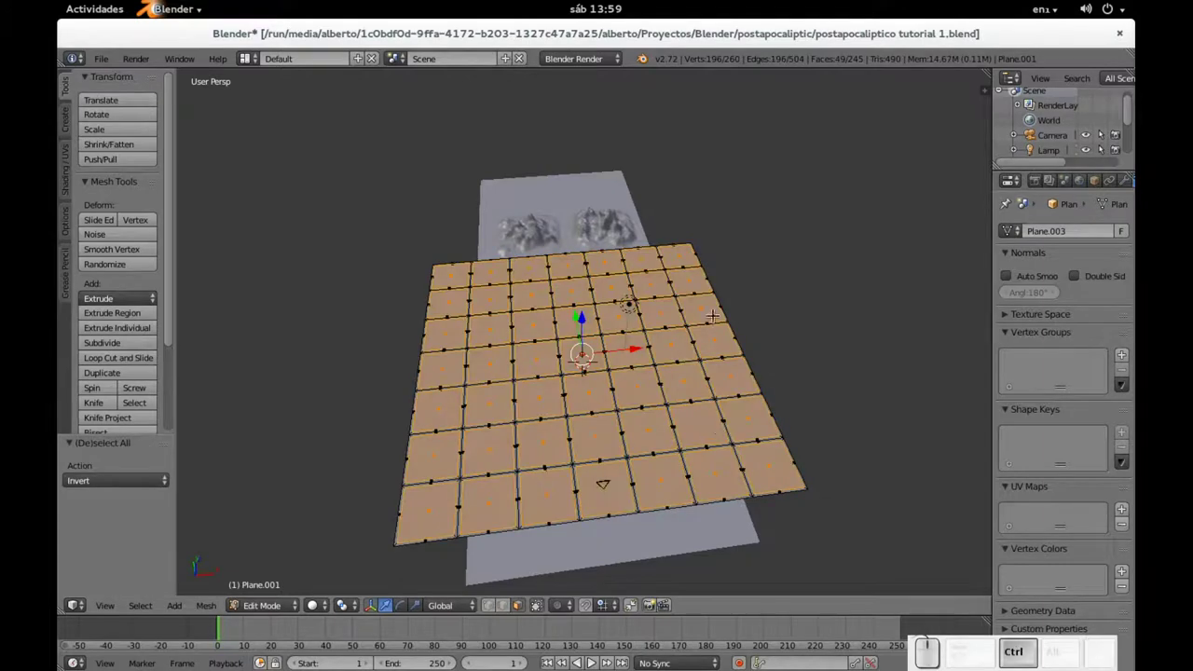
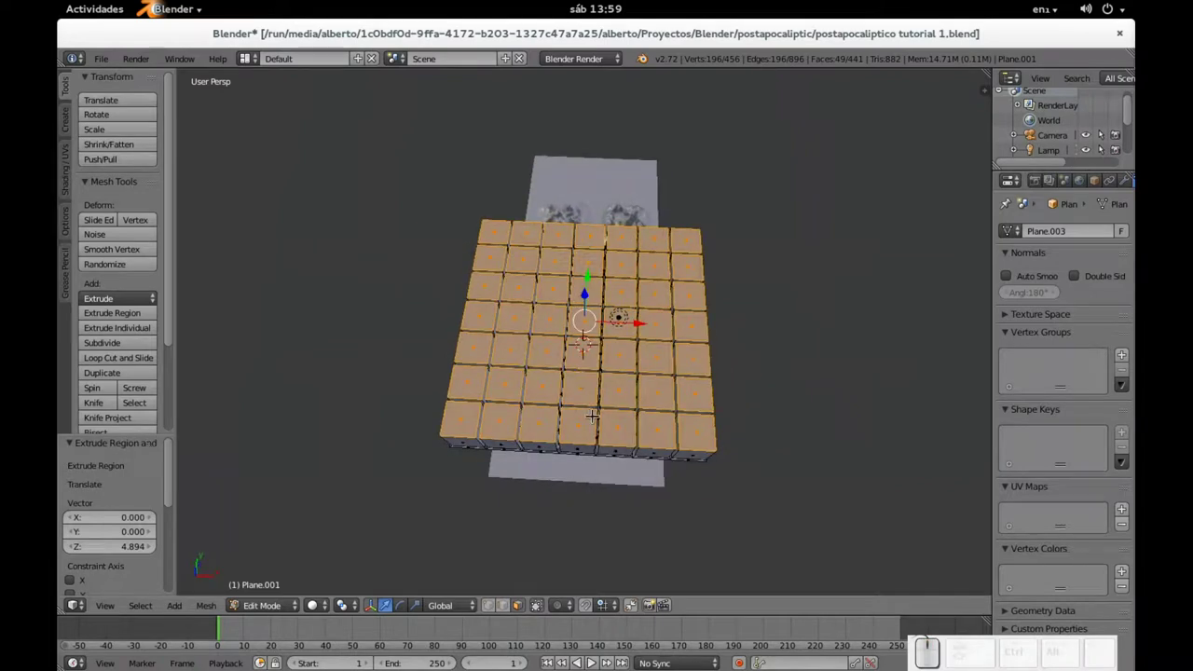
{"action": "key", "text": "a"}
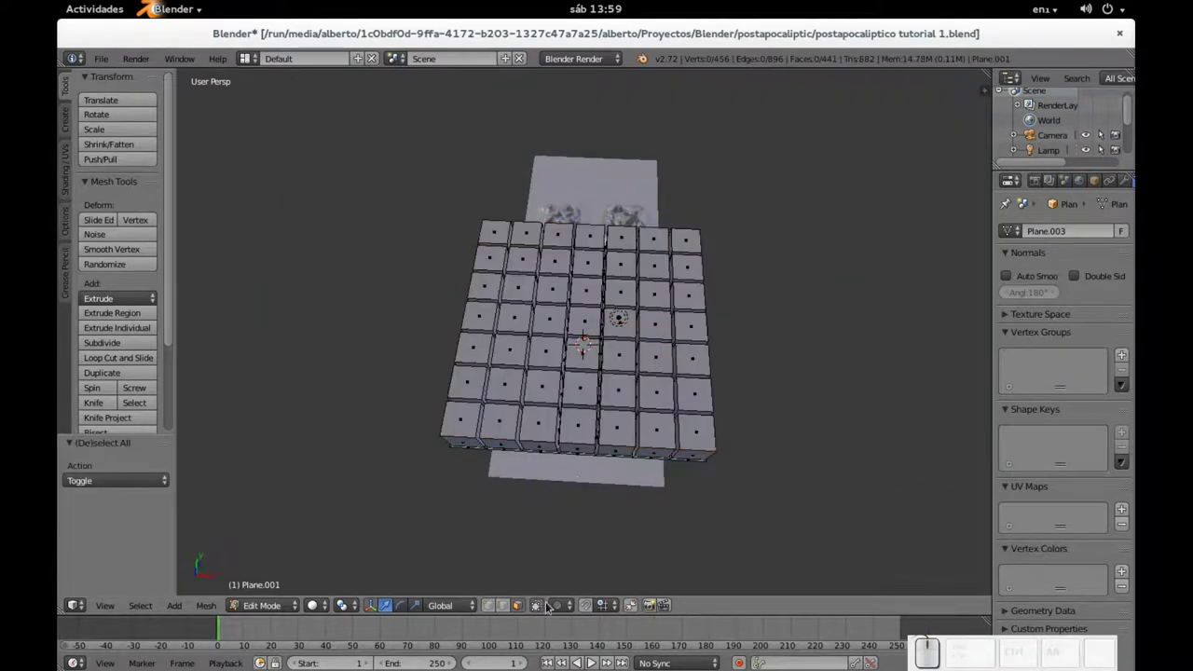
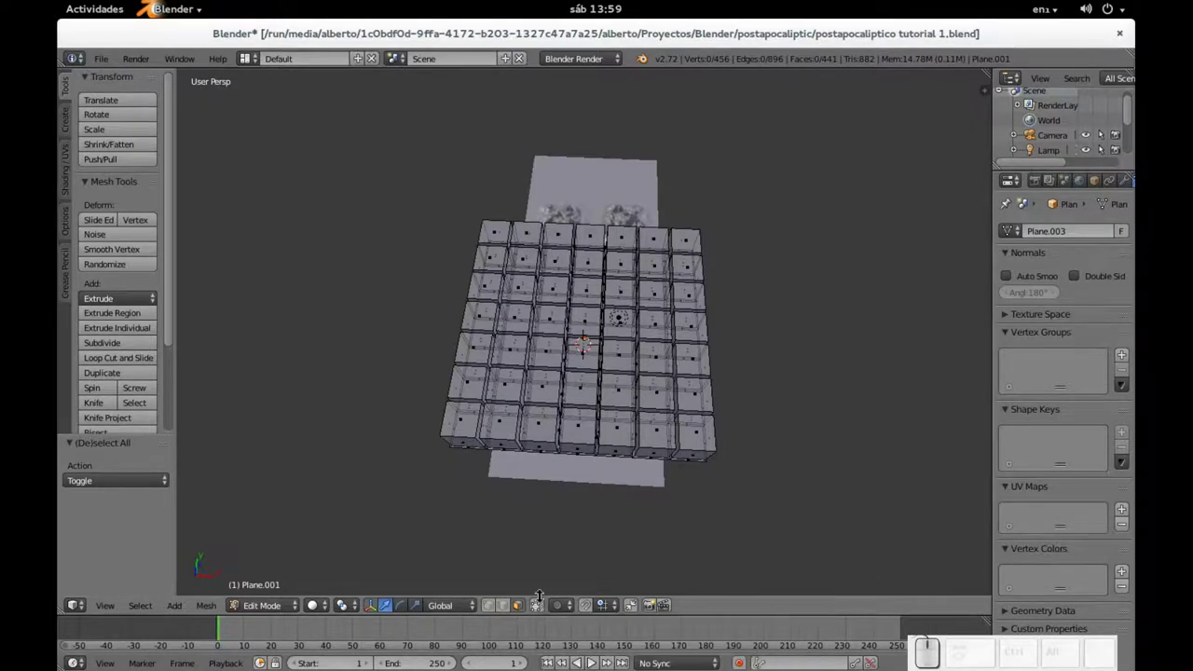
- Delete a central row of block faces to open the street, then return to object mode
{"action": "key", "text": "c"}
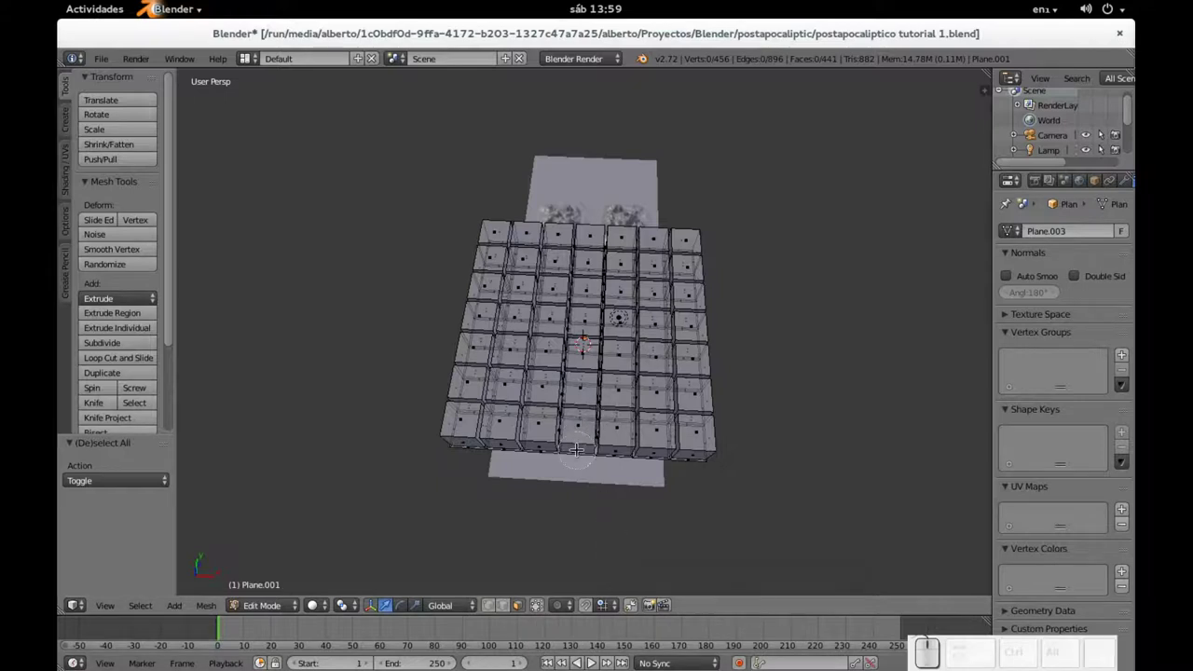
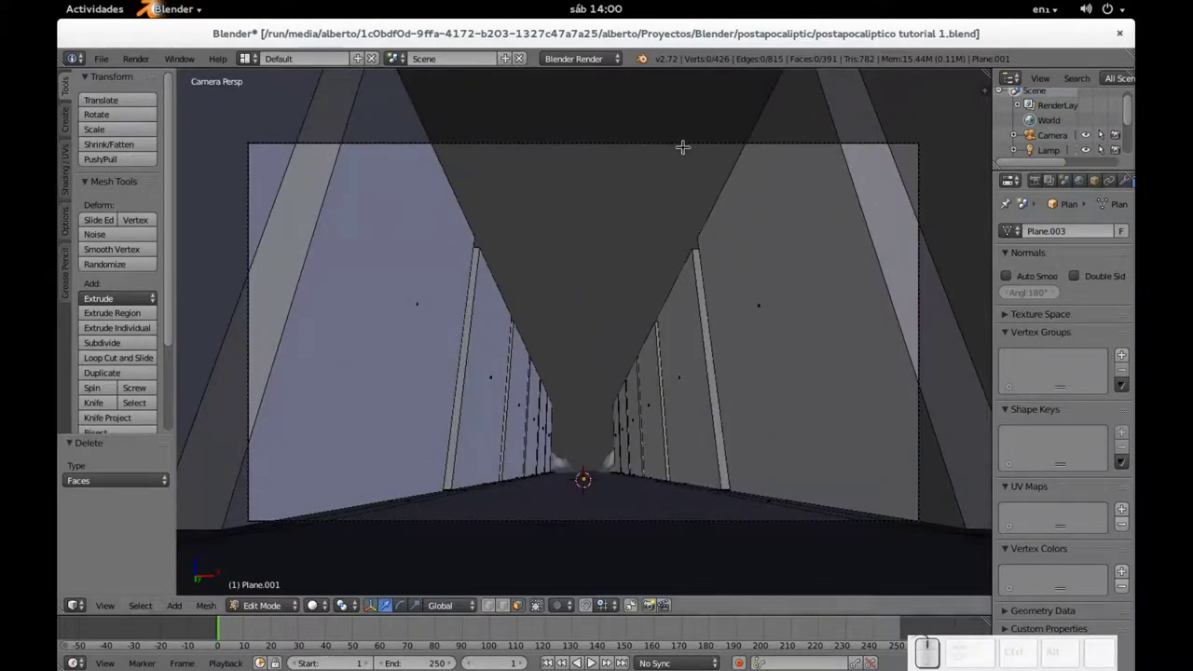
{"action": "key", "text": "Tab"}
- Select the camera and move and rotate it down into the street between the block rows
{"action": "right_click", "coordinate": [673, 144]}
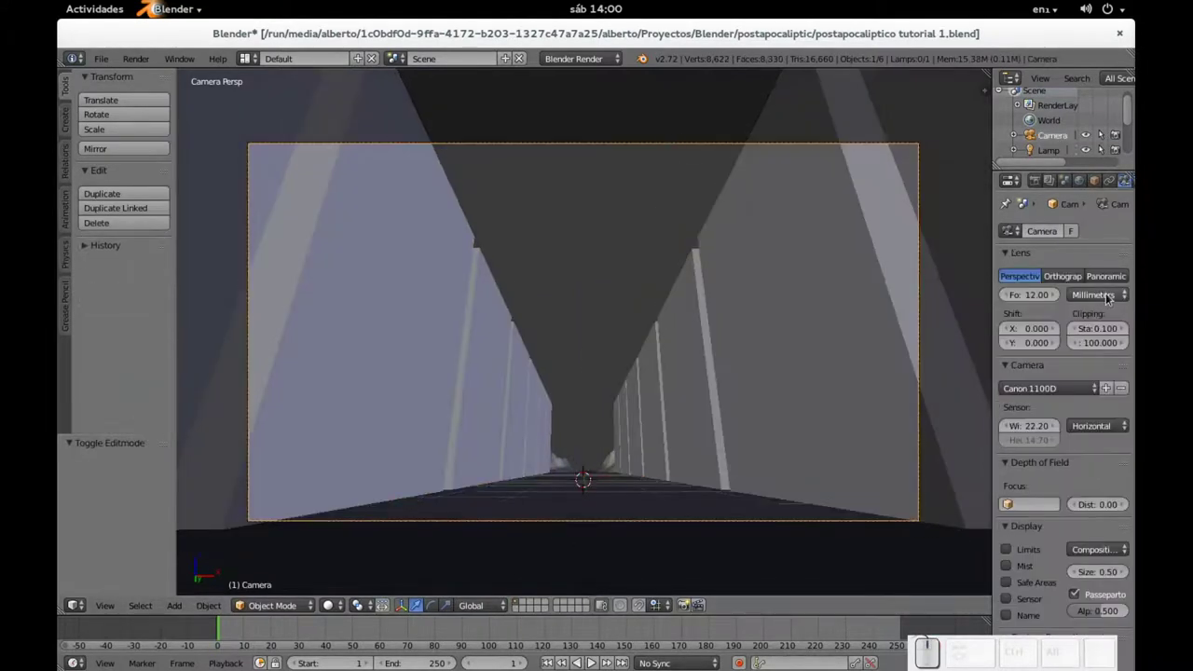
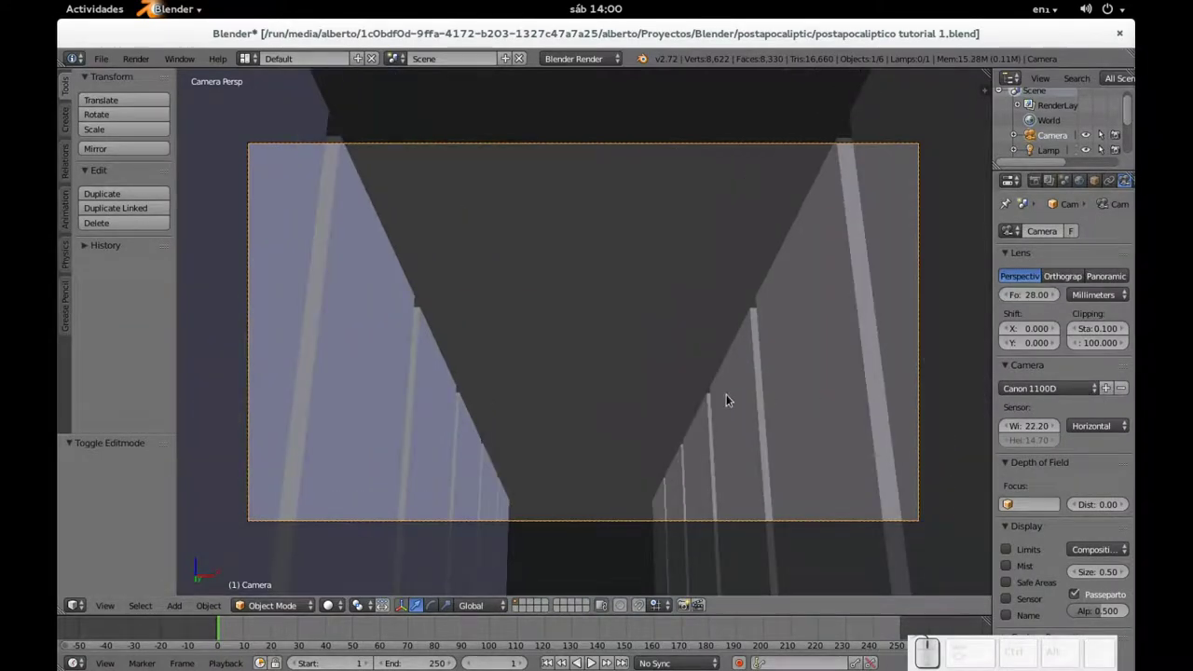
{"action": "key", "text": "g"}
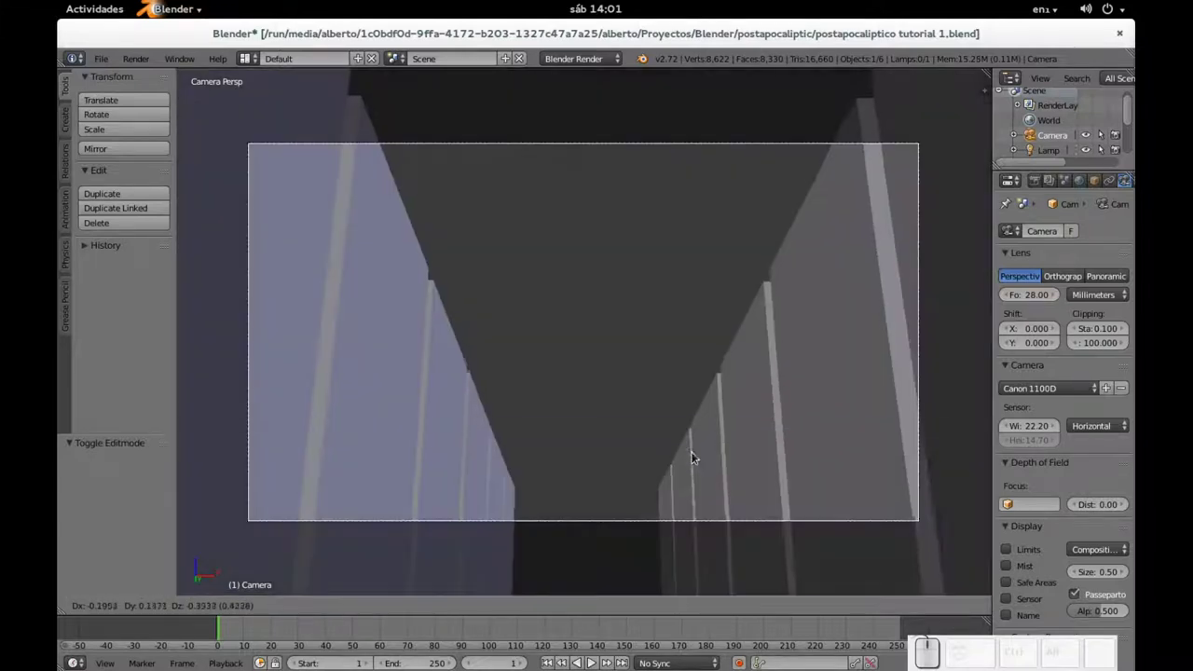
{"action": "left_click", "coordinate": [691, 471]}
{"action": "key", "text": "r"}
{"action": "left_click", "coordinate": [692, 473]}
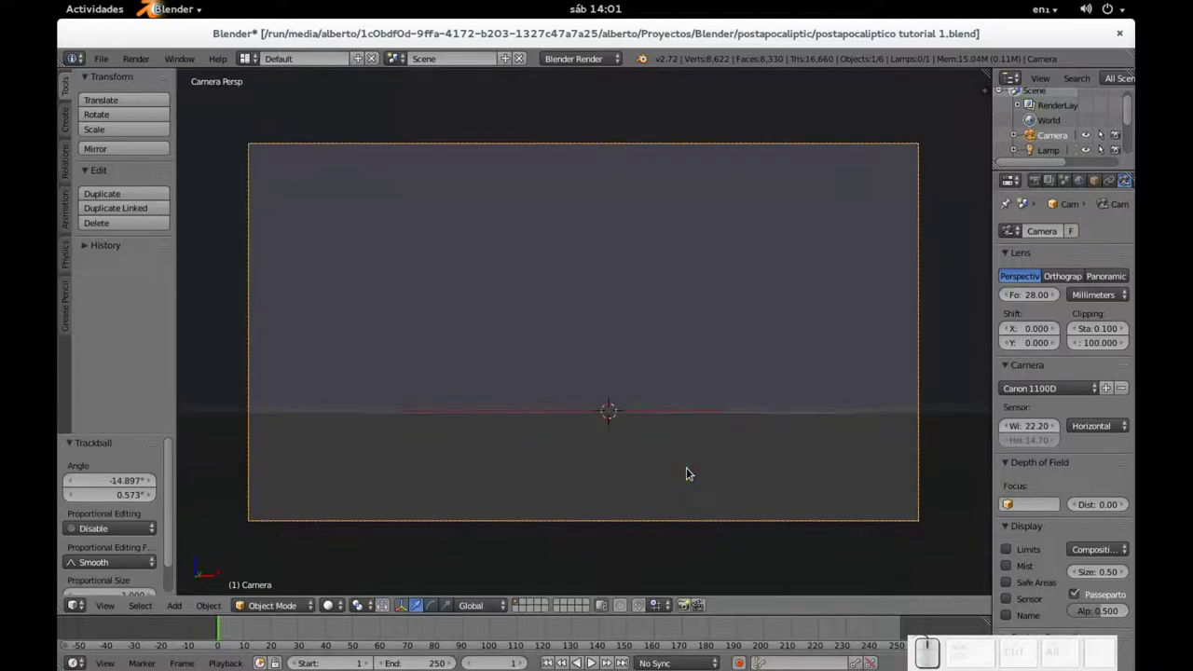
{"action": "key", "text": "g"}
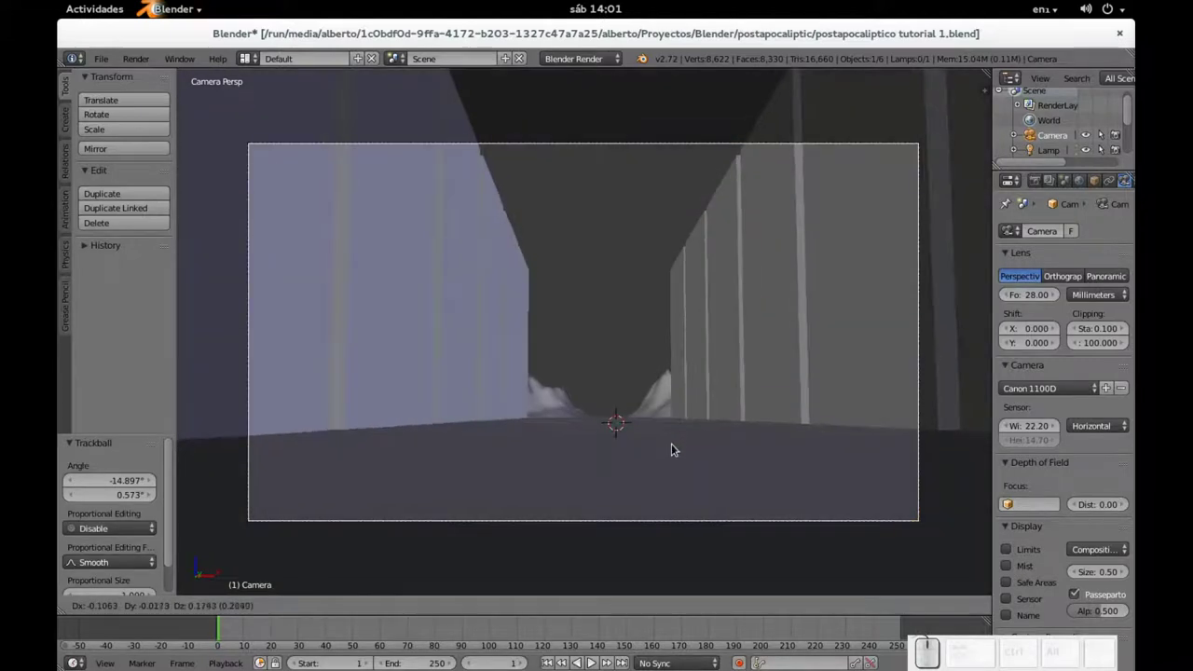
{"action": "left_click", "coordinate": [676, 463]}
{"action": "key", "text": "g"}
{"action": "middle_click", "coordinate": [676, 464]}
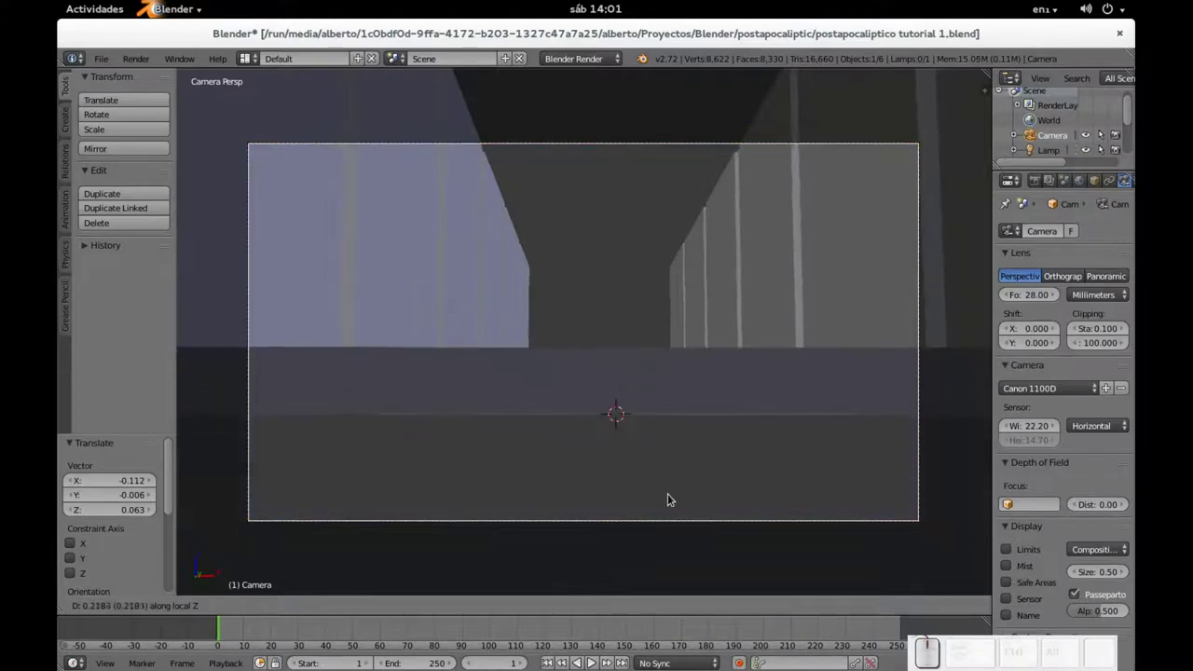
{"action": "left_click", "coordinate": [673, 518]}
{"action": "key", "text": "g"}
{"action": "left_click", "coordinate": [674, 501]}
- Nudge the camera into position from above and check the view through it
{"action": "scroll", "scroll_direction": "down", "scroll_amount": 3}
{"action": "scroll", "scroll_direction": "down", "scroll_amount": 3}
{"action": "left_click_drag", "start_coordinate": [640, 426], "coordinate": [645, 469]}
{"action": "scroll", "scroll_direction": "down", "scroll_amount": 3}
{"action": "left_click_drag", "start_coordinate": [638, 412], "coordinate": [619, 450]}
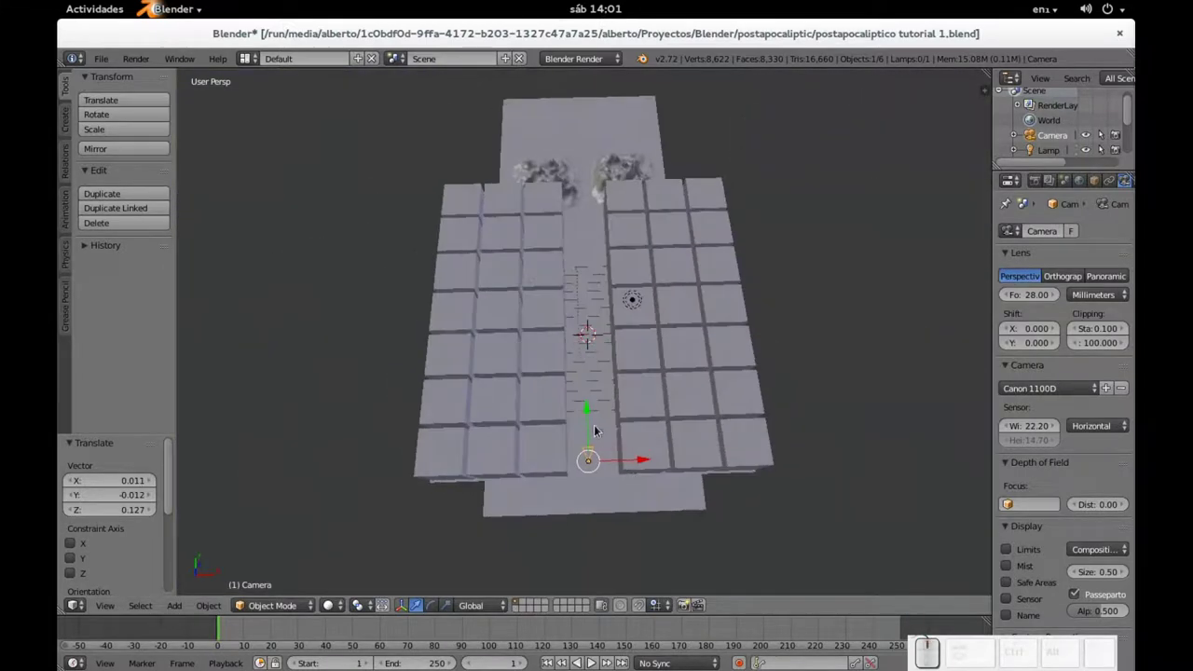
{"action": "left_click_drag", "start_coordinate": [587, 412], "coordinate": [586, 444]}
{"action": "key", "text": "KP_0"}
{"action": "scroll", "scroll_direction": "down", "scroll_amount": 3}
{"action": "scroll", "scroll_direction": "up", "scroll_amount": 3}
{"action": "scroll", "scroll_direction": "down", "scroll_amount": 3}
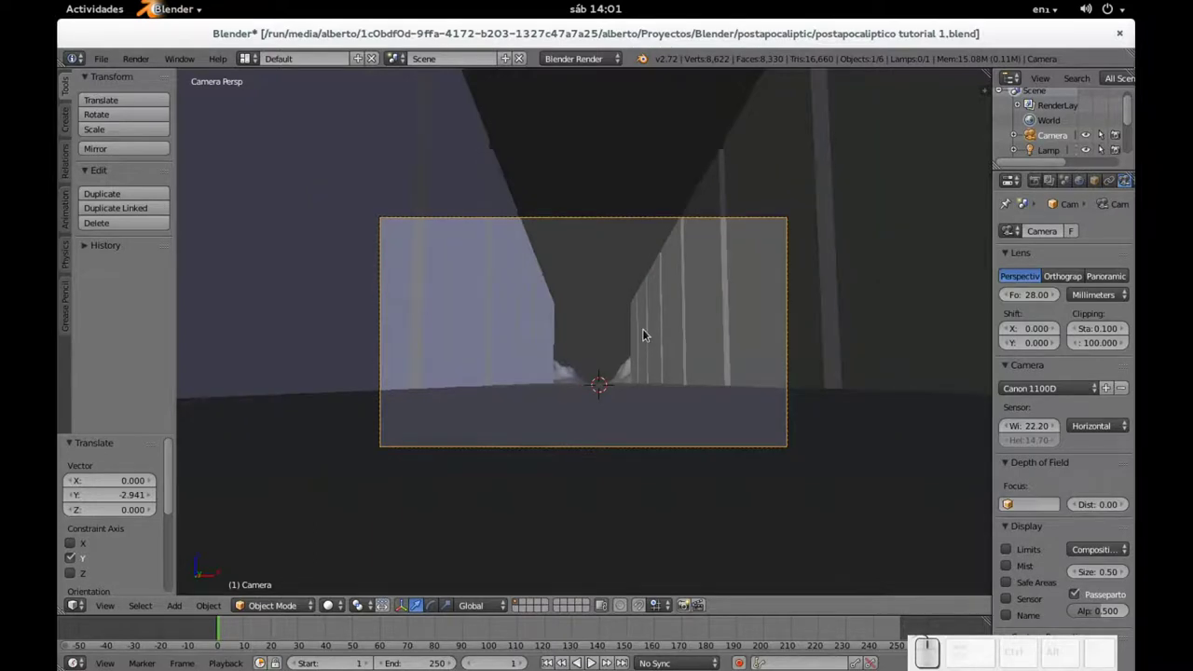
- Dolly the camera along its view axis so it looks straight down the street toward the mountains
{"action": "key", "text": "g"}
{"action": "middle_click", "coordinate": [650, 335]}
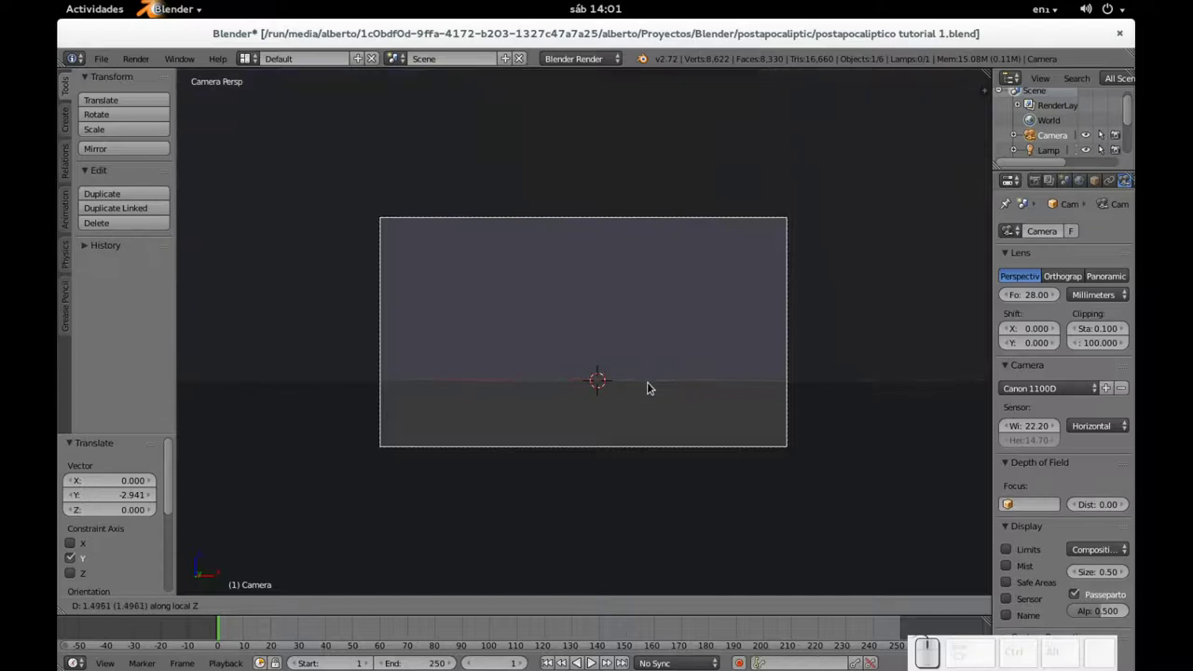
{"action": "left_click", "coordinate": [652, 387]}
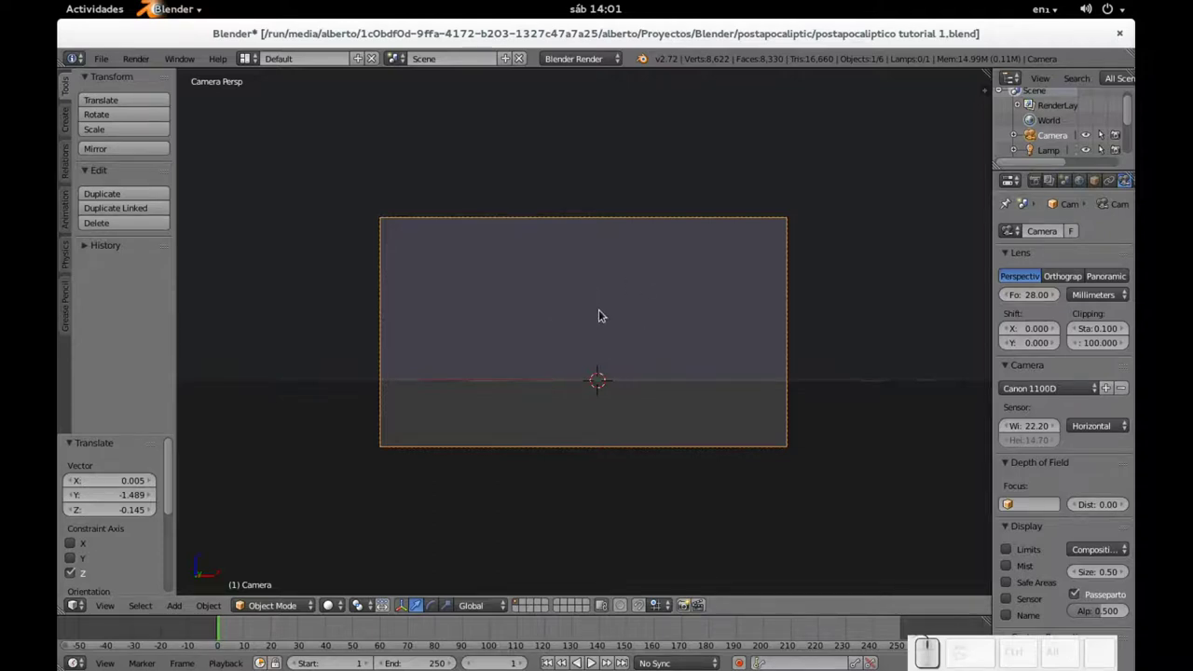
{"action": "key", "text": "g"}
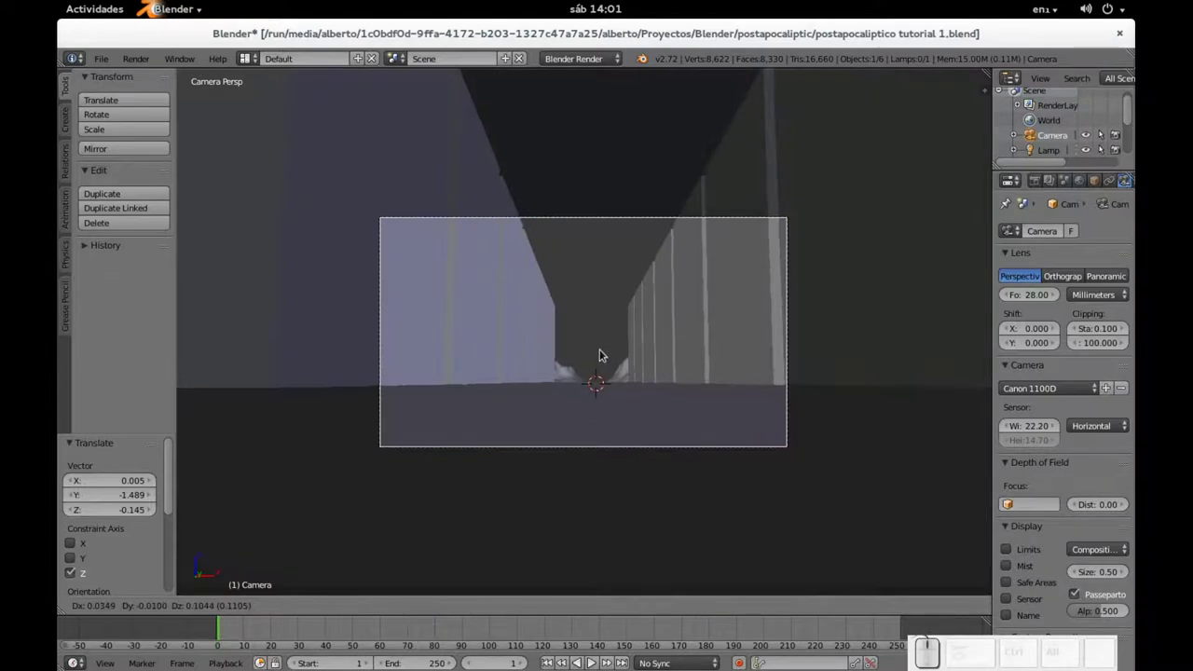
{"action": "left_click", "coordinate": [604, 353]}
{"action": "key", "text": "g"}
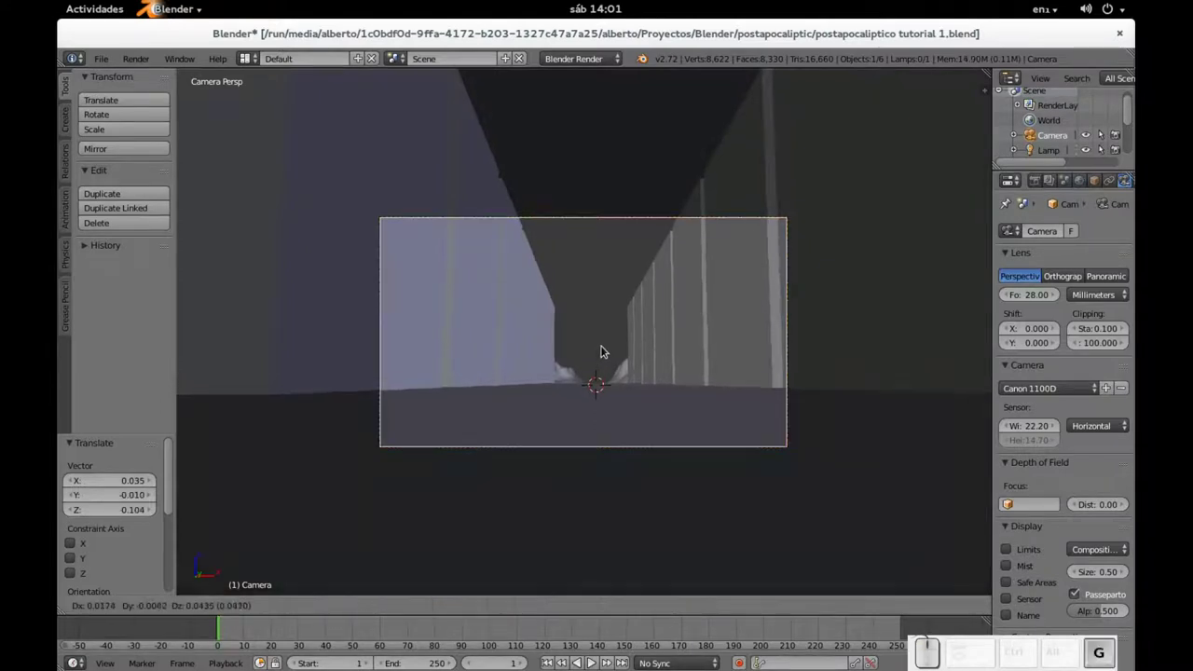
{"action": "left_click", "coordinate": [609, 338]}
{"action": "key", "text": "g"}
{"action": "middle_click", "coordinate": [609, 338]}
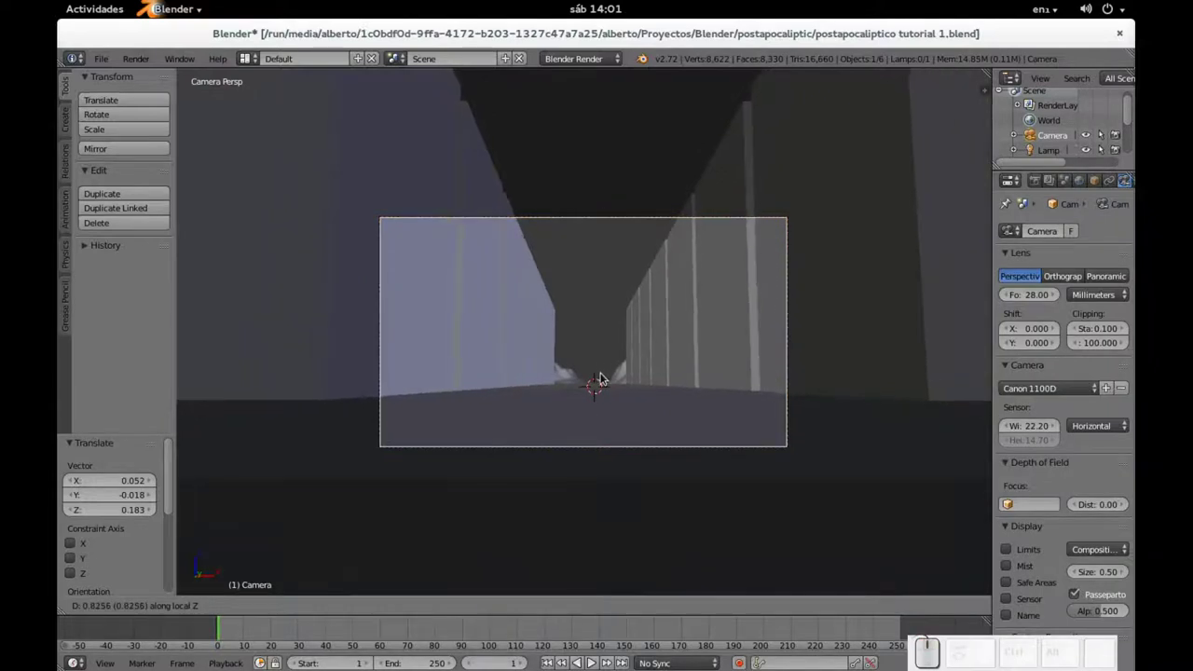
{"action": "left_click", "coordinate": [605, 376]}
{"action": "scroll", "scroll_direction": "up", "scroll_amount": 3}
- Select both mountain landscapes and shift them sideways into the street's view
{"action": "right_click", "coordinate": [576, 407]}
{"action": "left_click_drag", "start_coordinate": [555, 419], "coordinate": [611, 417]}
{"action": "right_click", "coordinate": [643, 407]}
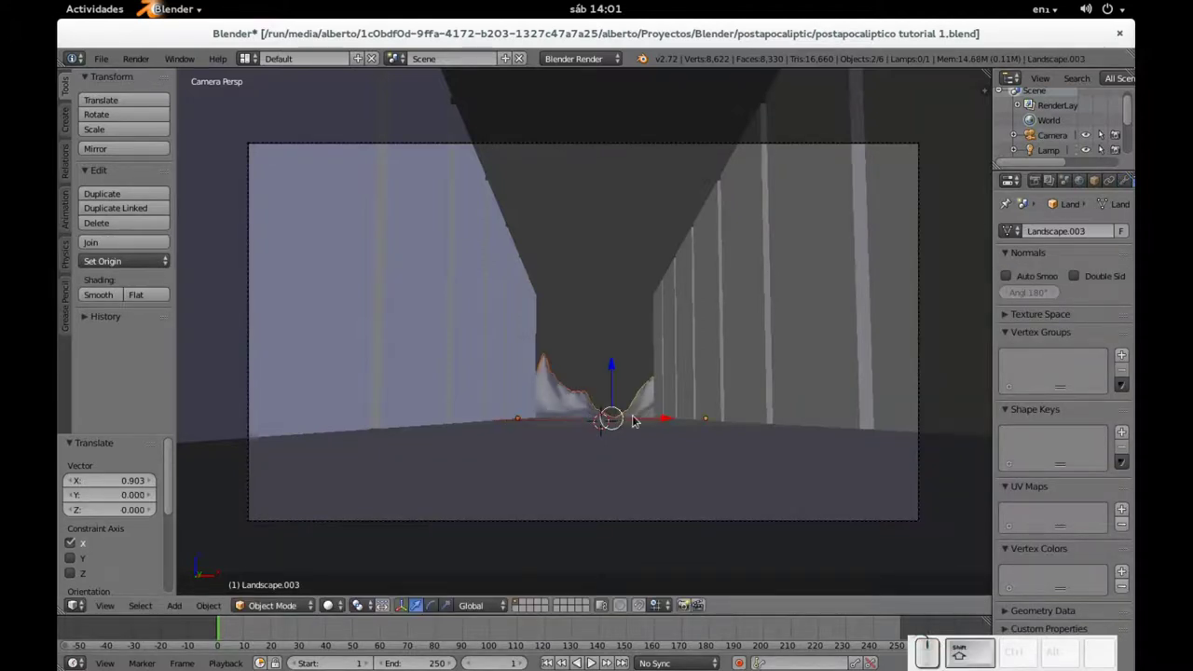
{"action": "left_click", "coordinate": [667, 423]}
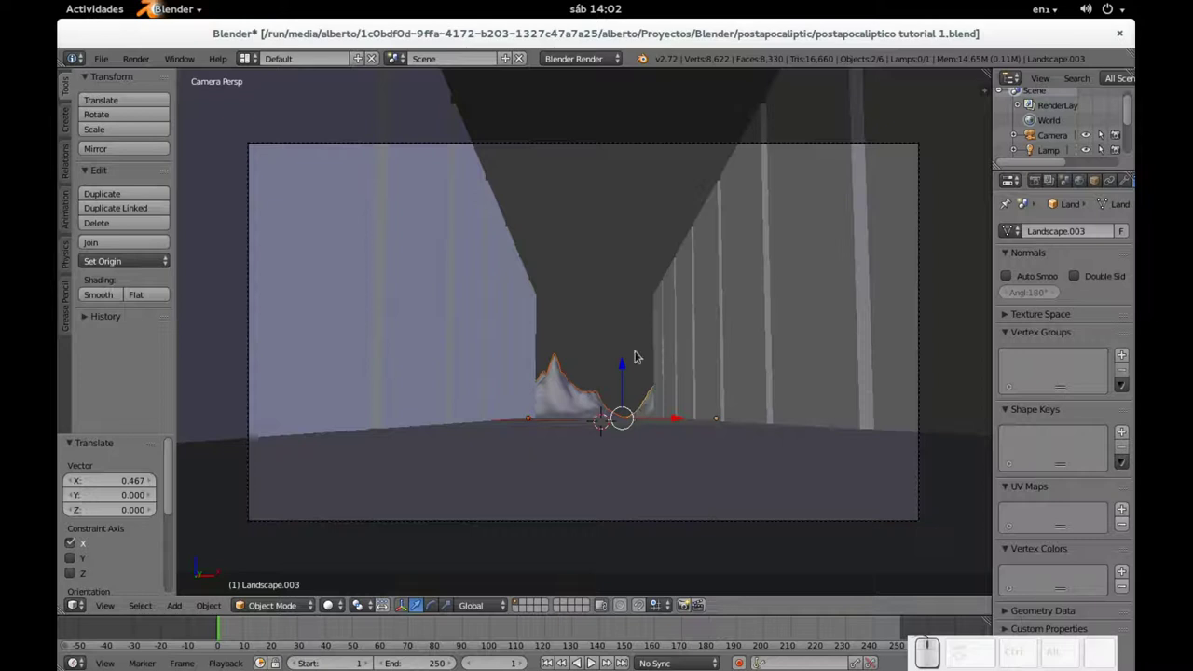
- Fine-tune the mountains' sideways position, then select the lamp for a test render
{"action": "scroll", "scroll_direction": "down", "scroll_amount": 3}
{"action": "left_click_drag", "start_coordinate": [649, 308], "coordinate": [638, 382]}
{"action": "left_click_drag", "start_coordinate": [630, 382], "coordinate": [633, 306]}
{"action": "right_click", "coordinate": [651, 273]}
- Render a test image of the street and switch the render engine to Cycles
{"action": "key", "text": "F12"}
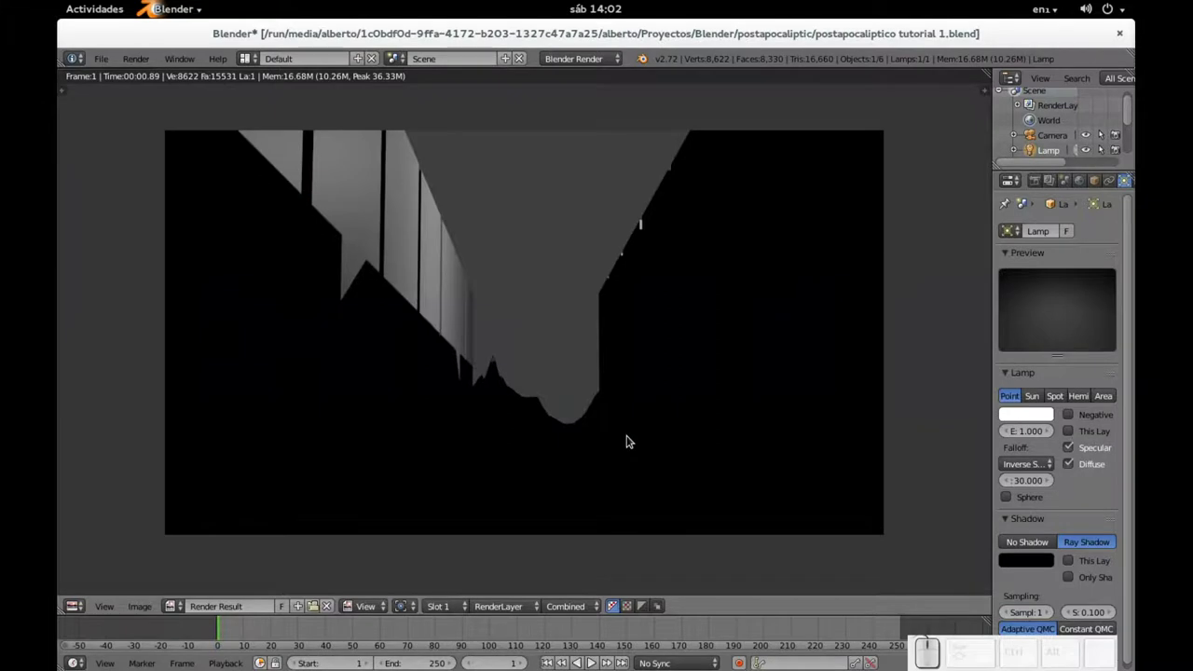
{"action": "left_click", "coordinate": [606, 62]}
{"action": "left_click", "coordinate": [593, 114]}
{"action": "key", "text": "Escape"}
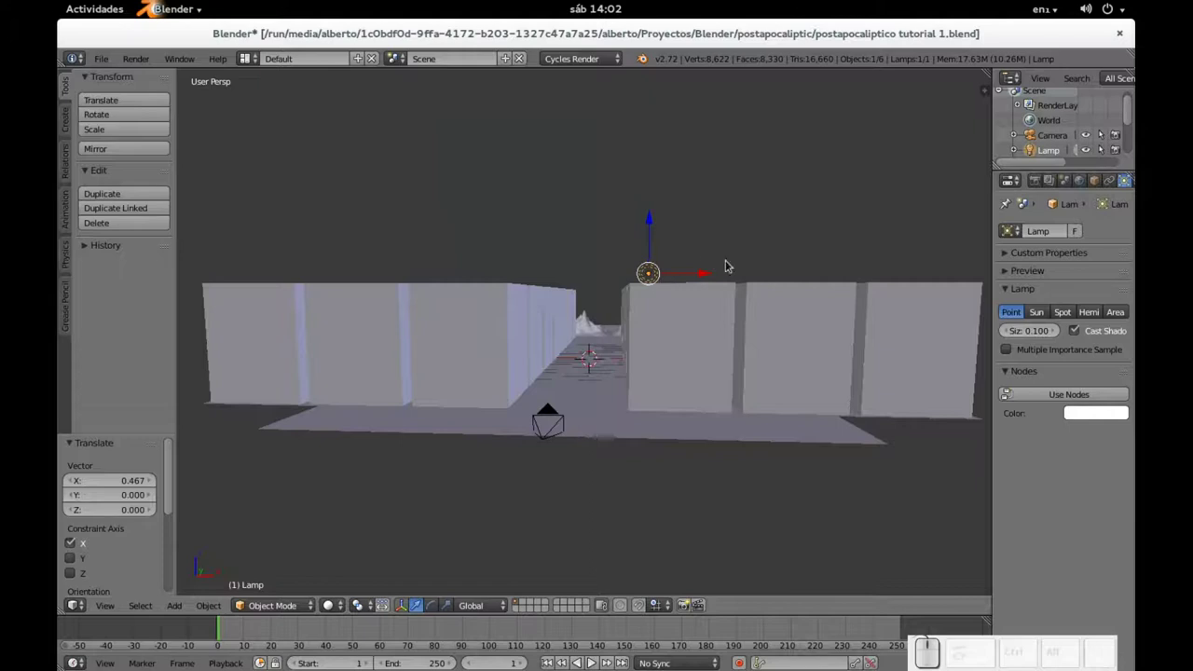
- Turn the lamp into a sun, move it beside the city and rotate it around Y
{"action": "left_click", "coordinate": [1040, 316]}
{"action": "left_click_drag", "start_coordinate": [772, 307], "coordinate": [710, 283]}
{"action": "left_click_drag", "start_coordinate": [698, 274], "coordinate": [950, 305]}
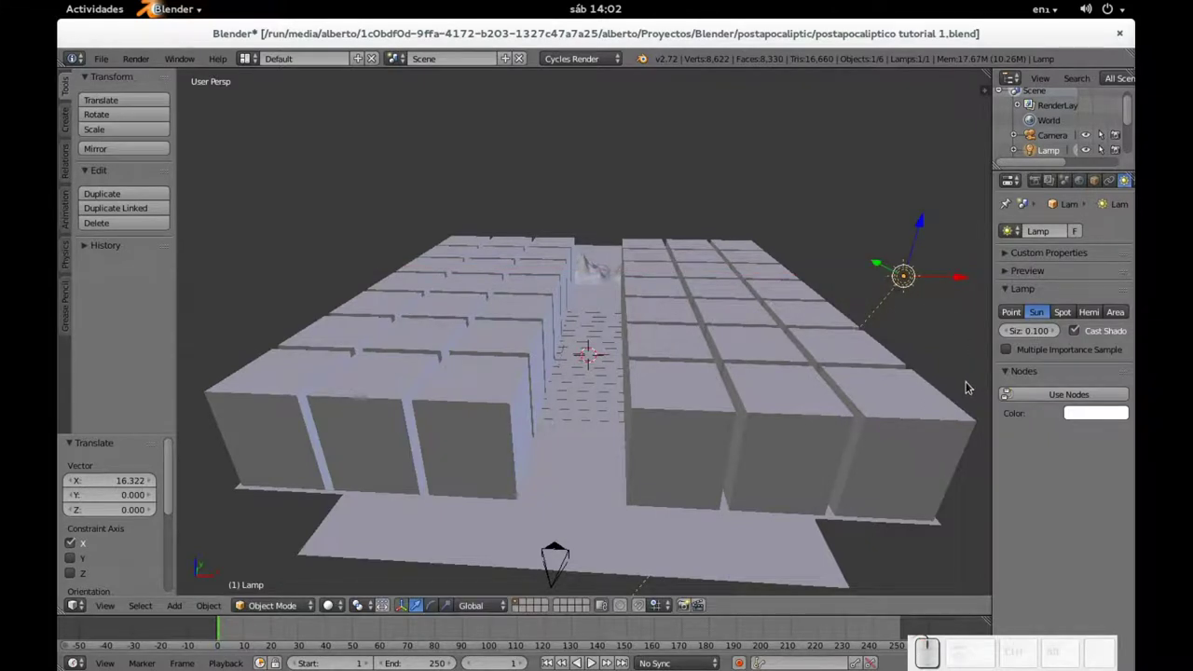
{"action": "key", "text": "r"}
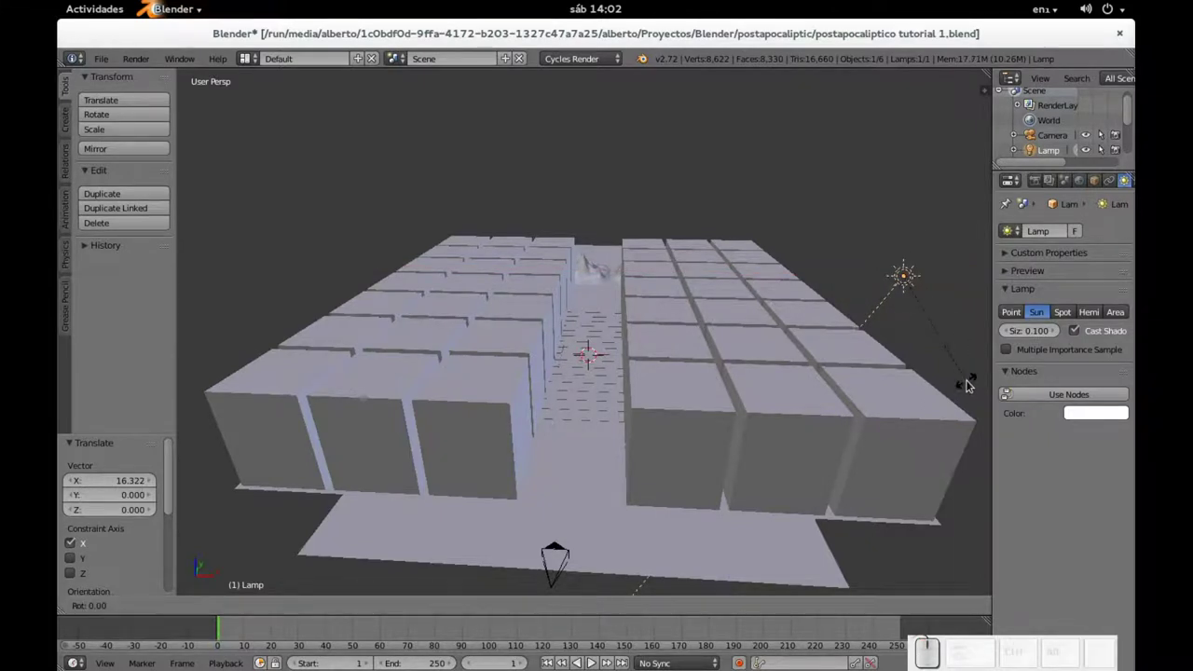
{"action": "key", "text": "y"}
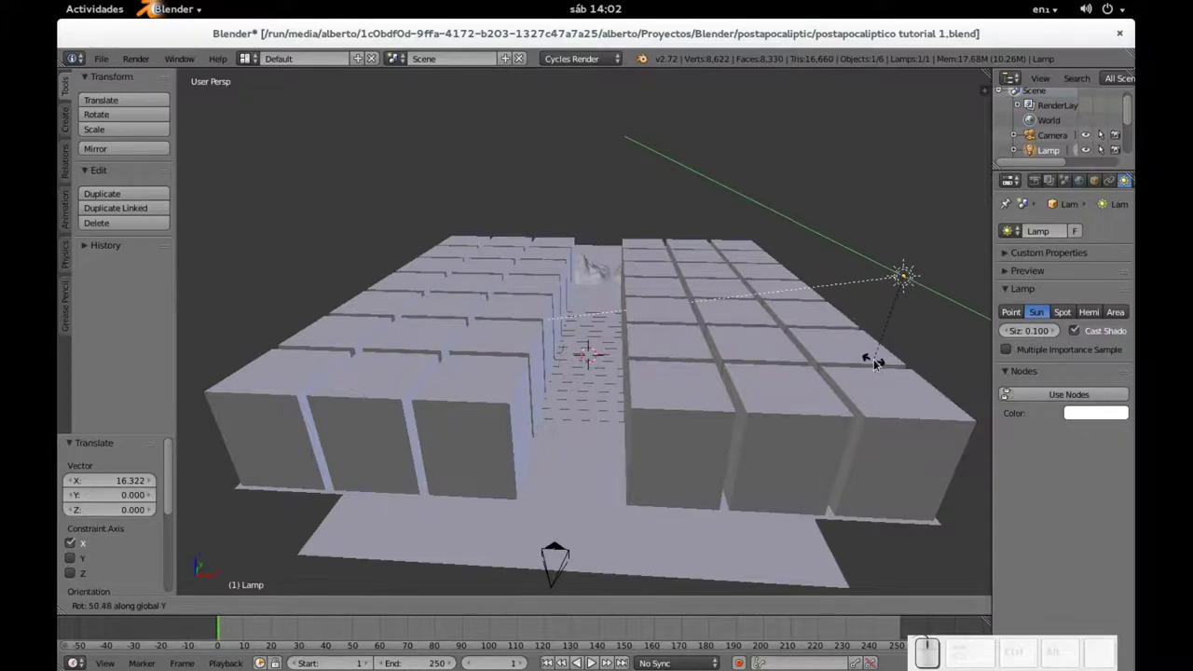
{"action": "left_click", "coordinate": [885, 366]}
- Tilt the sun about seven degrees around Y so it angles across the city
{"action": "left_click_drag", "start_coordinate": [926, 228], "coordinate": [986, 286]}
{"action": "key", "text": "r"}
{"action": "key", "text": "y"}
{"action": "key", "text": "t"}
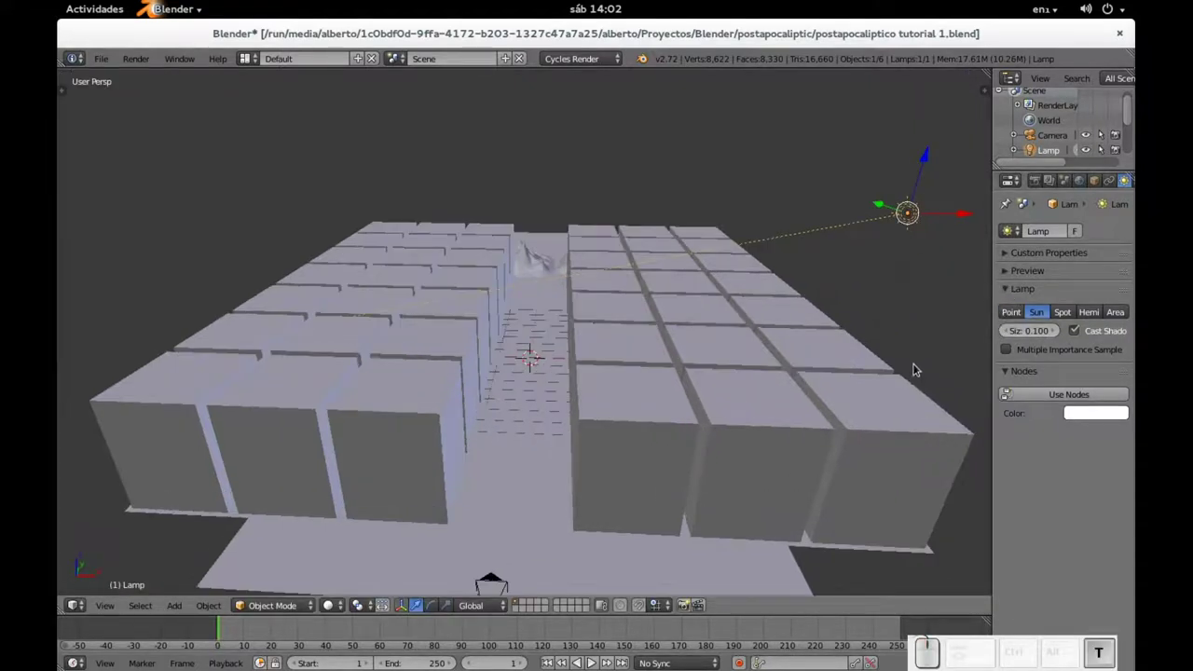
{"action": "key", "text": "t"}
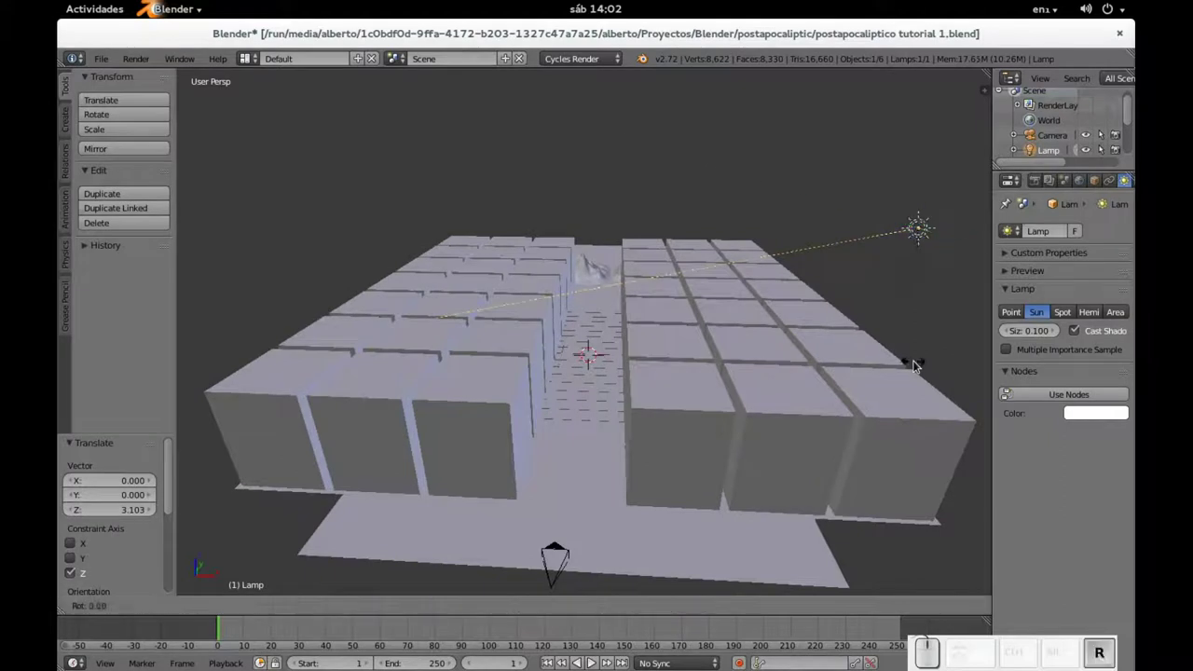
{"action": "left_click", "coordinate": [930, 338]}
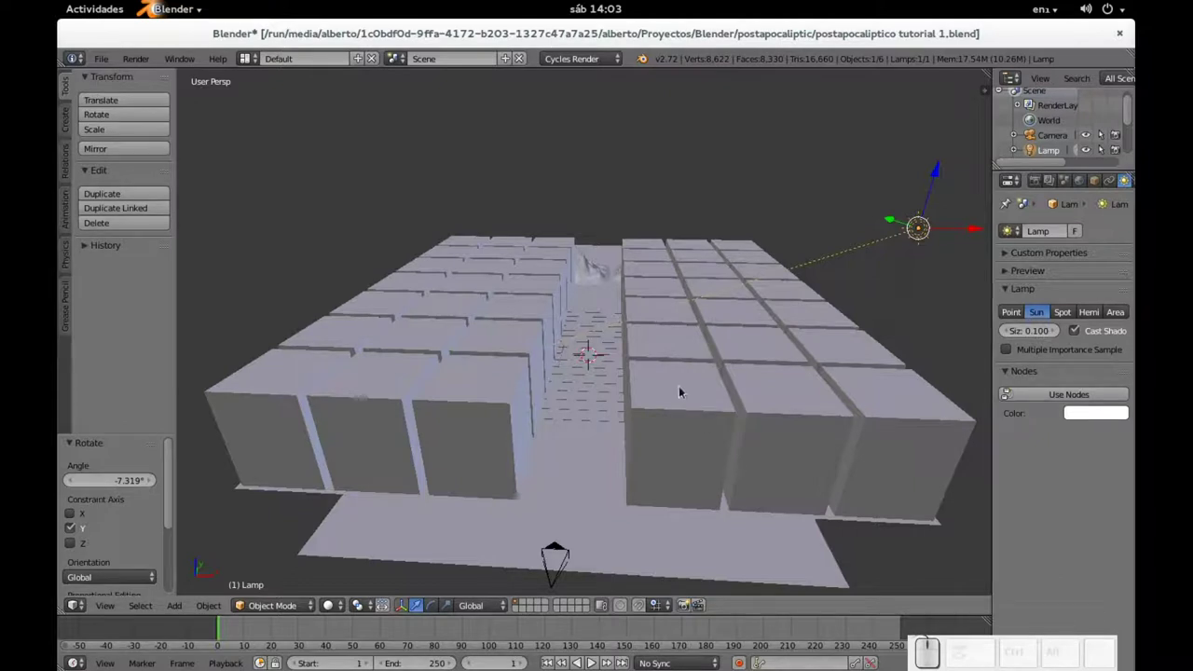
{"action": "key", "text": "KP_0"}
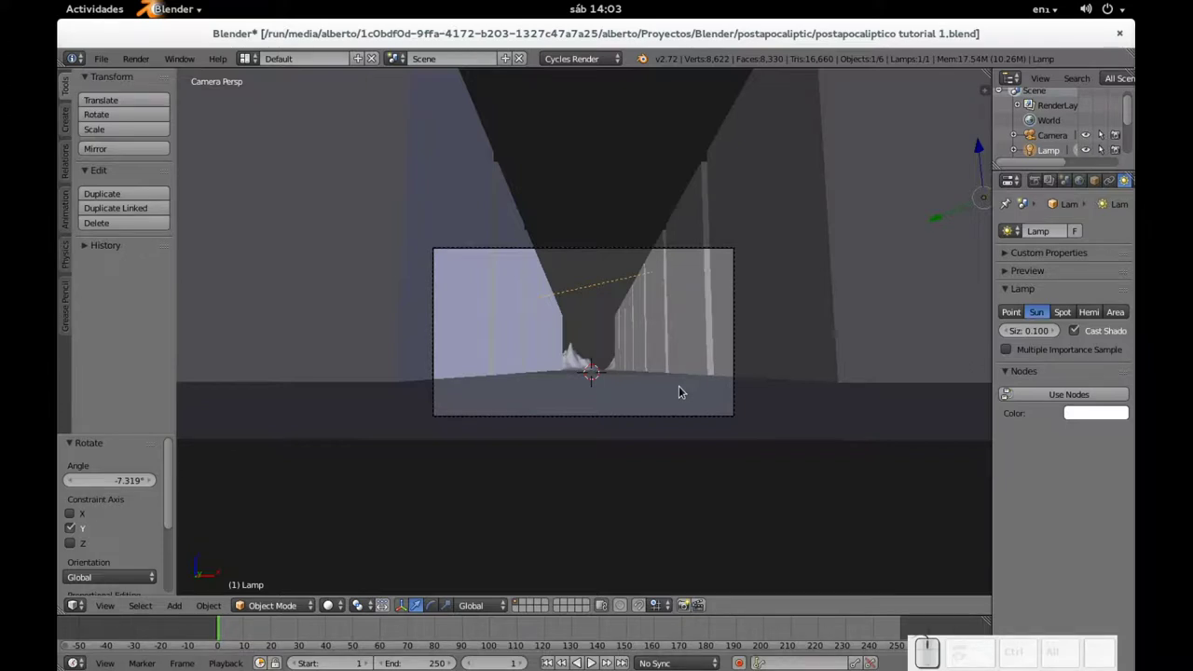
{"action": "key", "text": "F12"}
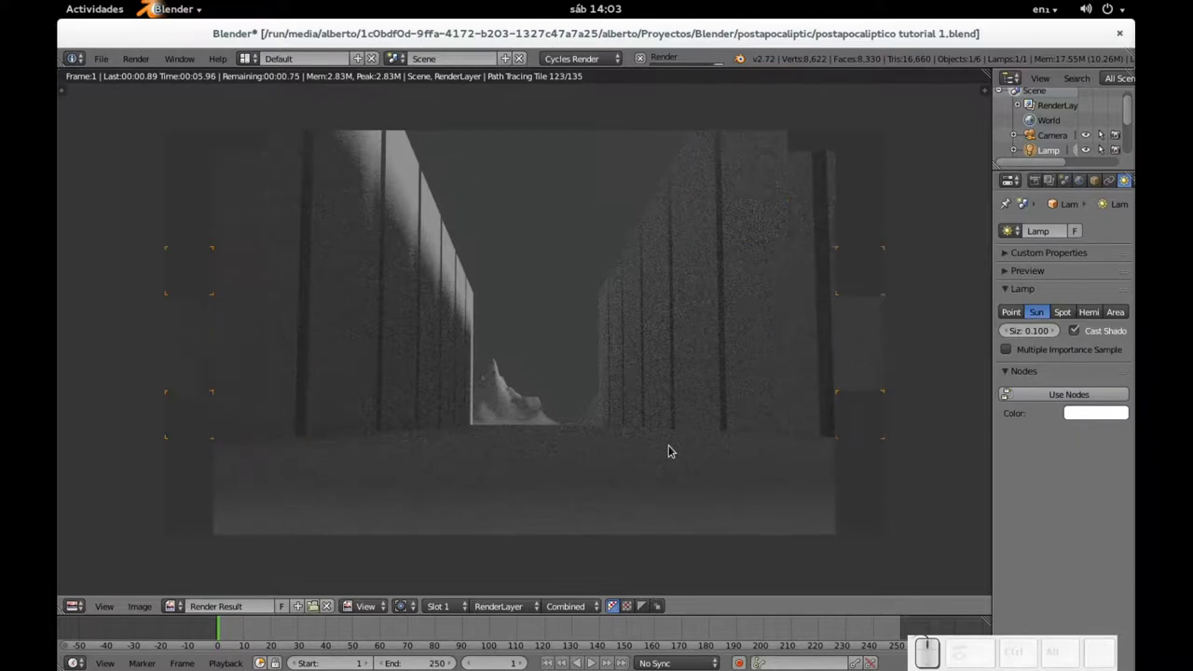
{"action": "key", "text": "Escape"}
{"action": "left_click_drag", "start_coordinate": [677, 337], "coordinate": [530, 389]}
{"action": "scroll", "scroll_direction": "down", "scroll_amount": 3}
{"action": "left_click_drag", "start_coordinate": [569, 409], "coordinate": [580, 434]}
{"action": "scroll", "scroll_direction": "down", "scroll_amount": 3}
{"action": "scroll", "scroll_direction": "up", "scroll_amount": 3}
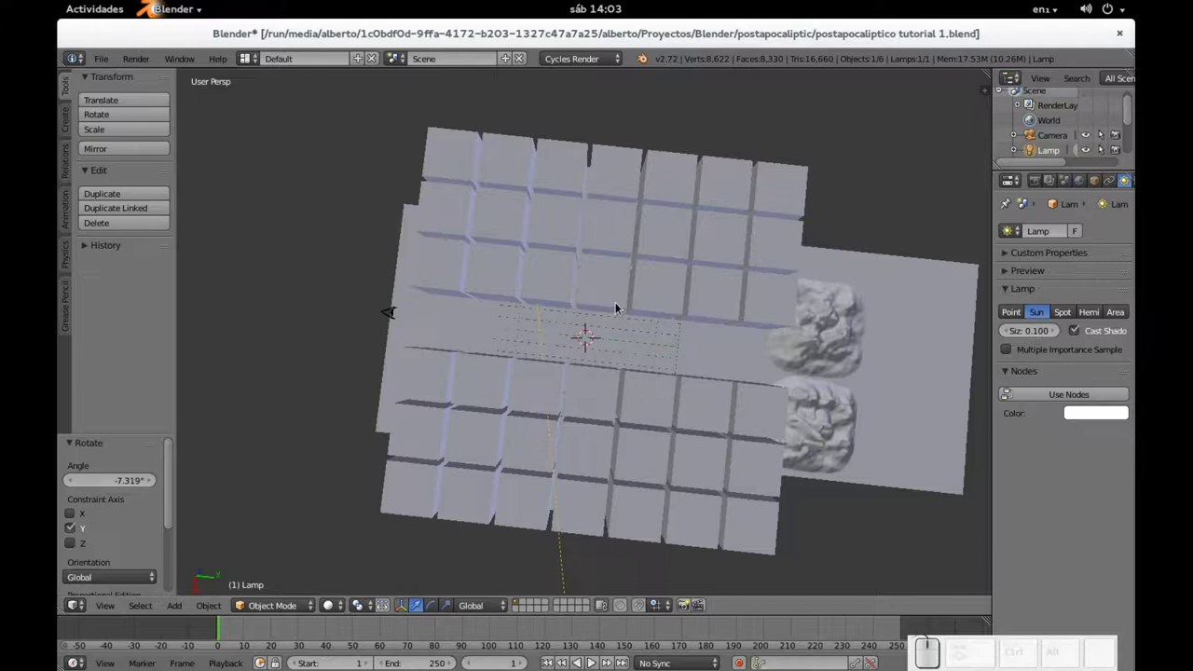
- Select the building block grid and enter Edit Mode on its mesh
{"action": "key", "text": "Tab"}
{"action": "right_click", "coordinate": [595, 284]}
{"action": "key", "text": "Tab"}
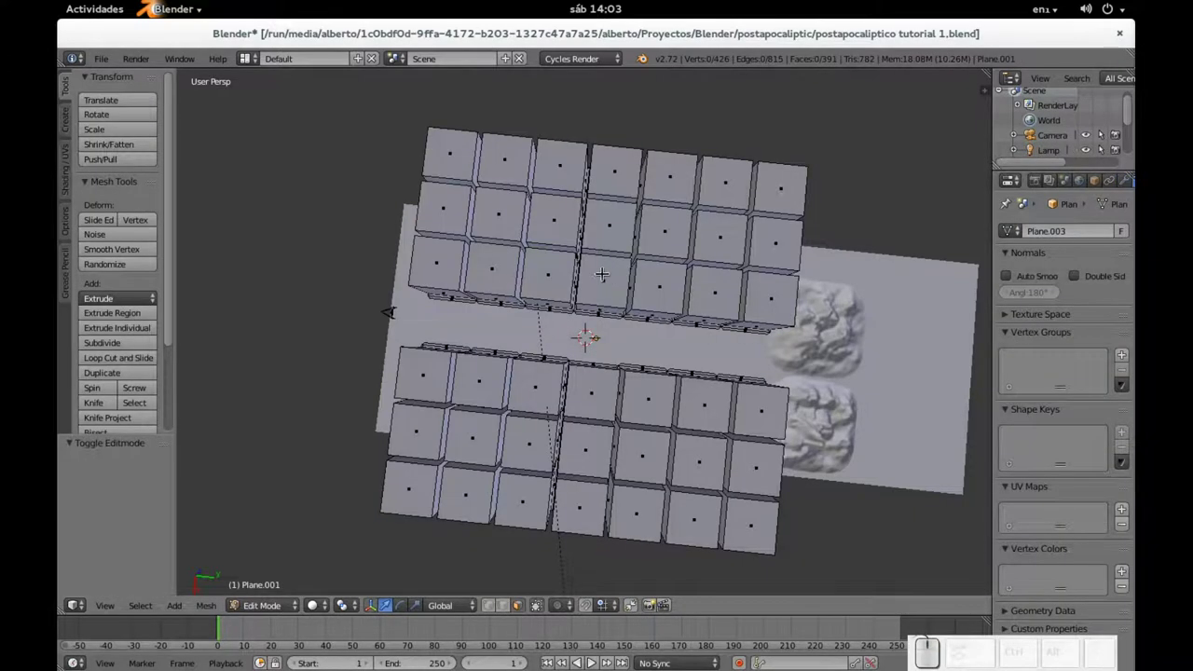
{"action": "key", "text": "c"}
{"action": "key", "text": "Escape"}
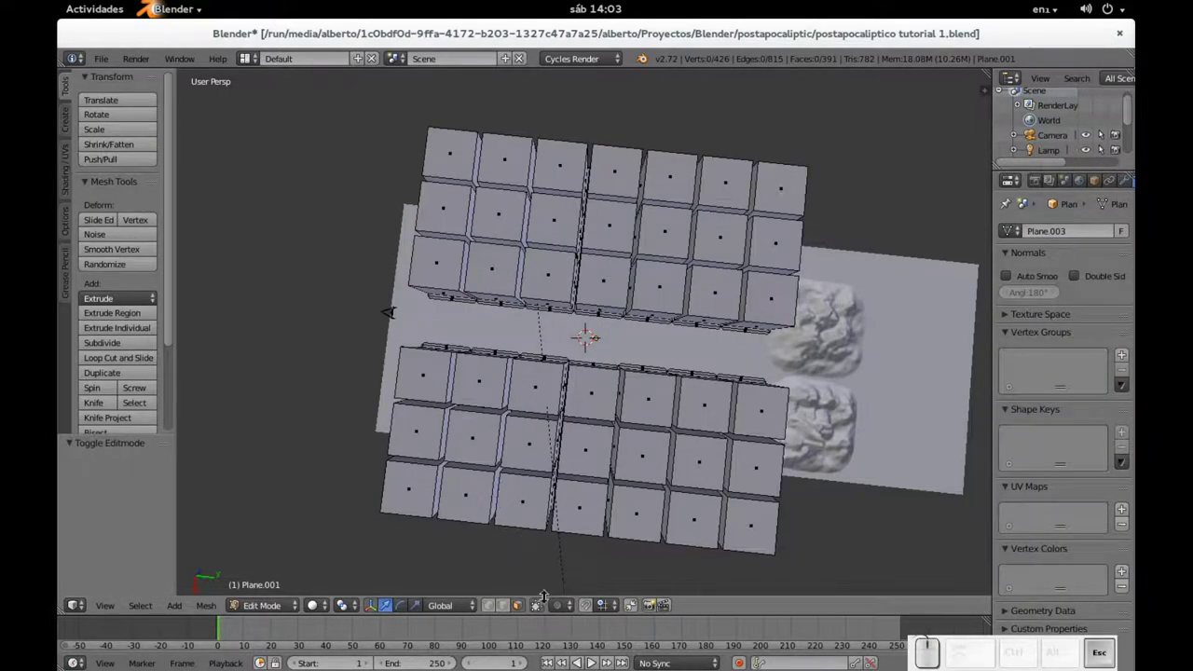
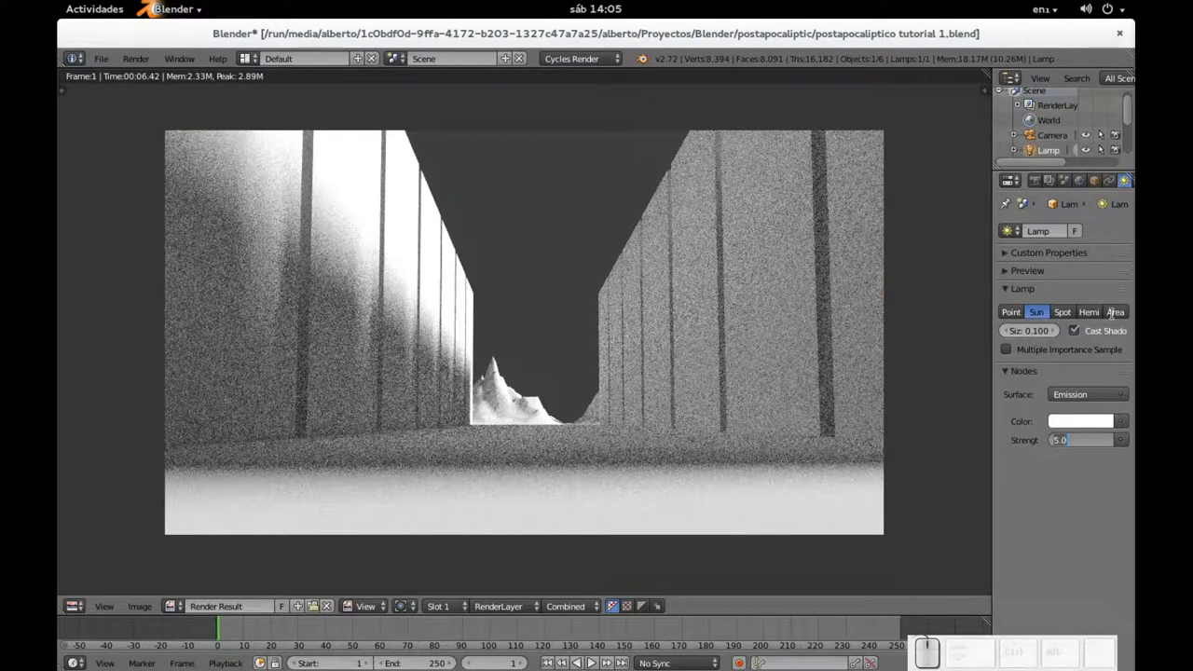
- Lower the sun's emission strength to 3 and render the street
{"action": "key", "text": "KP_3"}
{"action": "key", "text": "KP_Enter"}
{"action": "key", "text": "F12"}
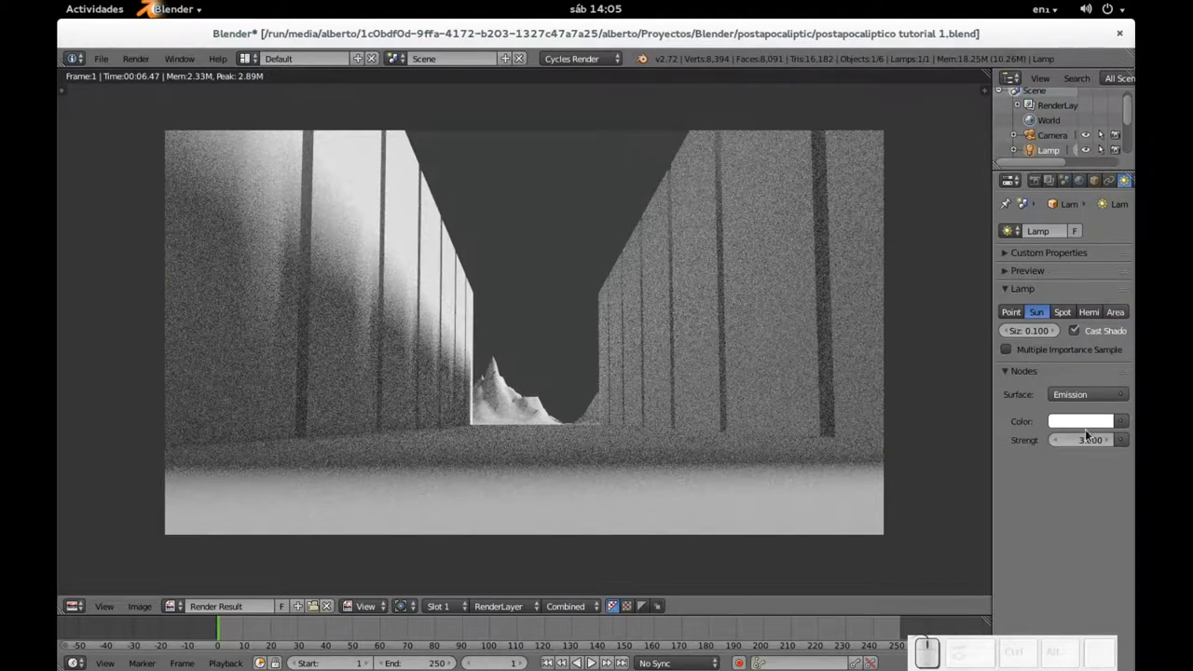
- Lower the sun's strength further to 2 and re-render the street with softer light
{"action": "left_click", "coordinate": [1087, 448]}
{"action": "key", "text": "KP_2"}
{"action": "key", "text": "KP_Enter"}
{"action": "key", "text": "F12"}
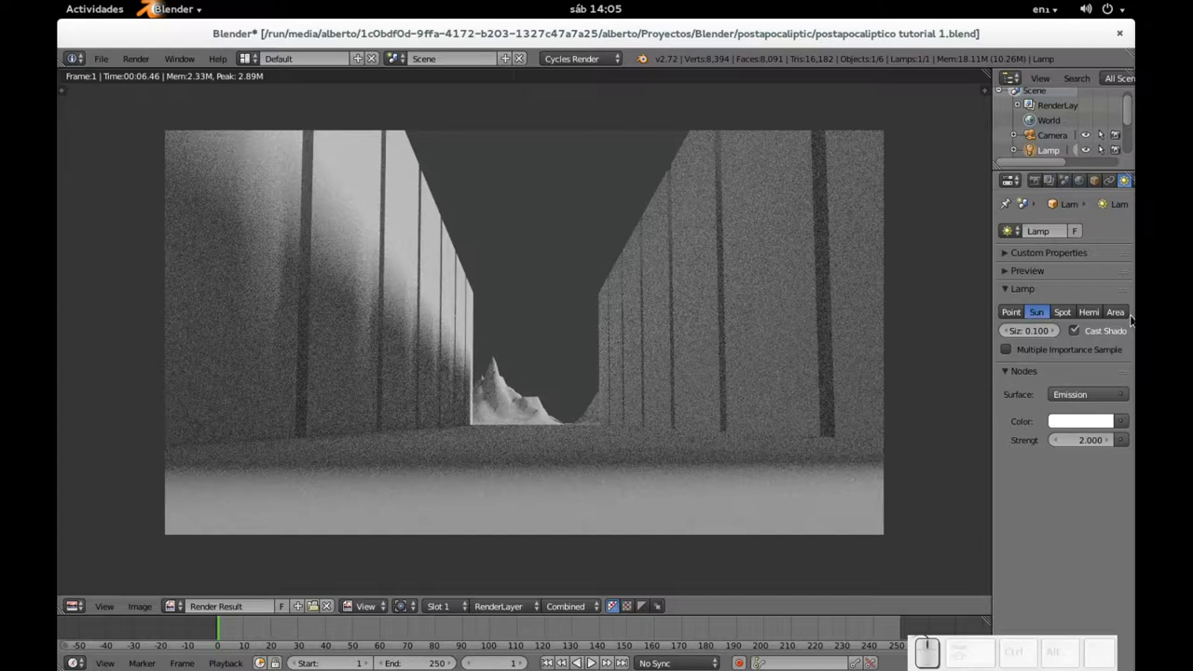
{"action": "key", "text": "Escape"}
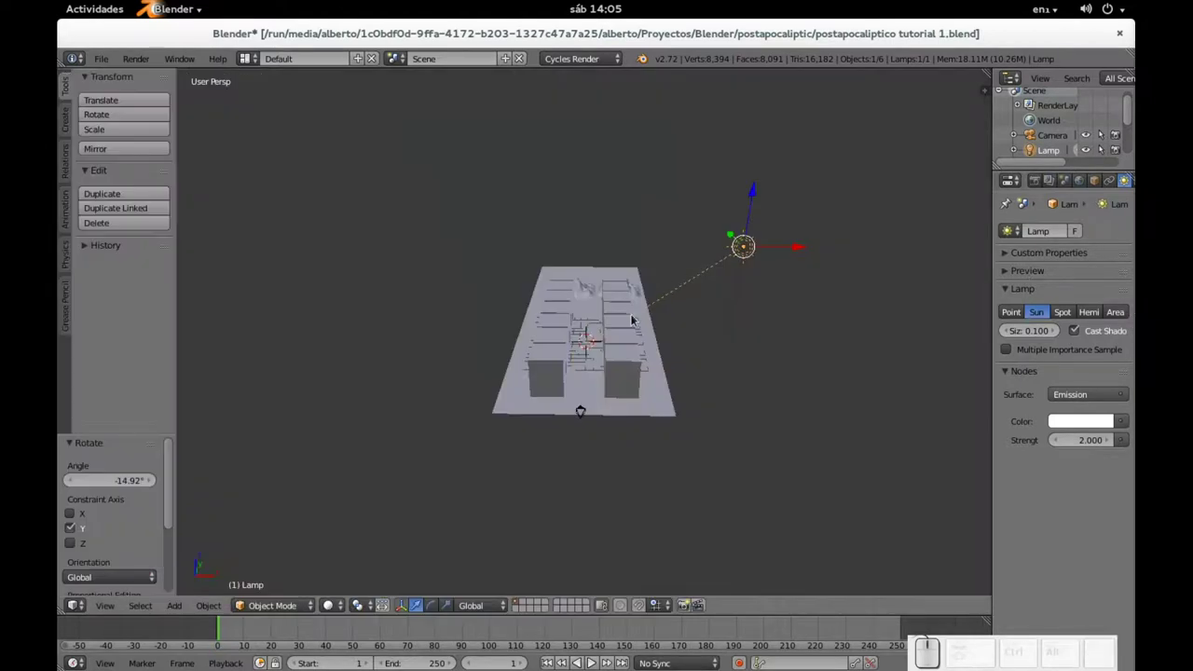
{"action": "key", "text": "KP_0"}
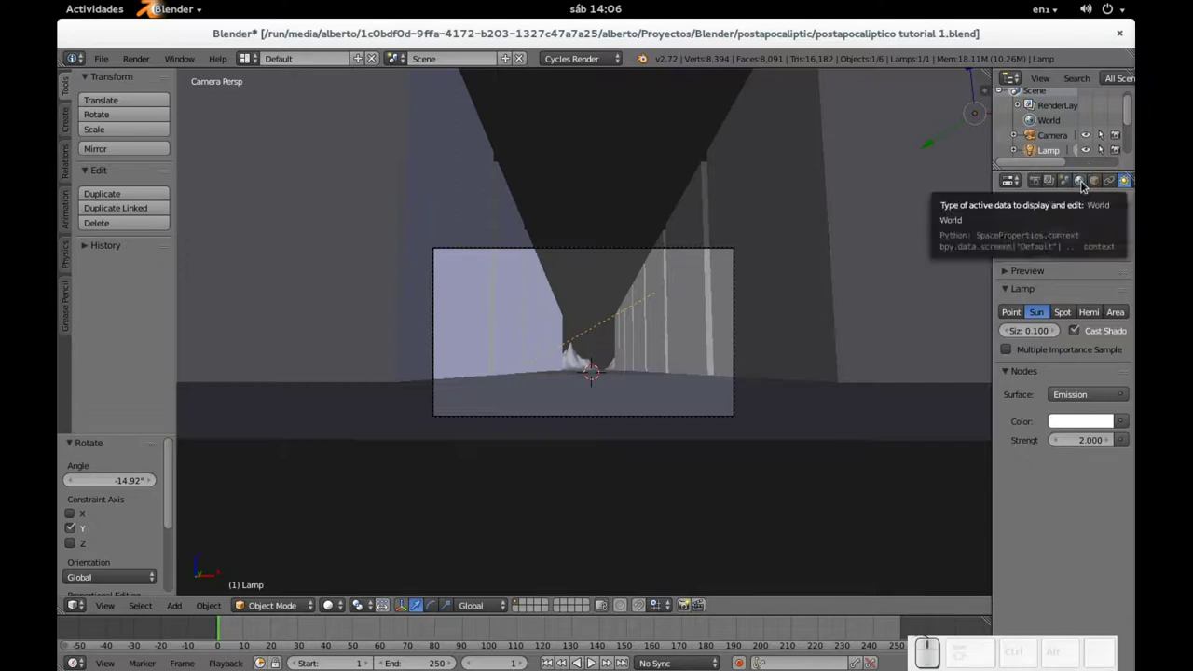
- Enable node-based world shading with an Environment Texture on the background colour and start choosing its image
{"action": "left_click", "coordinate": [1086, 187]}
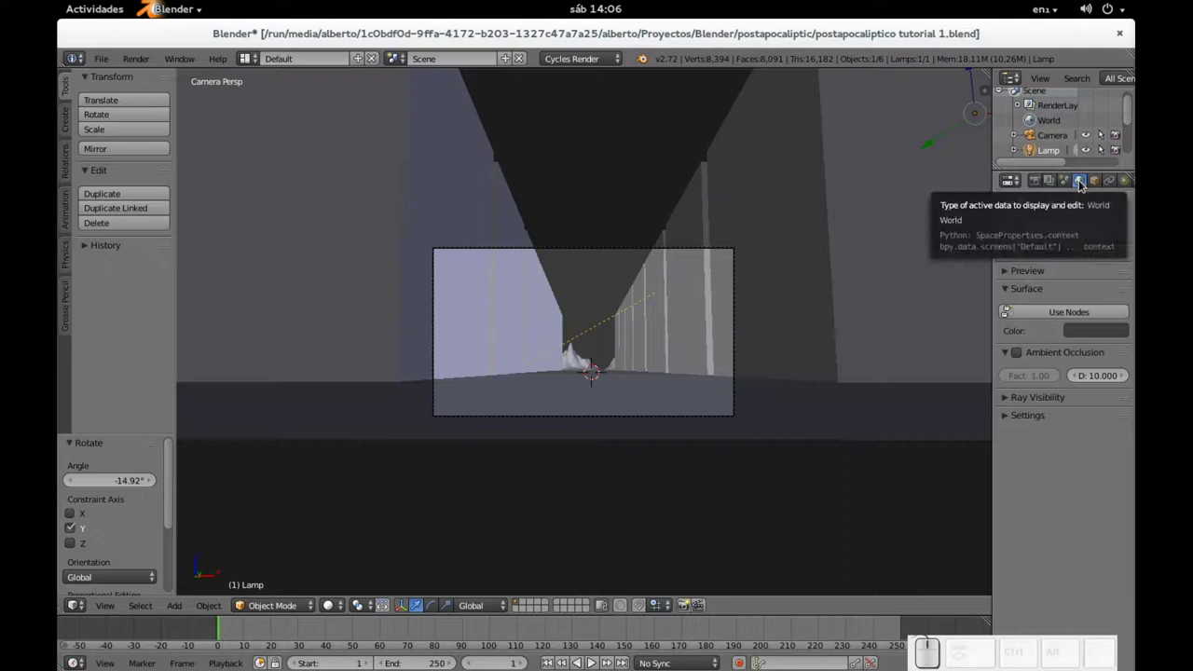
{"action": "left_click", "coordinate": [1063, 313]}
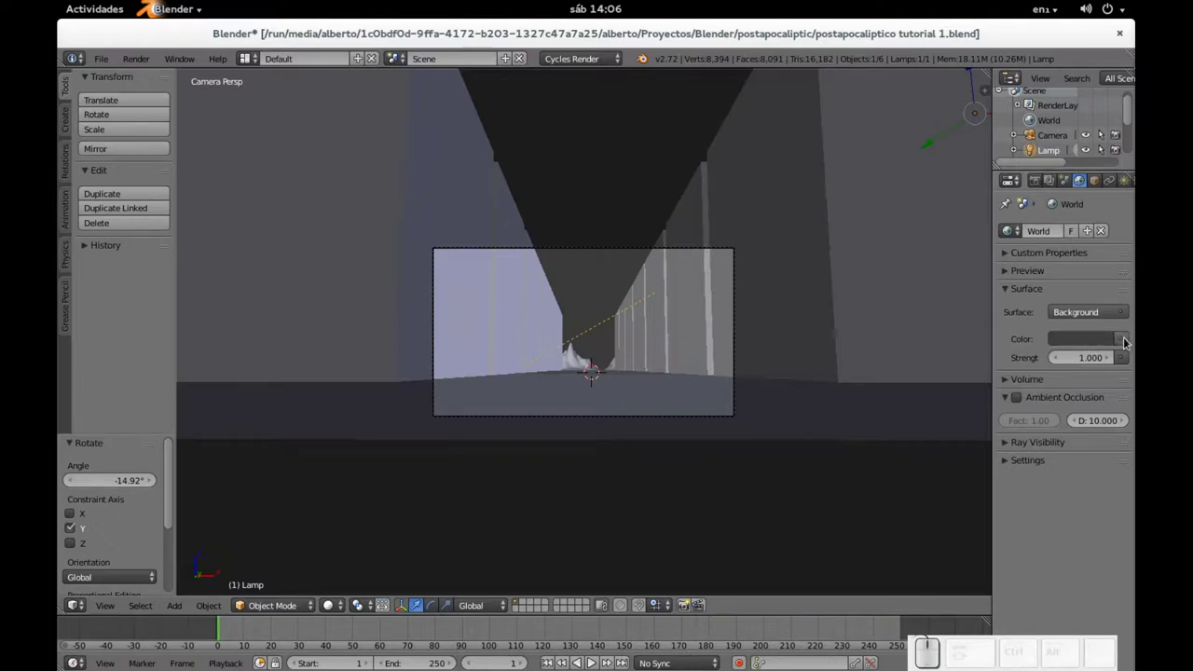
{"action": "left_click", "coordinate": [1128, 344]}
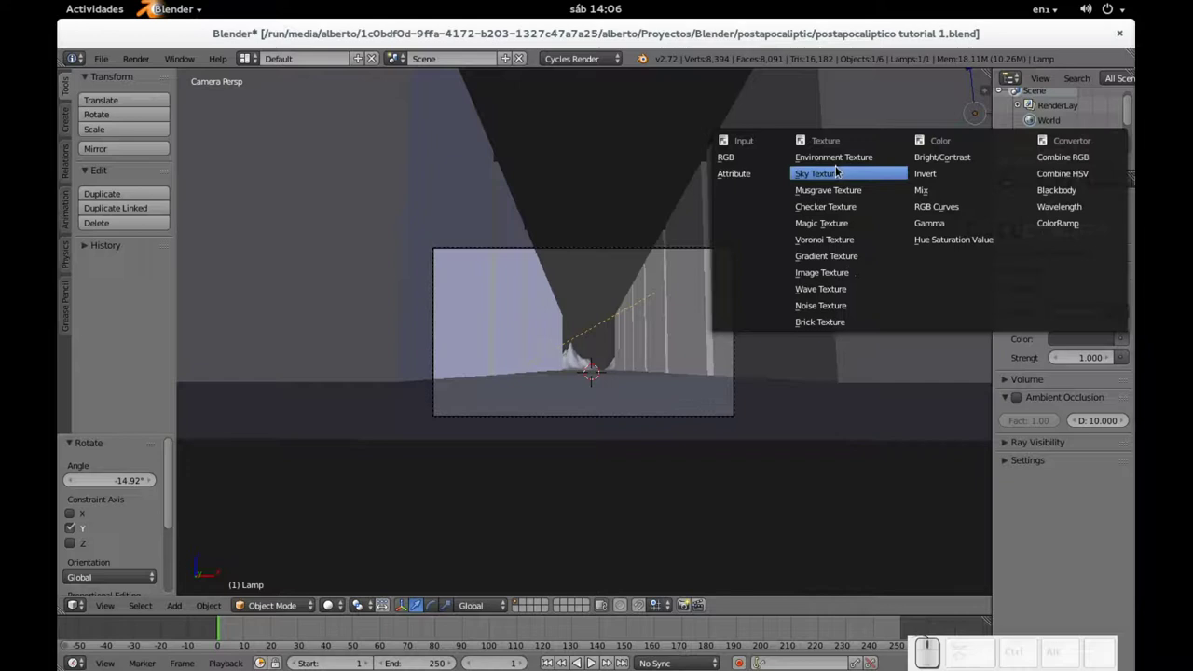
{"action": "left_click", "coordinate": [829, 277]}
{"action": "left_click", "coordinate": [1109, 362]}
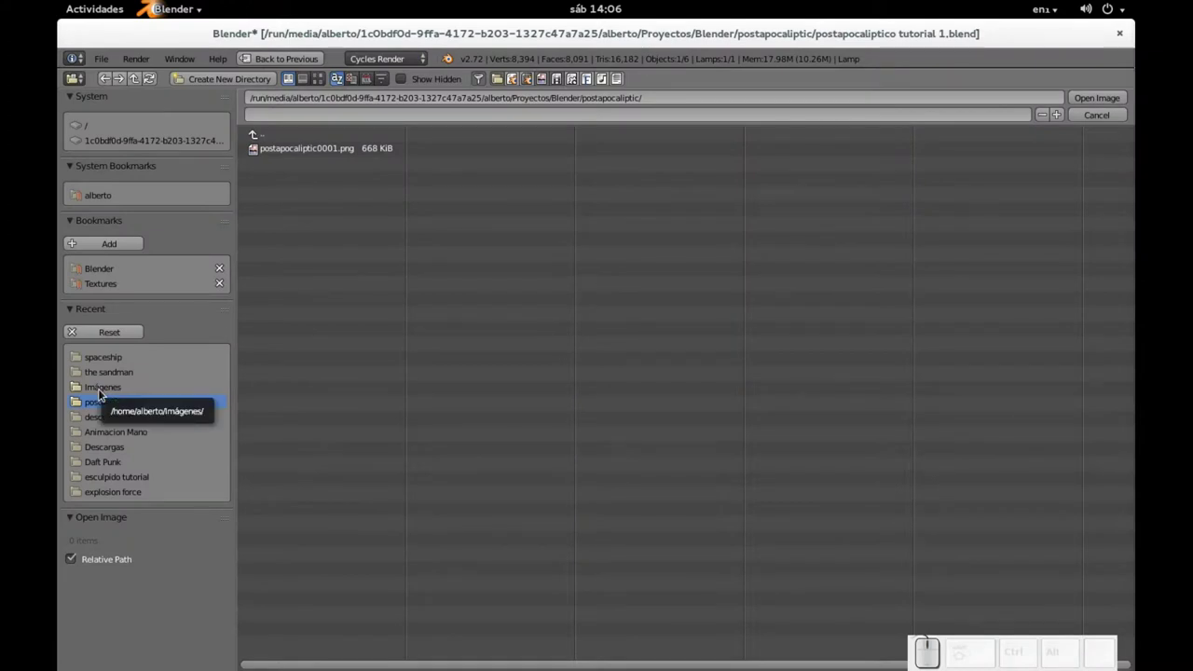
- Navigate from the home folder into Imágenes > Textures in the image browser
{"action": "left_click", "coordinate": [104, 393]}
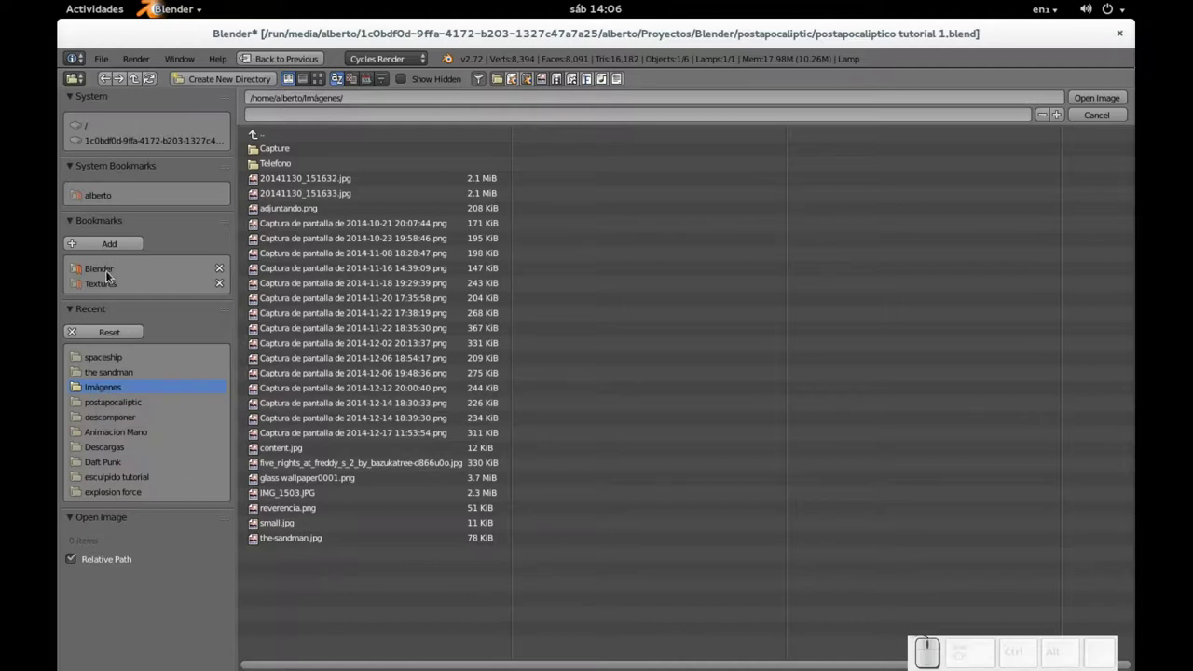
{"action": "left_click", "coordinate": [110, 275]}
{"action": "left_click", "coordinate": [272, 144]}
{"action": "left_click", "coordinate": [272, 140]}
{"action": "left_click", "coordinate": [272, 139]}
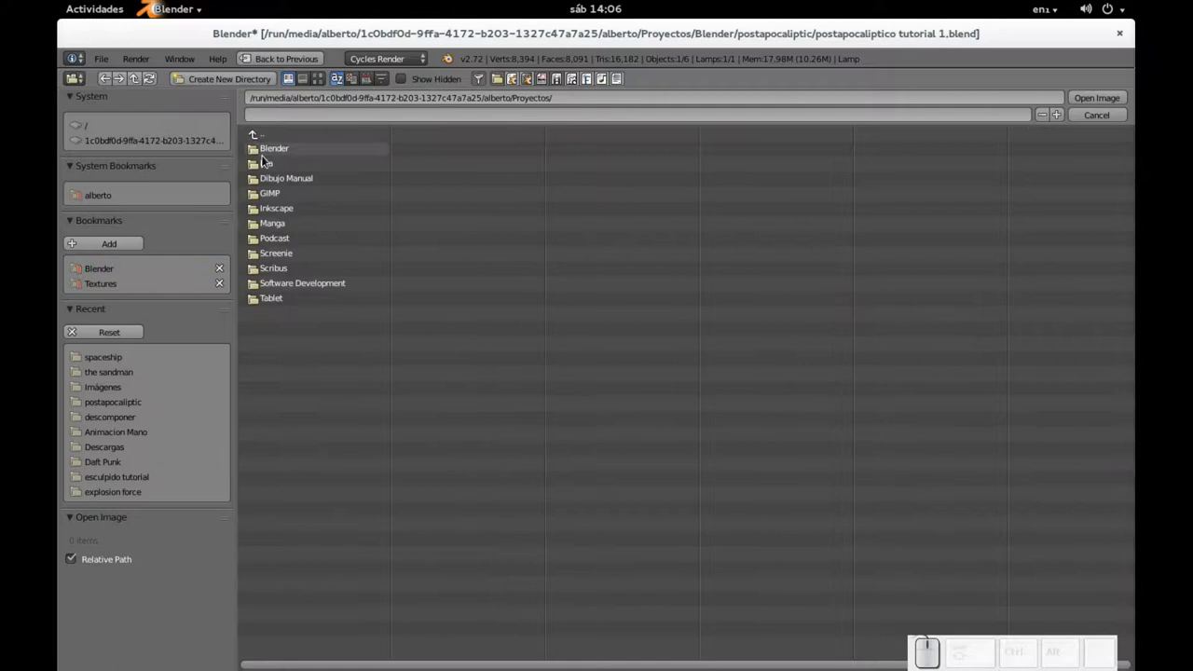
{"action": "left_click", "coordinate": [272, 139]}
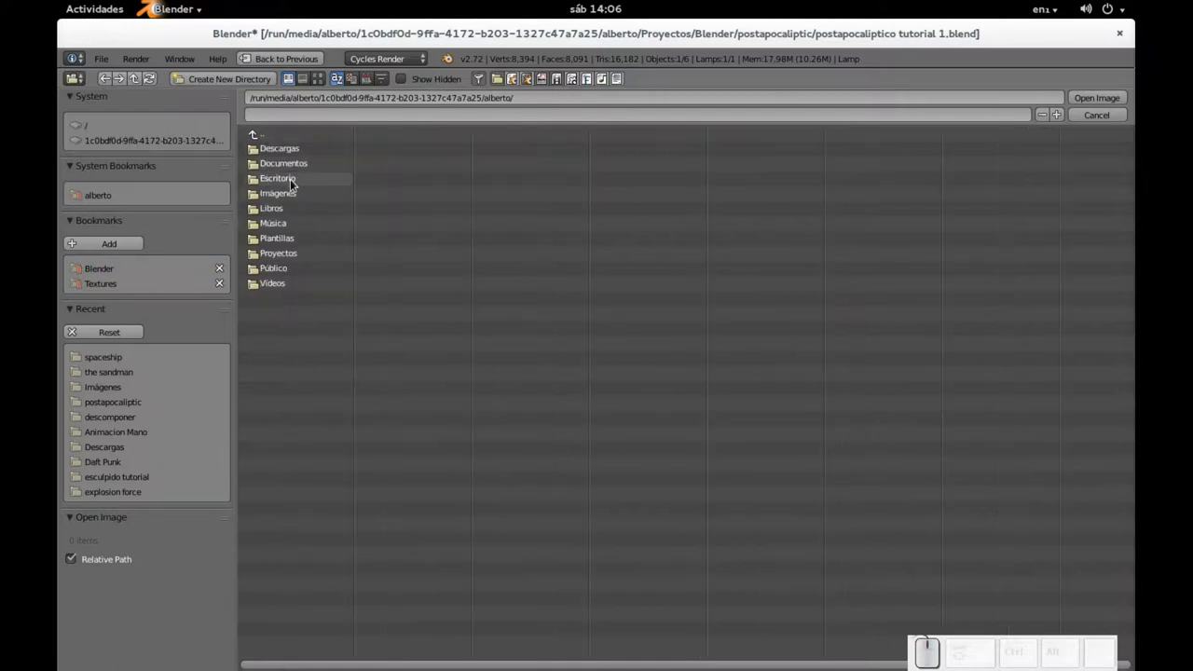
{"action": "left_click", "coordinate": [297, 195]}
{"action": "left_click", "coordinate": [286, 288]}
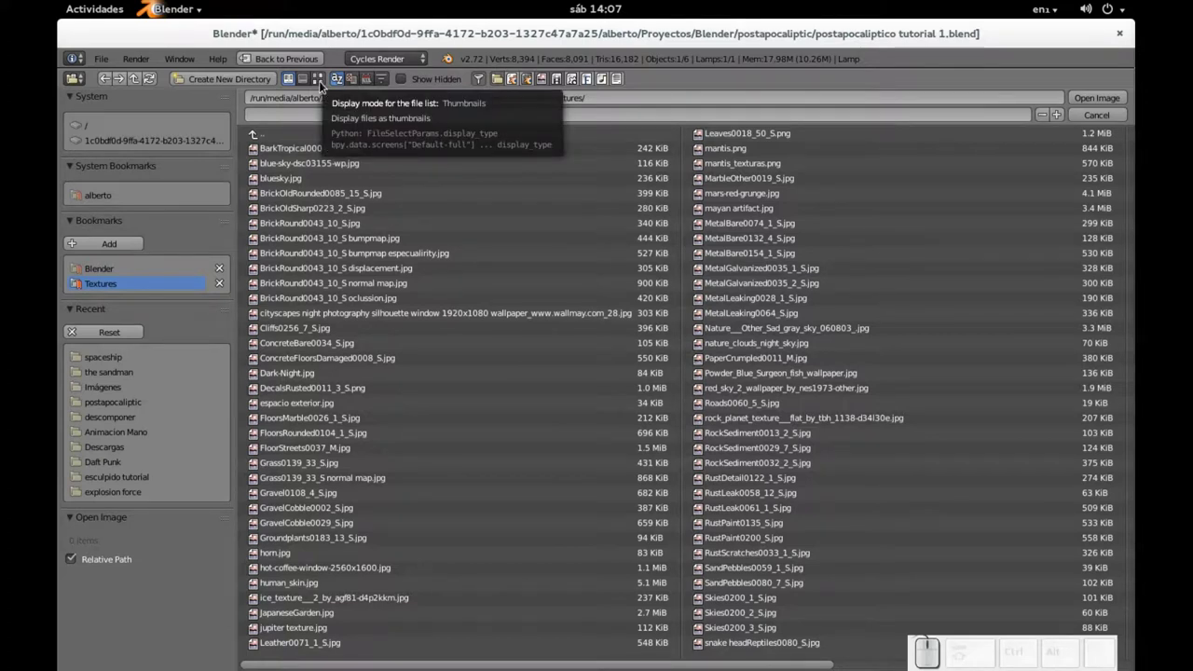
- Show thumbnails and load the gray cloudy sky photo as the world background image
{"action": "left_click", "coordinate": [324, 84]}
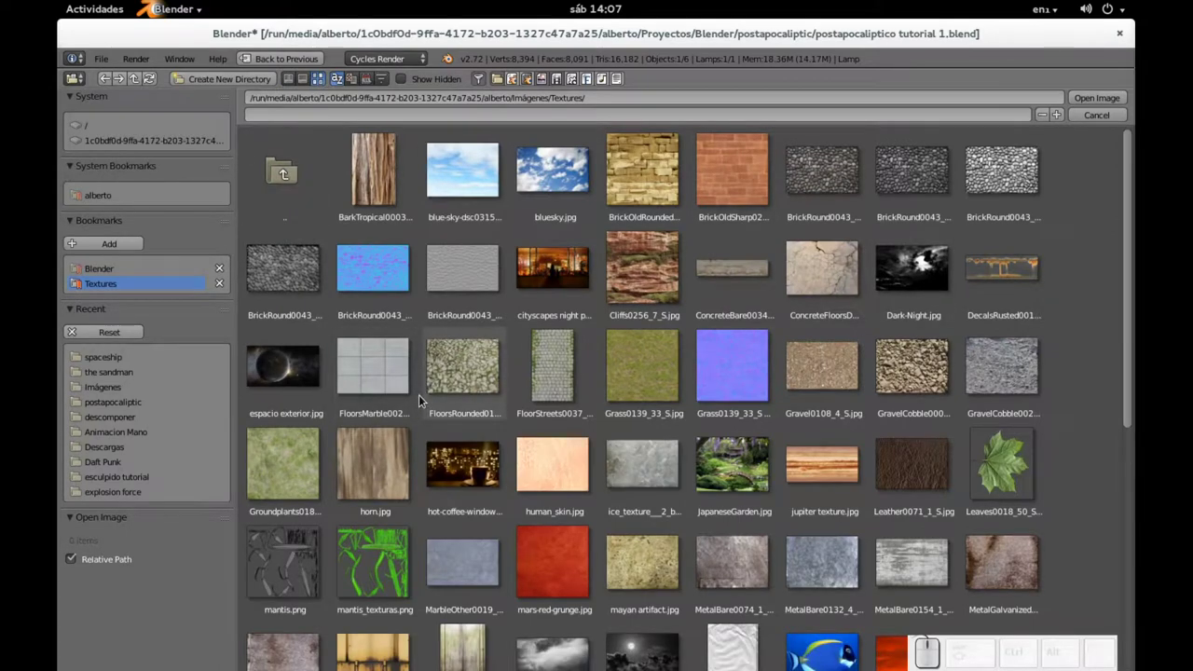
{"action": "scroll", "scroll_direction": "up", "scroll_amount": 3}
{"action": "scroll", "scroll_direction": "down", "scroll_amount": 3}
{"action": "scroll", "scroll_direction": "down", "scroll_amount": 3}
{"action": "left_click", "coordinate": [557, 435]}
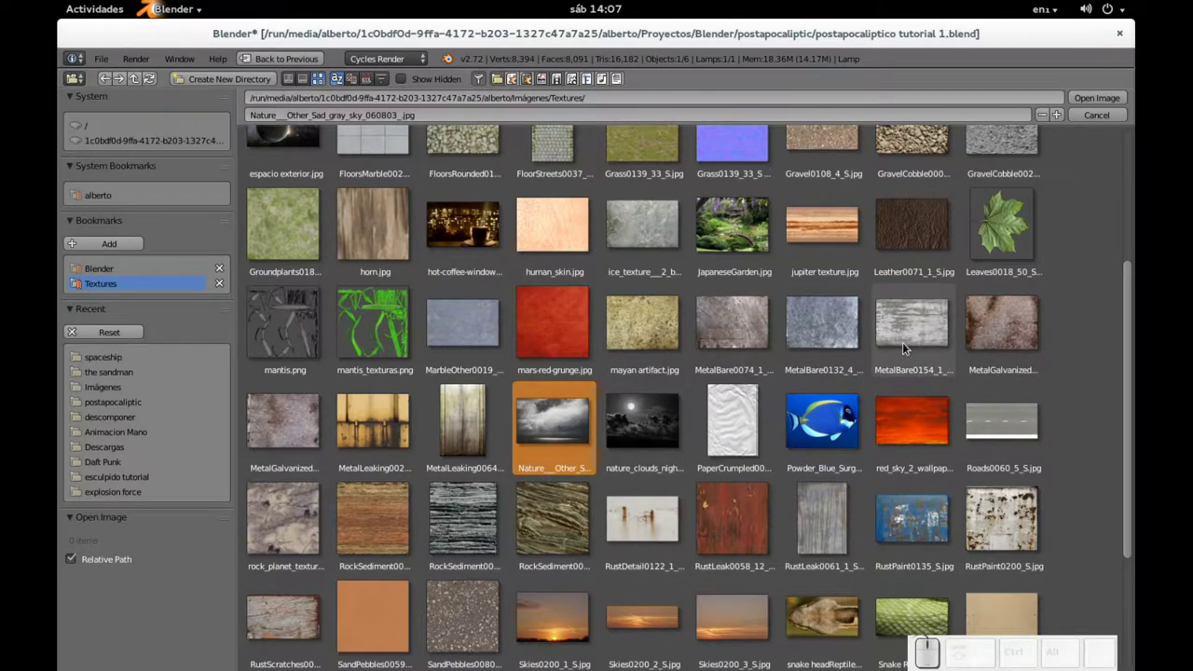
{"action": "left_click", "coordinate": [1090, 105]}
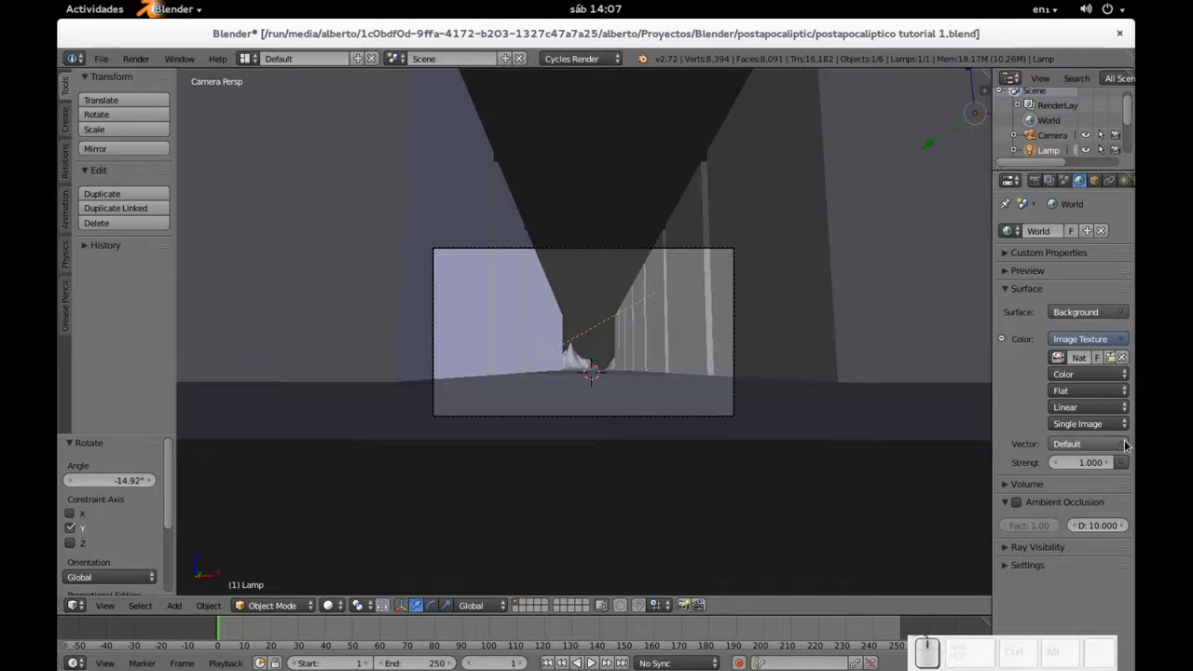
- Render the street scene with Cycles to check the sky-texture world background
{"action": "left_click", "coordinate": [1130, 446]}
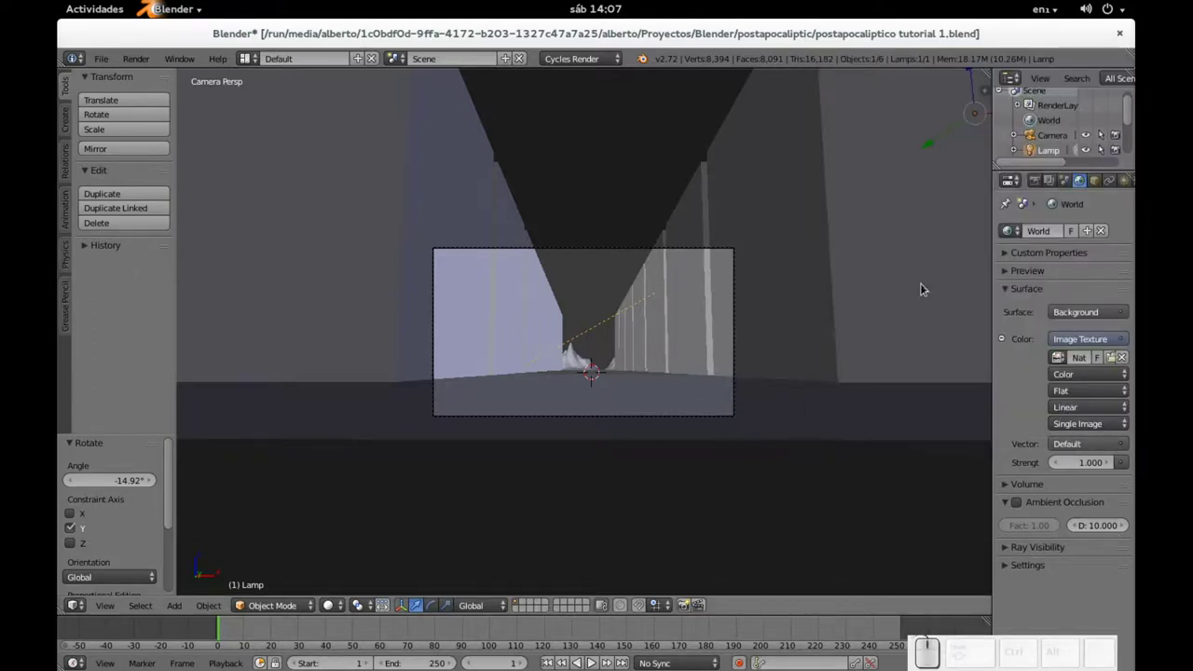
{"action": "key", "text": "F12"}
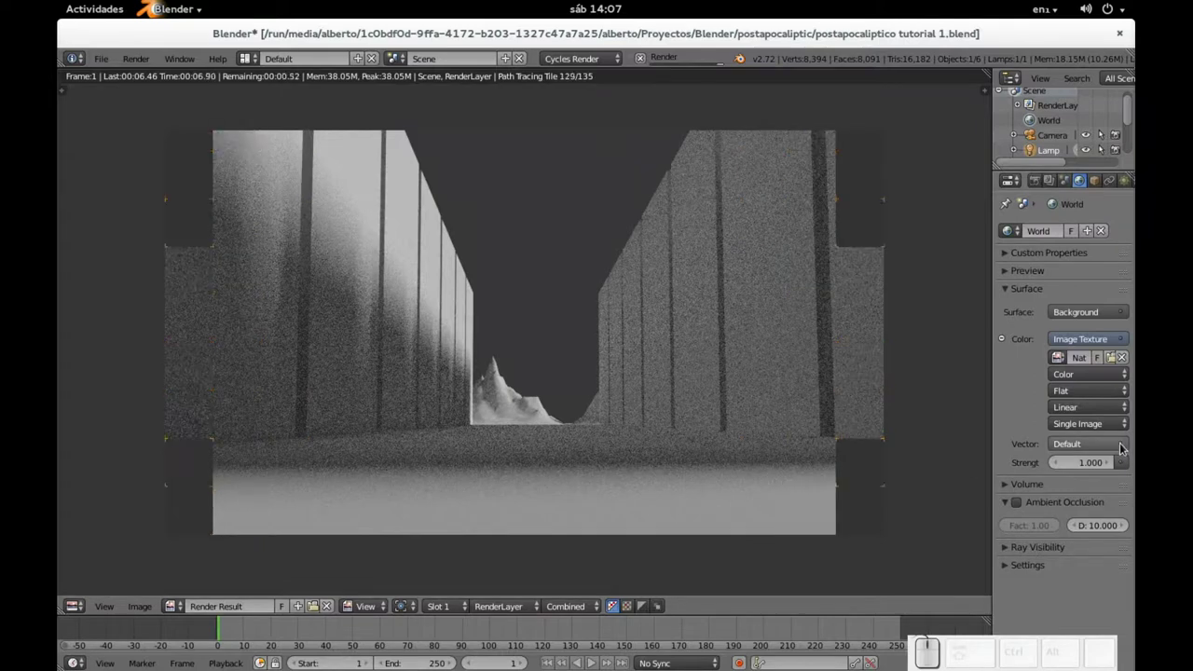
- Feed Window texture coordinates into the sky image and re-render the street
{"action": "left_click", "coordinate": [1125, 448]}
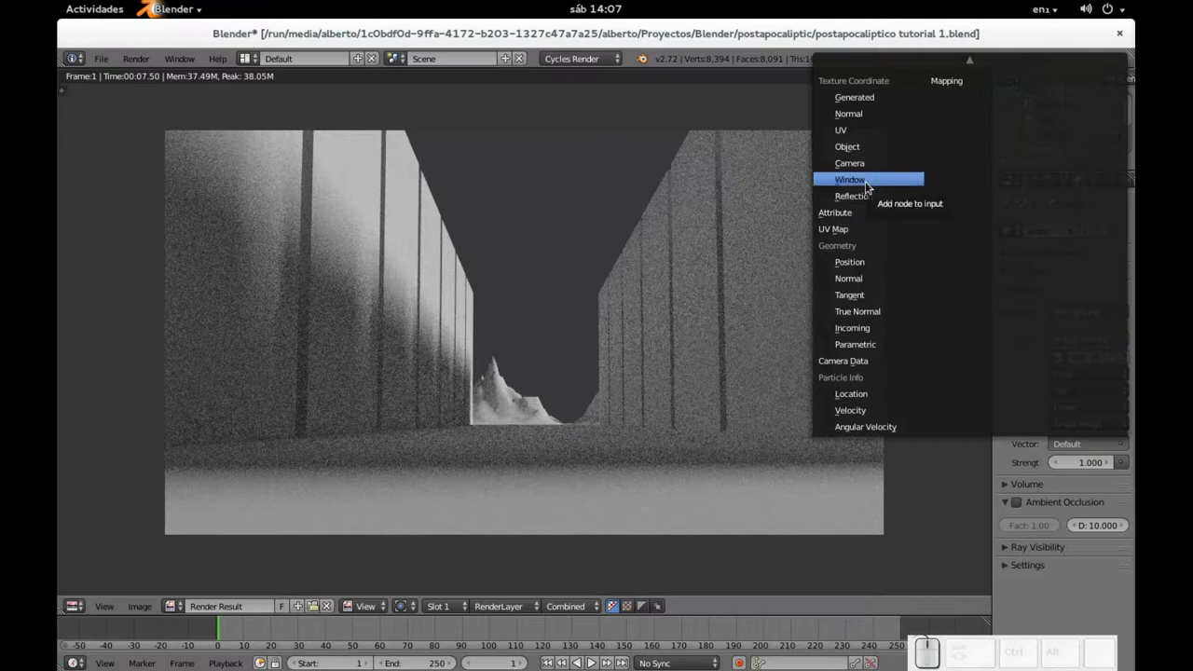
{"action": "left_click", "coordinate": [870, 186]}
{"action": "key", "text": "F12"}
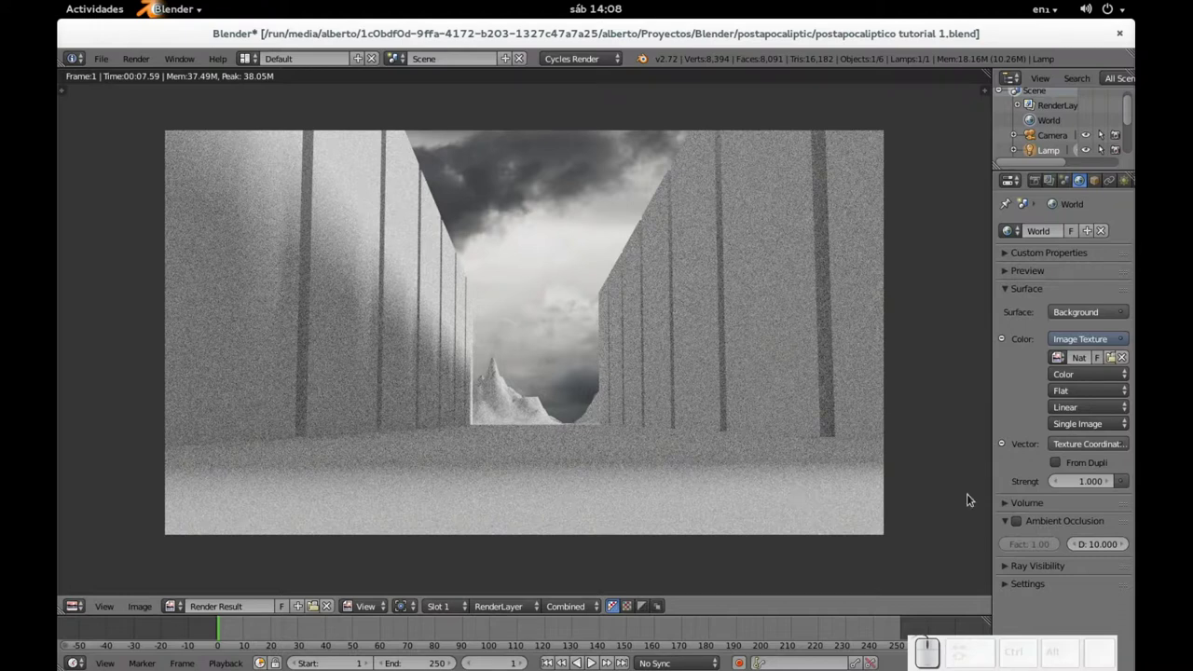
{"action": "left_click", "coordinate": [1022, 526]}
{"action": "key", "text": "F12"}
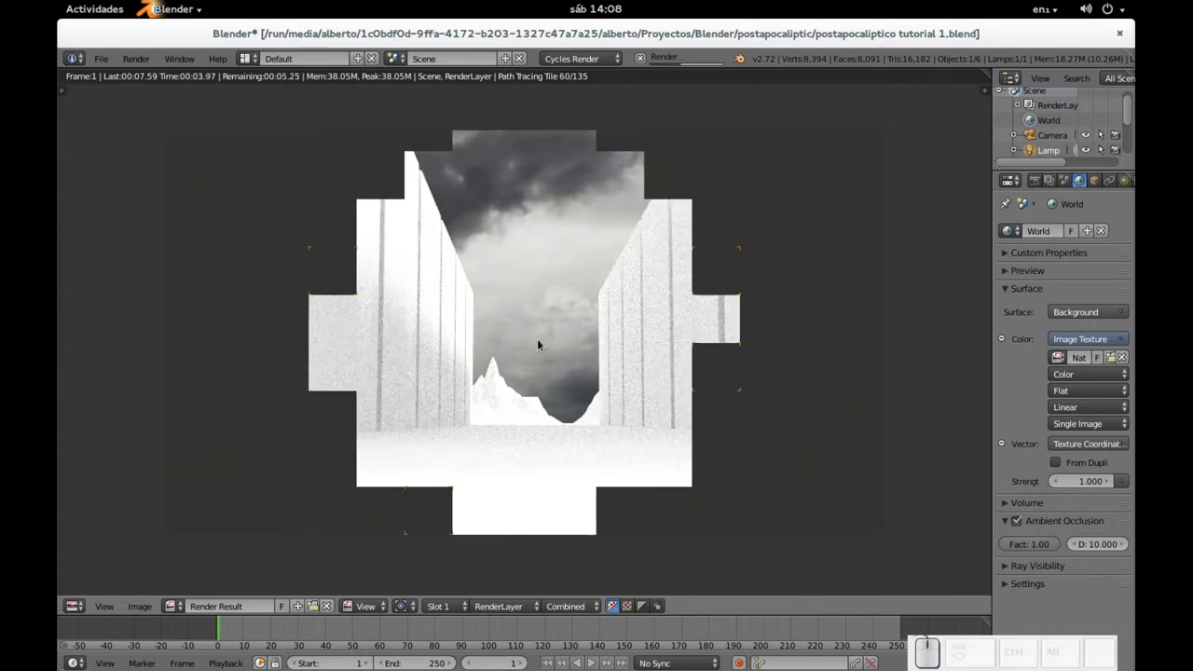
{"action": "left_click", "coordinate": [1020, 525]}
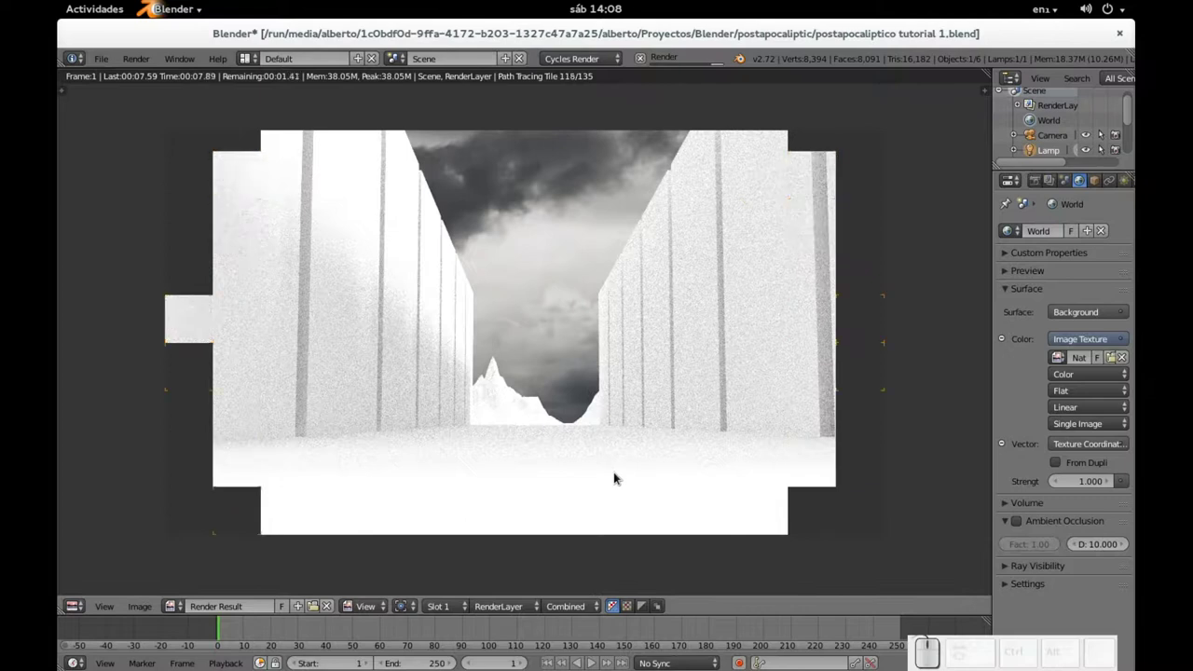
{"action": "key", "text": "F12"}
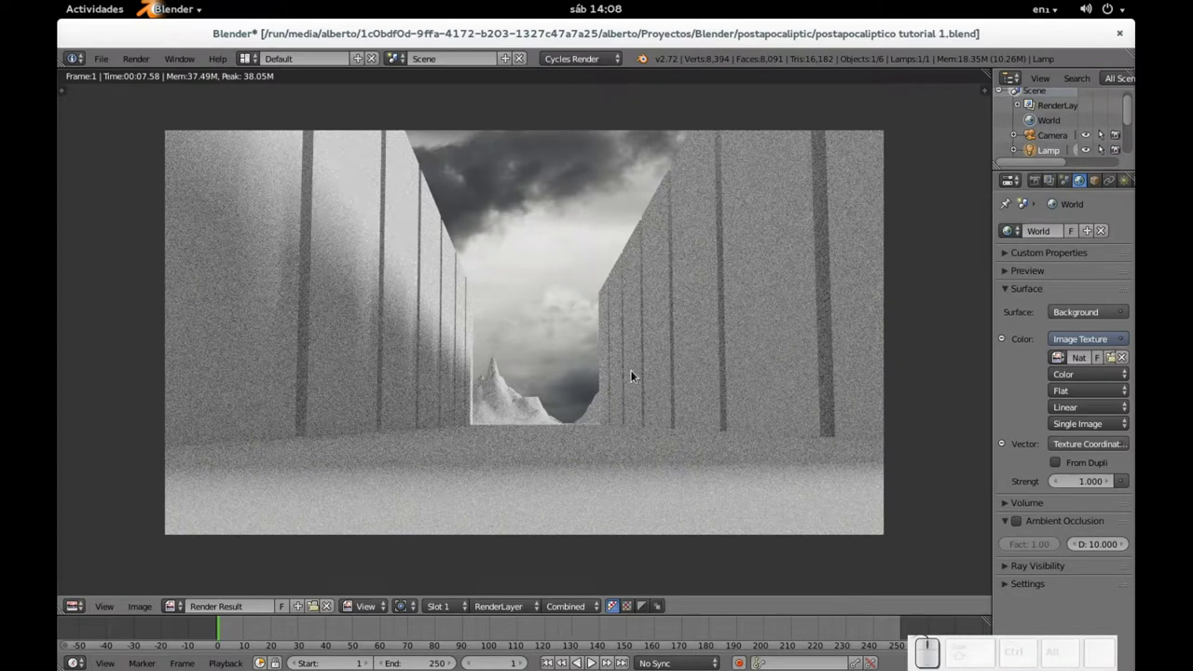
{"action": "key", "text": "Escape"}
- Select both building rows from above and move them 4.014 units along Y
{"action": "middle_click", "coordinate": [1007, 500]}
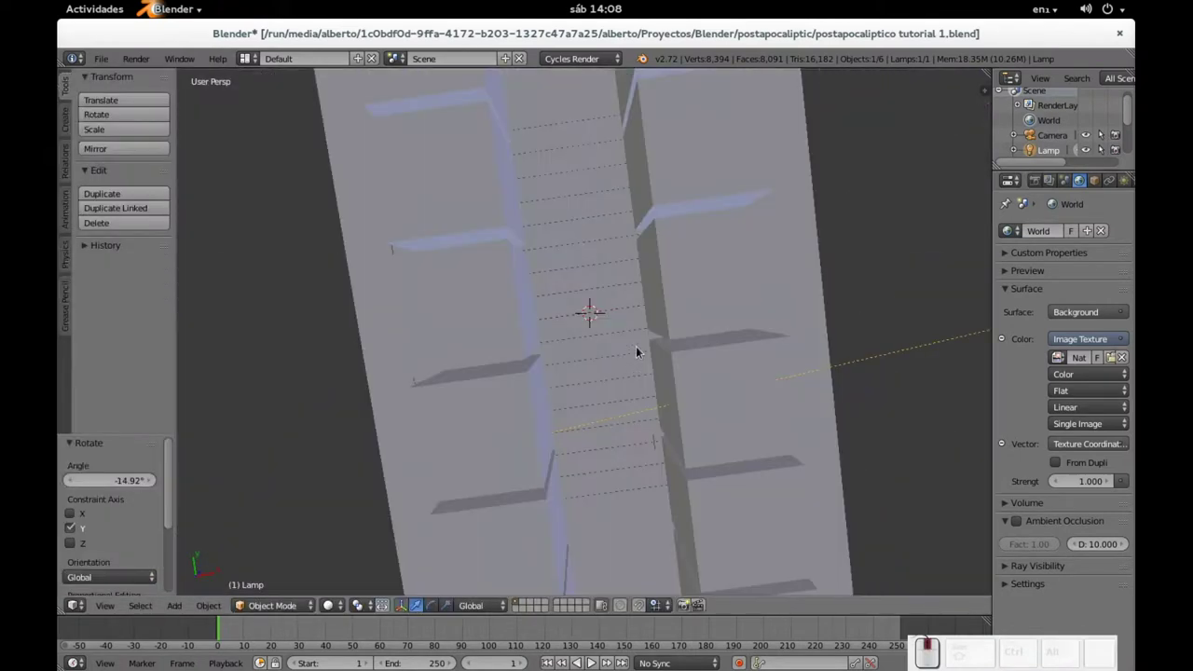
{"action": "scroll", "scroll_direction": "up", "scroll_amount": 3}
{"action": "scroll", "scroll_direction": "down", "scroll_amount": 3}
{"action": "scroll", "scroll_direction": "down", "scroll_amount": 3}
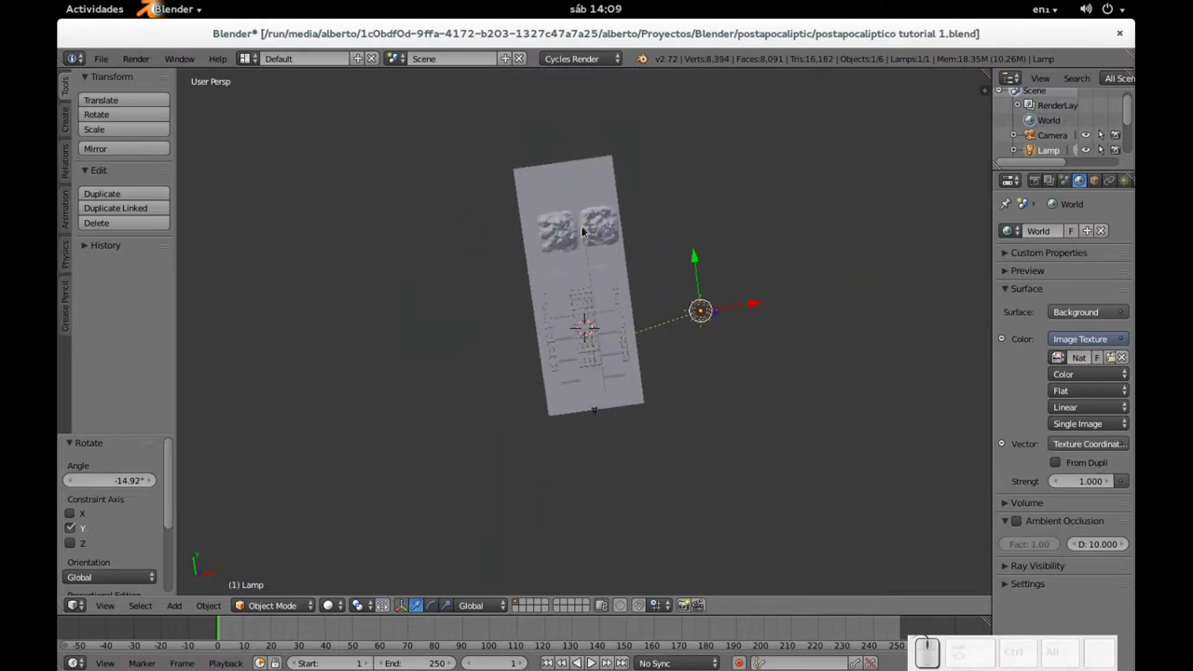
{"action": "right_click", "coordinate": [1007, 500]}
{"action": "right_click", "coordinate": [1007, 500]}
{"action": "left_click", "coordinate": [1007, 501]}
{"action": "middle_click", "coordinate": [1007, 501]}
{"action": "right_click", "coordinate": [1007, 501]}
{"action": "left_click_drag", "start_coordinate": [582, 273], "coordinate": [579, 256]}
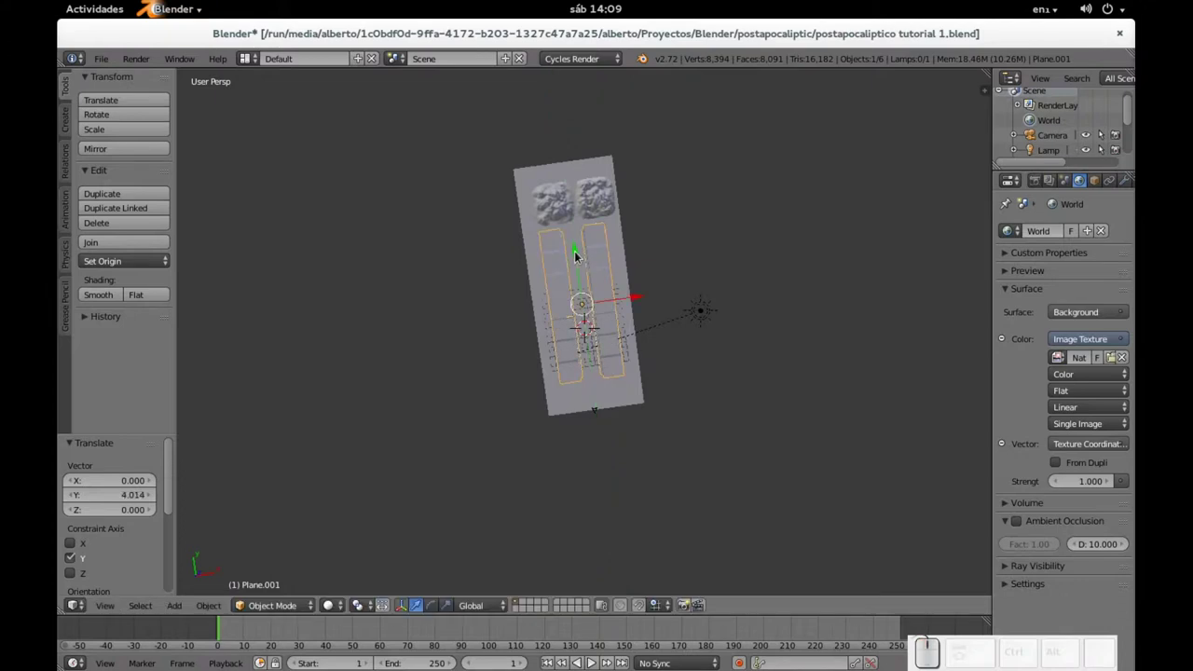
- Look through the camera and render the street with the moved buildings
{"action": "key", "text": "KP_0"}
{"action": "scroll", "scroll_direction": "up", "scroll_amount": 3}
{"action": "key", "text": "F12"}
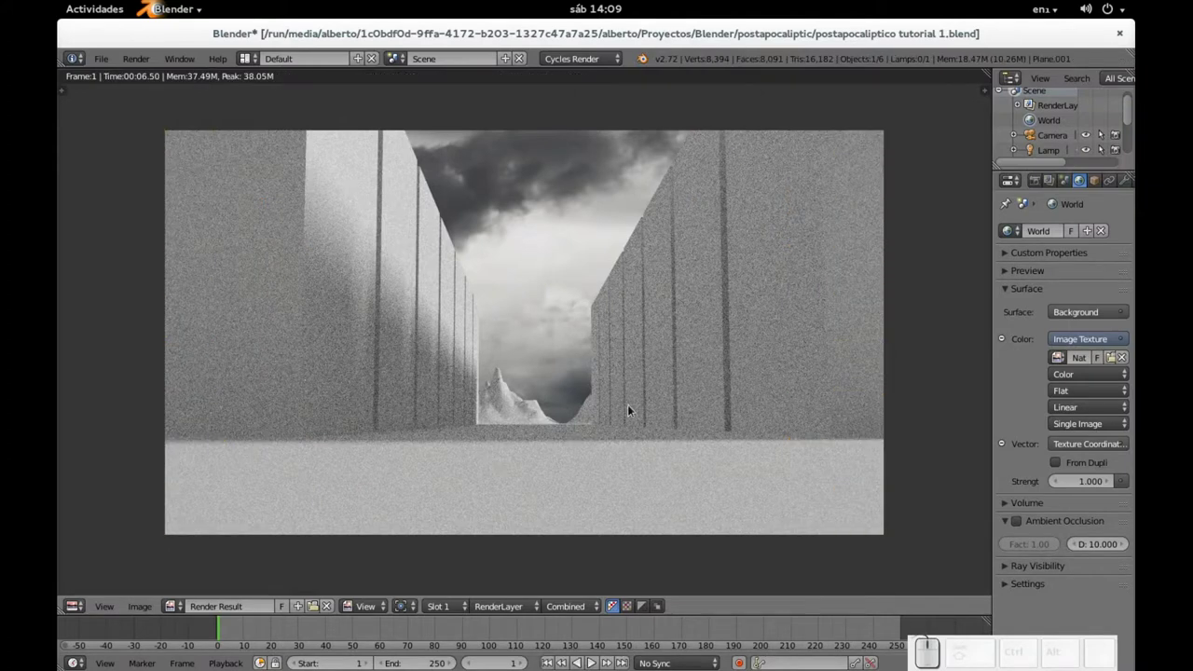
{"action": "key", "text": "Escape"}
{"action": "scroll", "scroll_direction": "down", "scroll_amount": 3}
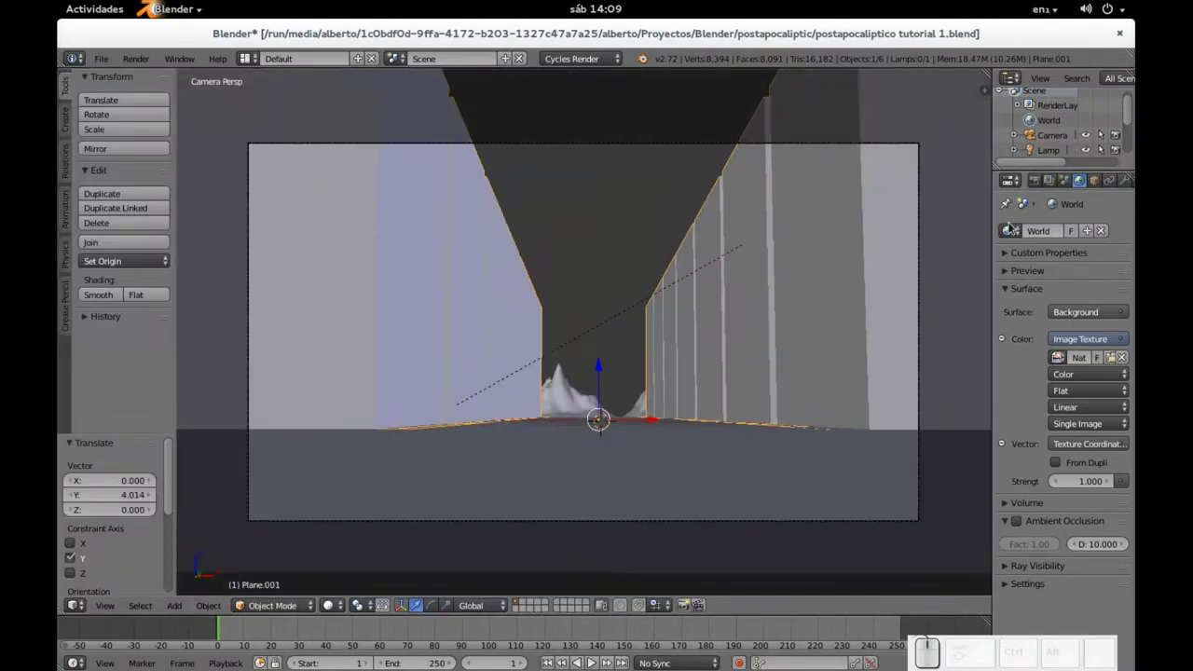
- Select the camera, show its lens settings and render the street shot again
{"action": "right_click", "coordinate": [633, 150]}
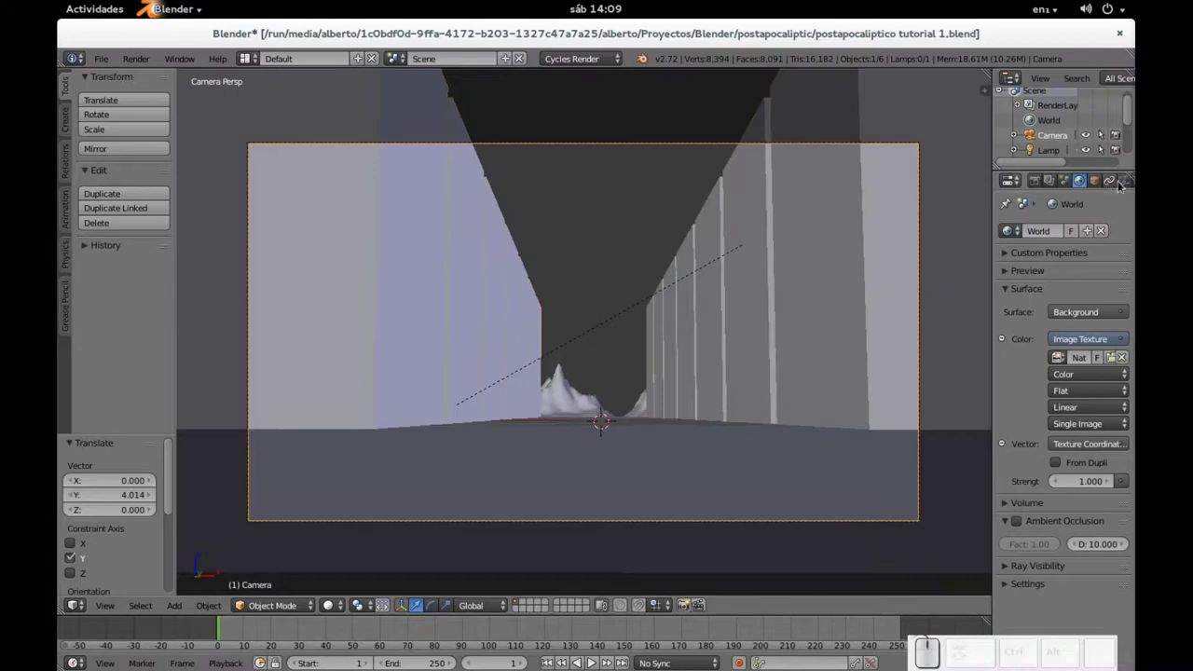
{"action": "left_click", "coordinate": [1130, 184]}
{"action": "scroll", "scroll_direction": "down", "scroll_amount": 3}
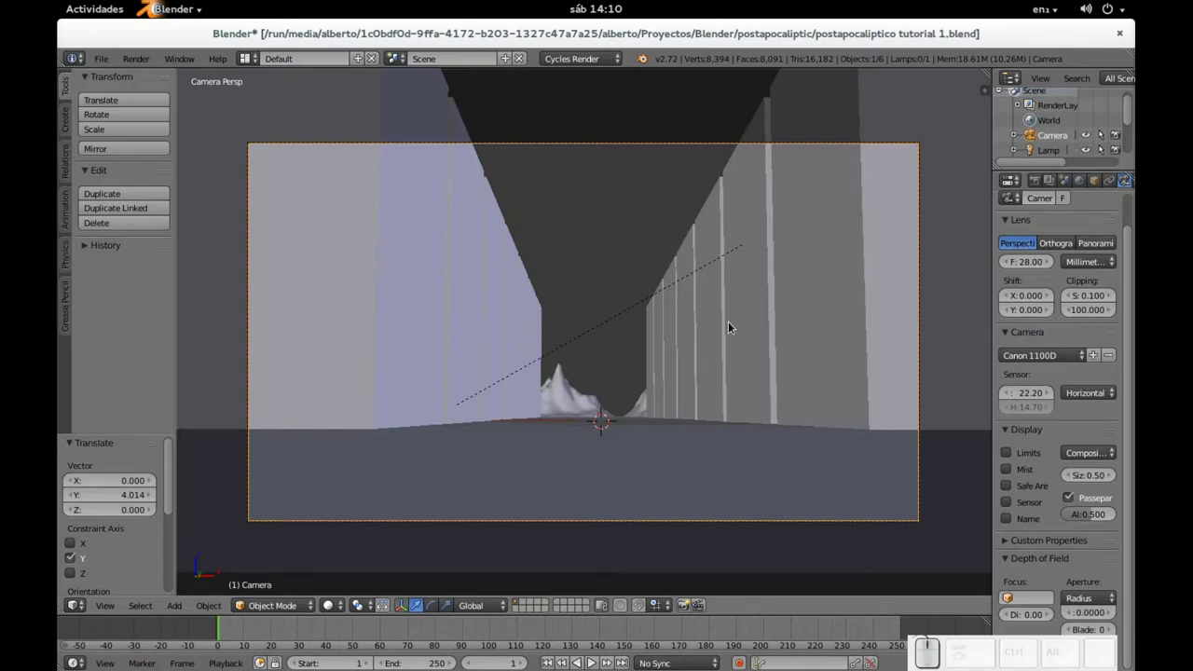
{"action": "key", "text": "F12"}
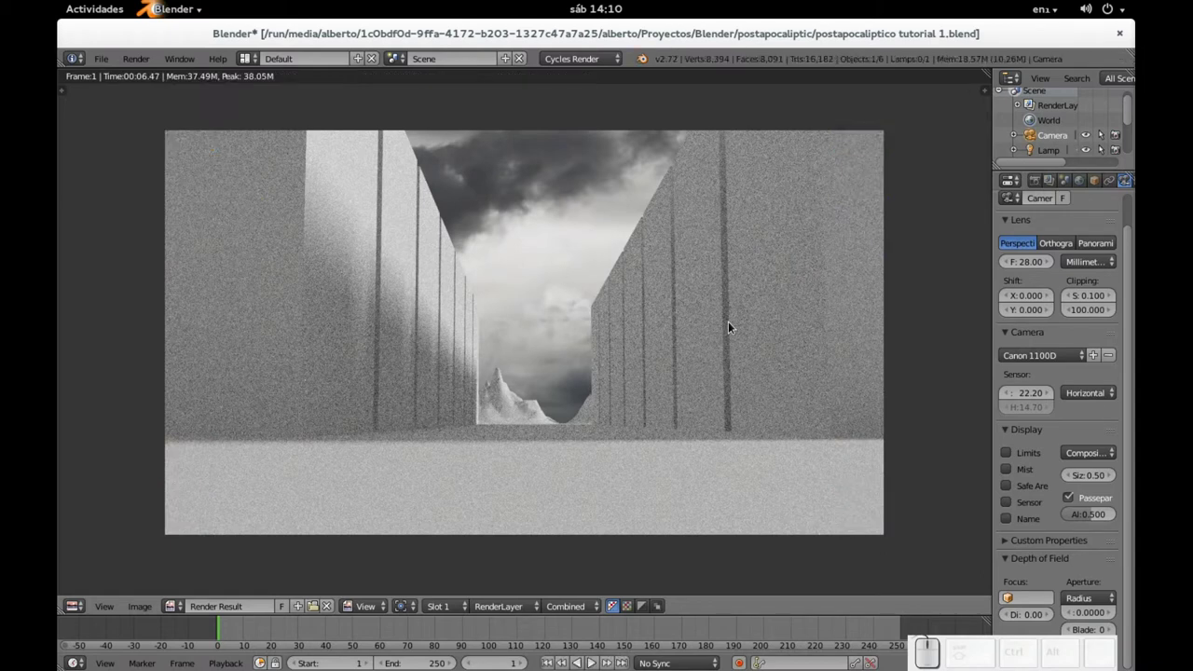
{"action": "key", "text": "Escape"}
- Stretch the selected building blocks 1.208 times along the Y axis
{"action": "middle_click", "coordinate": [535, 467]}
{"action": "scroll", "scroll_direction": "down", "scroll_amount": 3}
{"action": "right_click", "coordinate": [516, 459]}
{"action": "right_click", "coordinate": [516, 429]}
{"action": "left_click_drag", "start_coordinate": [782, 393], "coordinate": [688, 290]}
{"action": "left_click_drag", "start_coordinate": [683, 256], "coordinate": [672, 267]}
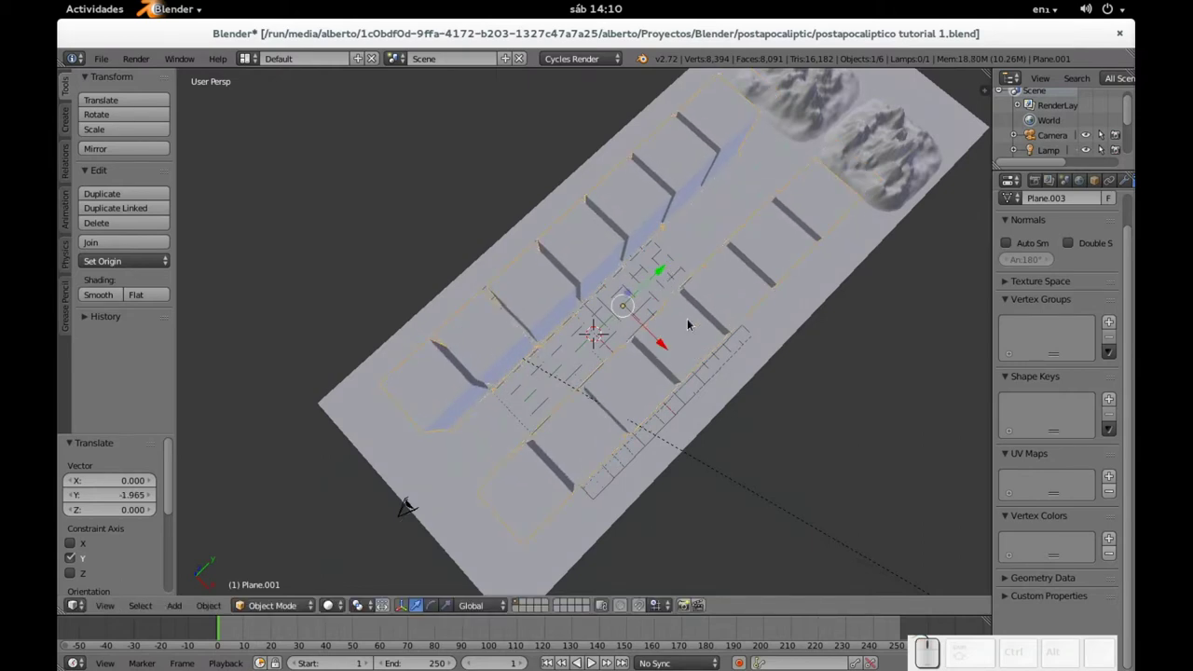
{"action": "key", "text": "s"}
{"action": "key", "text": "y"}
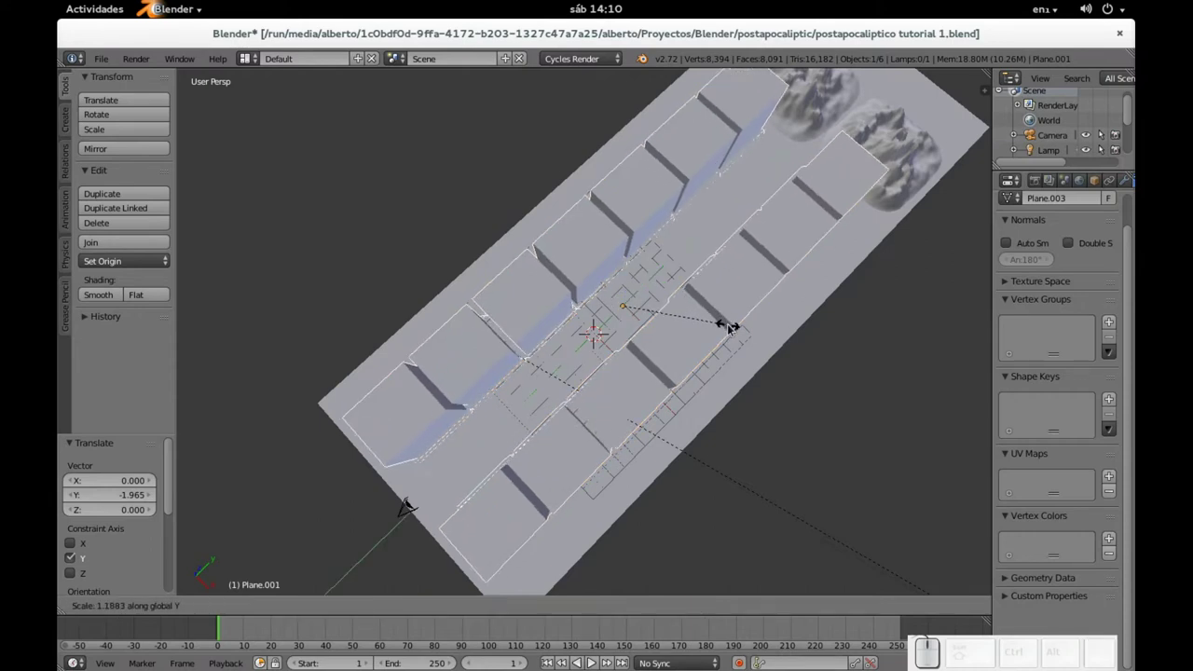
{"action": "left_click", "coordinate": [734, 329]}
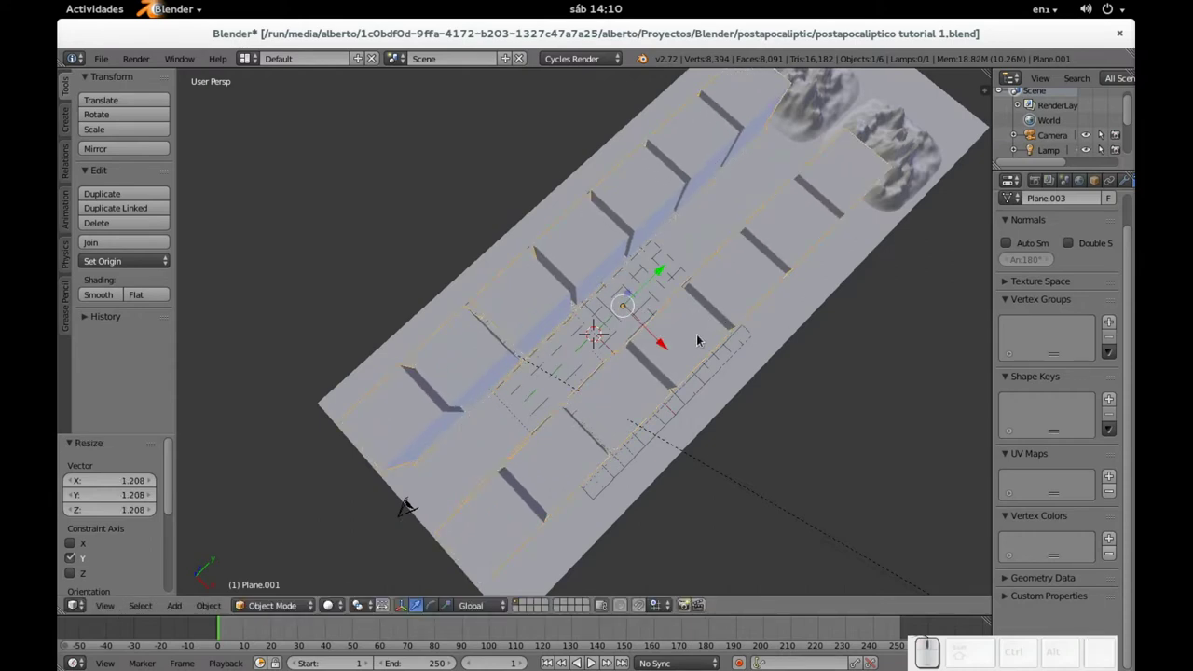
- Render the updated street from the camera view with F12
{"action": "key", "text": "KP_0"}
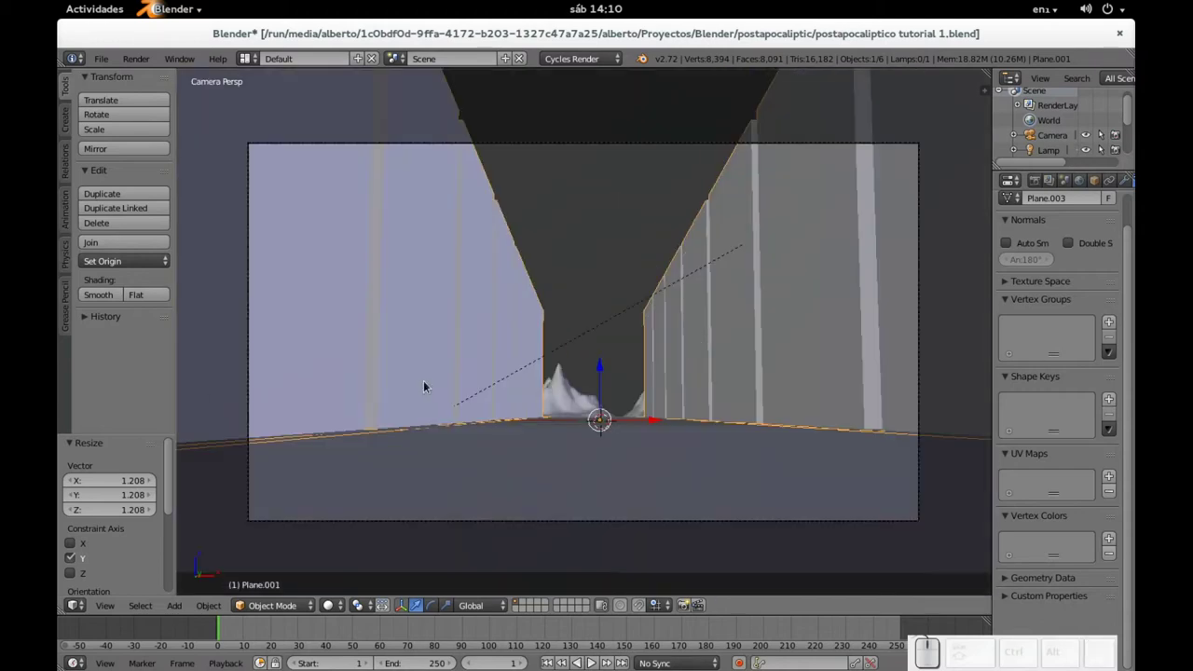
{"action": "key", "text": "F12"}
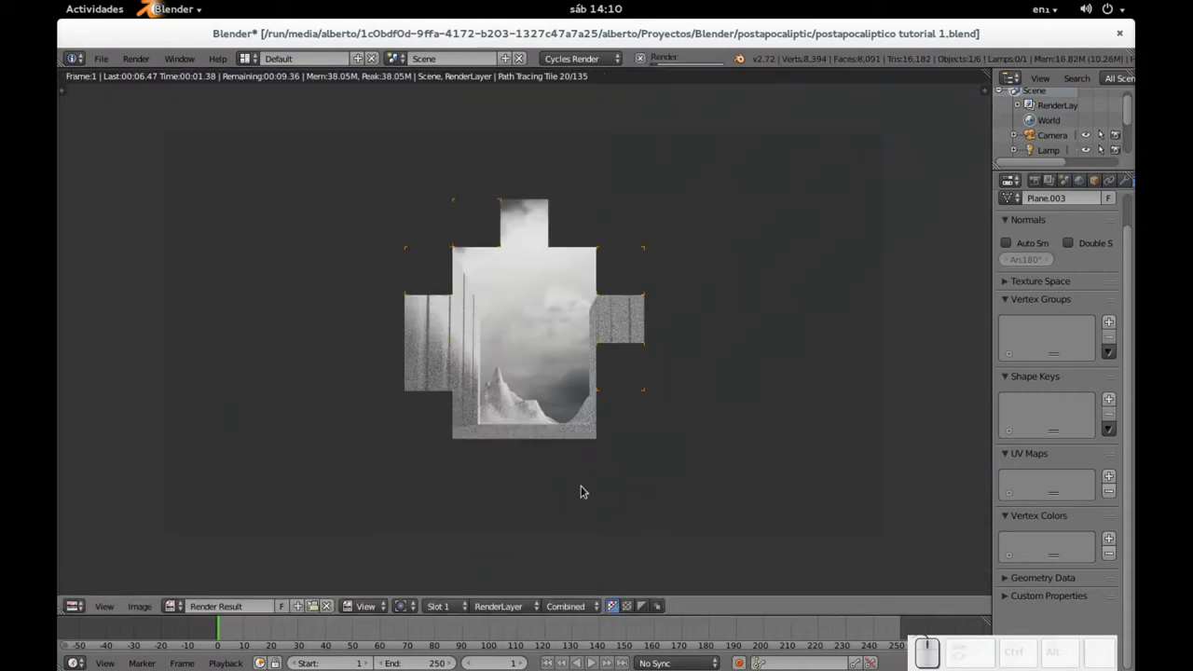